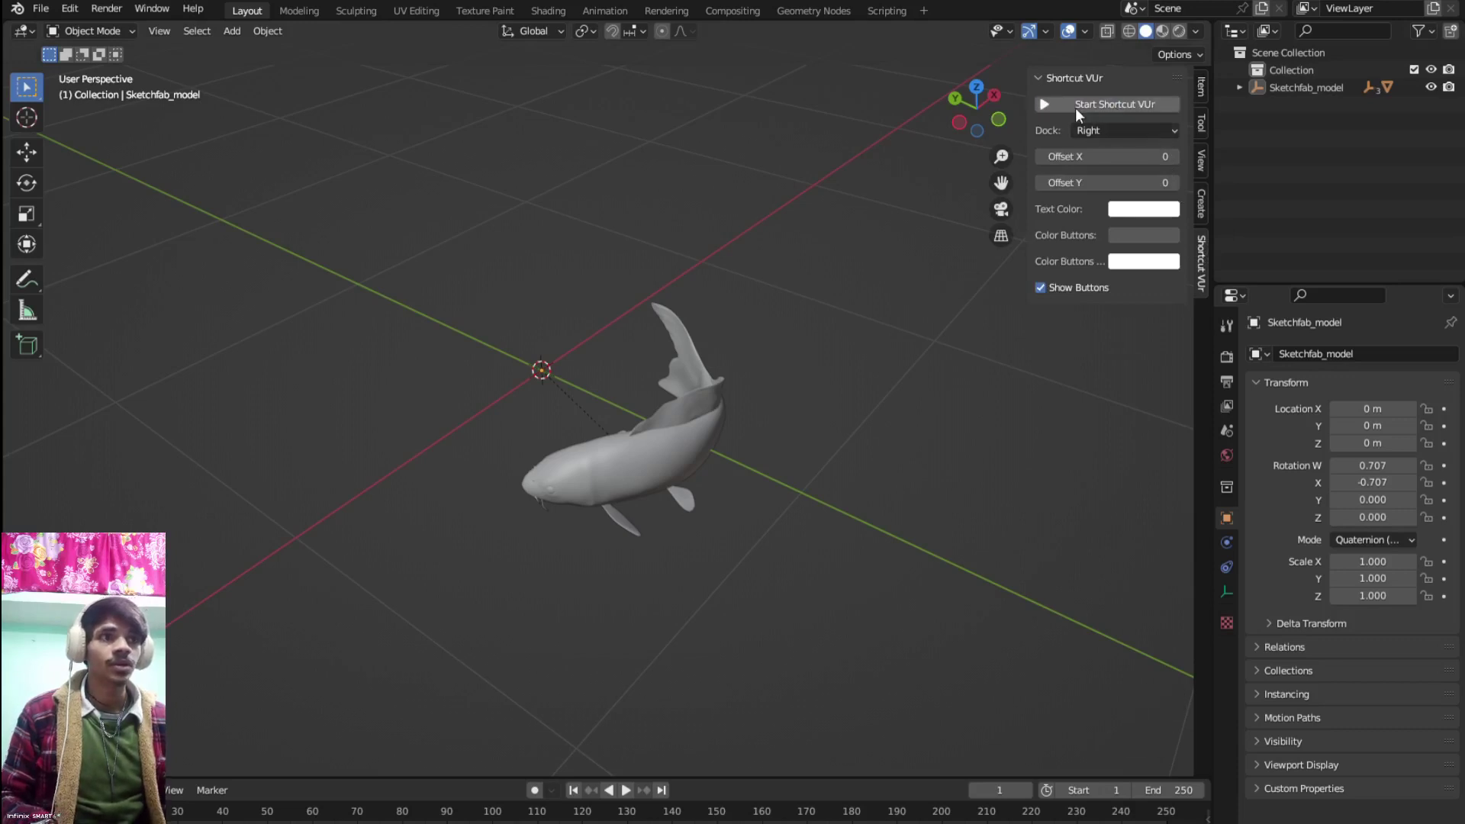
Select the koi mesh Object_4 and clear its parent, keeping its transformation
{"action": "left_click", "coordinate": [872, 433]}
{"action": "left_click_drag", "start_coordinate": [739, 440], "coordinate": [818, 457]}
{"action": "scroll", "scroll_direction": "up", "scroll_amount": 3}
{"action": "scroll", "scroll_direction": "down", "scroll_amount": 3}
{"action": "key", "text": "n"}
{"action": "scroll", "scroll_direction": "up", "scroll_amount": 3}
{"action": "left_click_drag", "start_coordinate": [812, 465], "coordinate": [883, 333]}
{"action": "left_click", "coordinate": [882, 332]}
{"action": "left_click_drag", "start_coordinate": [869, 322], "coordinate": [830, 399]}
{"action": "key", "text": "g"}
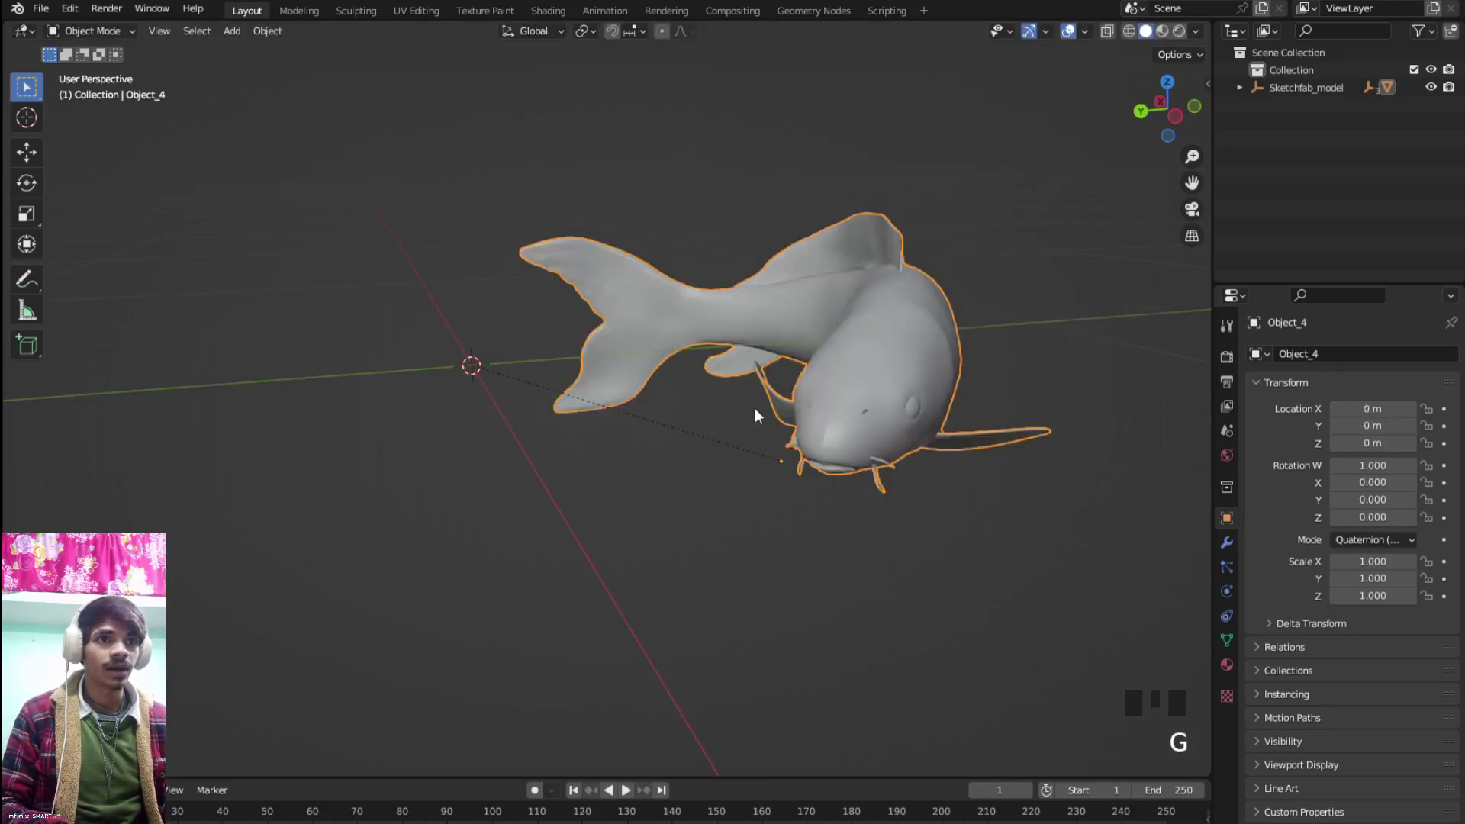
{"action": "left_click_drag", "start_coordinate": [812, 343], "coordinate": [813, 505]}
{"action": "scroll", "scroll_direction": "down", "scroll_amount": 3}
{"action": "left_click_drag", "start_coordinate": [815, 507], "coordinate": [858, 546]}
{"action": "scroll", "scroll_direction": "up", "scroll_amount": 3}
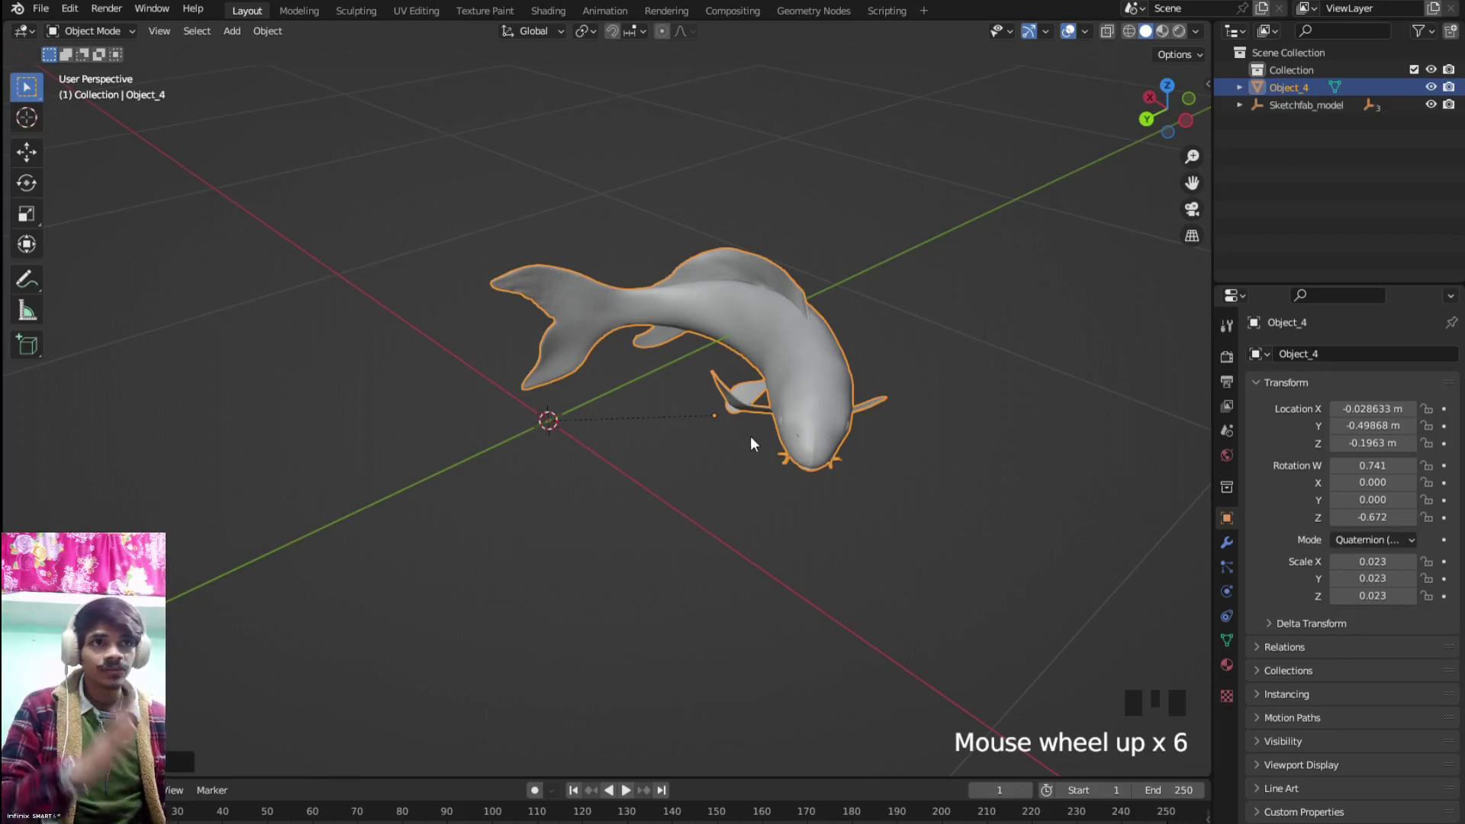
Delete the leftover Sketchfab_model parent object from the scene
{"action": "key", "text": "ctrl+i"}
{"action": "left_click_drag", "start_coordinate": [742, 444], "coordinate": [816, 427]}
{"action": "scroll", "scroll_direction": "up", "scroll_amount": 3}
{"action": "left_click_drag", "start_coordinate": [521, 427], "coordinate": [532, 429]}
{"action": "key", "text": "Delete"}
{"action": "scroll", "scroll_direction": "down", "scroll_amount": 3}
{"action": "left_click_drag", "start_coordinate": [509, 448], "coordinate": [590, 483]}
{"action": "scroll", "scroll_direction": "up", "scroll_amount": 3}
{"action": "left_click_drag", "start_coordinate": [665, 475], "coordinate": [560, 480]}
{"action": "scroll", "scroll_direction": "down", "scroll_amount": 3}
{"action": "left_click", "coordinate": [719, 388]}
{"action": "left_click_drag", "start_coordinate": [767, 448], "coordinate": [282, 35]}
{"action": "left_click", "coordinate": [282, 36]}
{"action": "left_click_drag", "start_coordinate": [283, 35], "coordinate": [480, 88]}
{"action": "left_click_drag", "start_coordinate": [650, 312], "coordinate": [624, 318]}
{"action": "key", "text": "KP_7"}
Clear the fish's location so it sits at the world origin, viewed from the top
{"action": "key", "text": "shift+s"}
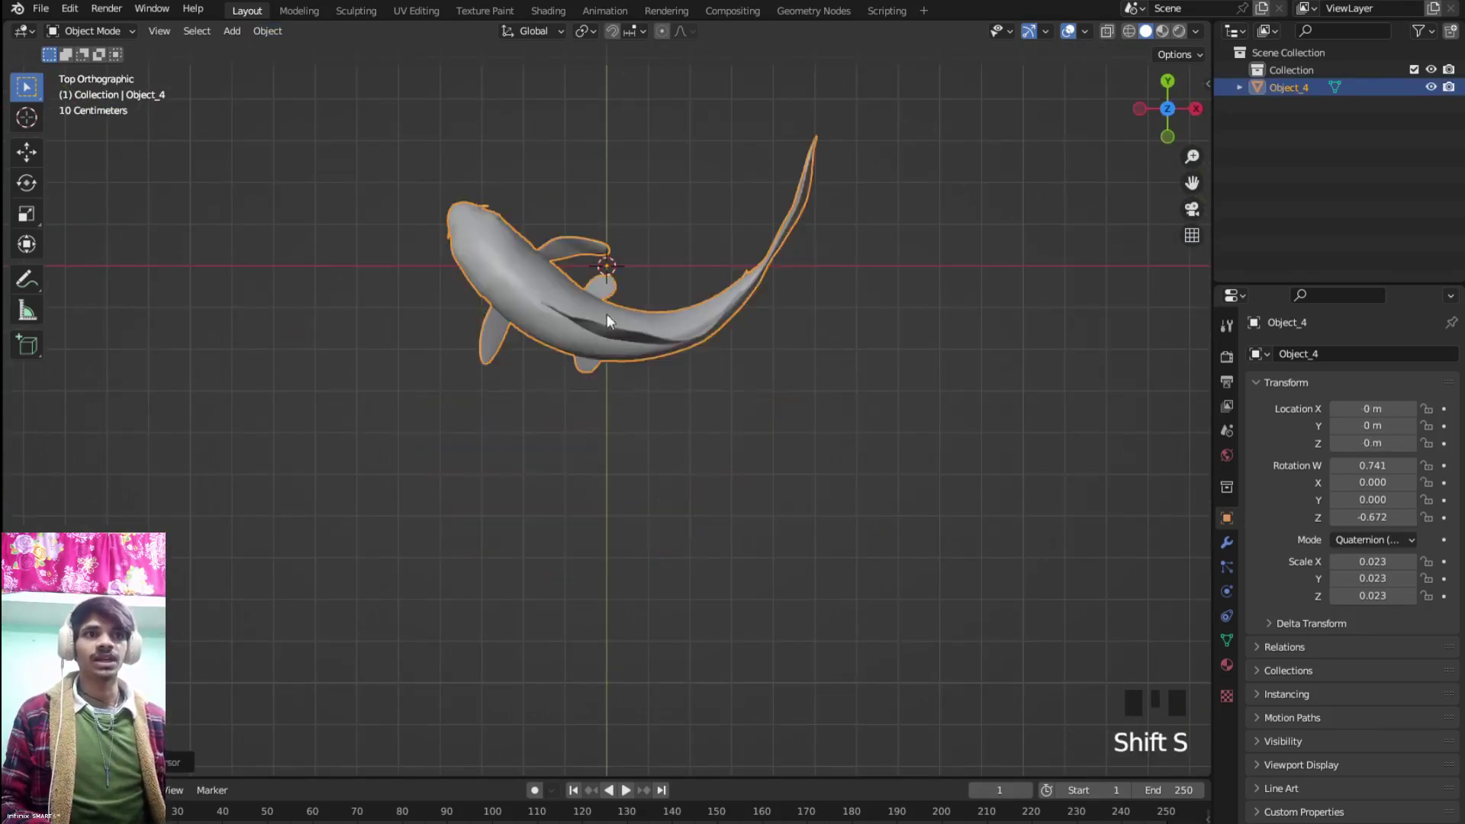
{"action": "scroll", "scroll_direction": "up", "scroll_amount": 3}
{"action": "left_click_drag", "start_coordinate": [622, 325], "coordinate": [591, 496]}
{"action": "scroll", "scroll_direction": "down", "scroll_amount": 3}
{"action": "left_click_drag", "start_coordinate": [558, 474], "coordinate": [626, 460]}
{"action": "key", "text": "shift+s"}
{"action": "left_click_drag", "start_coordinate": [461, 494], "coordinate": [702, 458]}
{"action": "scroll", "scroll_direction": "down", "scroll_amount": 3}
{"action": "left_click_drag", "start_coordinate": [695, 444], "coordinate": [787, 364]}
{"action": "left_click", "coordinate": [788, 363]}
{"action": "scroll", "scroll_direction": "up", "scroll_amount": 3}
{"action": "scroll", "scroll_direction": "up", "scroll_amount": 3}
{"action": "scroll", "scroll_direction": "down", "scroll_amount": 3}
Add a Rigify shark metarig armature at the origin beside the koi
{"action": "key", "text": "shift+a"}
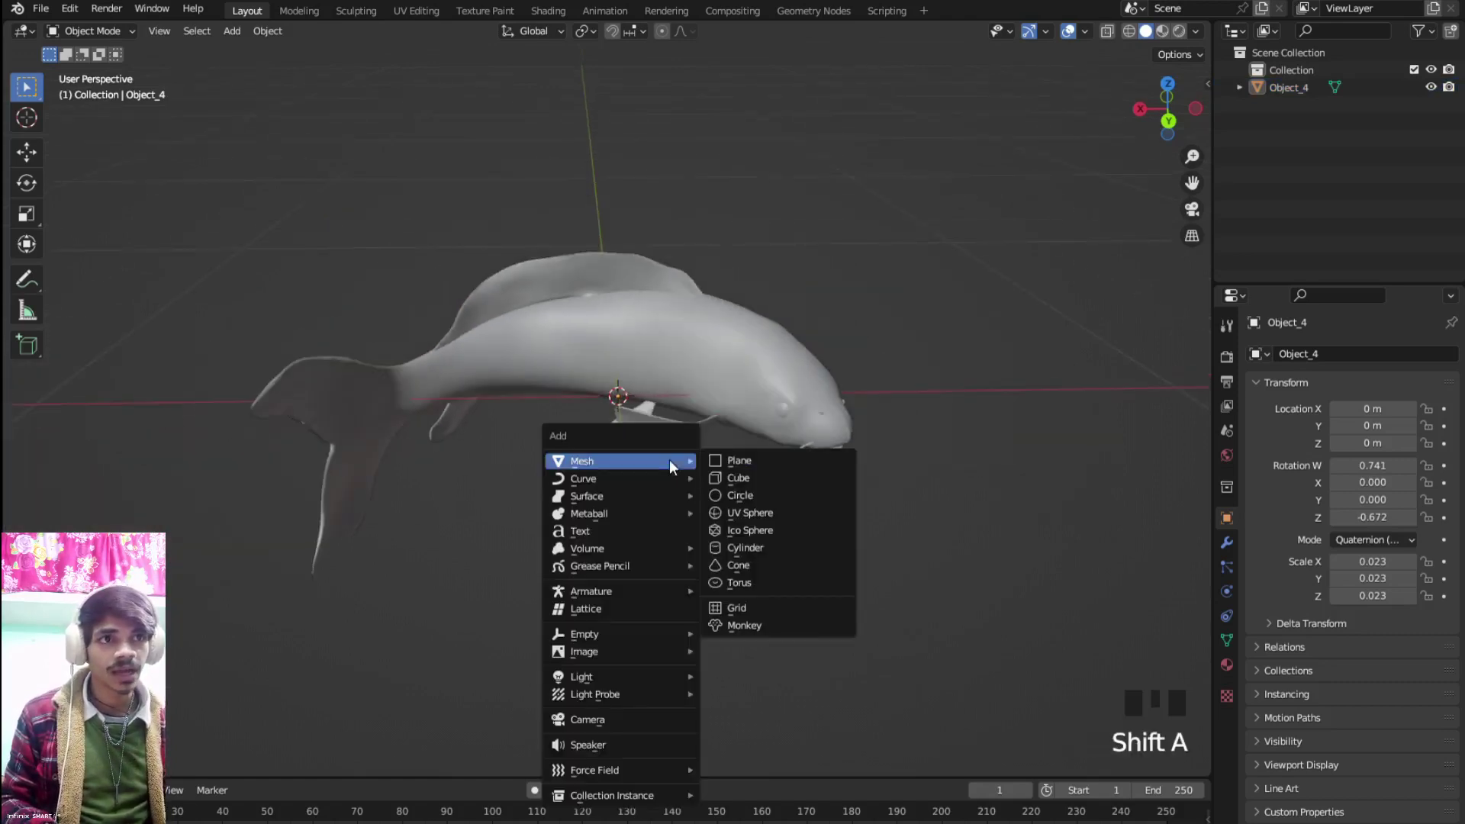
{"action": "left_click_drag", "start_coordinate": [614, 603], "coordinate": [699, 602]}
{"action": "scroll", "scroll_direction": "down", "scroll_amount": 3}
{"action": "left_click_drag", "start_coordinate": [686, 586], "coordinate": [633, 620]}
{"action": "scroll", "scroll_direction": "up", "scroll_amount": 3}
Inspect the new metarig from the top and around, then reselect the fish mesh Object_4
{"action": "key", "text": "KP_7"}
{"action": "scroll", "scroll_direction": "down", "scroll_amount": 3}
{"action": "key", "text": "r"}
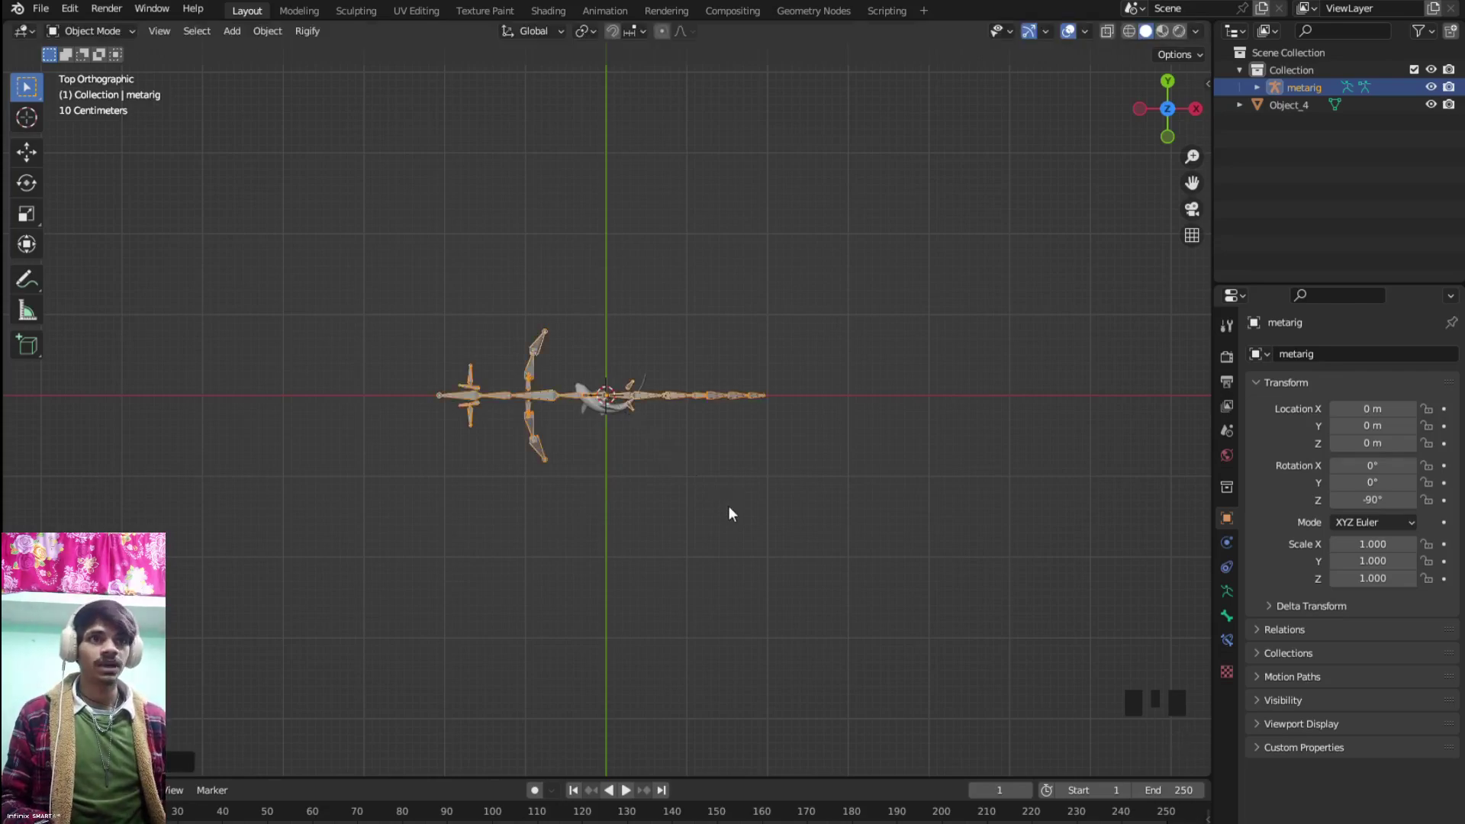
{"action": "scroll", "scroll_direction": "up", "scroll_amount": 3}
{"action": "left_click_drag", "start_coordinate": [707, 525], "coordinate": [701, 390]}
{"action": "scroll", "scroll_direction": "down", "scroll_amount": 3}
{"action": "scroll", "scroll_direction": "up", "scroll_amount": 3}
{"action": "left_click_drag", "start_coordinate": [763, 459], "coordinate": [895, 359]}
{"action": "left_click_drag", "start_coordinate": [707, 413], "coordinate": [571, 316]}
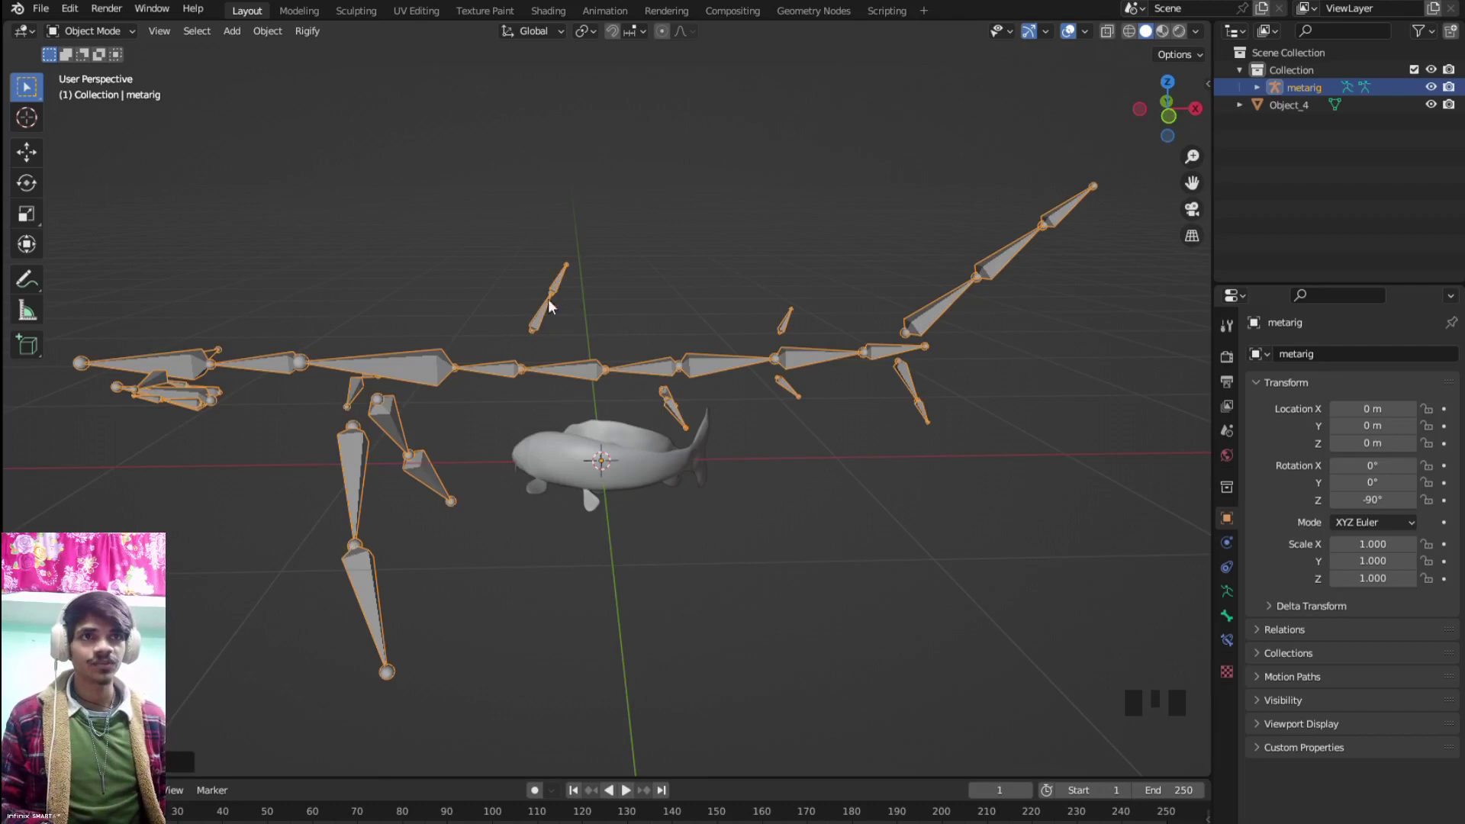
{"action": "left_click_drag", "start_coordinate": [657, 347], "coordinate": [720, 438]}
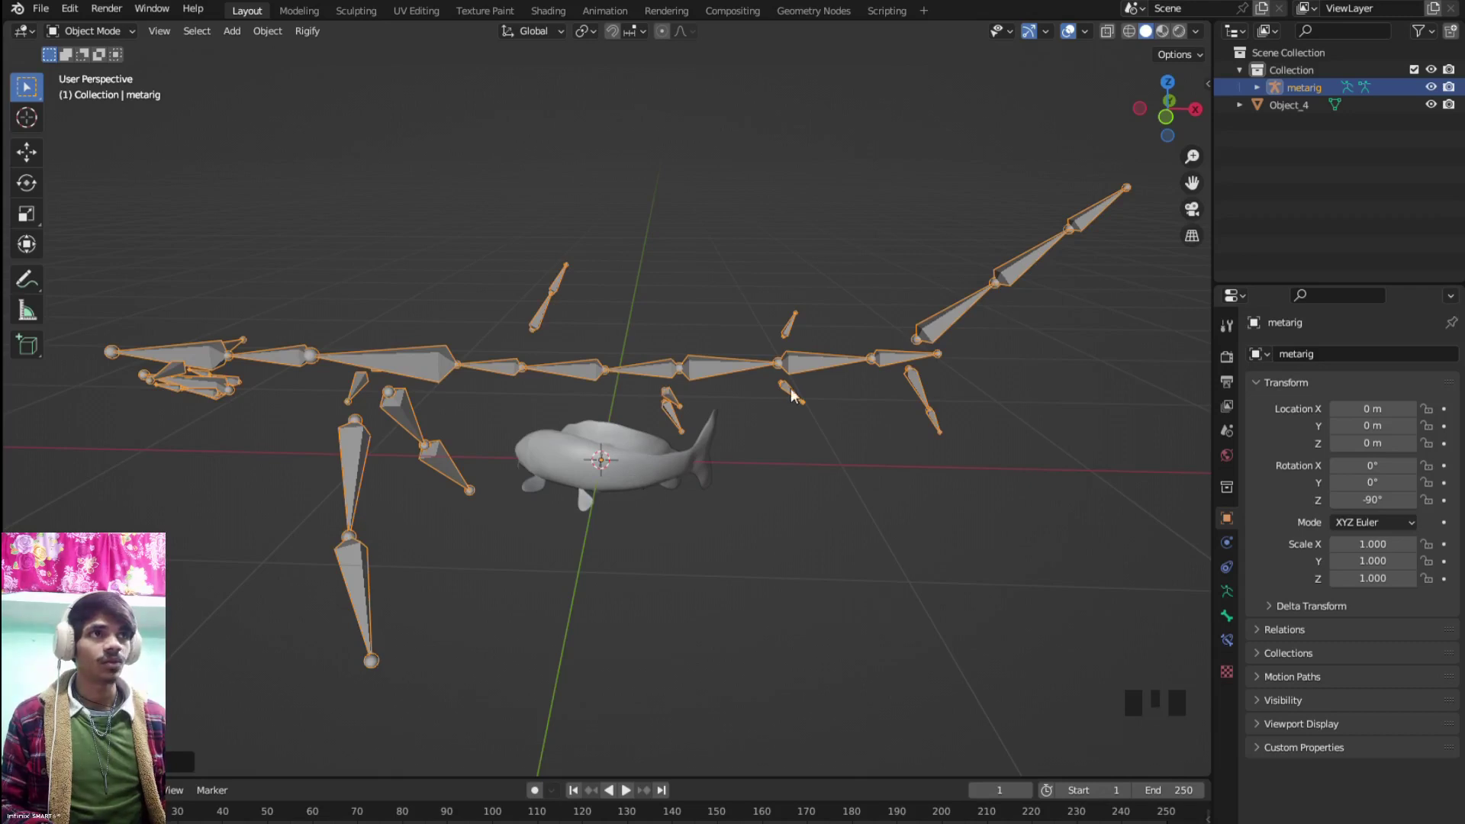
{"action": "left_click", "coordinate": [716, 465]}
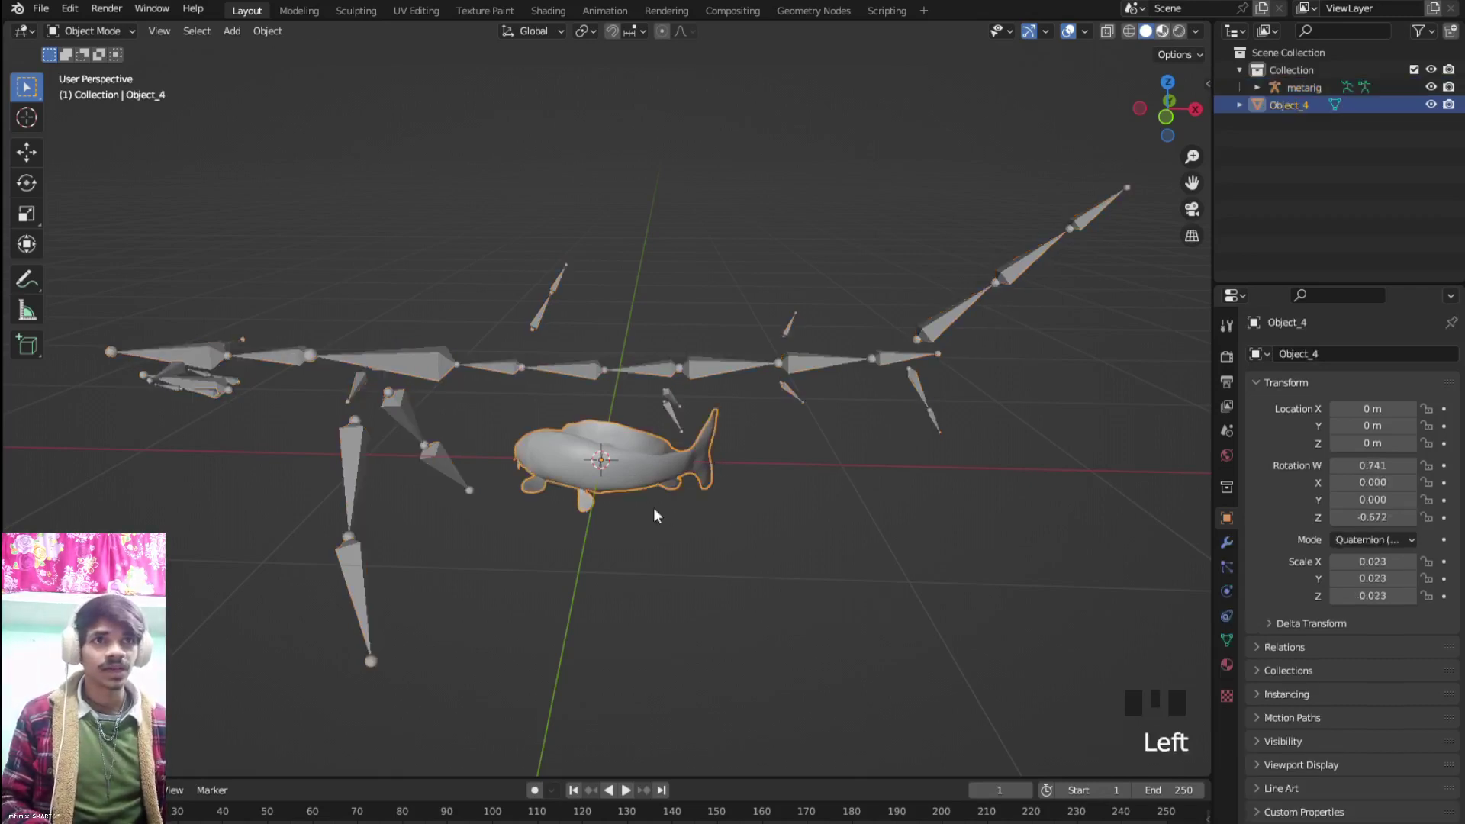
Select the metarig and scale it down to 0.282 to match the koi's size
{"action": "left_click", "coordinate": [661, 515]}
{"action": "scroll", "scroll_direction": "up", "scroll_amount": 3}
{"action": "left_click_drag", "start_coordinate": [579, 535], "coordinate": [827, 504]}
{"action": "scroll", "scroll_direction": "up", "scroll_amount": 3}
{"action": "left_click_drag", "start_coordinate": [799, 512], "coordinate": [700, 569]}
{"action": "scroll", "scroll_direction": "down", "scroll_amount": 3}
{"action": "left_click_drag", "start_coordinate": [749, 579], "coordinate": [592, 576]}
{"action": "scroll", "scroll_direction": "down", "scroll_amount": 3}
{"action": "left_click", "coordinate": [719, 340]}
{"action": "key", "text": "KP_7"}
{"action": "scroll", "scroll_direction": "down", "scroll_amount": 3}
{"action": "scroll", "scroll_direction": "up", "scroll_amount": 3}
{"action": "key", "text": "Tab"}
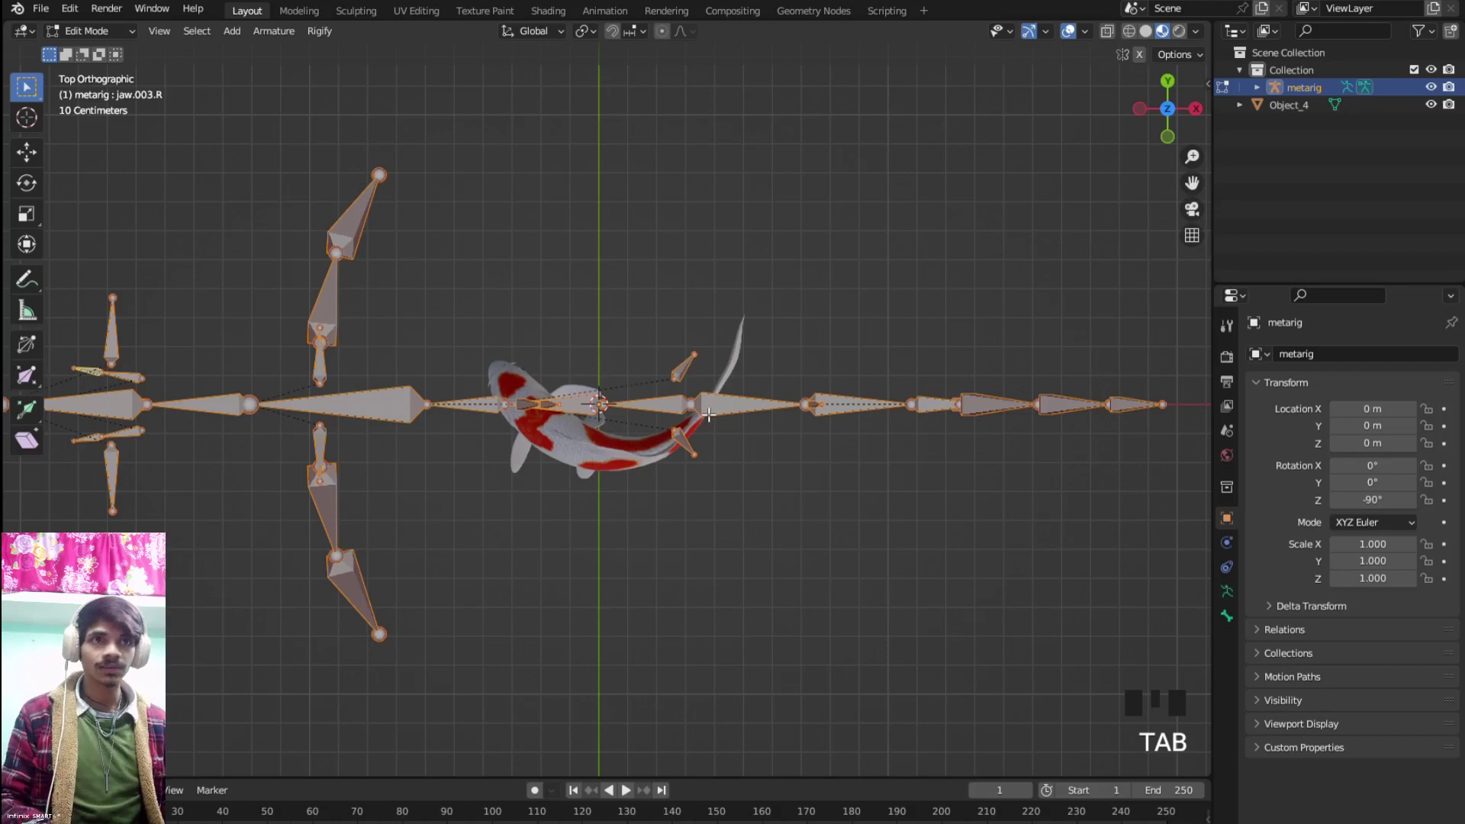
{"action": "key", "text": "Tab"}
{"action": "scroll", "scroll_direction": "down", "scroll_amount": 3}
{"action": "key", "text": "s"}
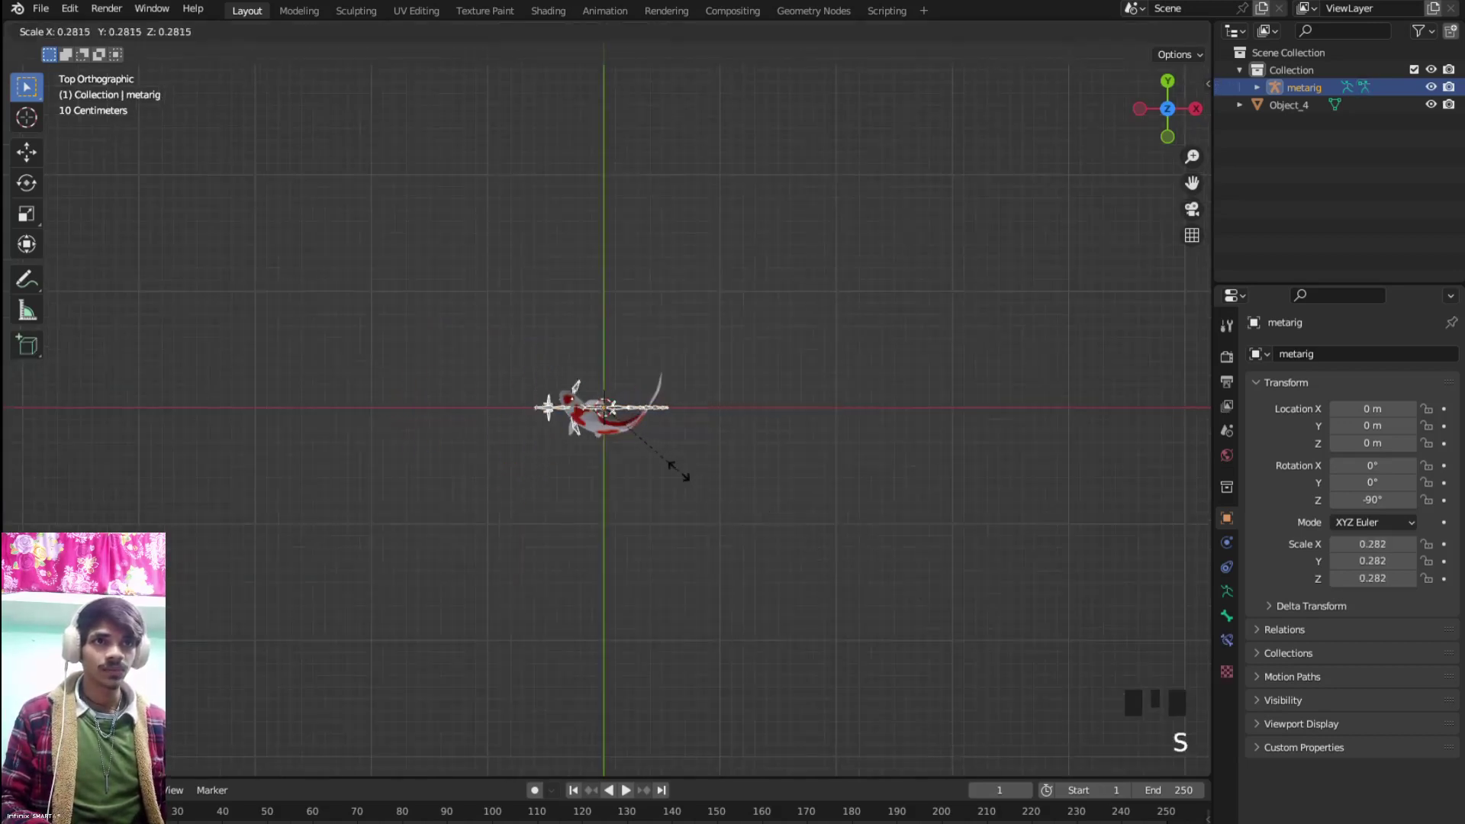
{"action": "scroll", "scroll_direction": "up", "scroll_amount": 3}
In Edit Mode, move the back fin bone joints along the fin down to its base
{"action": "key", "text": "Tab"}
{"action": "scroll", "scroll_direction": "down", "scroll_amount": 3}
{"action": "left_click_drag", "start_coordinate": [809, 443], "coordinate": [670, 400]}
{"action": "left_click", "coordinate": [670, 401]}
{"action": "scroll", "scroll_direction": "up", "scroll_amount": 3}
{"action": "left_click_drag", "start_coordinate": [682, 491], "coordinate": [626, 553]}
{"action": "key", "text": "g"}
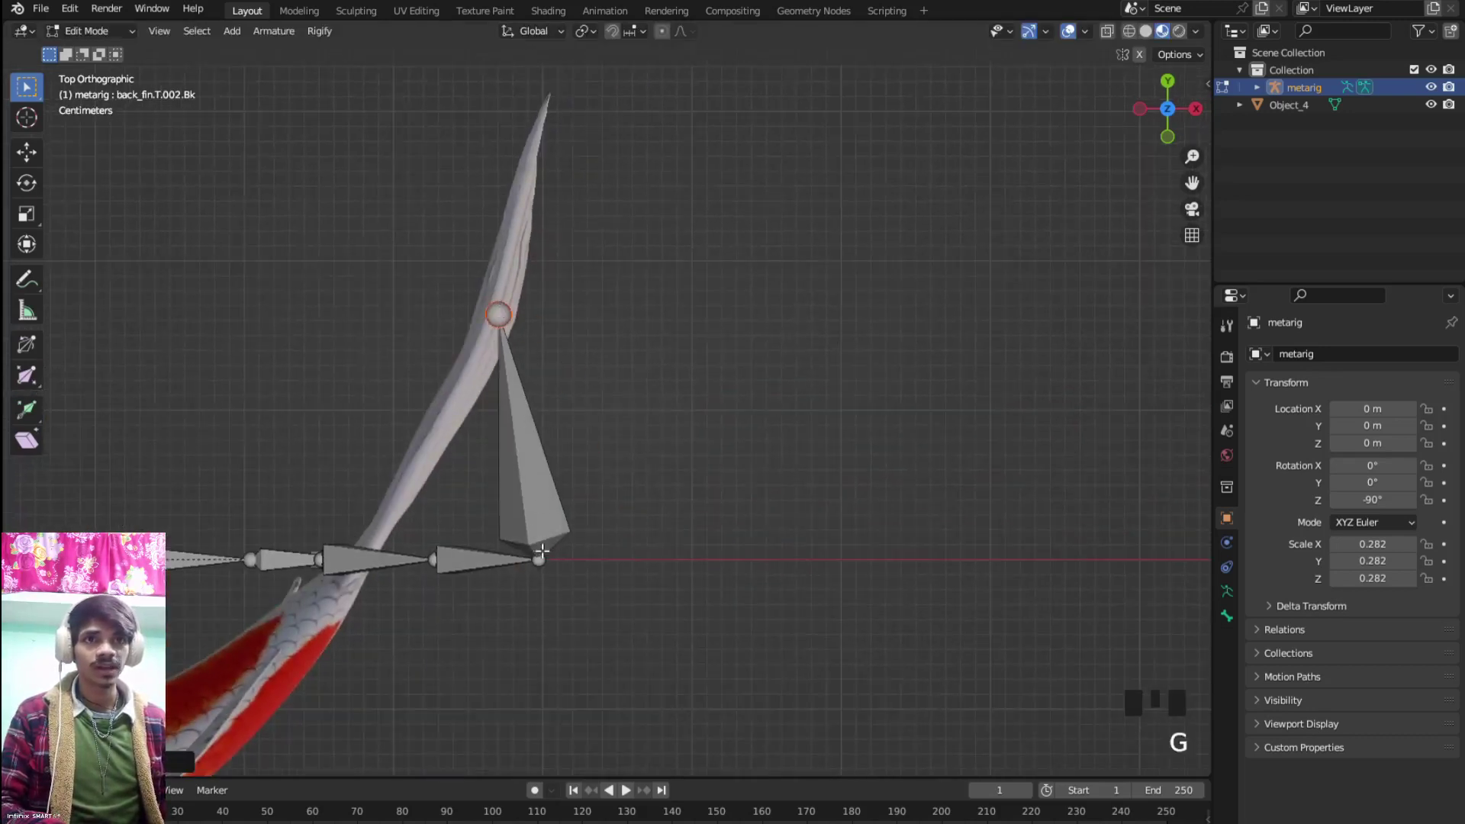
{"action": "left_click", "coordinate": [552, 576]}
{"action": "key", "text": "g"}
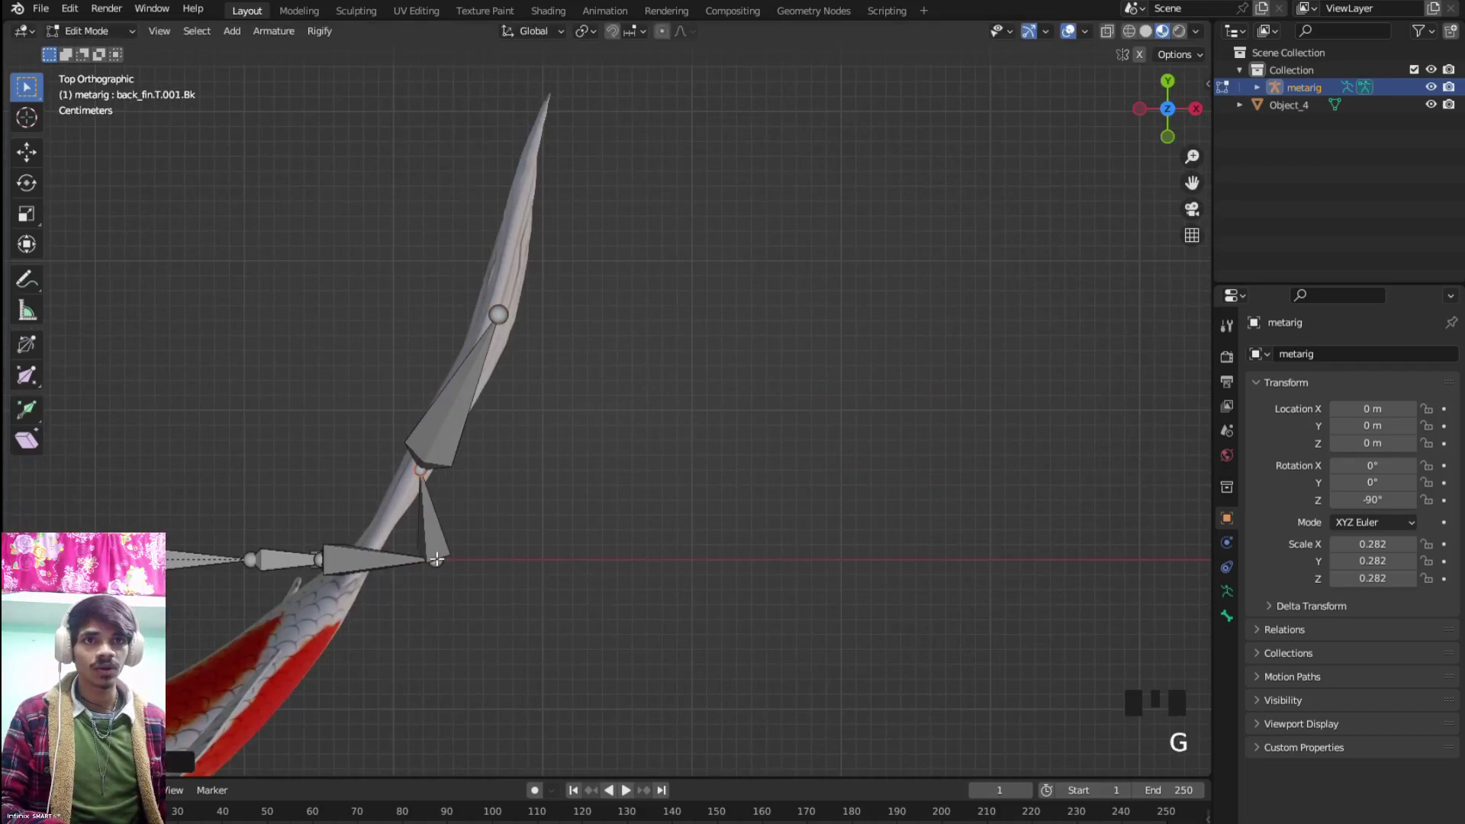
{"action": "left_click", "coordinate": [448, 568]}
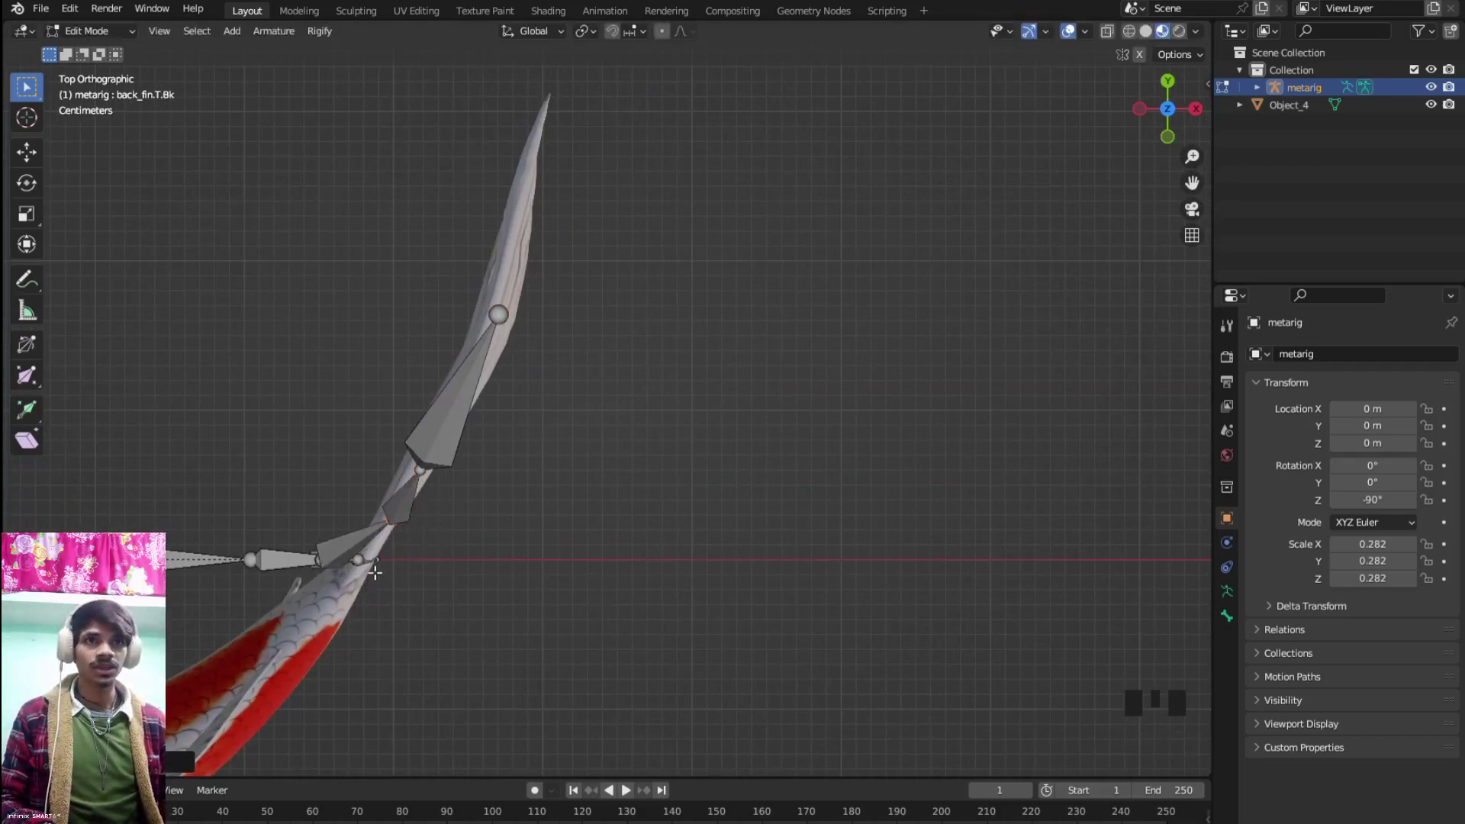
Leave Edit Mode and lower the whole metarig along Z into the fish body
{"action": "key", "text": "KP_1"}
{"action": "scroll", "scroll_direction": "down", "scroll_amount": 3}
{"action": "scroll", "scroll_direction": "up", "scroll_amount": 3}
{"action": "scroll", "scroll_direction": "down", "scroll_amount": 3}
{"action": "key", "text": "Tab"}
{"action": "key", "text": "g"}
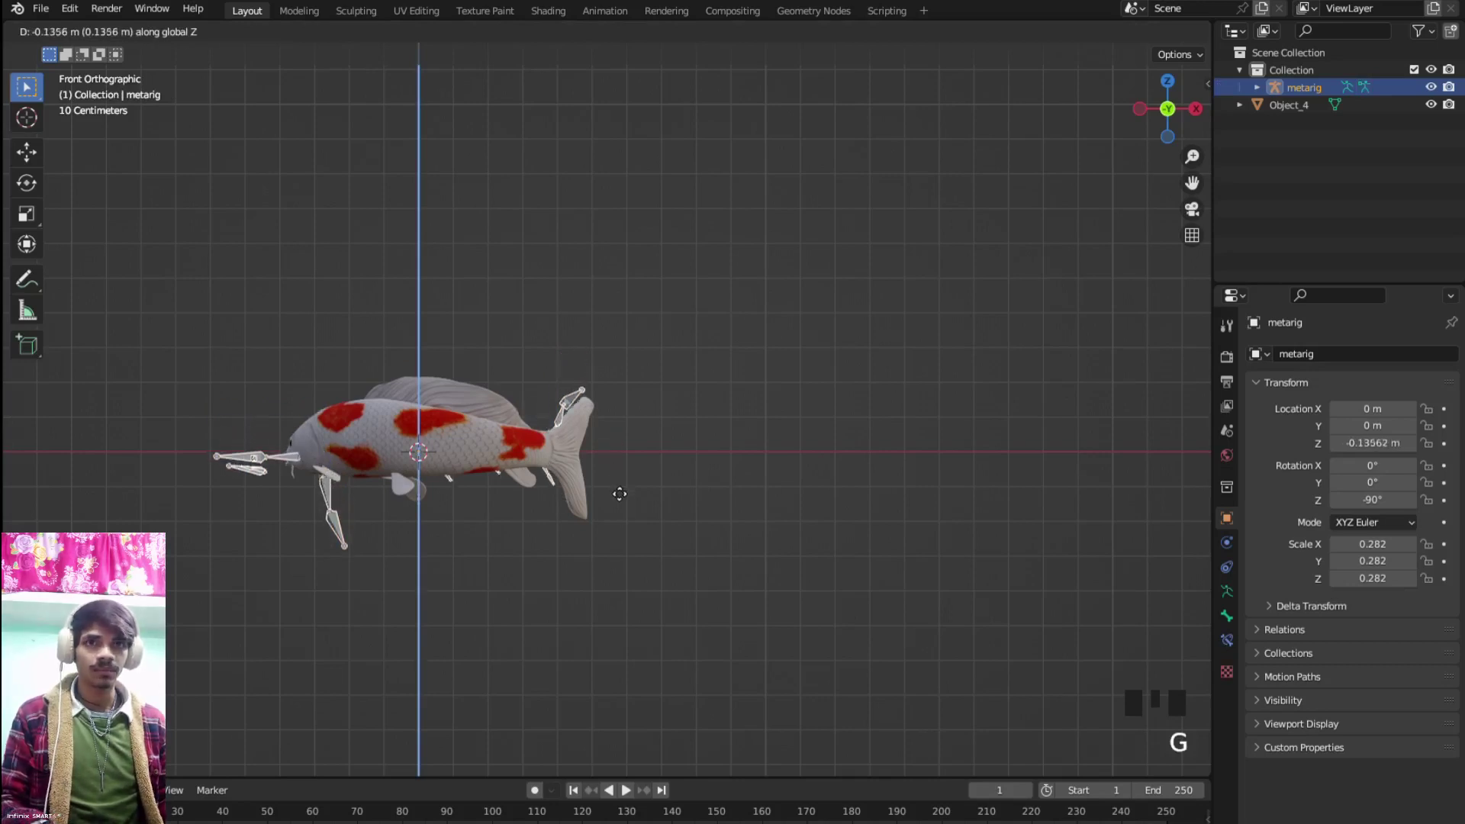
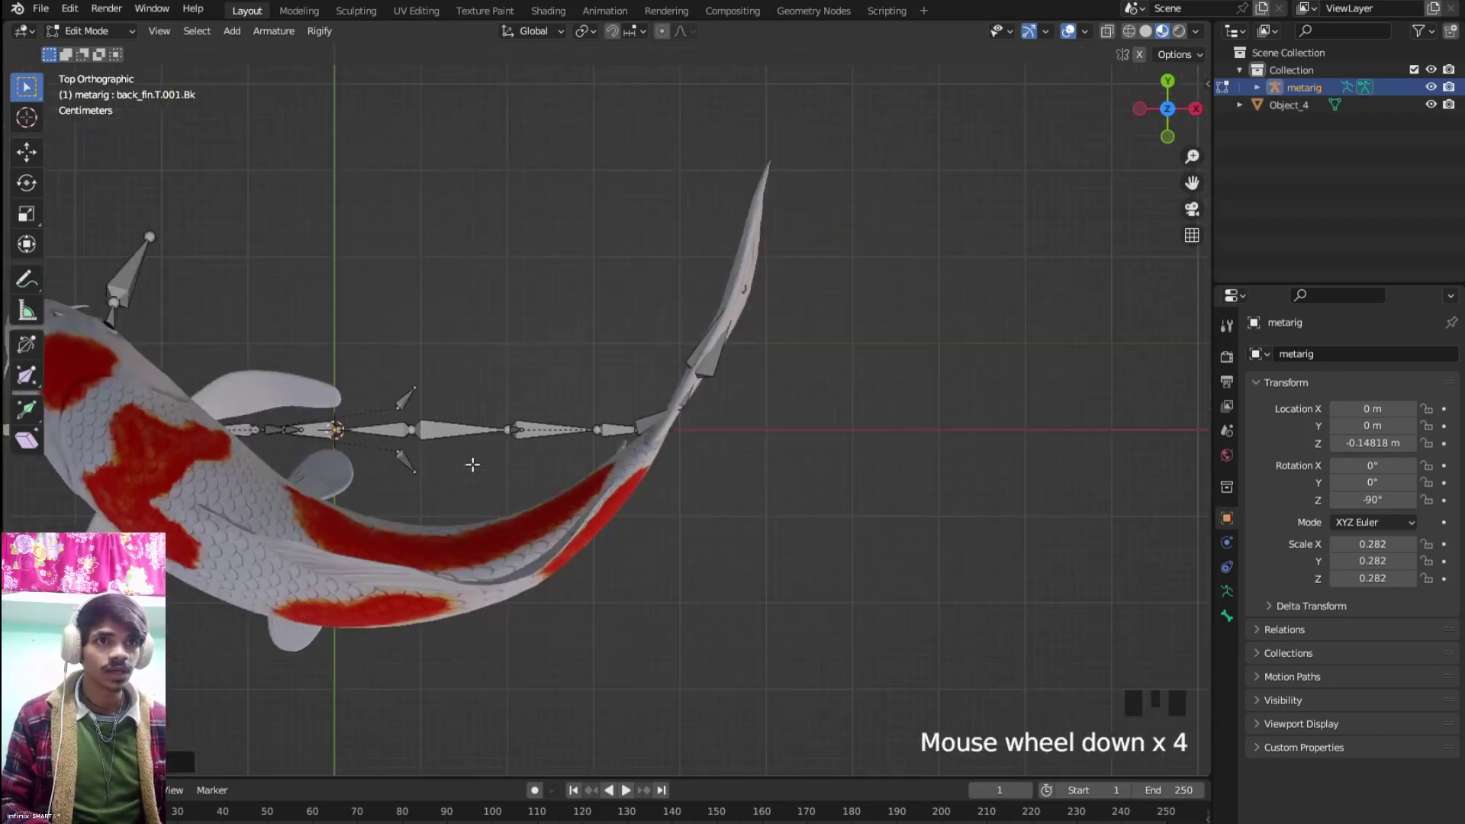
Exit bone editing and expand the armature's Viewport Display properties
{"action": "left_click_drag", "start_coordinate": [550, 477], "coordinate": [690, 443]}
{"action": "key", "text": "Tab"}
{"action": "left_click_drag", "start_coordinate": [623, 420], "coordinate": [1234, 594]}
{"action": "left_click", "coordinate": [1234, 594]}
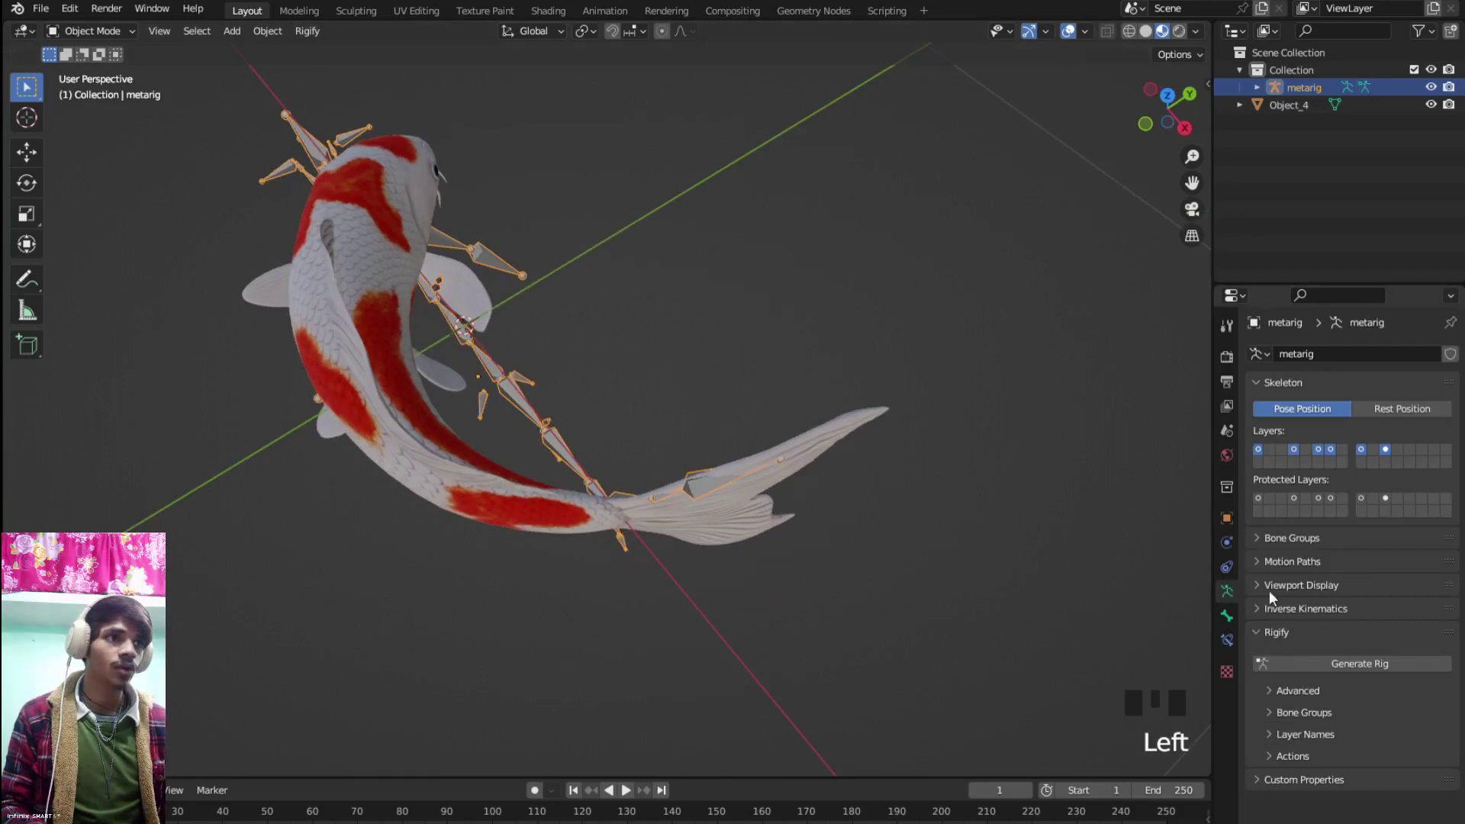
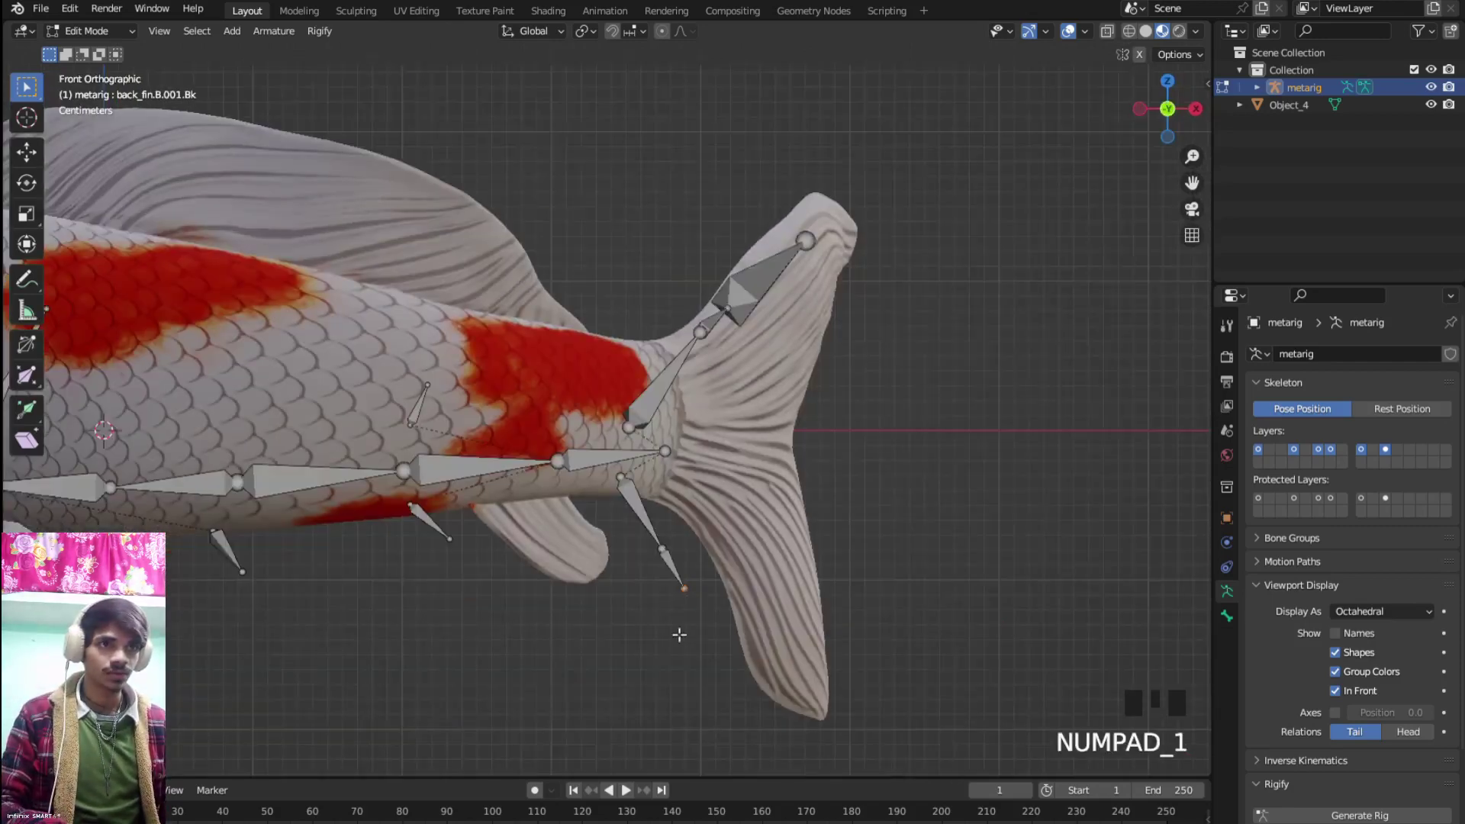
Extrude and position a two-bone chain along the lower tail lobe to its tip, rooted at the tail base
{"action": "key", "text": "g"}
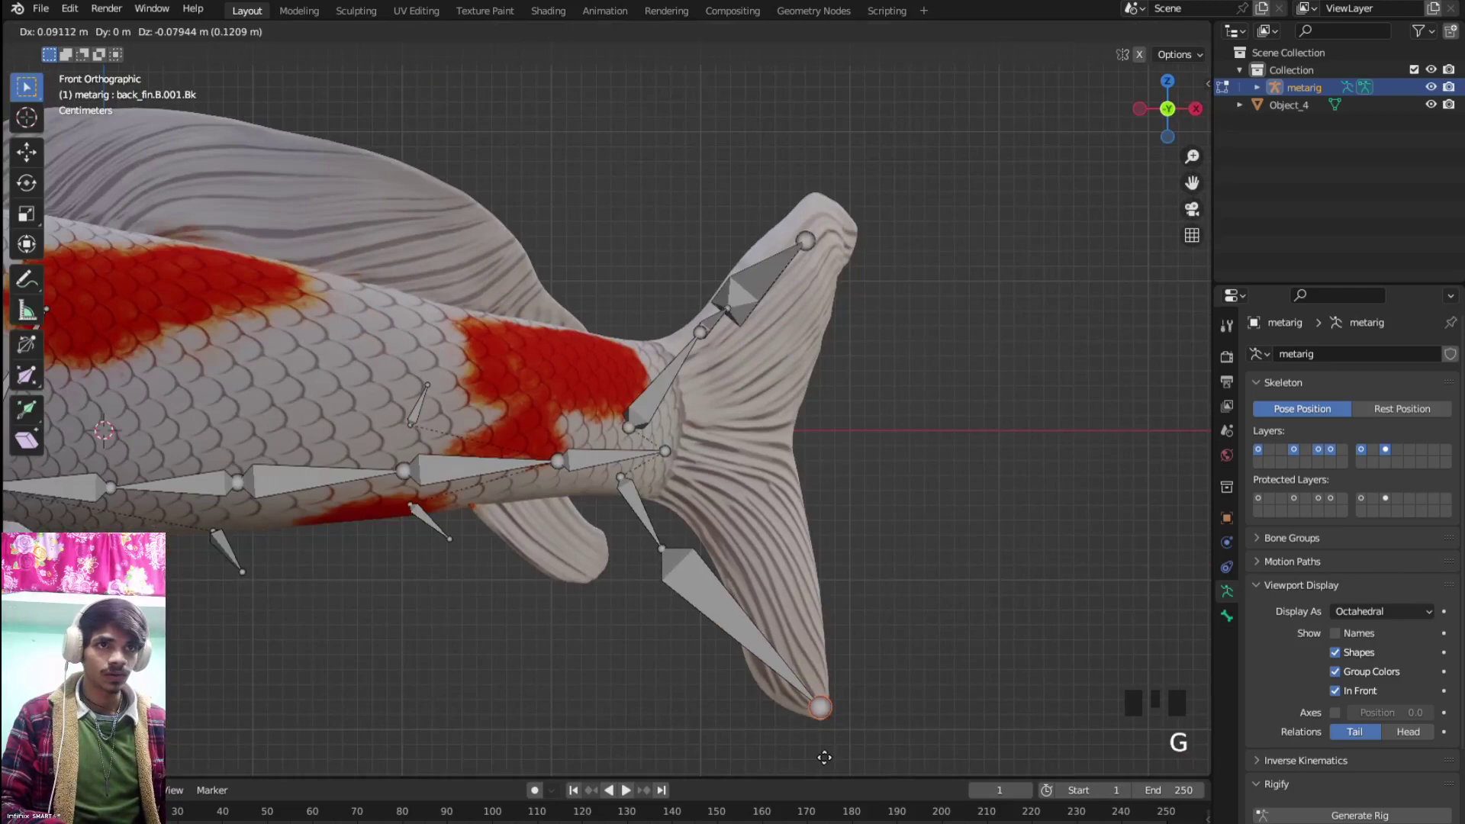
{"action": "left_click", "coordinate": [674, 549]}
{"action": "key", "text": "g"}
{"action": "left_click", "coordinate": [672, 538]}
{"action": "key", "text": "g"}
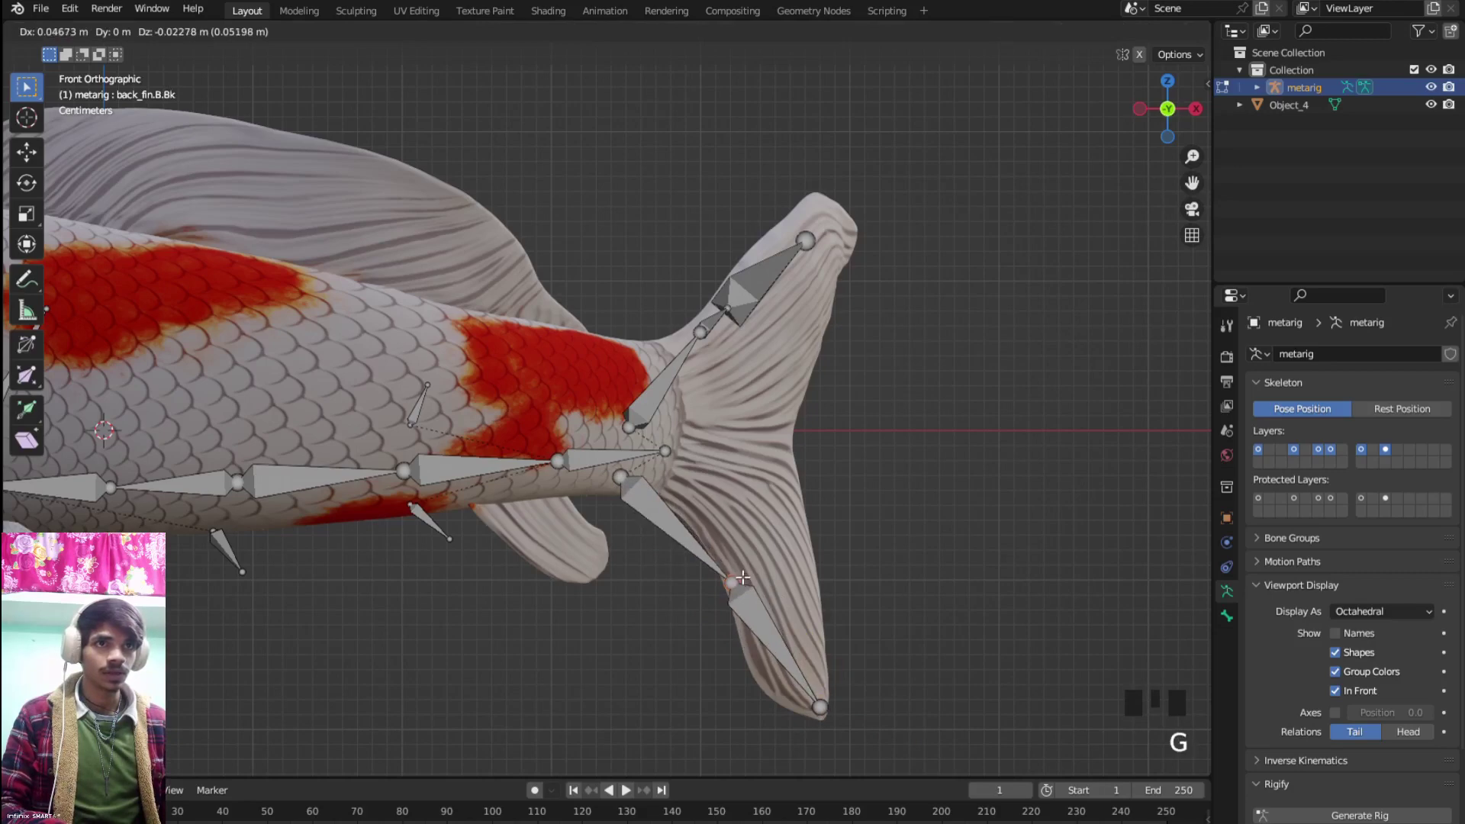
{"action": "left_click", "coordinate": [626, 423]}
{"action": "key", "text": "g"}
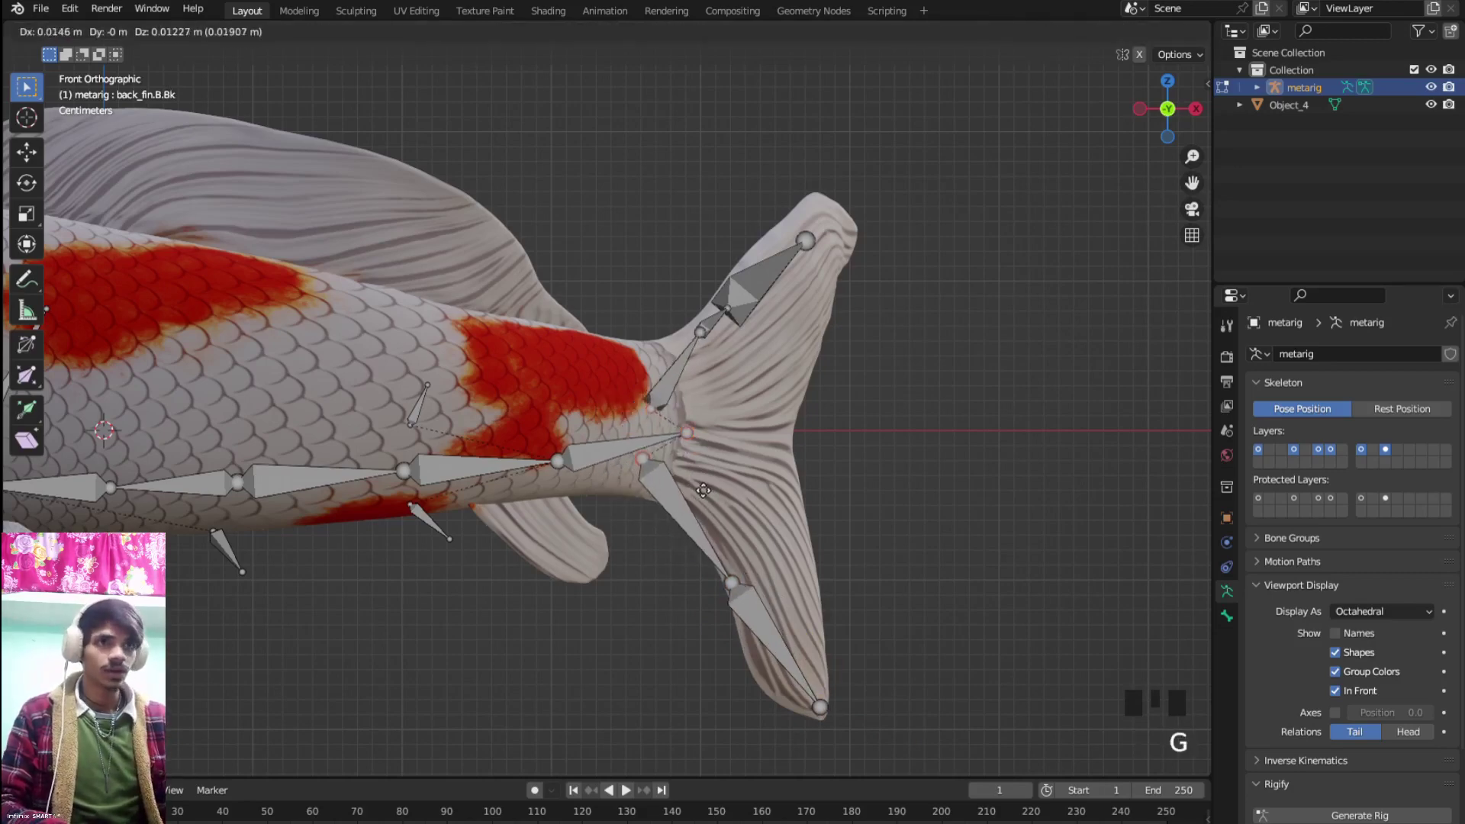
{"action": "left_click", "coordinate": [705, 474]}
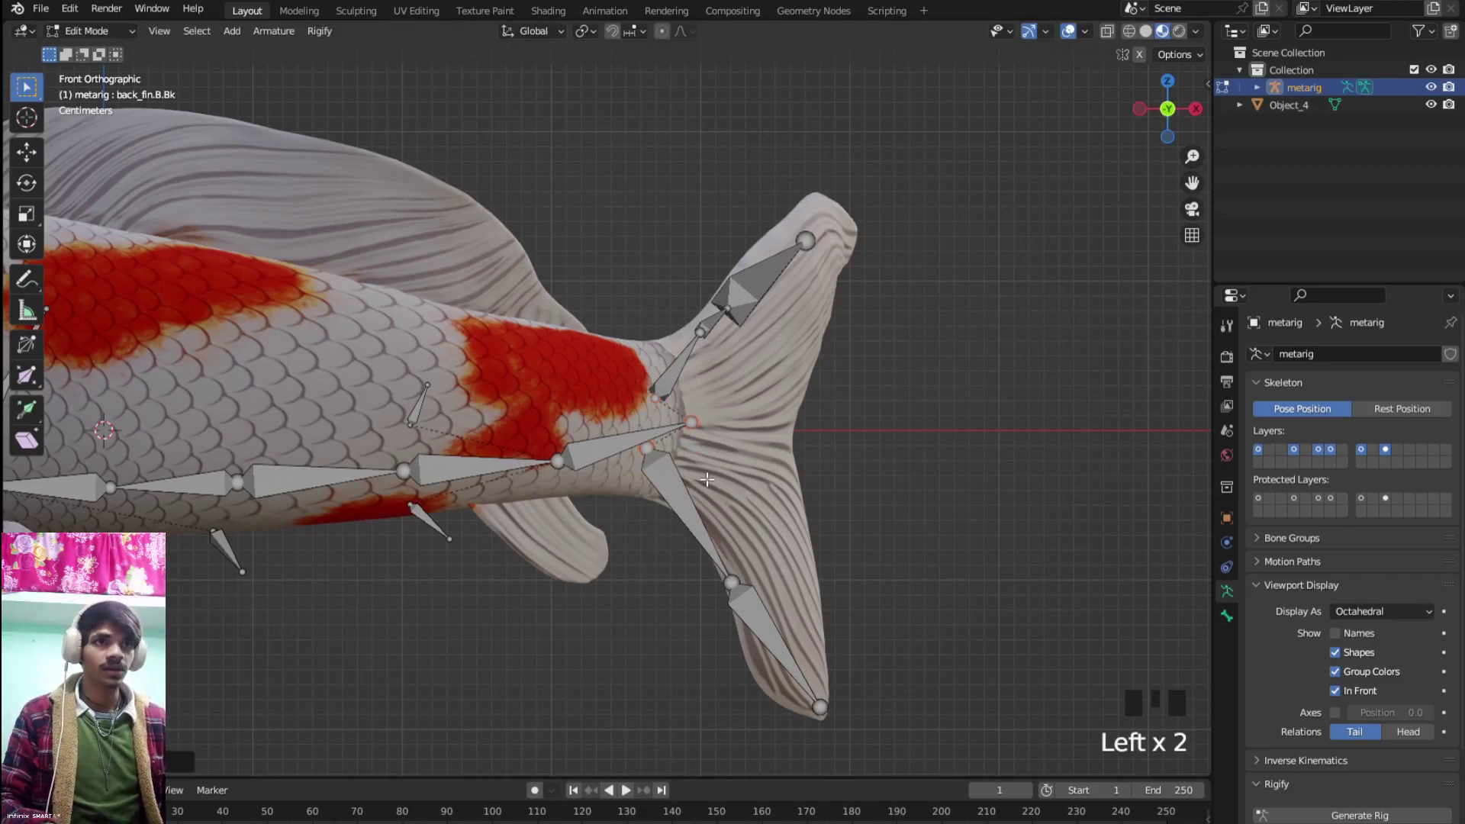
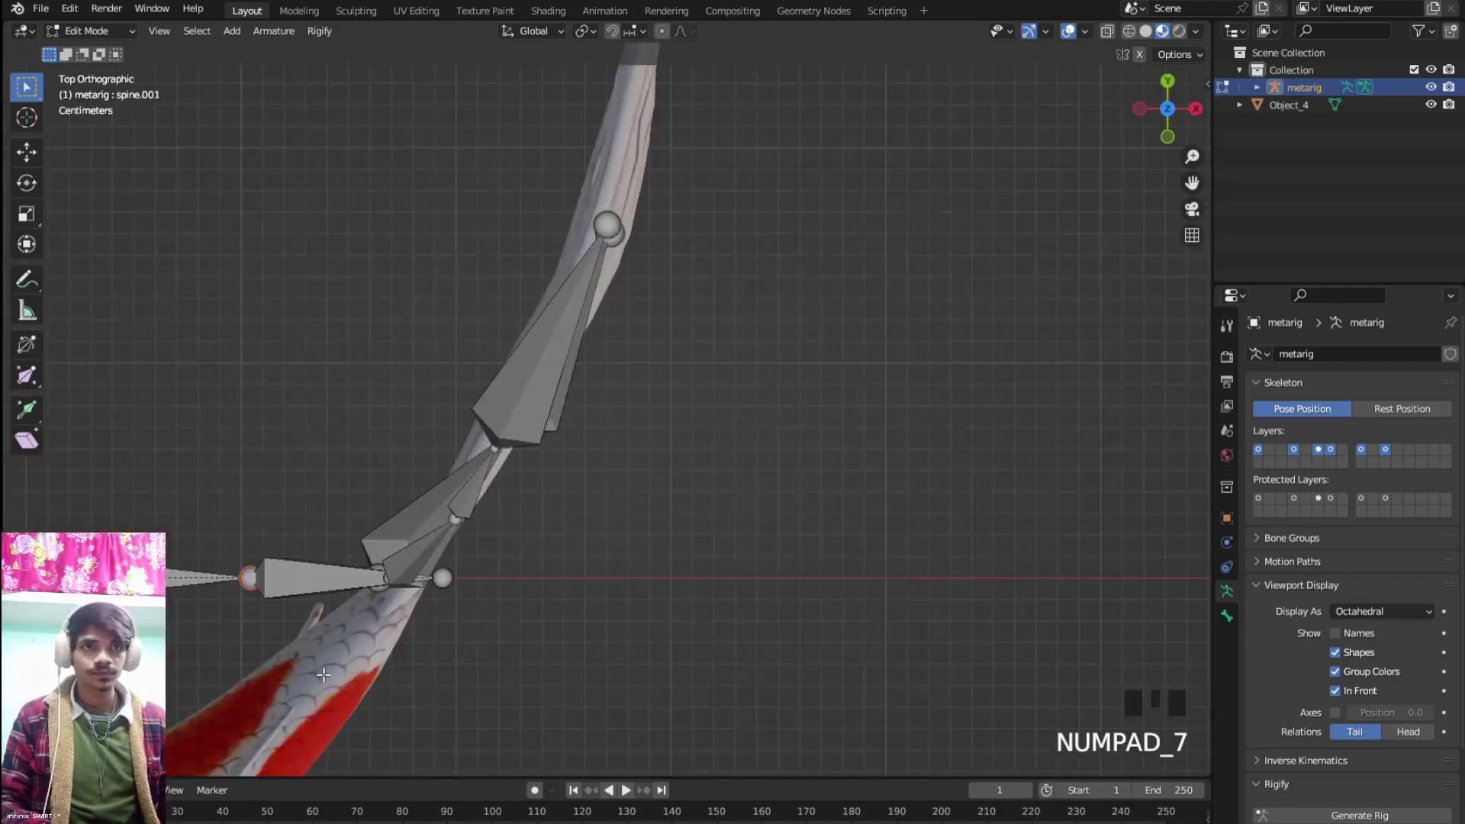
From top view, move a spine joint and the back_fin.B root joint onto the koi's curved tail
{"action": "left_click_drag", "start_coordinate": [339, 615], "coordinate": [560, 504]}
{"action": "key", "text": "g"}
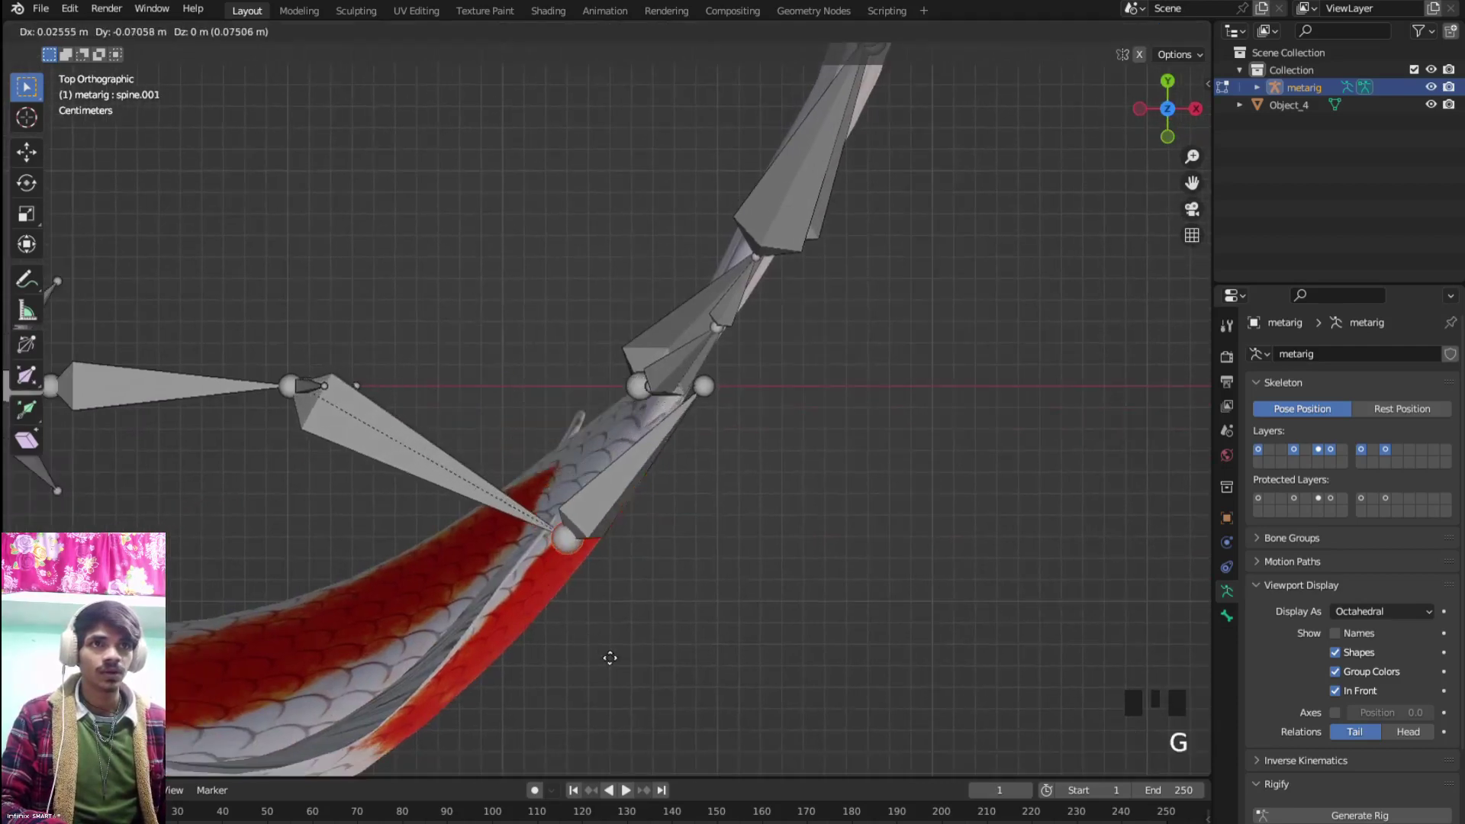
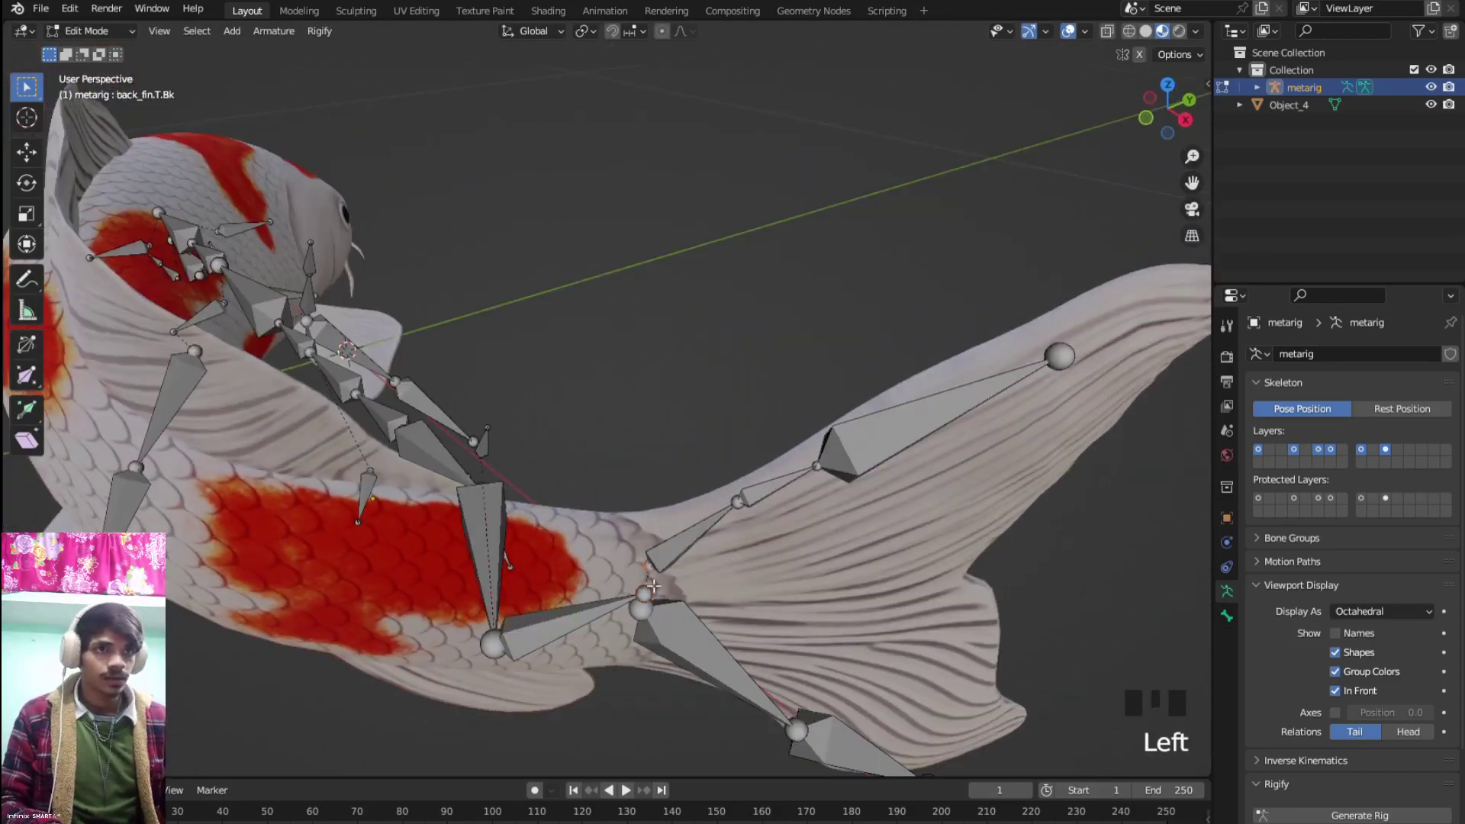
{"action": "left_click", "coordinate": [650, 617]}
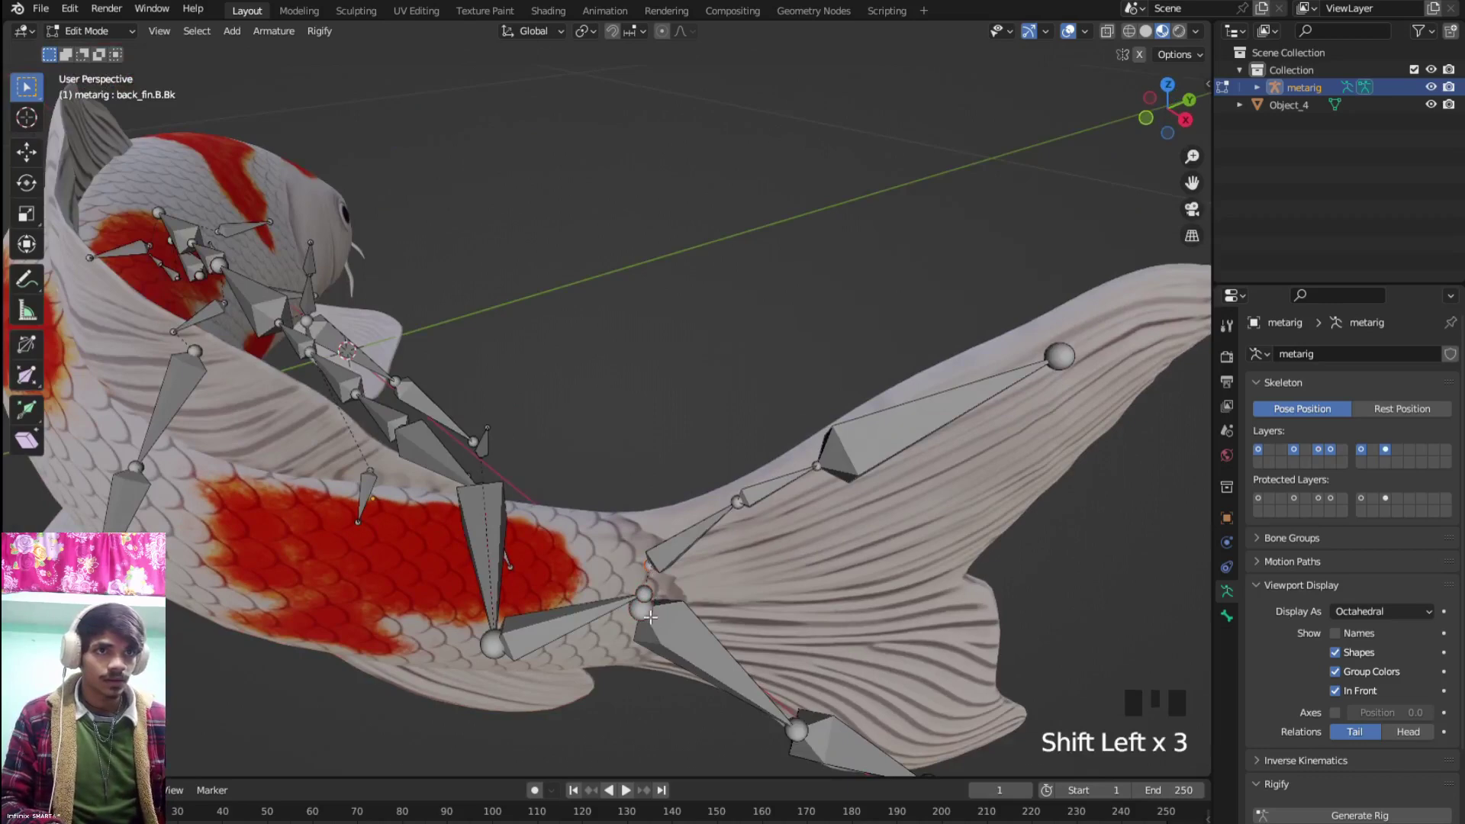
{"action": "left_click", "coordinate": [642, 612]}
{"action": "left_click", "coordinate": [643, 615]}
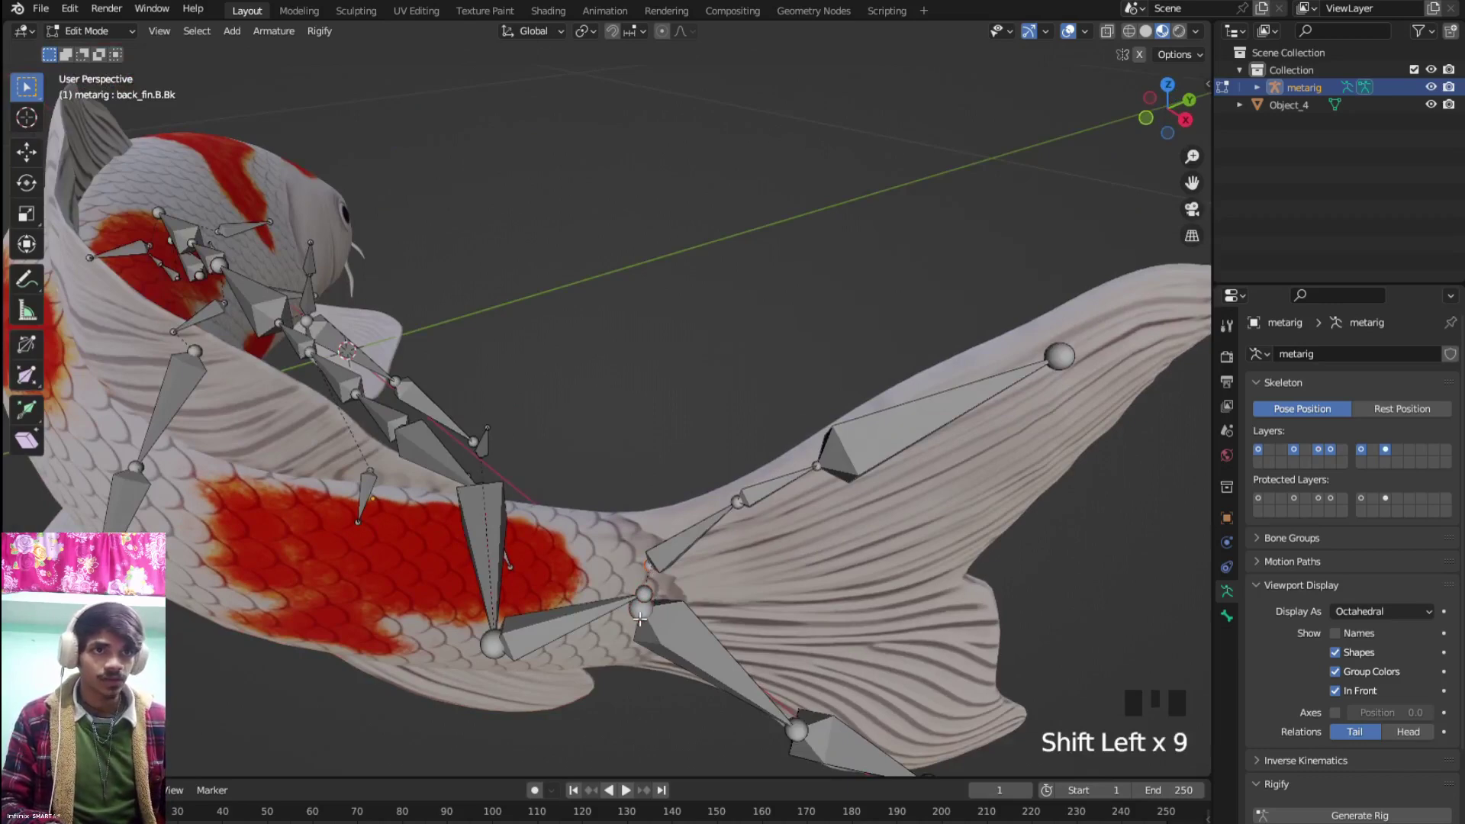
{"action": "left_click", "coordinate": [643, 615]}
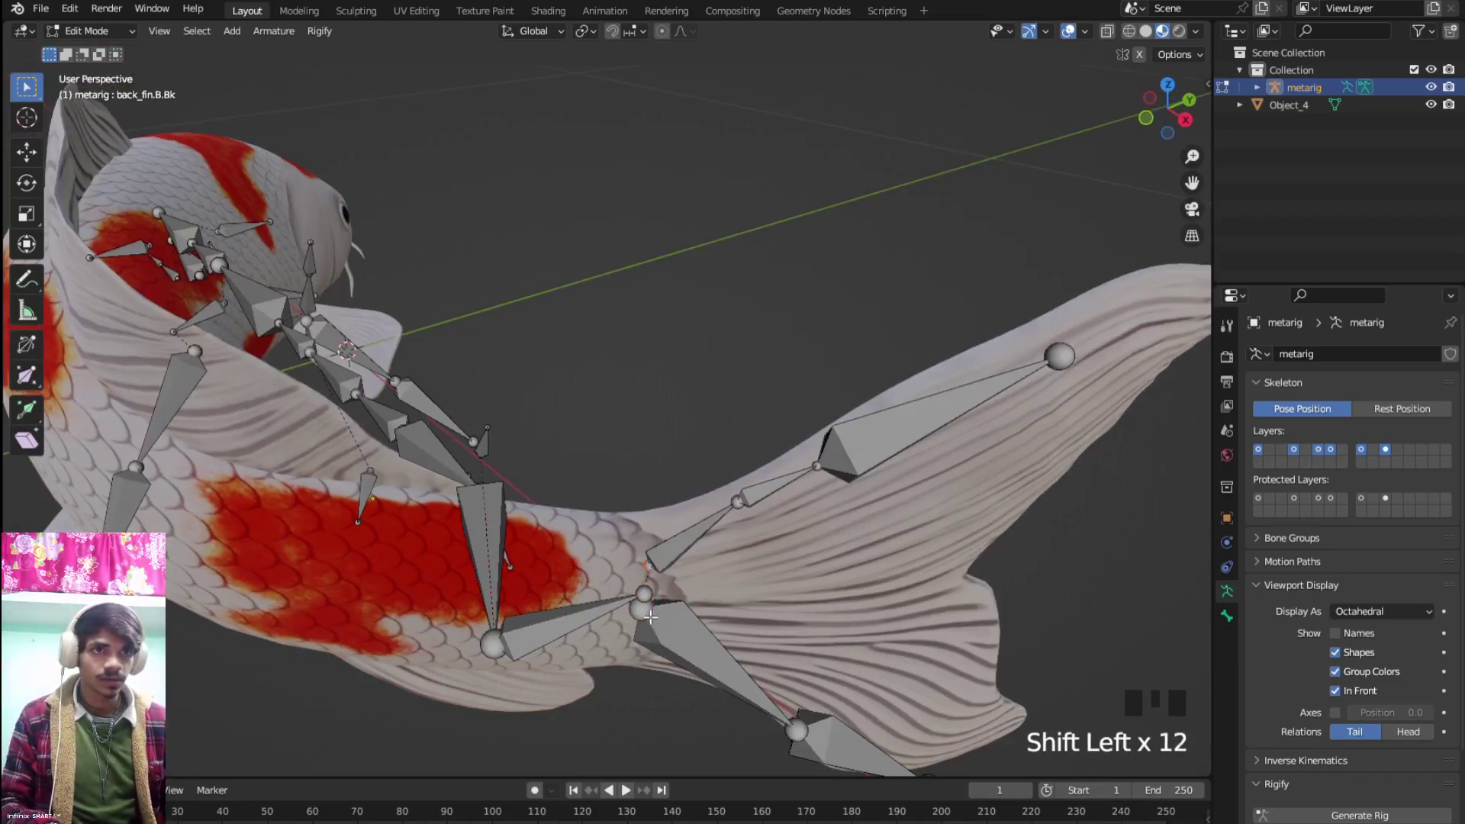
{"action": "left_click", "coordinate": [654, 612]}
{"action": "left_click", "coordinate": [654, 612]}
{"action": "left_click", "coordinate": [654, 613]}
{"action": "left_click_drag", "start_coordinate": [659, 590], "coordinate": [685, 649]}
{"action": "key", "text": "KP_7"}
{"action": "key", "text": "g"}
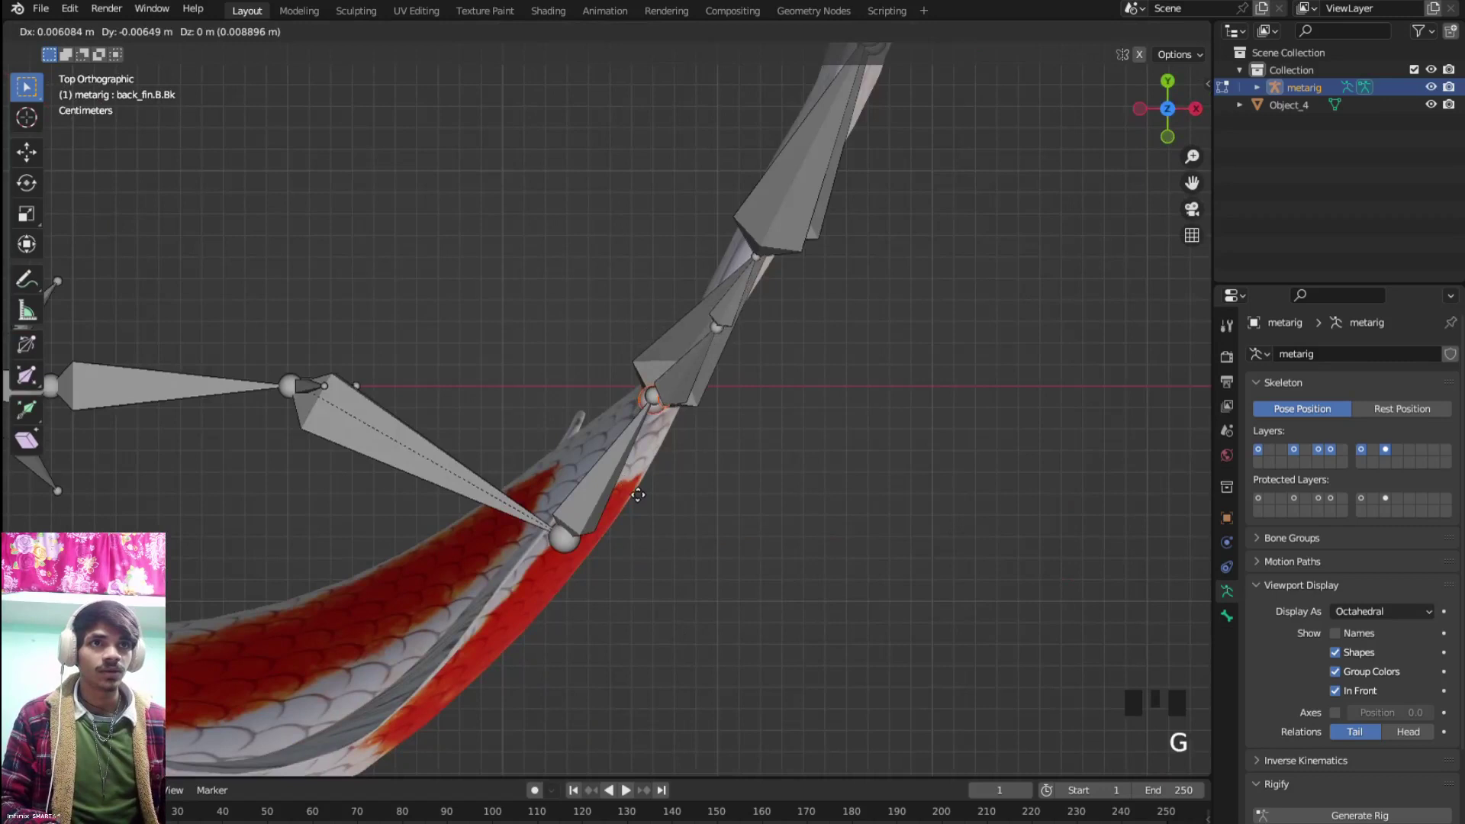
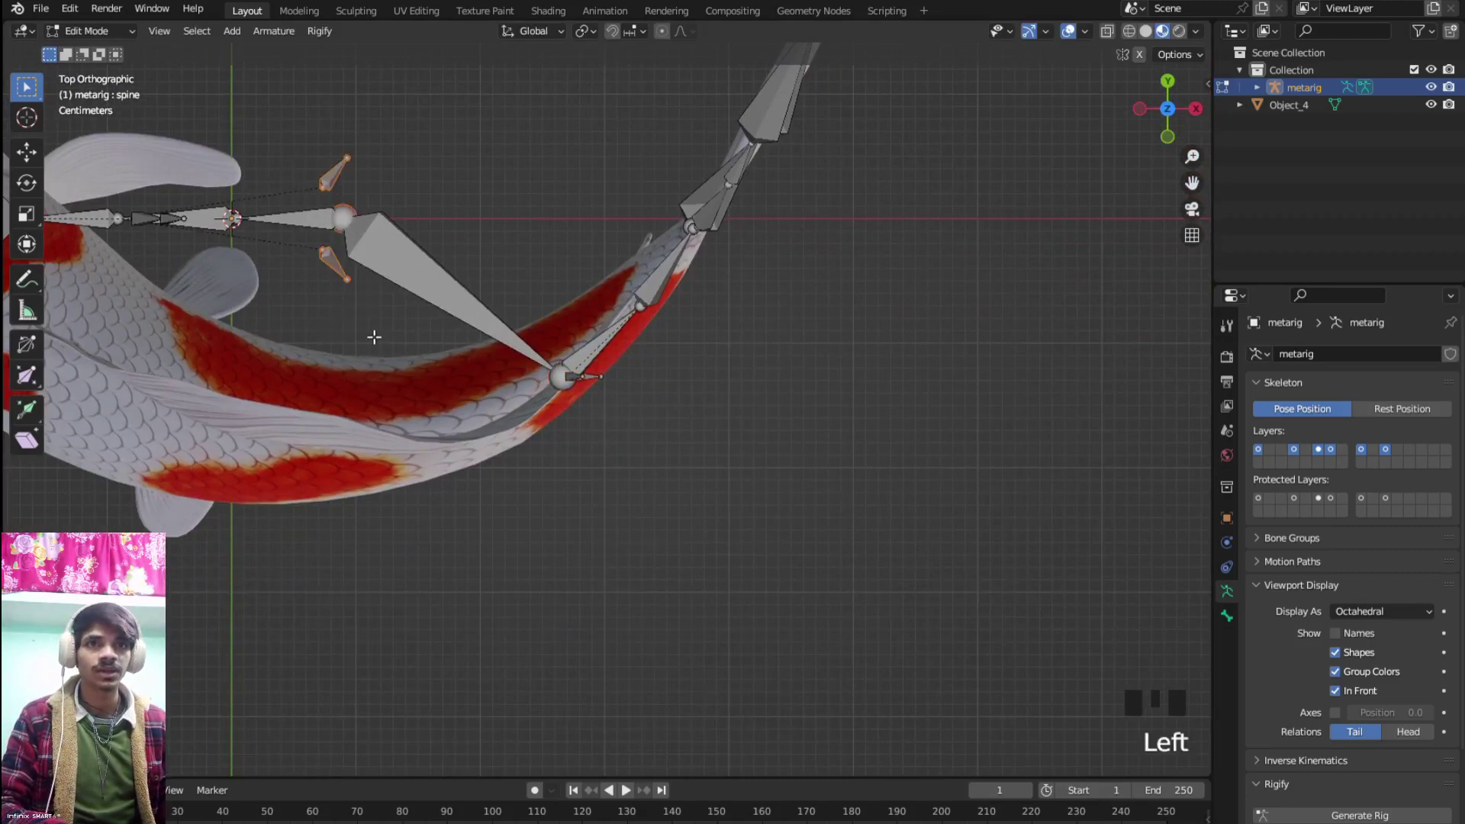
Move the front spine joint near the head onto the koi's centre line
{"action": "key", "text": "g"}
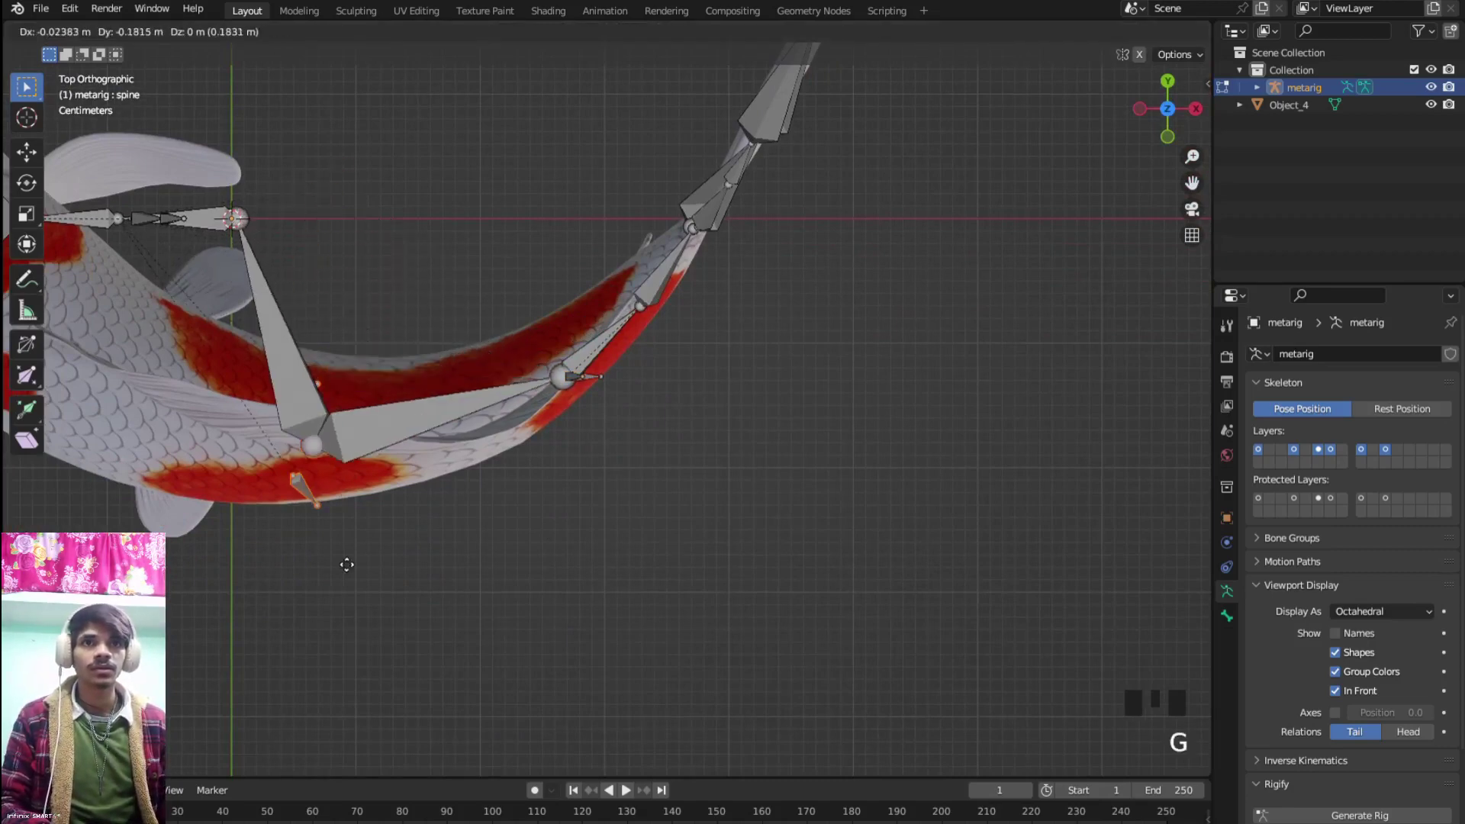
{"action": "scroll", "scroll_direction": "down", "scroll_amount": 3}
{"action": "middle_click", "coordinate": [325, 450]}
{"action": "scroll", "scroll_direction": "up", "scroll_amount": 3}
{"action": "middle_click", "coordinate": [417, 558]}
{"action": "left_click", "coordinate": [334, 378]}
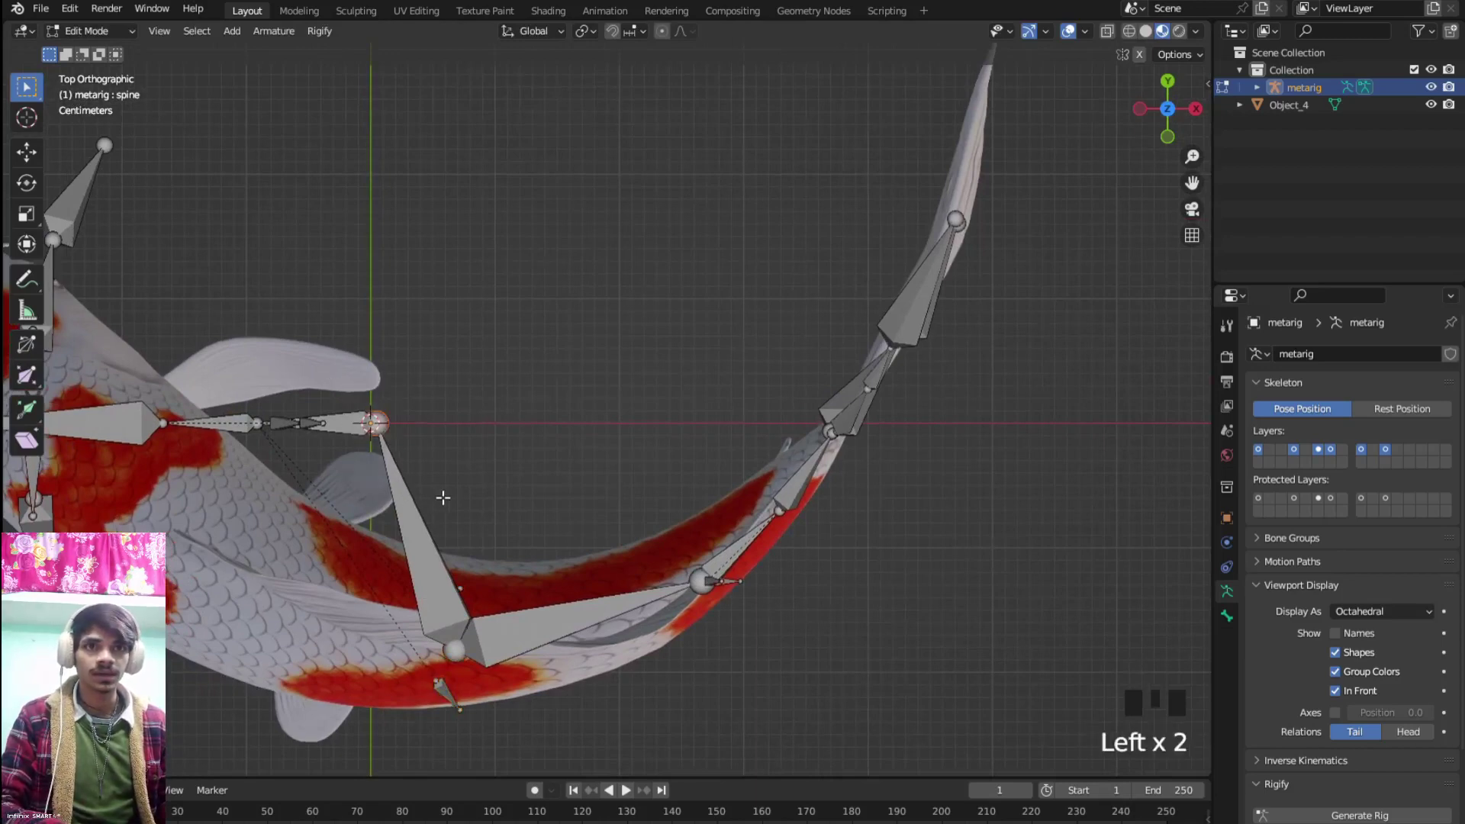
{"action": "key", "text": "g"}
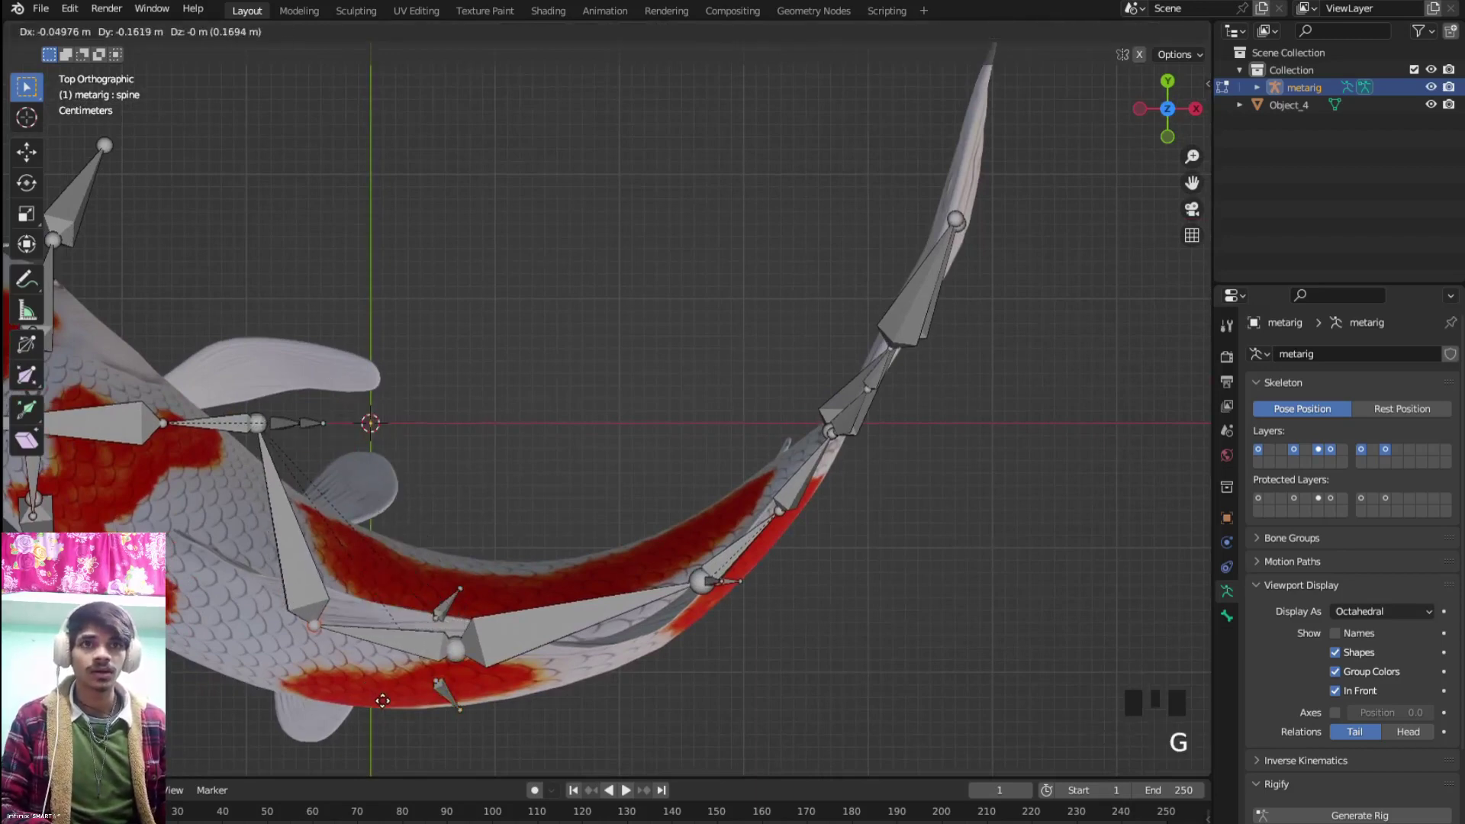
{"action": "left_click", "coordinate": [379, 694]}
Pull the next spine joint and the neck joint down inside the koi's body
{"action": "left_click_drag", "start_coordinate": [326, 508], "coordinate": [332, 422]}
{"action": "left_click", "coordinate": [332, 422]}
{"action": "key", "text": "g"}
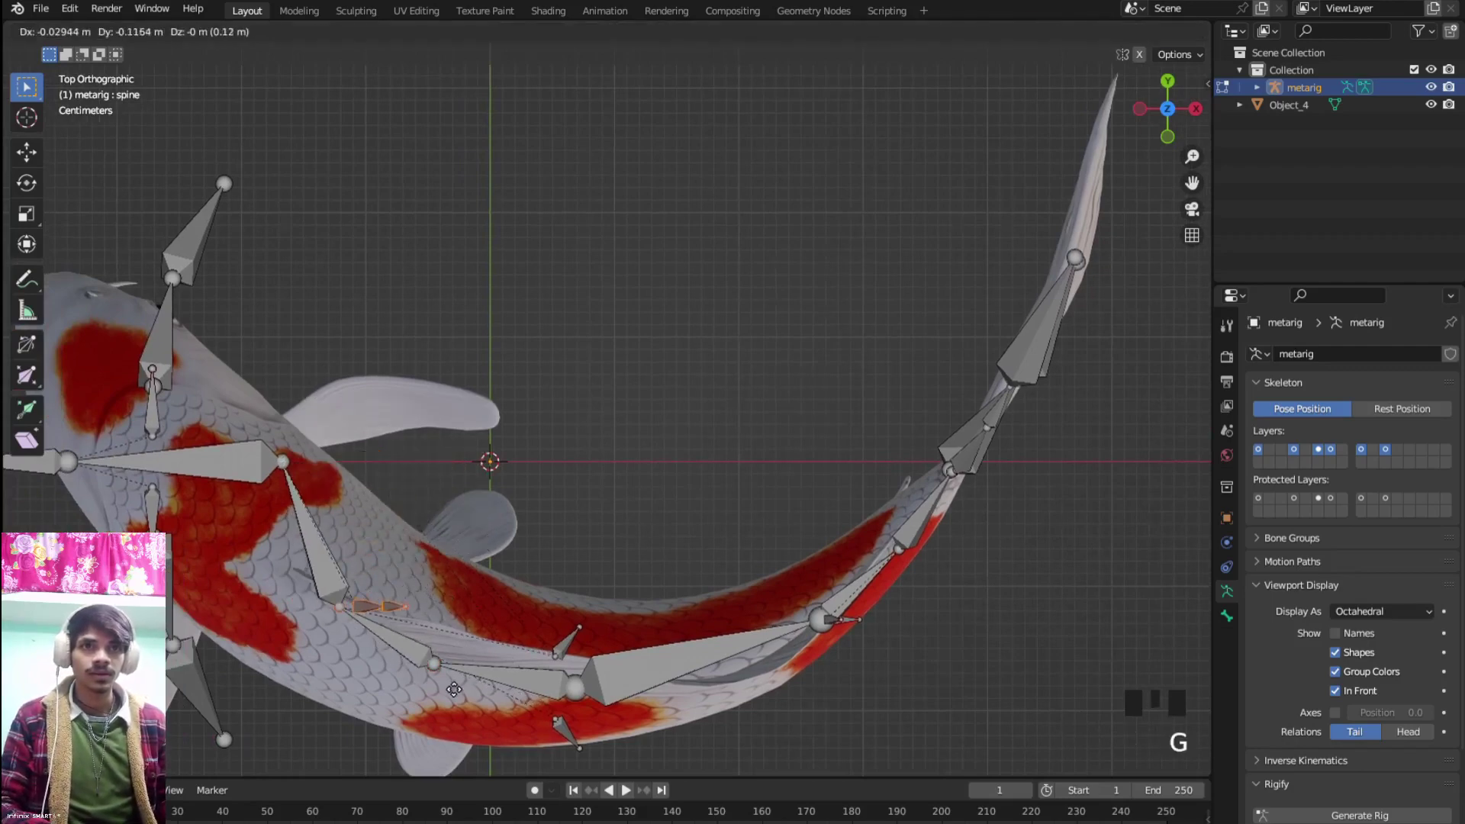
{"action": "left_click_drag", "start_coordinate": [404, 557], "coordinate": [404, 484]}
{"action": "left_click", "coordinate": [405, 484]}
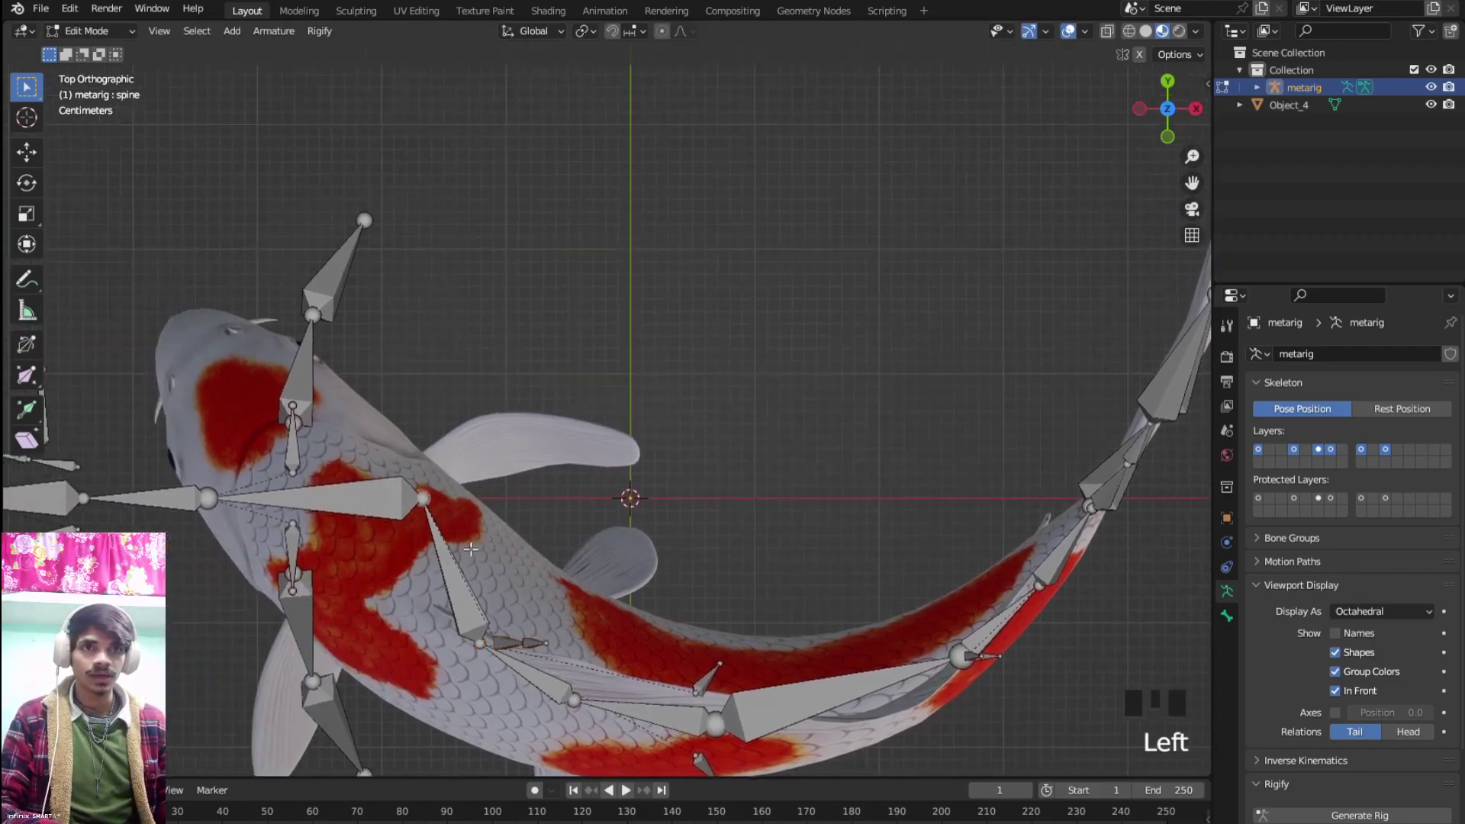
{"action": "key", "text": "g"}
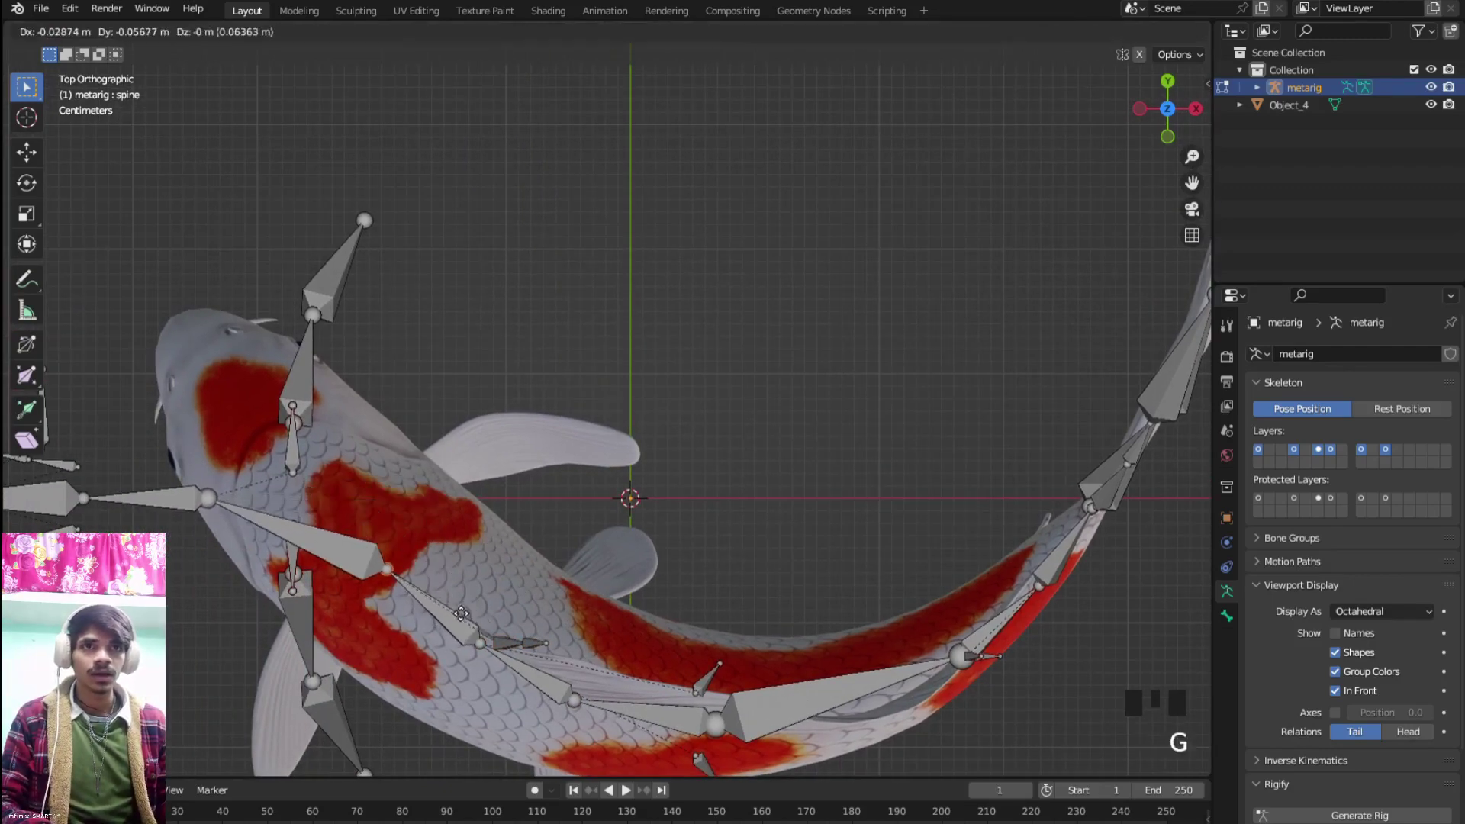
{"action": "left_click", "coordinate": [478, 629]}
{"action": "scroll", "scroll_direction": "down", "scroll_amount": 3}
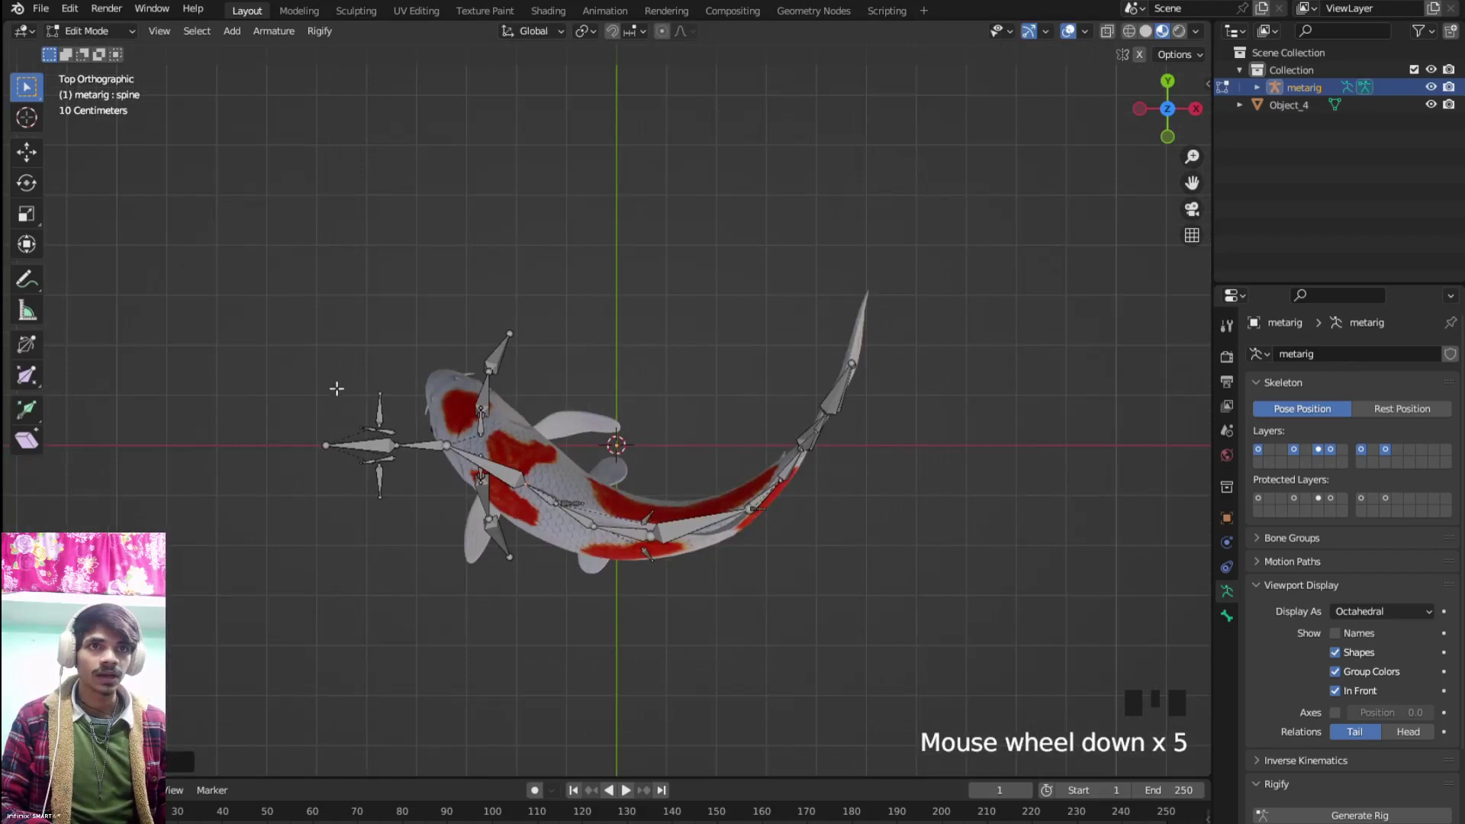
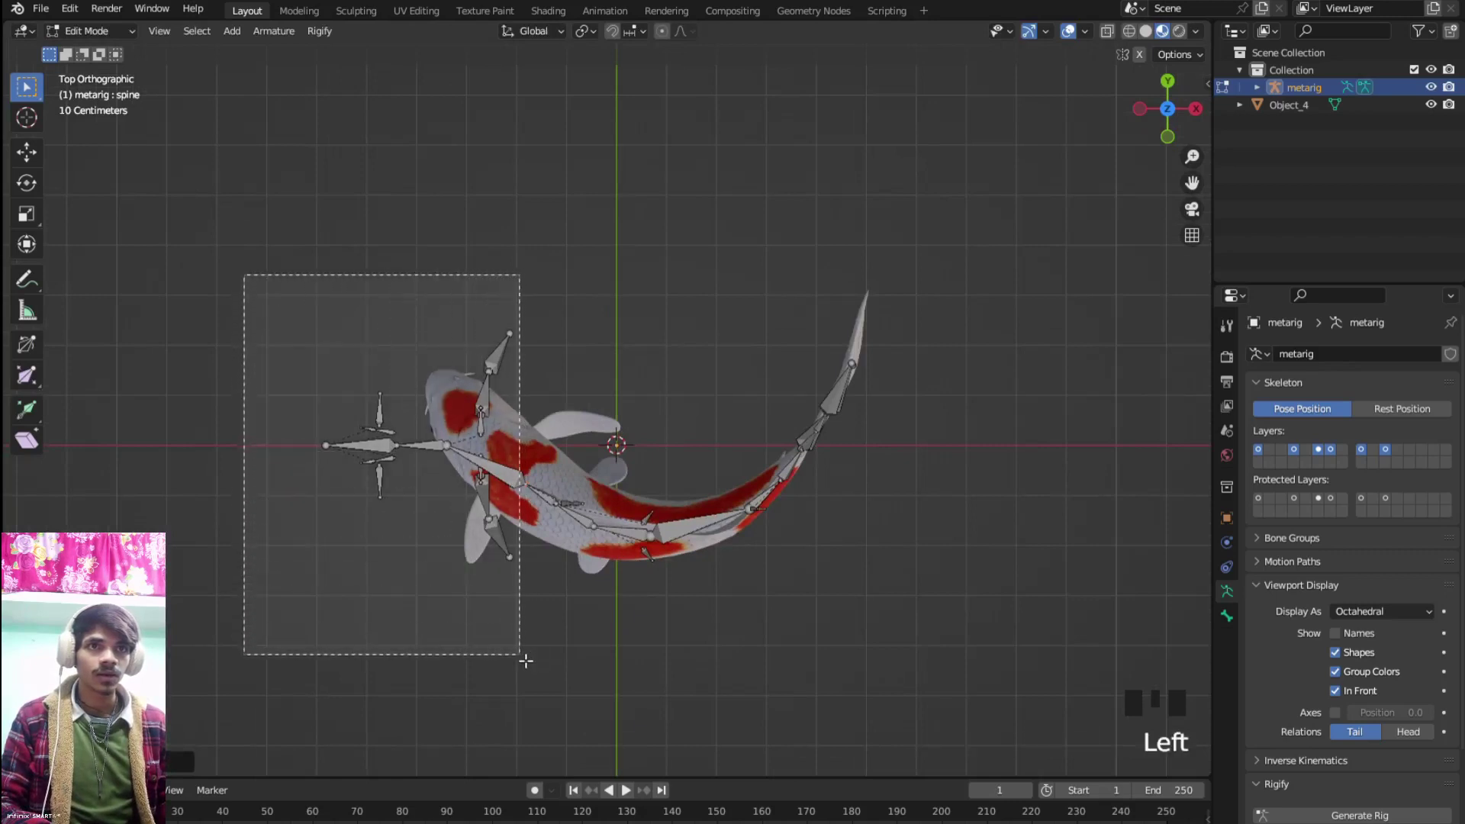
{"action": "scroll", "scroll_direction": "up", "scroll_amount": 3}
Rotate the head and front fin bones about Z and set them onto the koi's head
{"action": "left_click", "coordinate": [418, 545]}
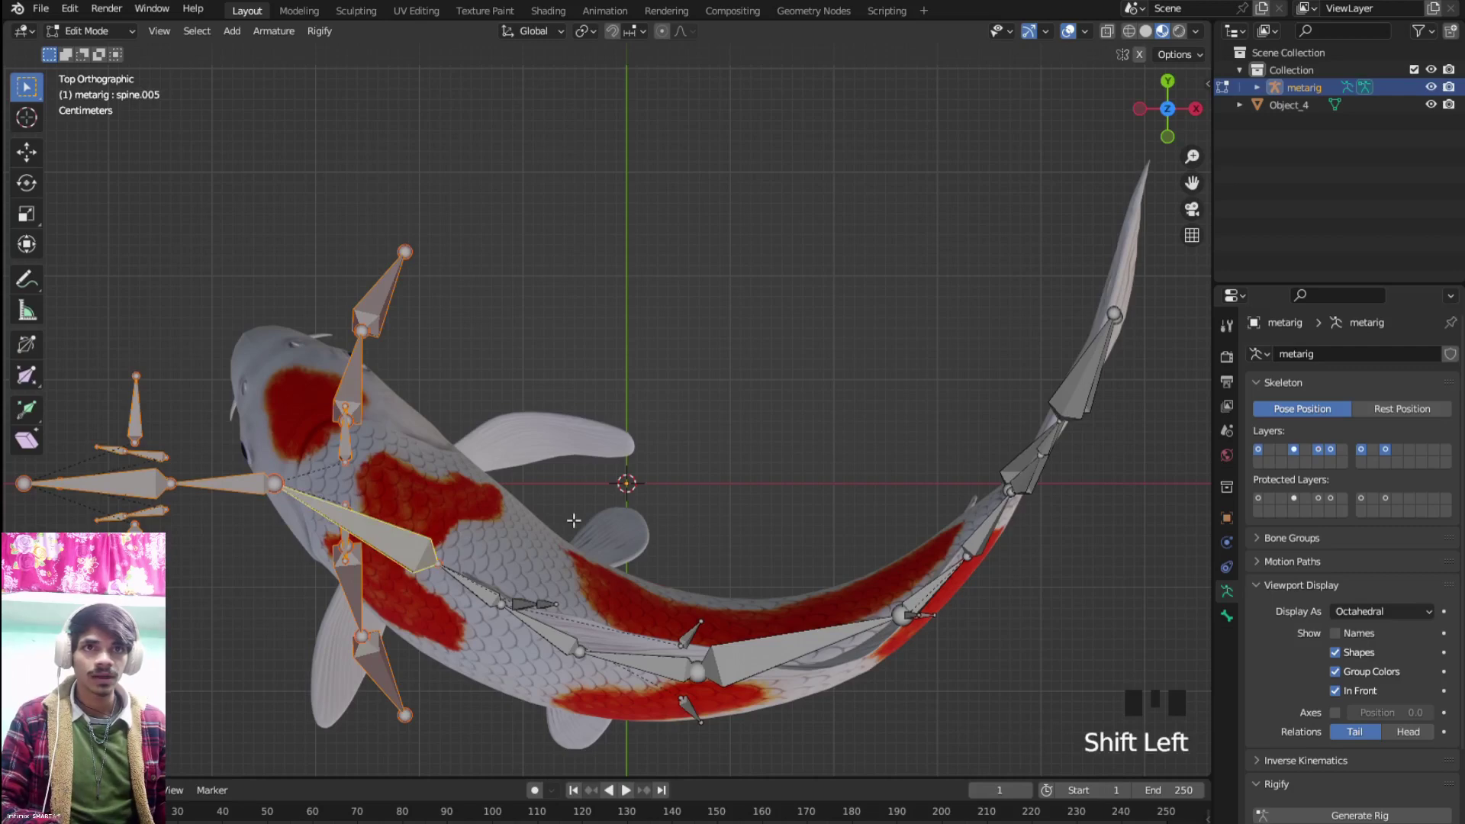
{"action": "key", "text": "r"}
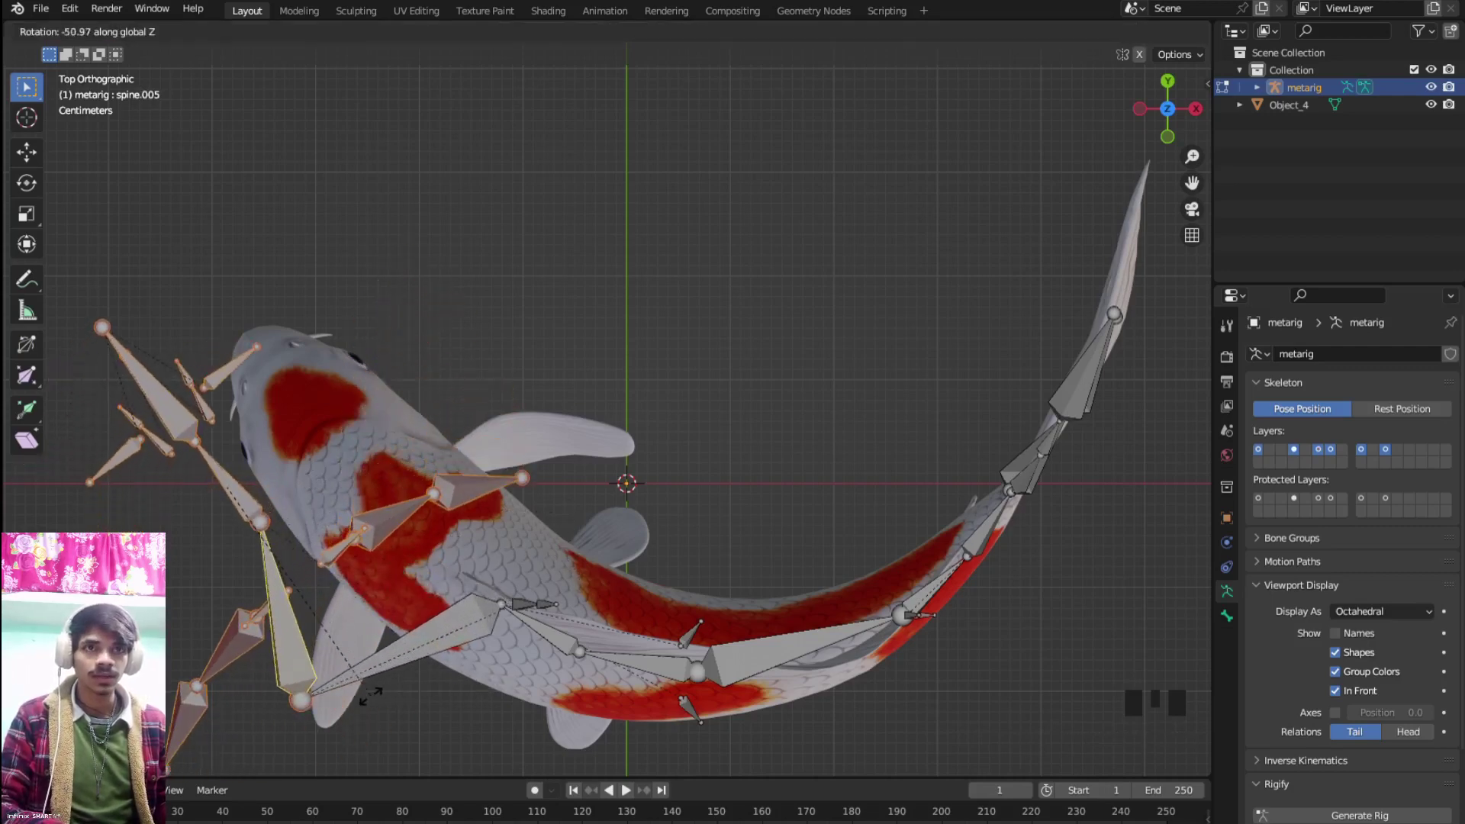
{"action": "key", "text": "g"}
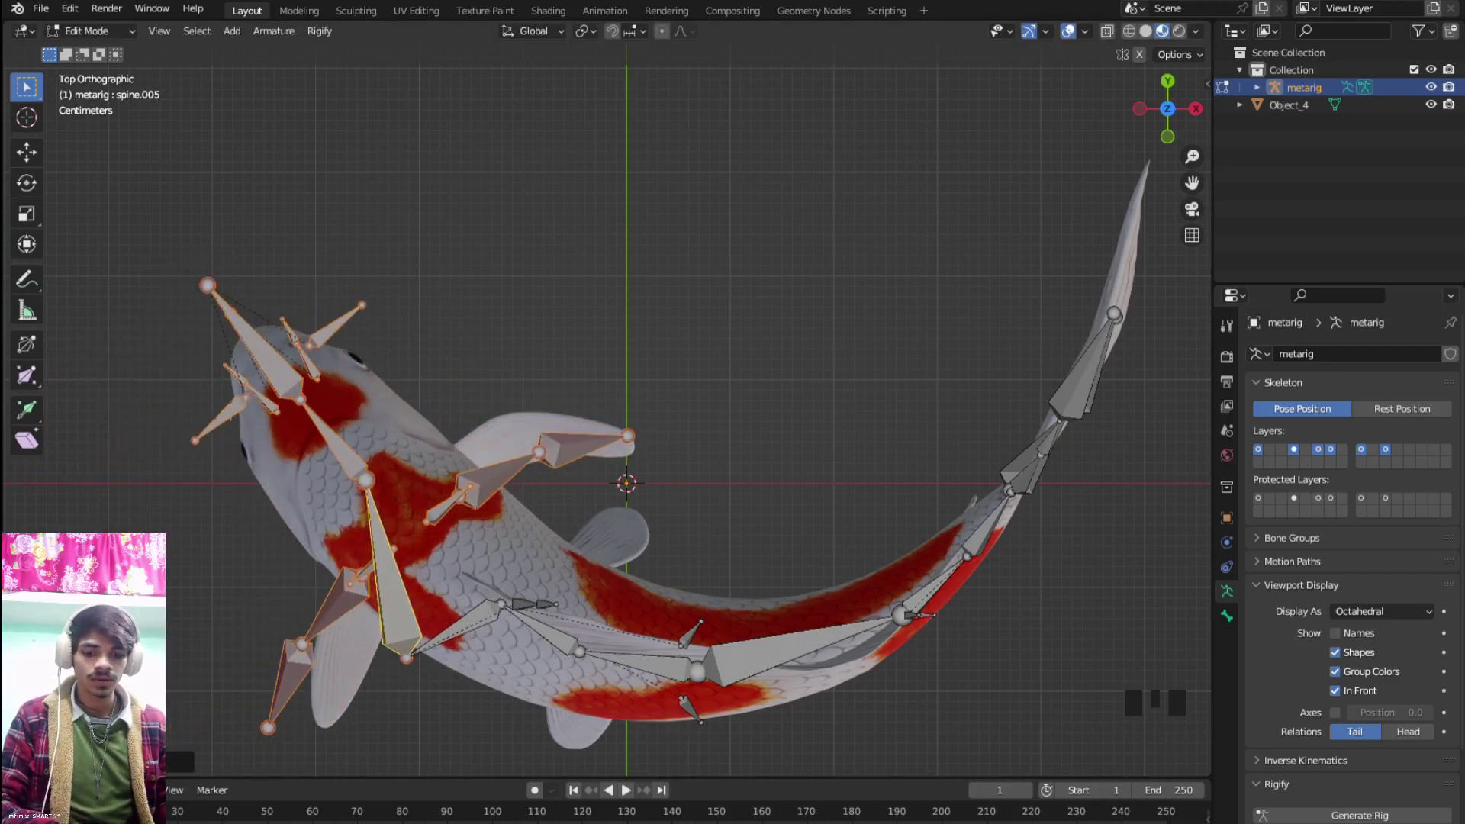
{"action": "left_click", "coordinate": [527, 573]}
{"action": "key", "text": "g"}
{"action": "left_click", "coordinate": [521, 564]}
{"action": "scroll", "scroll_direction": "up", "scroll_amount": 3}
{"action": "left_click_drag", "start_coordinate": [513, 589], "coordinate": [320, 600]}
{"action": "left_click", "coordinate": [320, 600]}
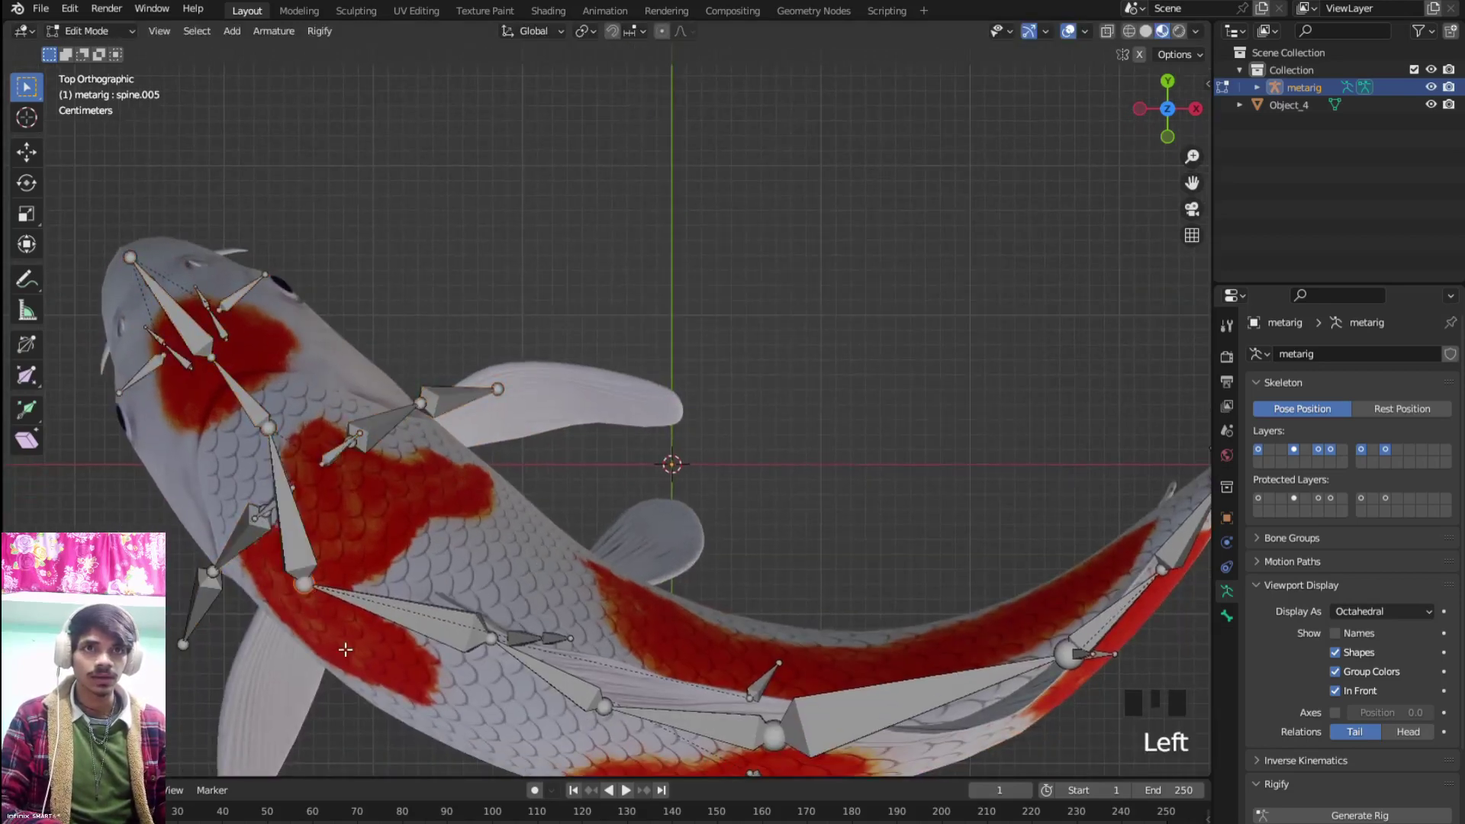
Settle the joint behind the head, then drag the right fin bone tip toward the fin's end
{"action": "key", "text": "g"}
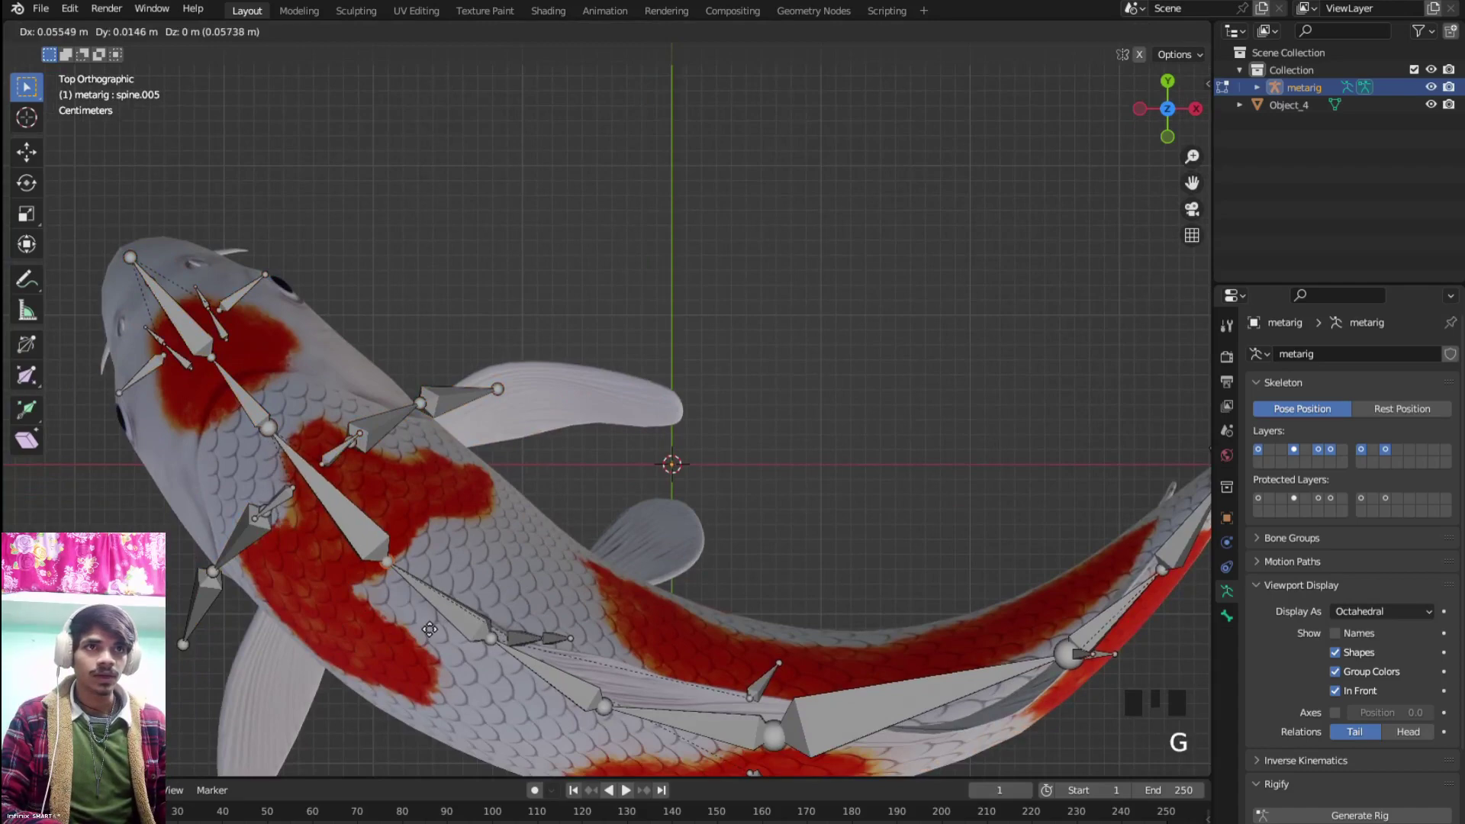
{"action": "left_click", "coordinate": [431, 623]}
{"action": "left_click", "coordinate": [517, 397]}
{"action": "key", "text": "g"}
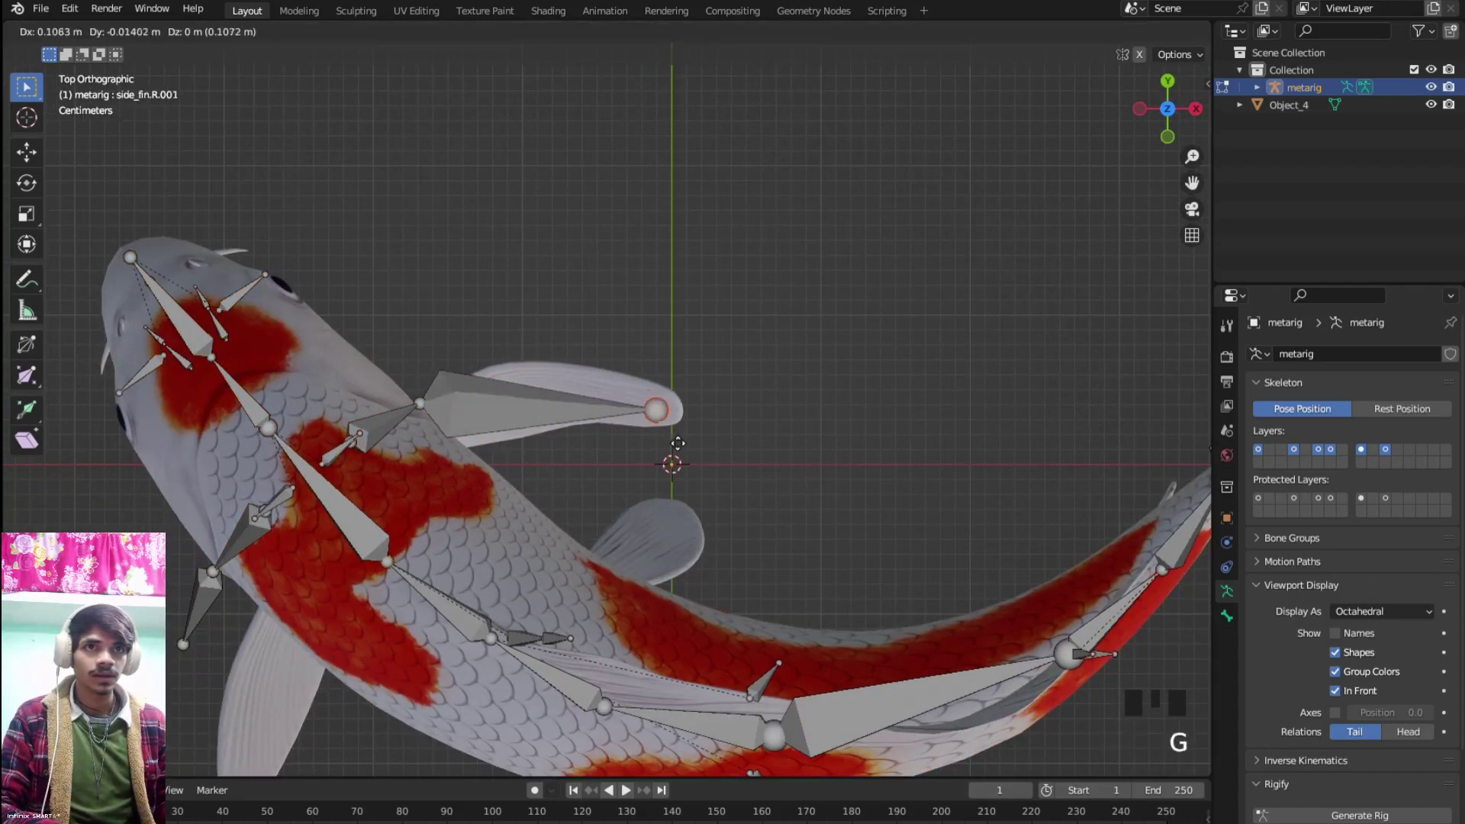
{"action": "left_click_drag", "start_coordinate": [672, 442], "coordinate": [645, 442]}
Place the fin tip at the pectoral fin's end and slide the middle fin joint along it
{"action": "left_click", "coordinate": [415, 401]}
{"action": "key", "text": "g"}
{"action": "left_click", "coordinate": [619, 451]}
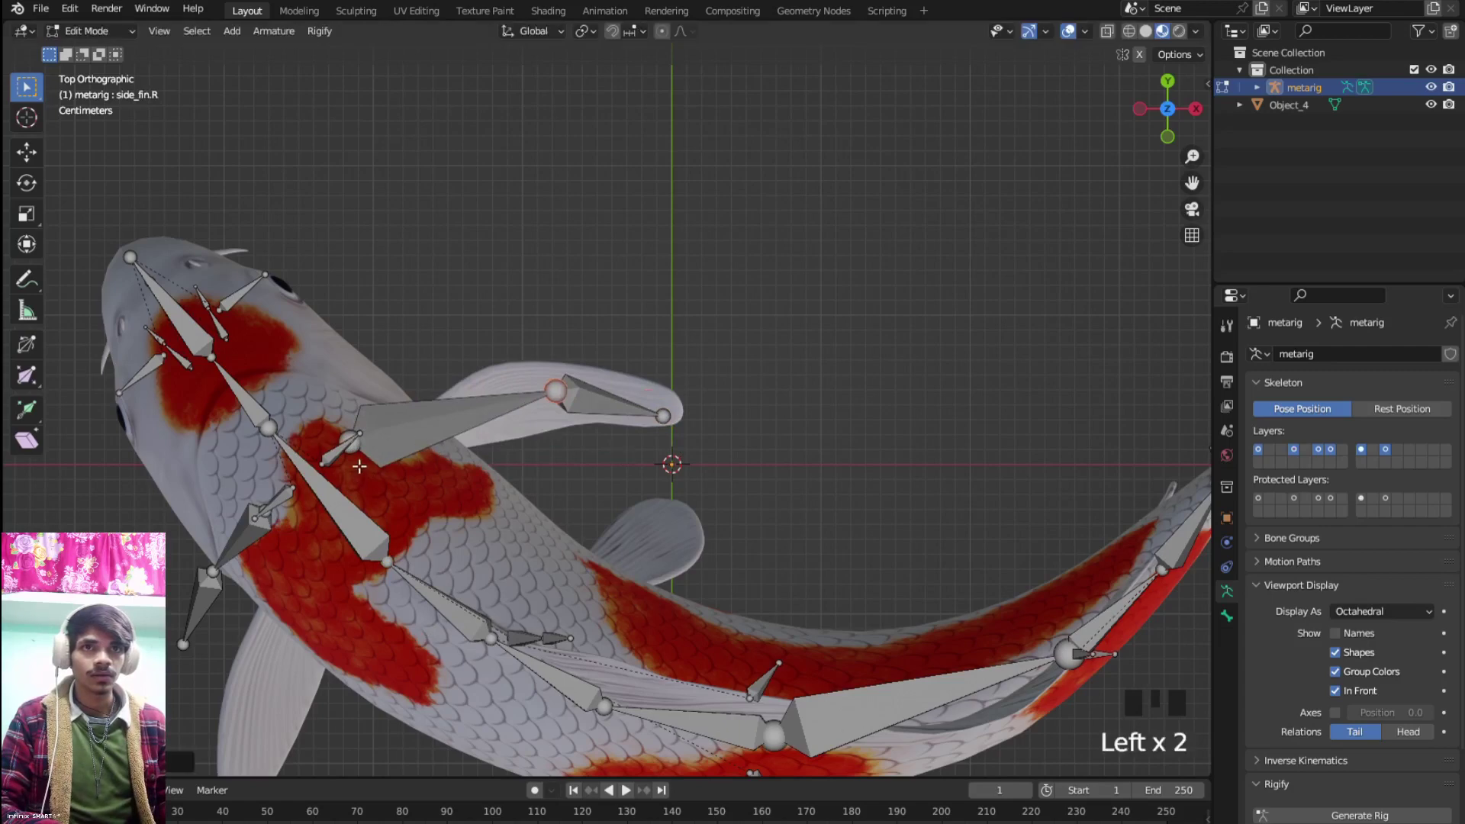
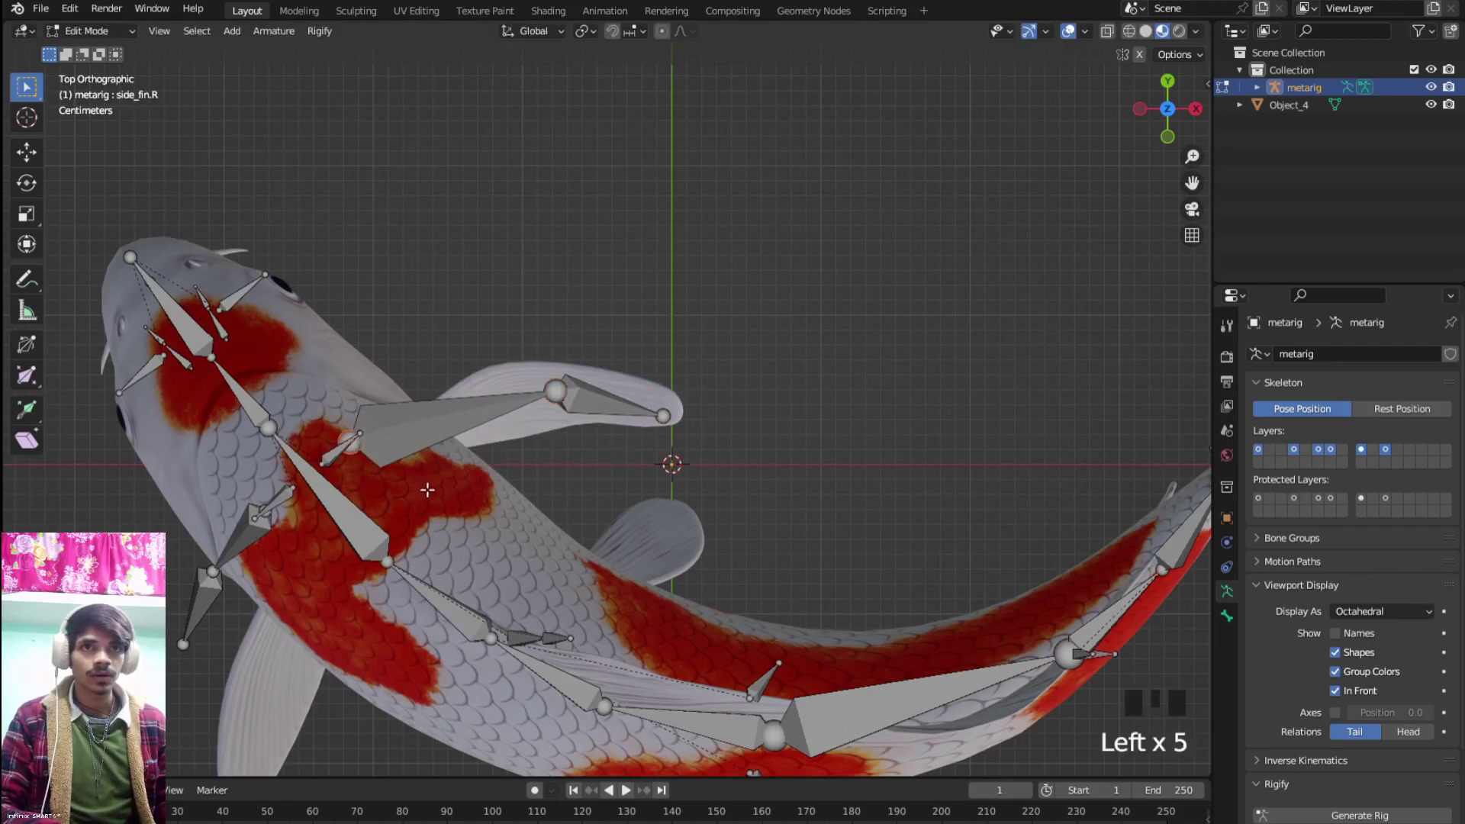
{"action": "key", "text": "g"}
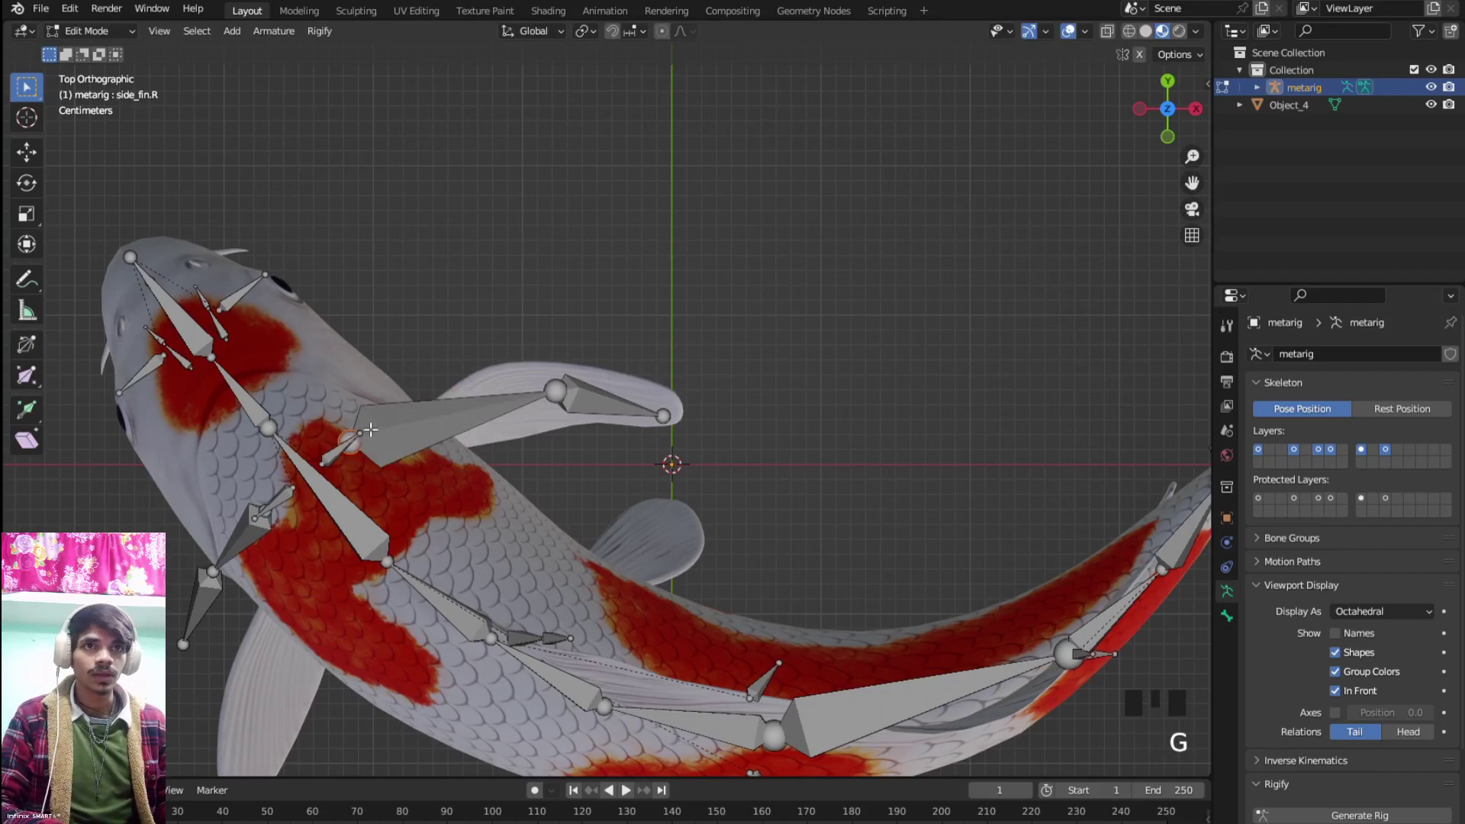
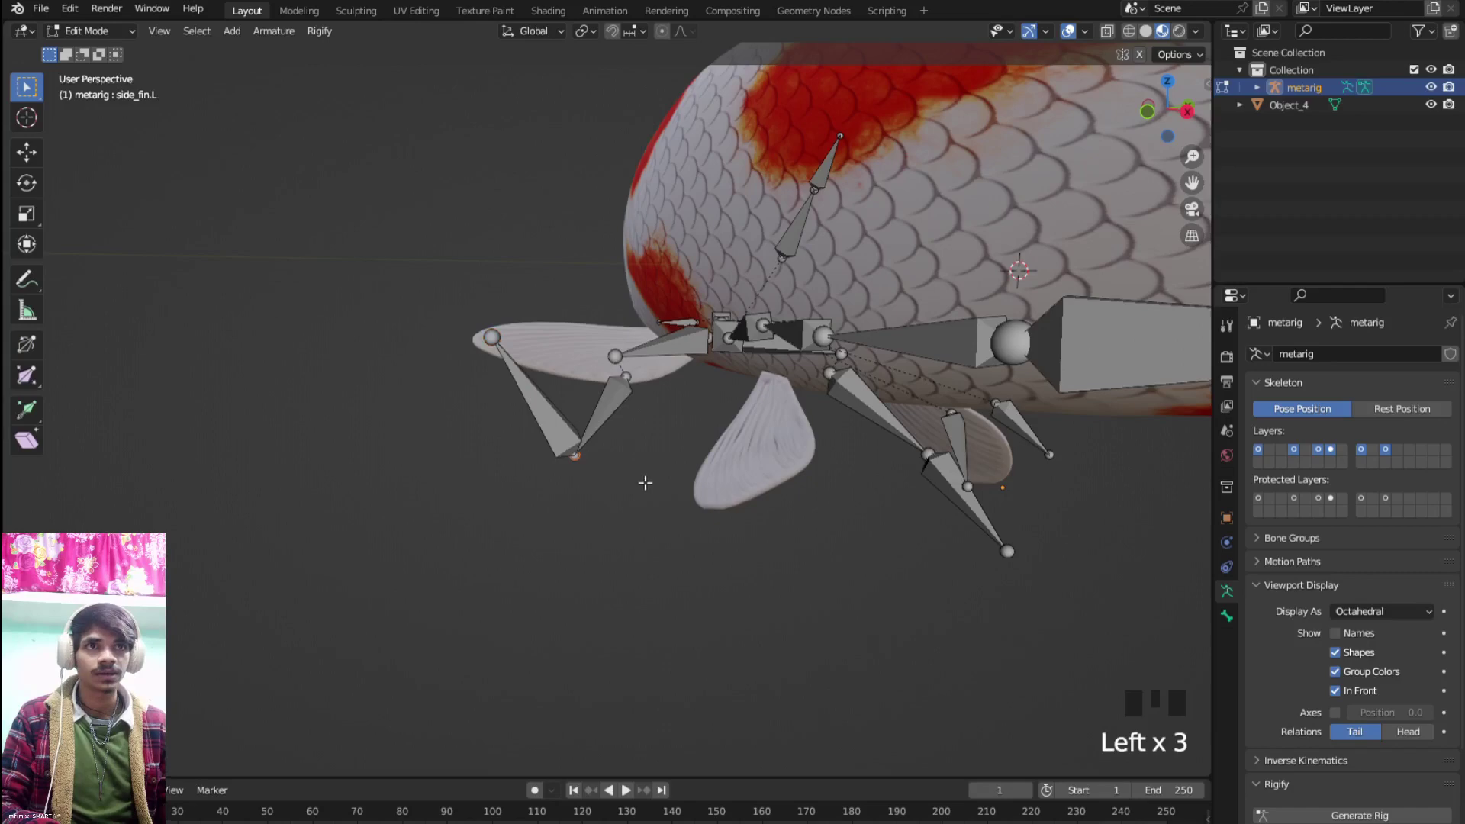
Lift the side-fin bones along Z to pectoral-fin height and check from top view
{"action": "key", "text": "g"}
{"action": "left_click_drag", "start_coordinate": [637, 416], "coordinate": [550, 440]}
{"action": "left_click", "coordinate": [538, 429]}
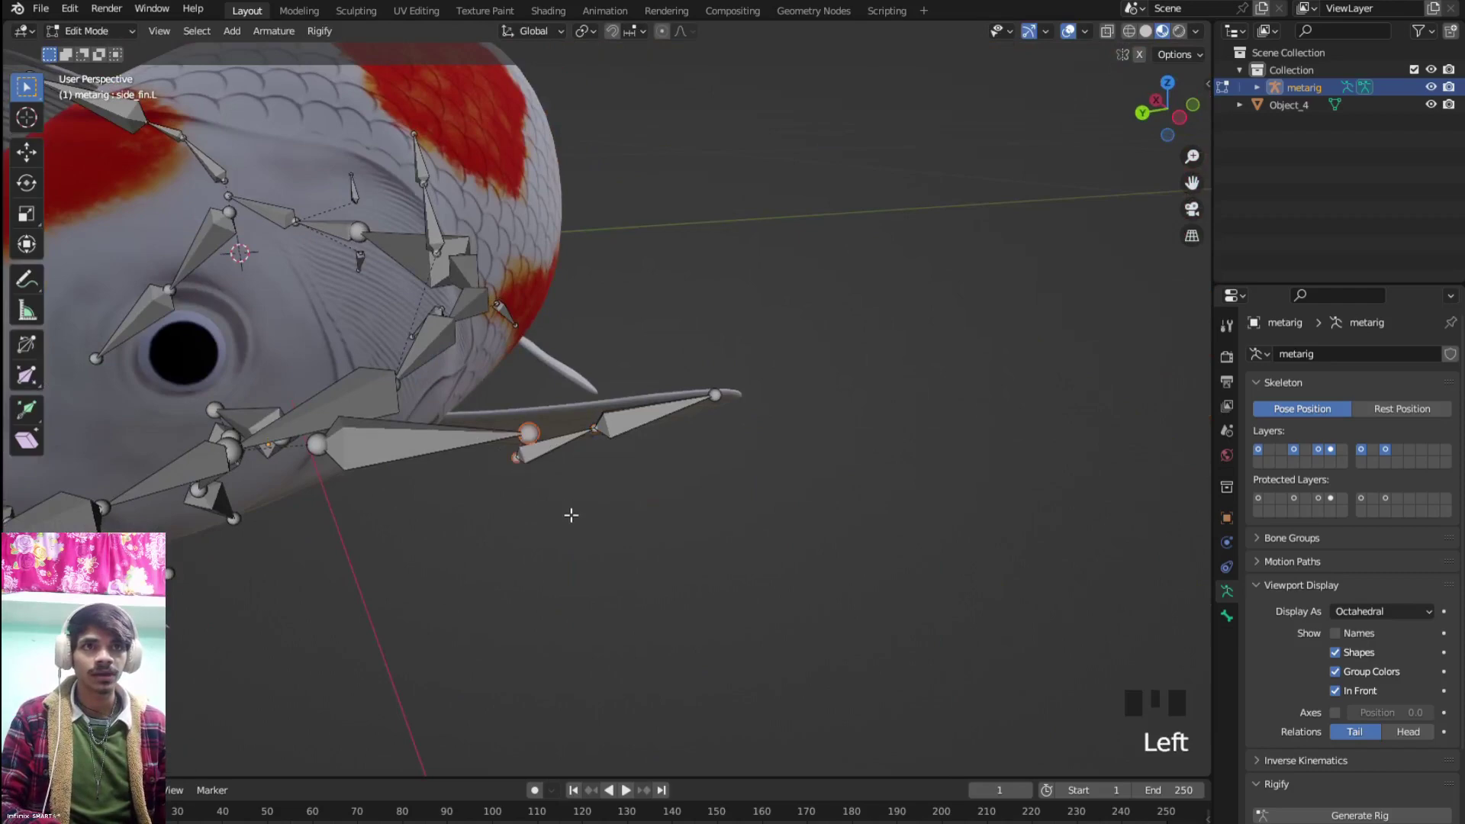
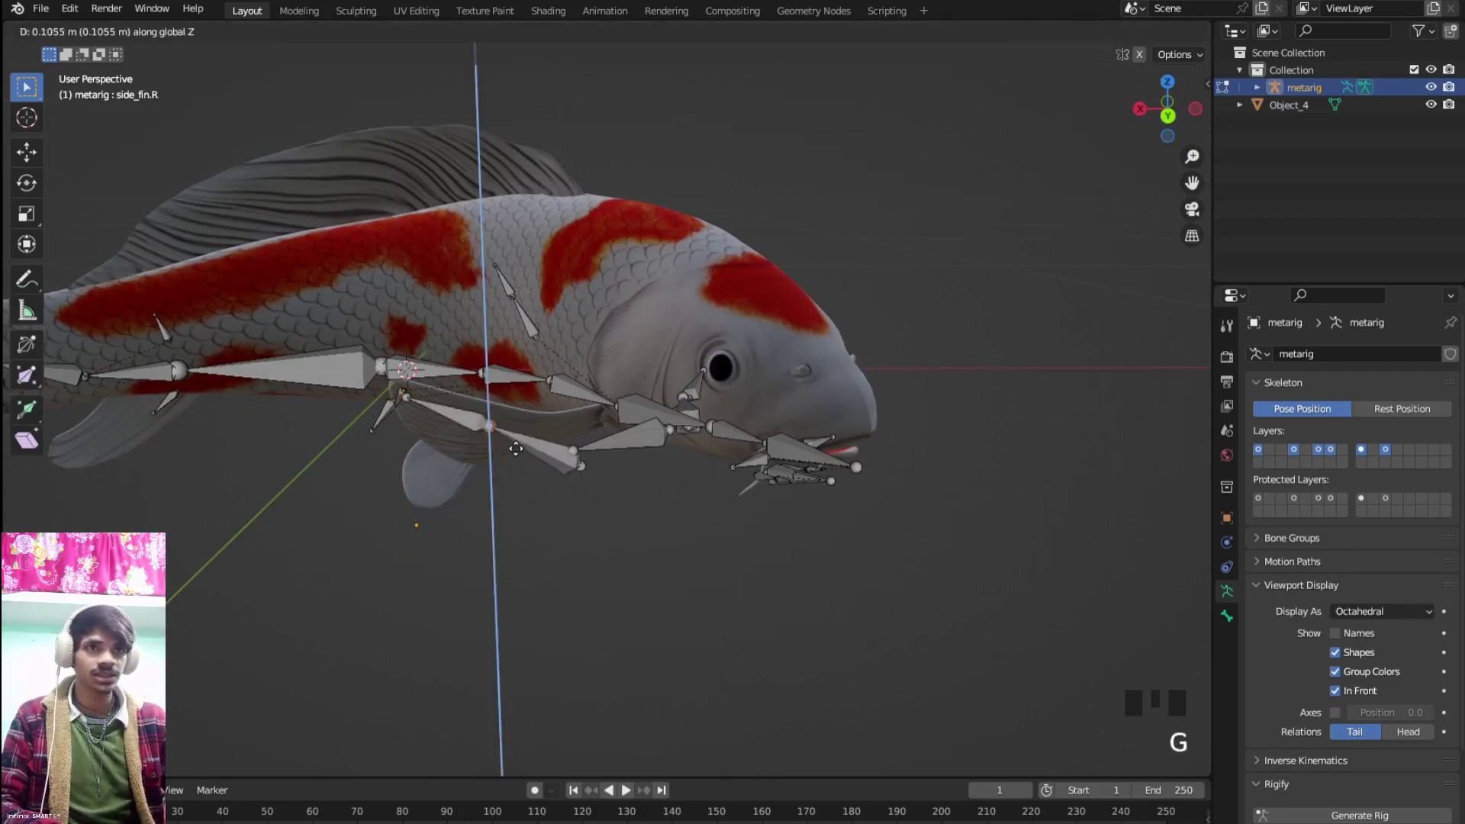
{"action": "key", "text": "KP_7"}
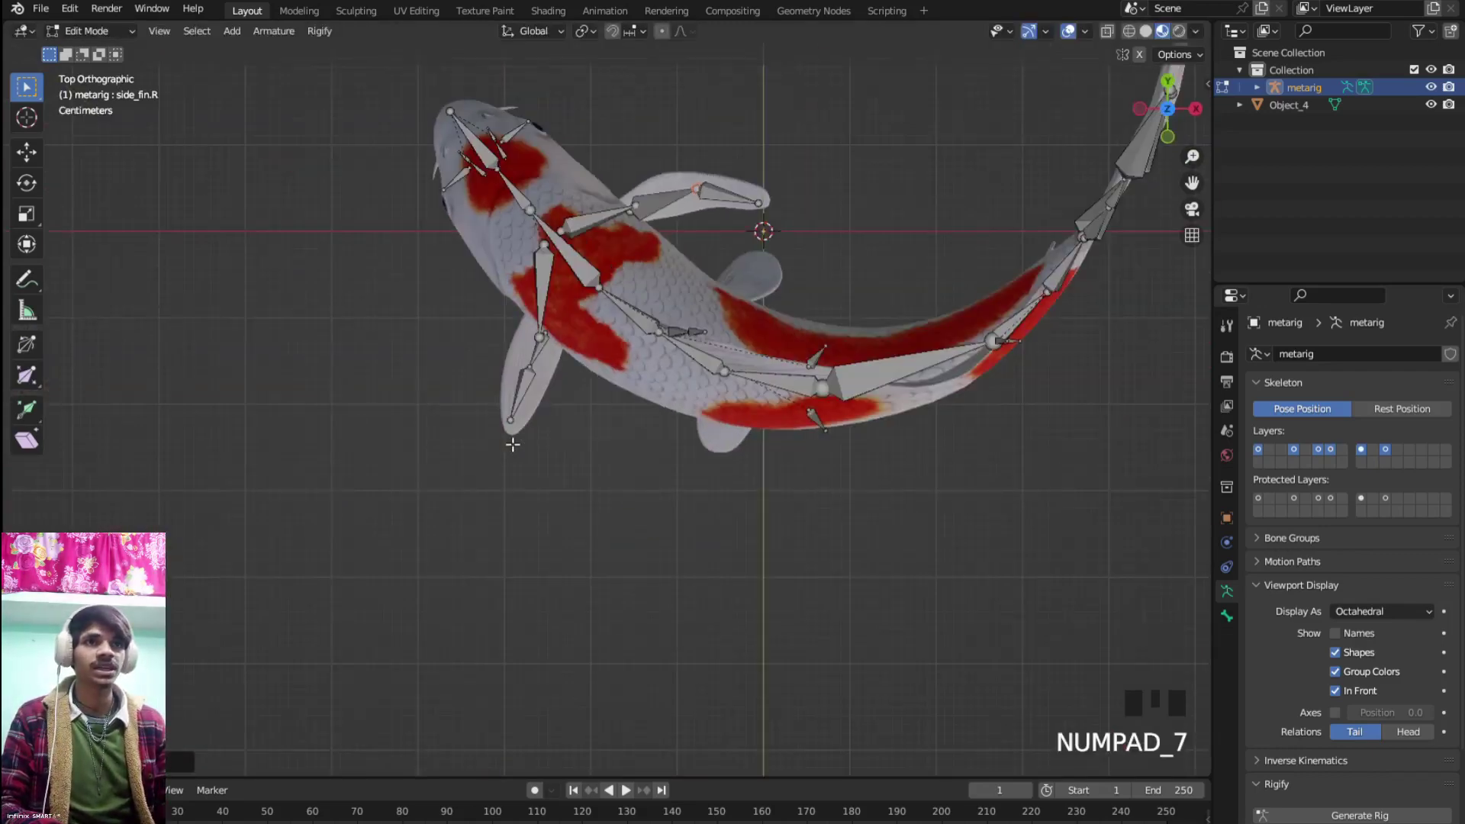
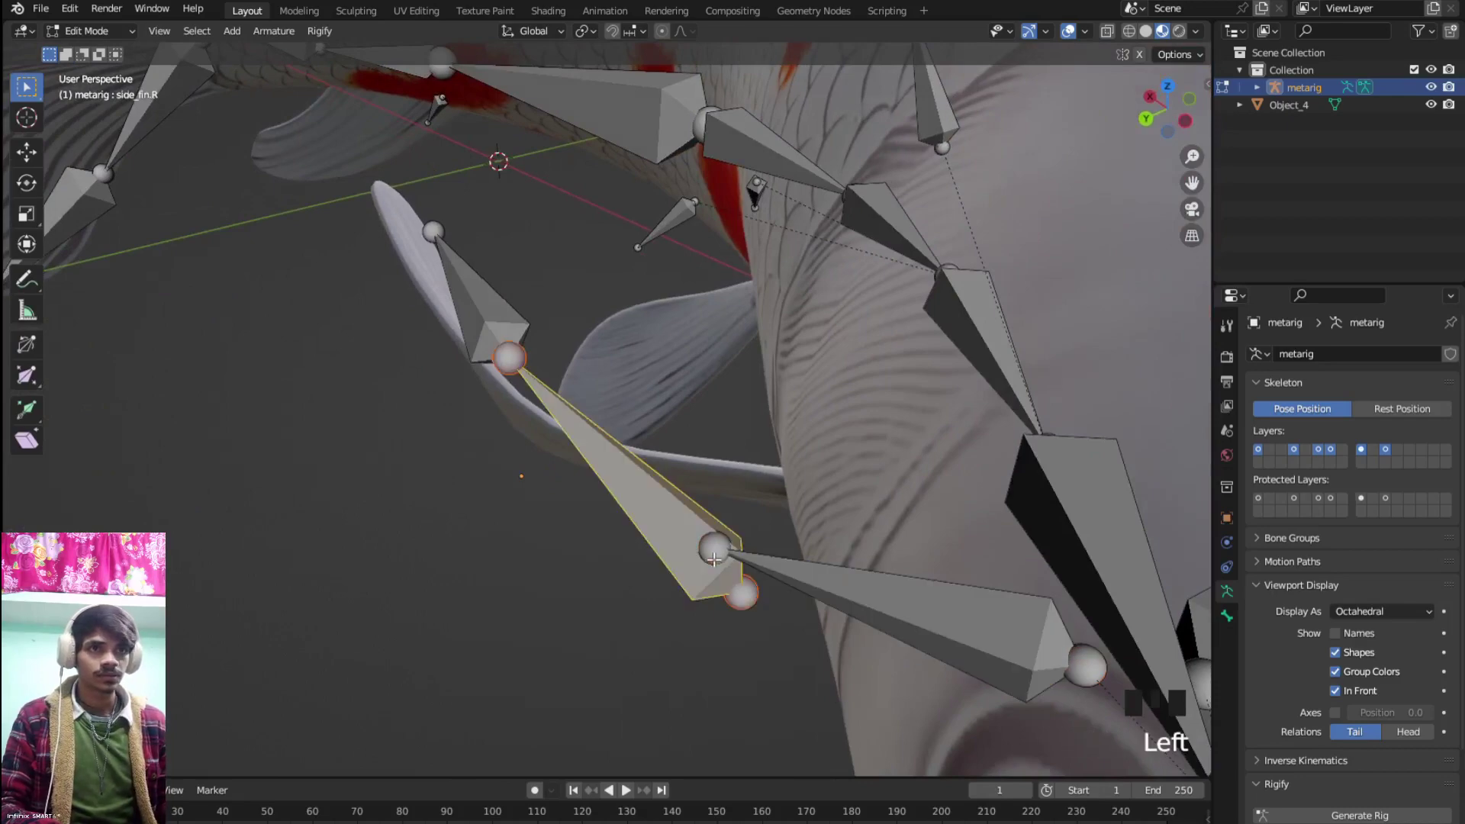
Select the side_fin.R and shoulder.R joints and raise them along Z into the fin
{"action": "left_click", "coordinate": [716, 555]}
{"action": "left_click", "coordinate": [715, 555]}
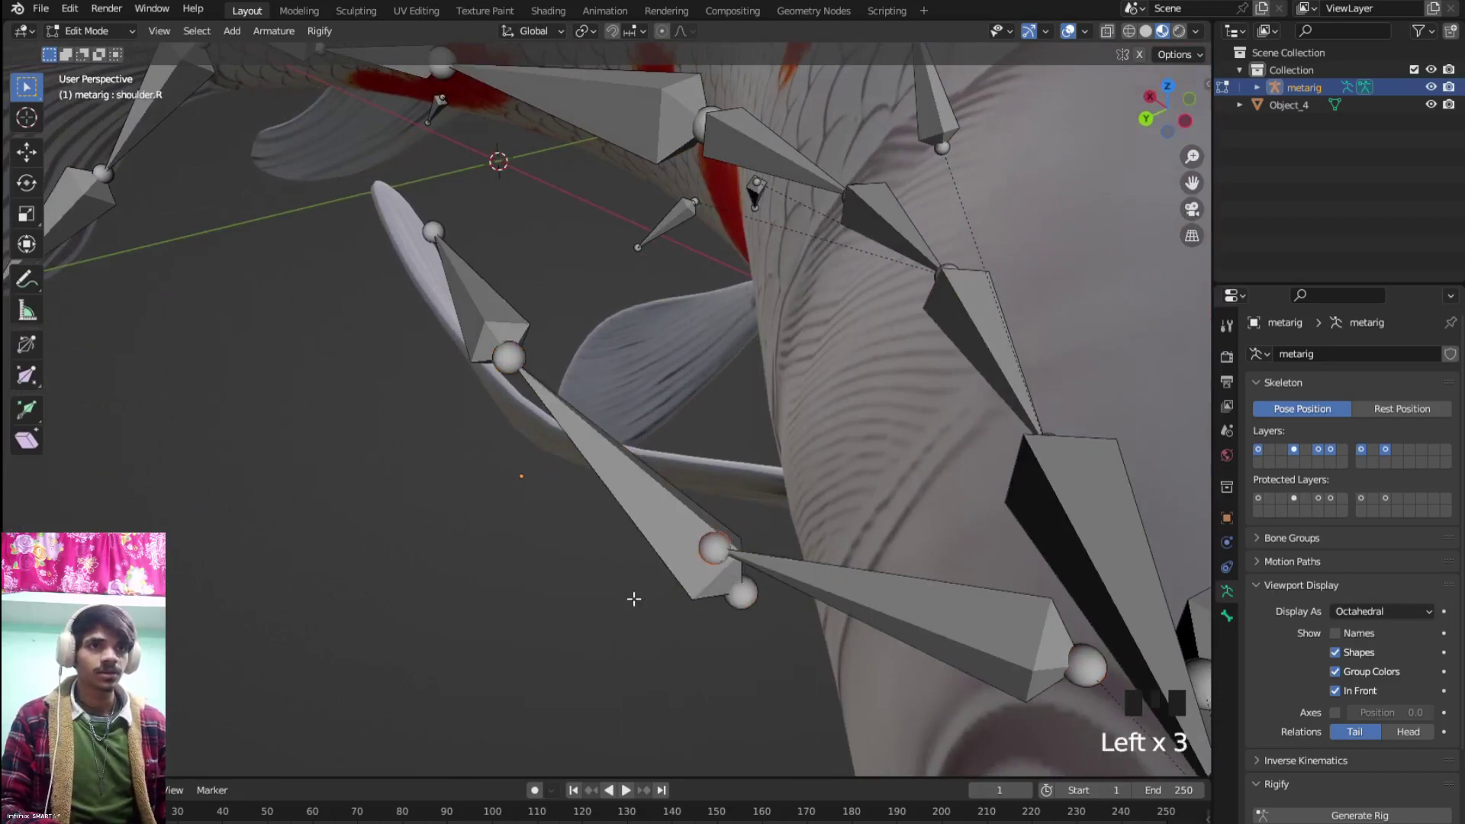
{"action": "left_click", "coordinate": [751, 588]}
{"action": "left_click_drag", "start_coordinate": [810, 605], "coordinate": [860, 490]}
{"action": "key", "text": "g"}
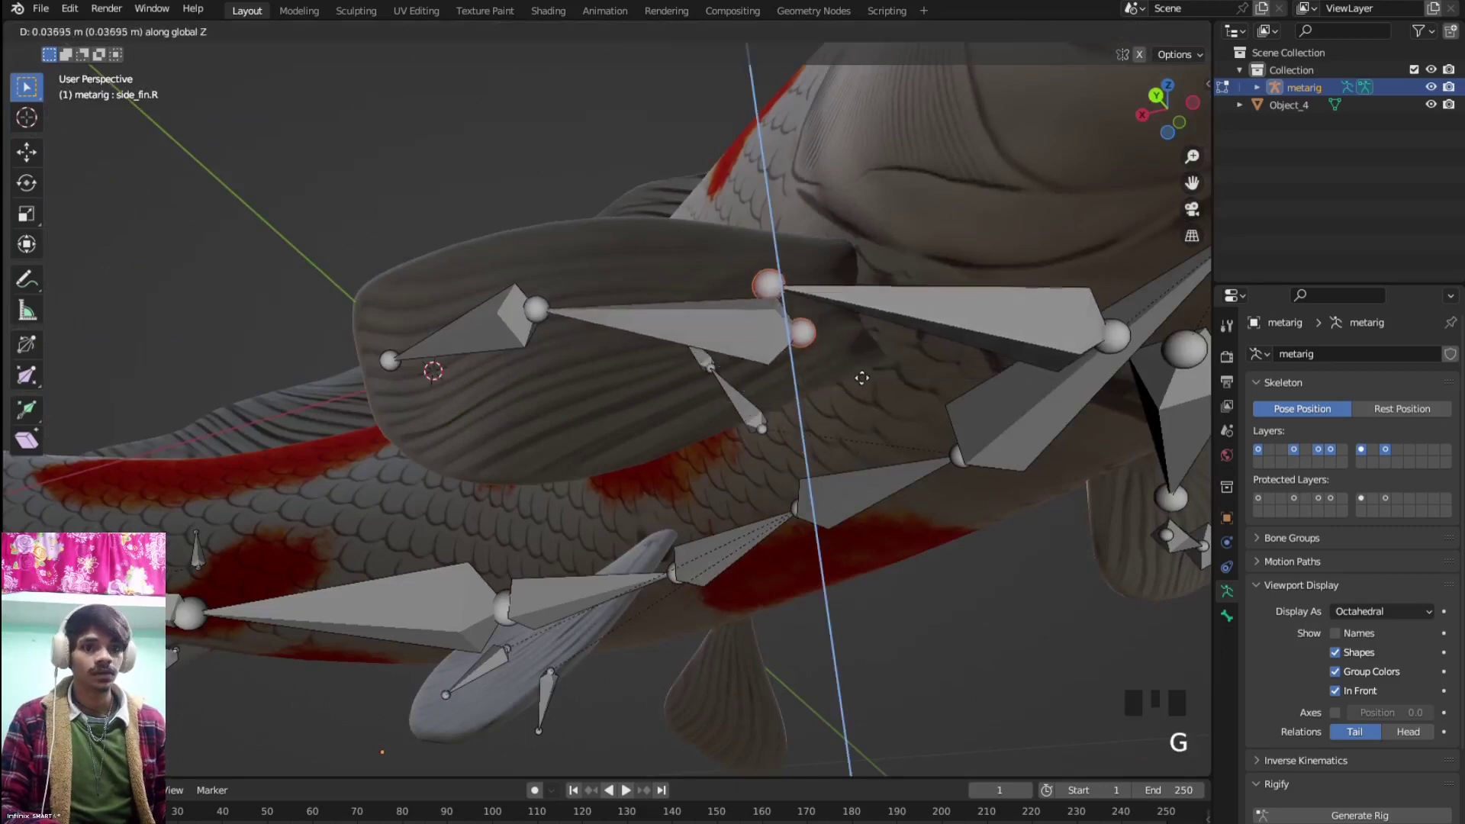
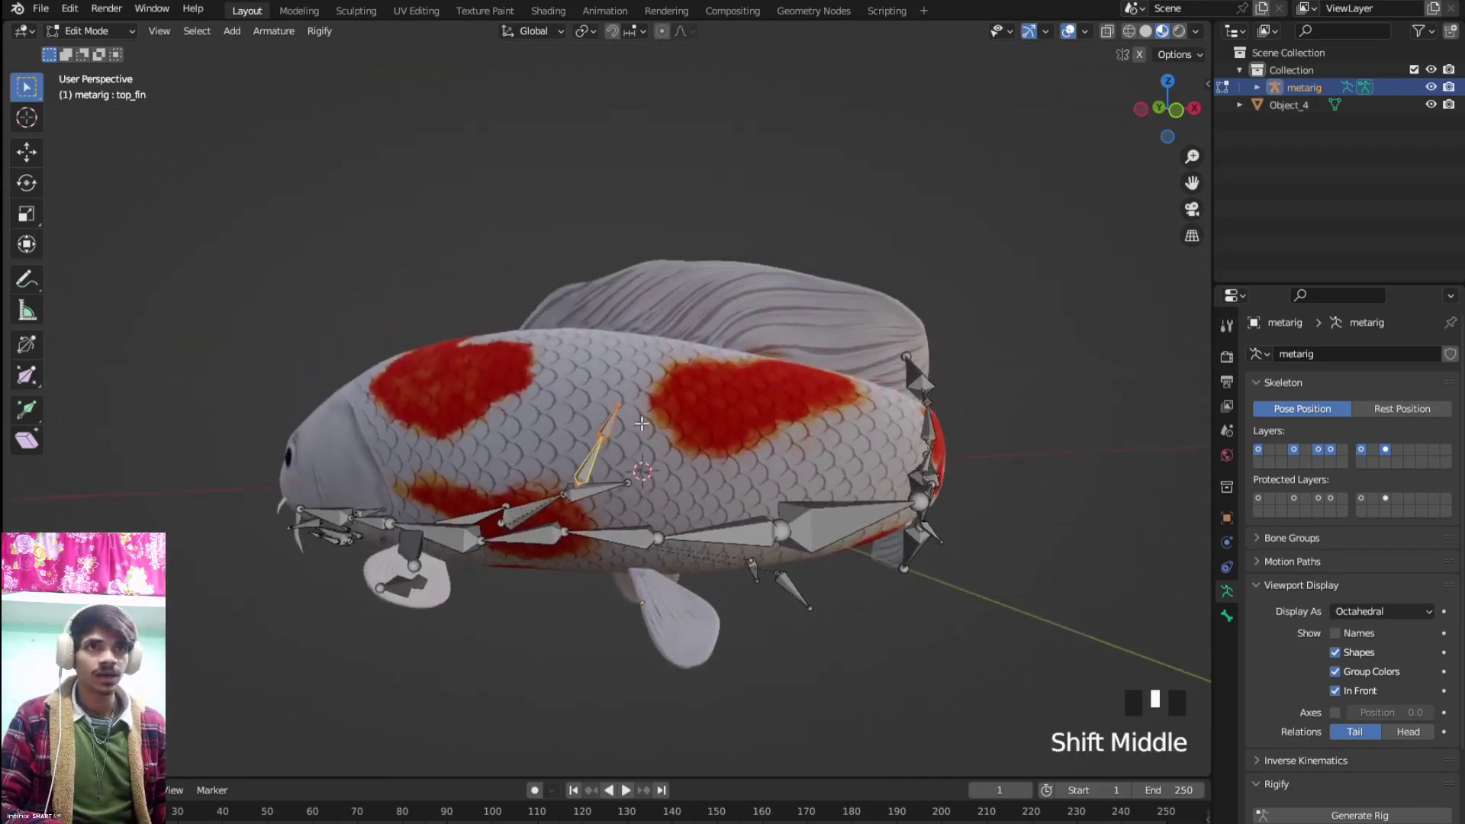
Raise the top_fin tip into the dorsal fin and extrude a second bone, top_fin.001
{"action": "key", "text": "g"}
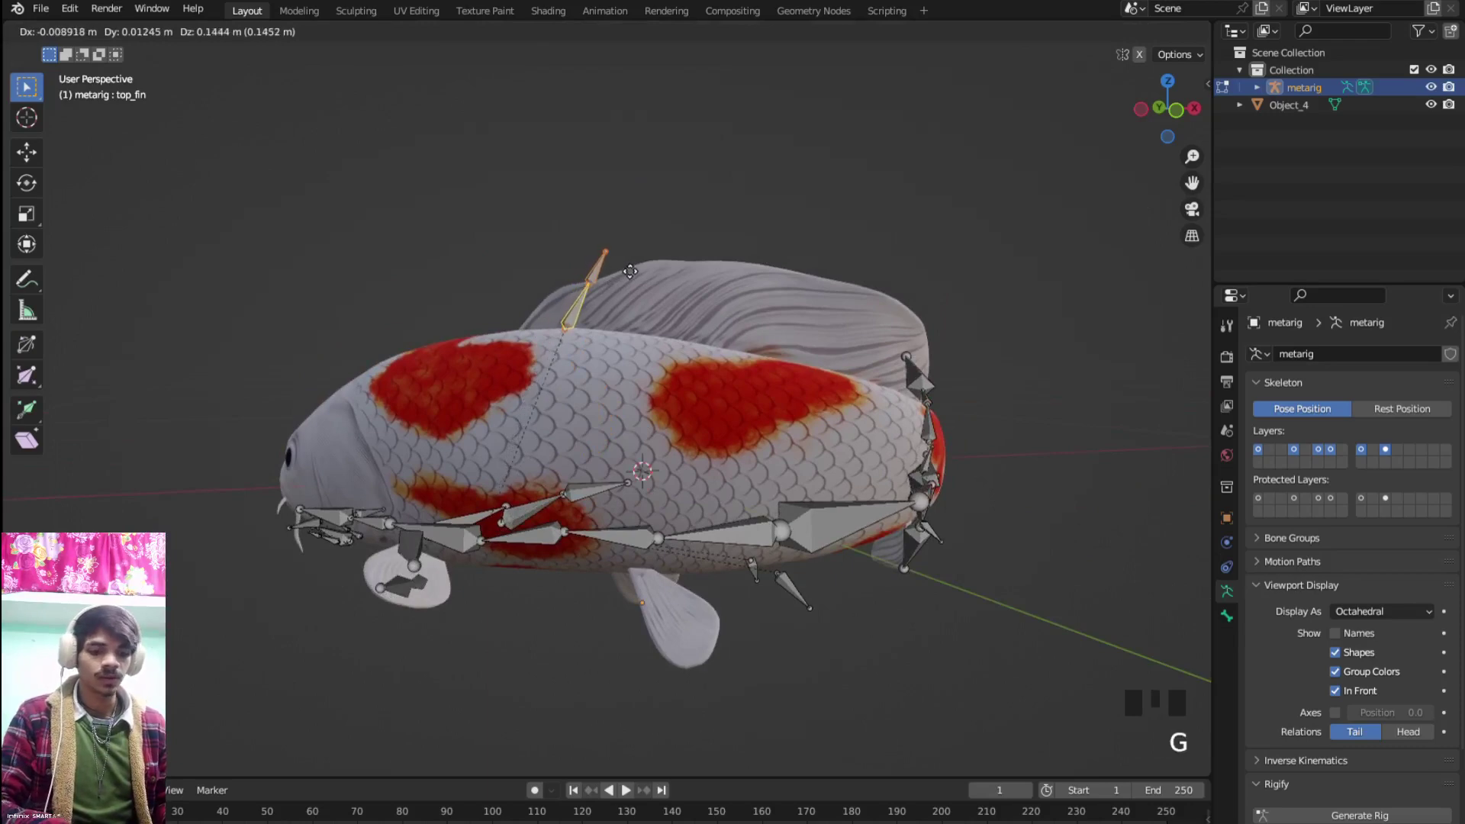
{"action": "left_click", "coordinate": [626, 253]}
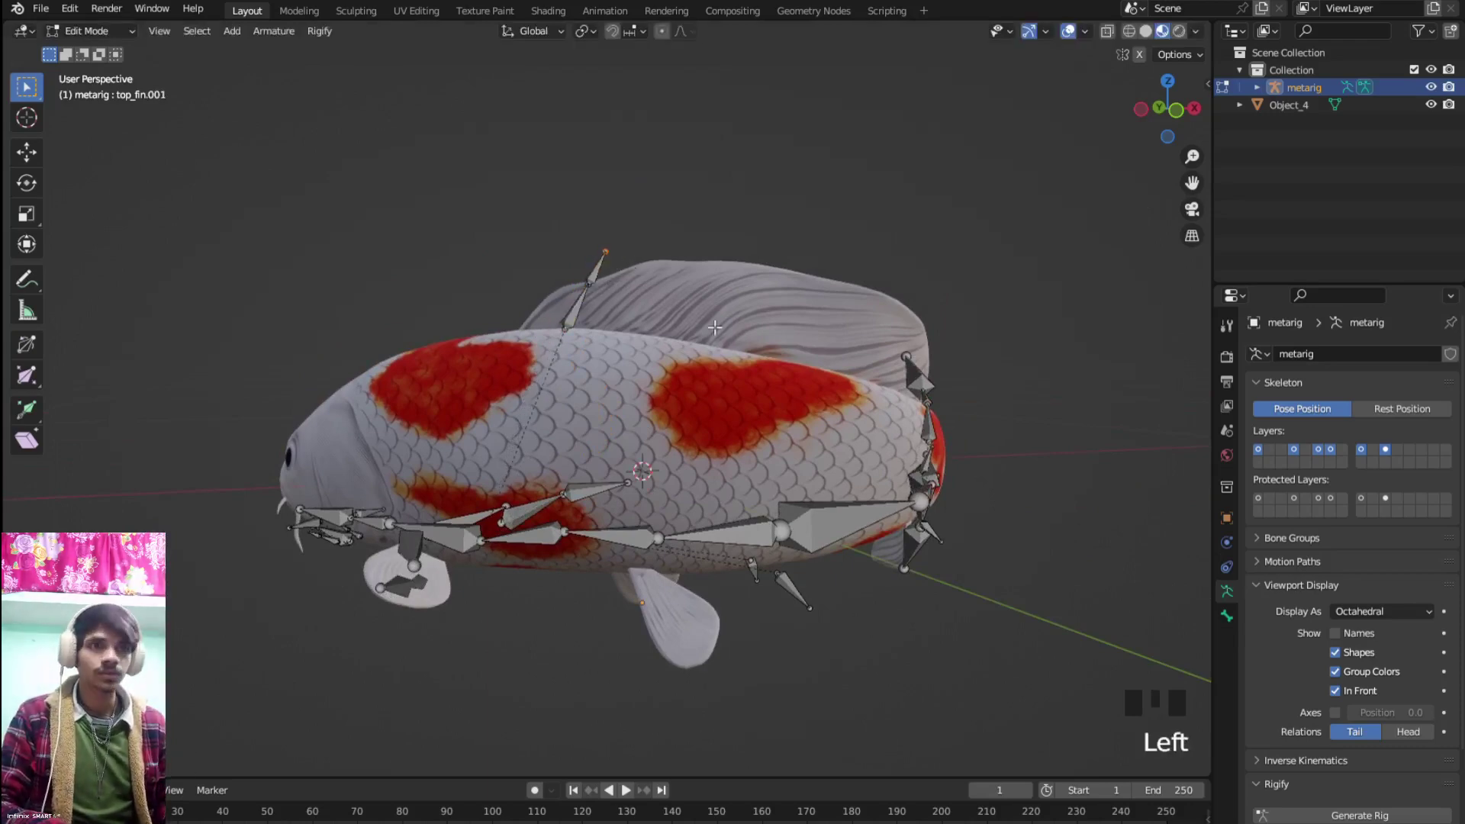
{"action": "key", "text": "KP_7"}
{"action": "key", "text": "g"}
In side view, align both top-fin bones along the dorsal fin's upper edge
{"action": "key", "text": "KP_1"}
{"action": "key", "text": "g"}
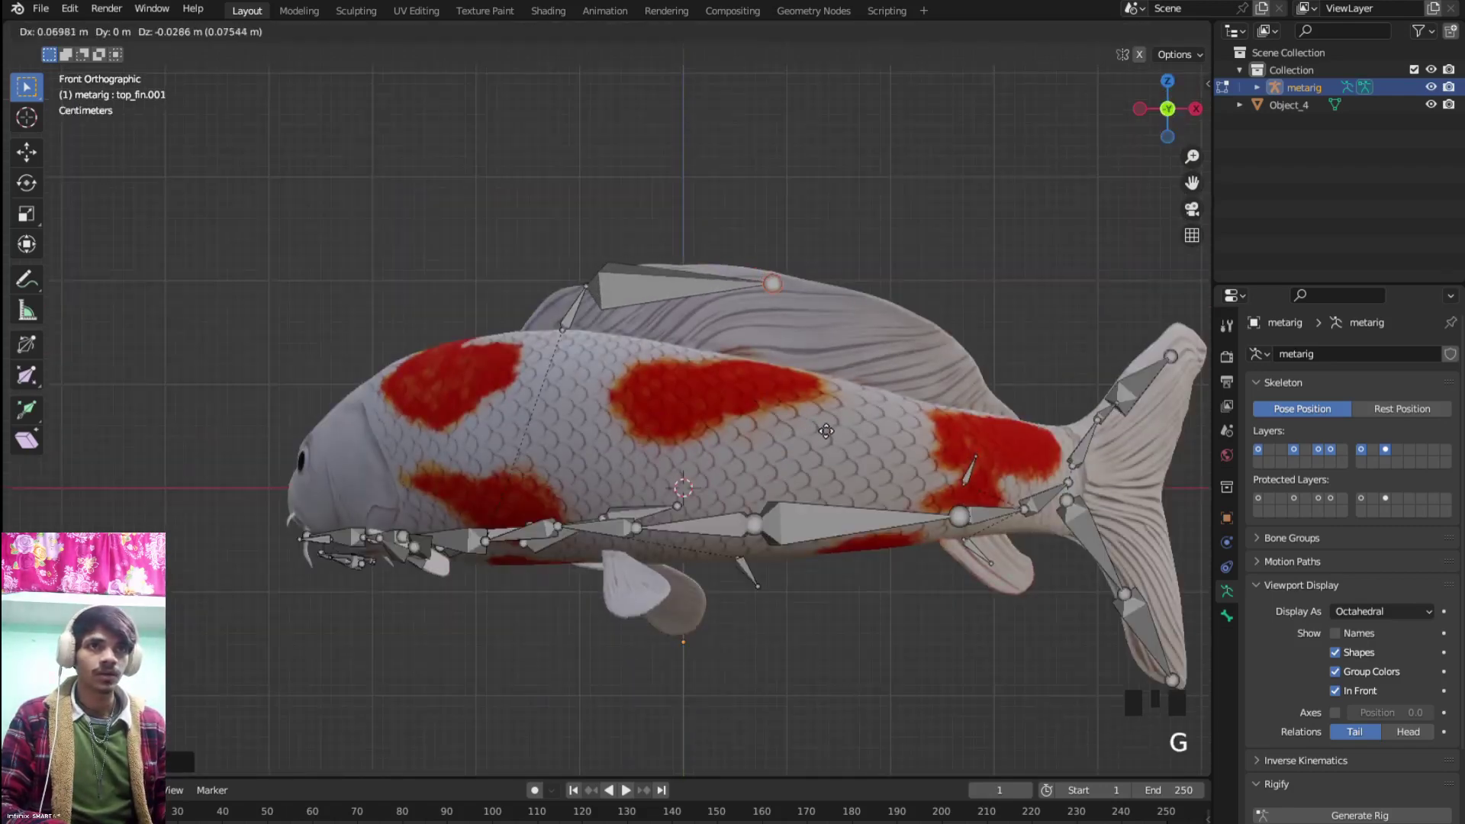
{"action": "left_click", "coordinate": [592, 281]}
{"action": "key", "text": "g"}
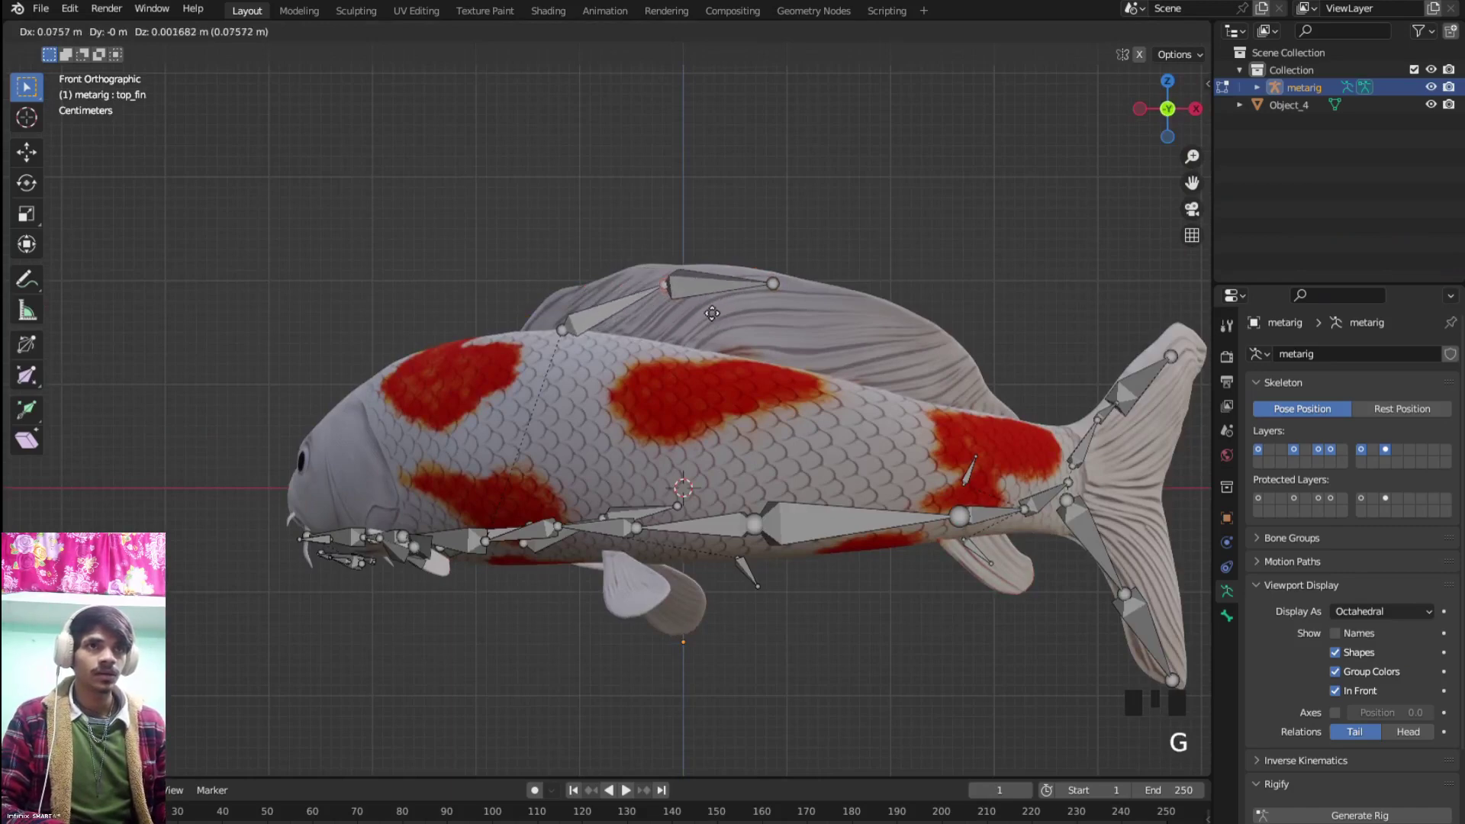
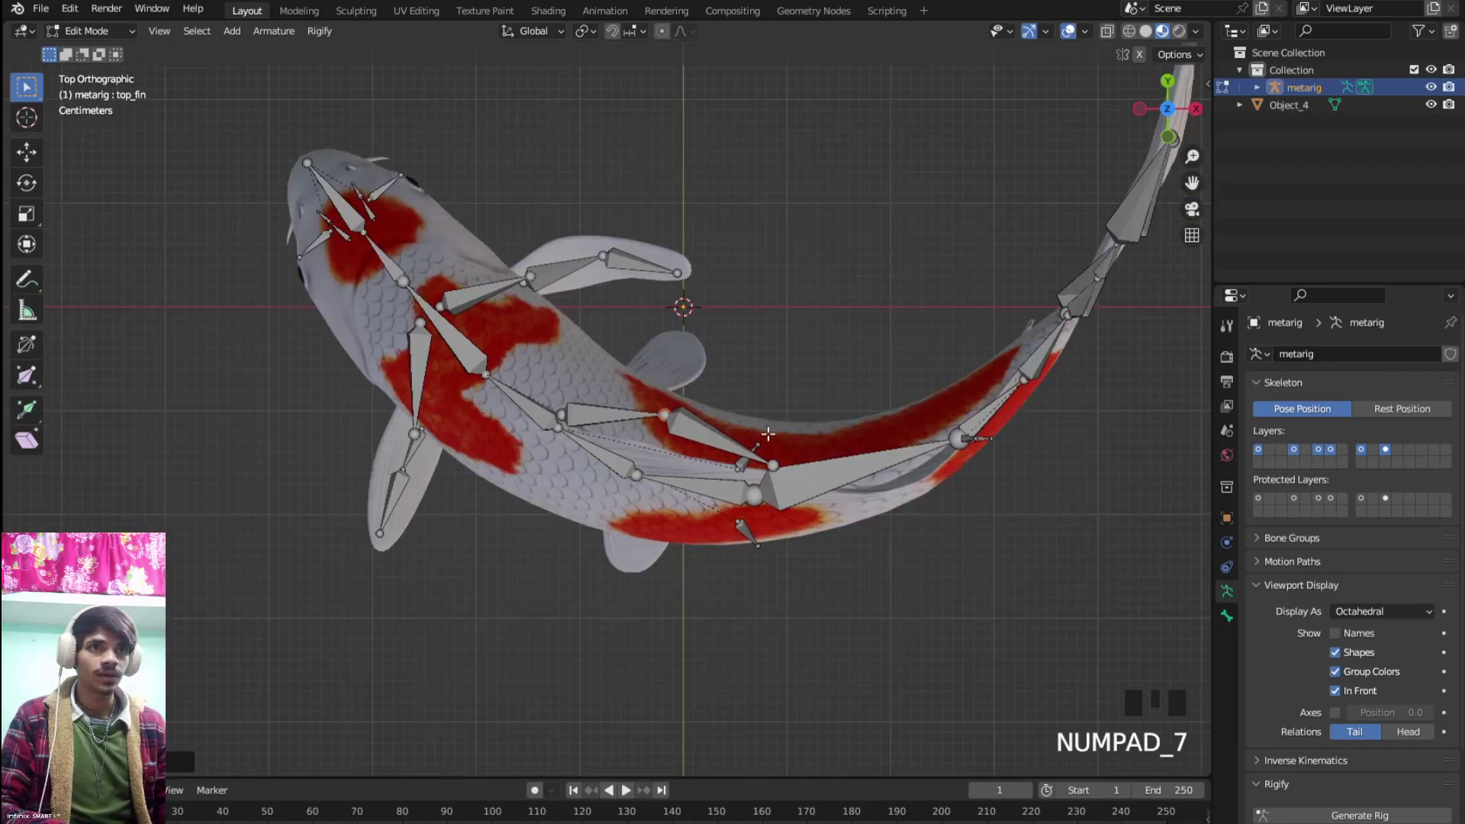
Shift the top fin bone onto the dorsal fin and orbit around the koi's back
{"action": "key", "text": "g"}
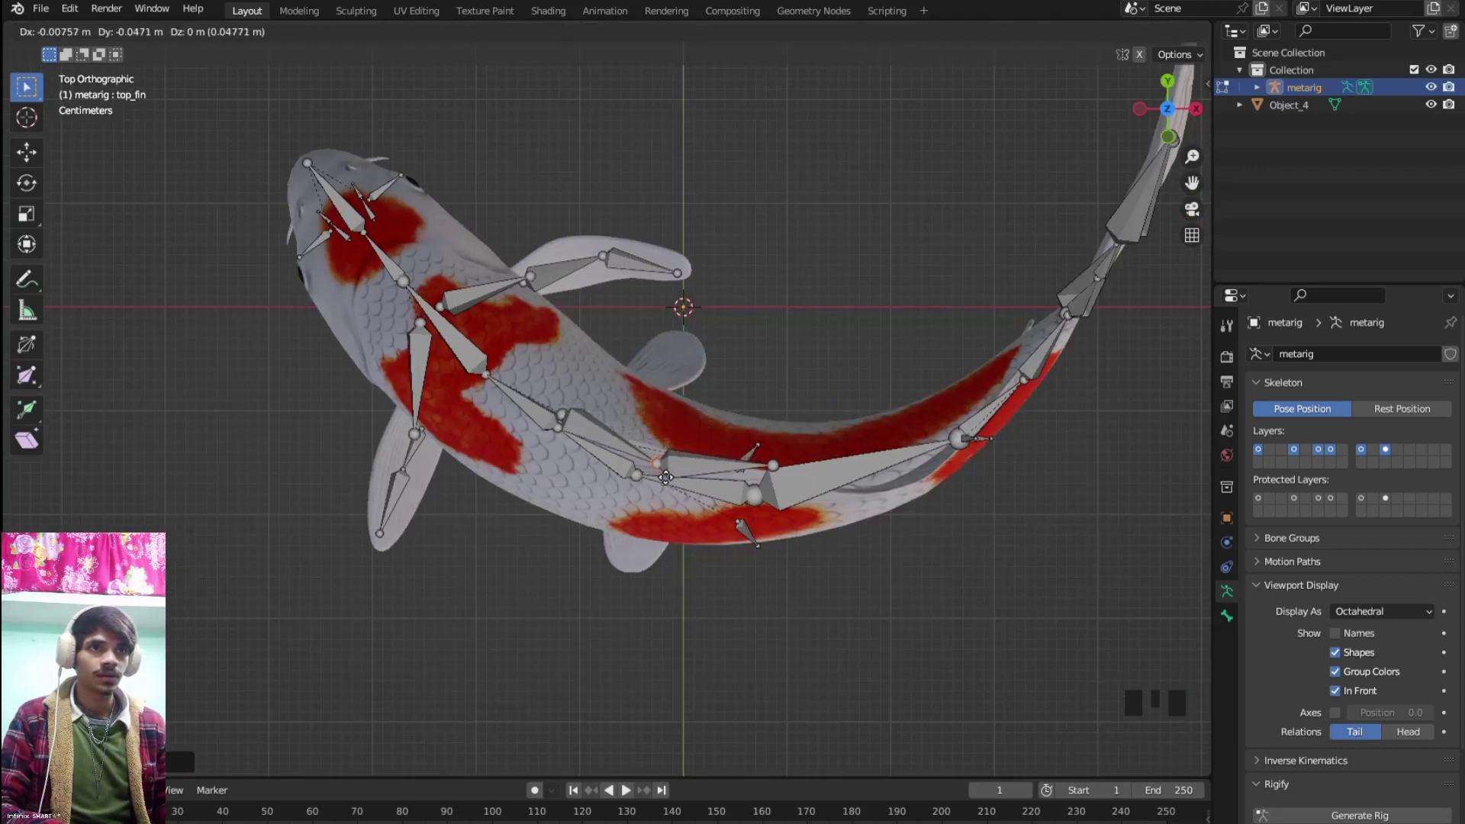
{"action": "left_click", "coordinate": [784, 462]}
{"action": "key", "text": "g"}
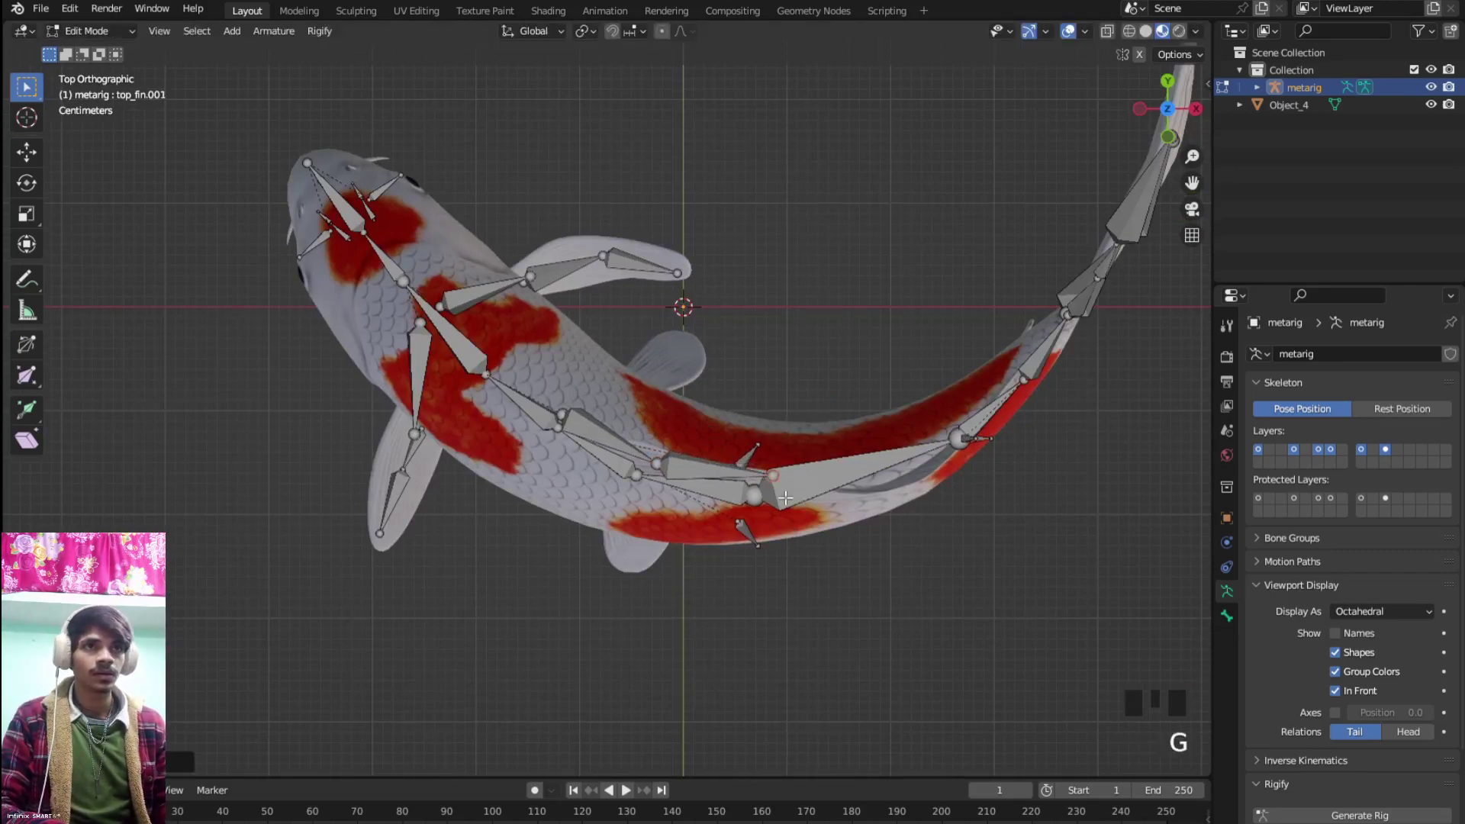
{"action": "left_click_drag", "start_coordinate": [670, 479], "coordinate": [747, 376]}
Check the top fin bone's depth and move it to follow the curved back
{"action": "scroll", "scroll_direction": "up", "scroll_amount": 3}
{"action": "left_click_drag", "start_coordinate": [779, 394], "coordinate": [679, 429]}
{"action": "left_click", "coordinate": [679, 430]}
{"action": "key", "text": "g"}
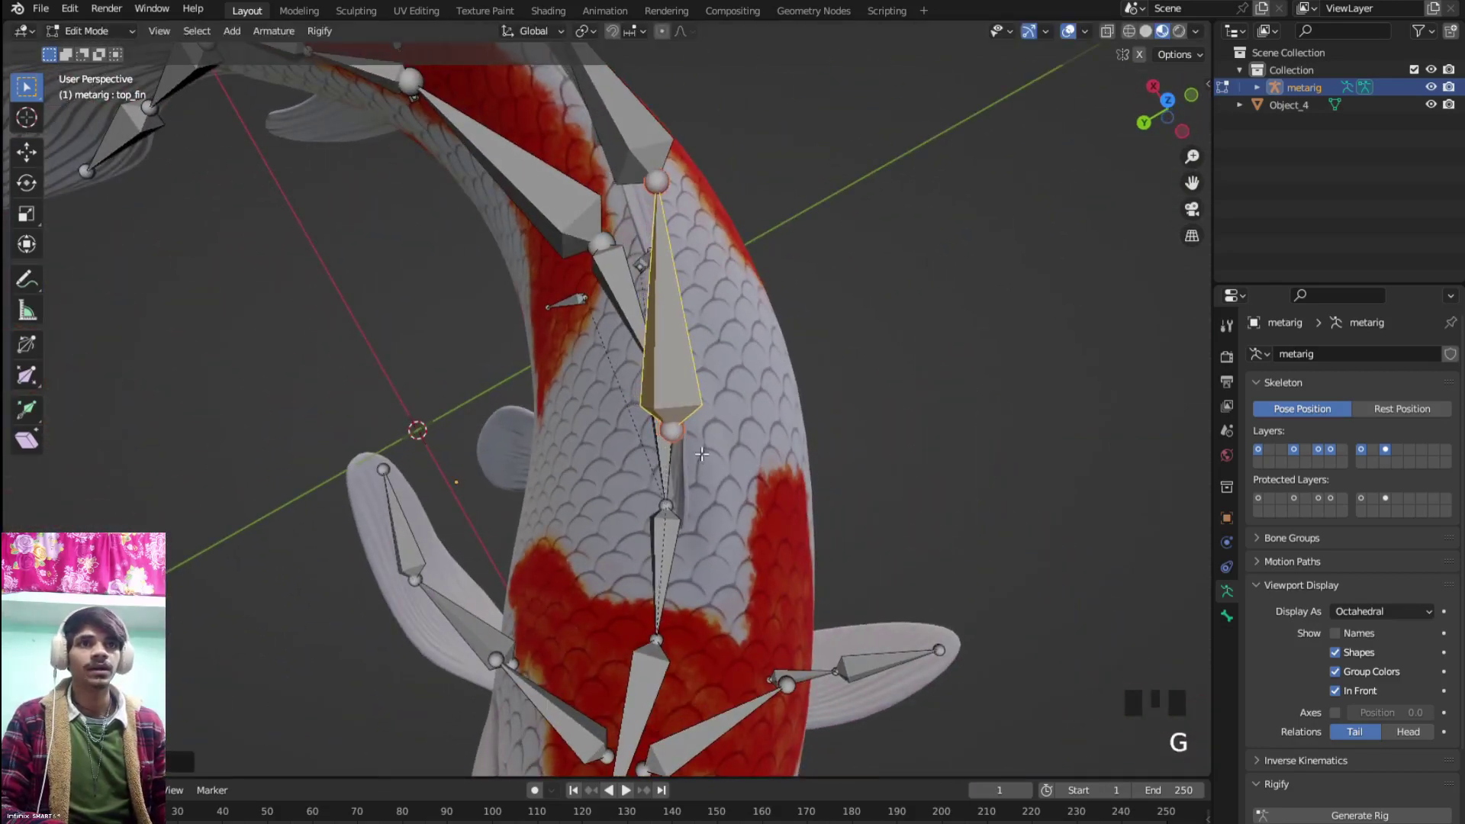
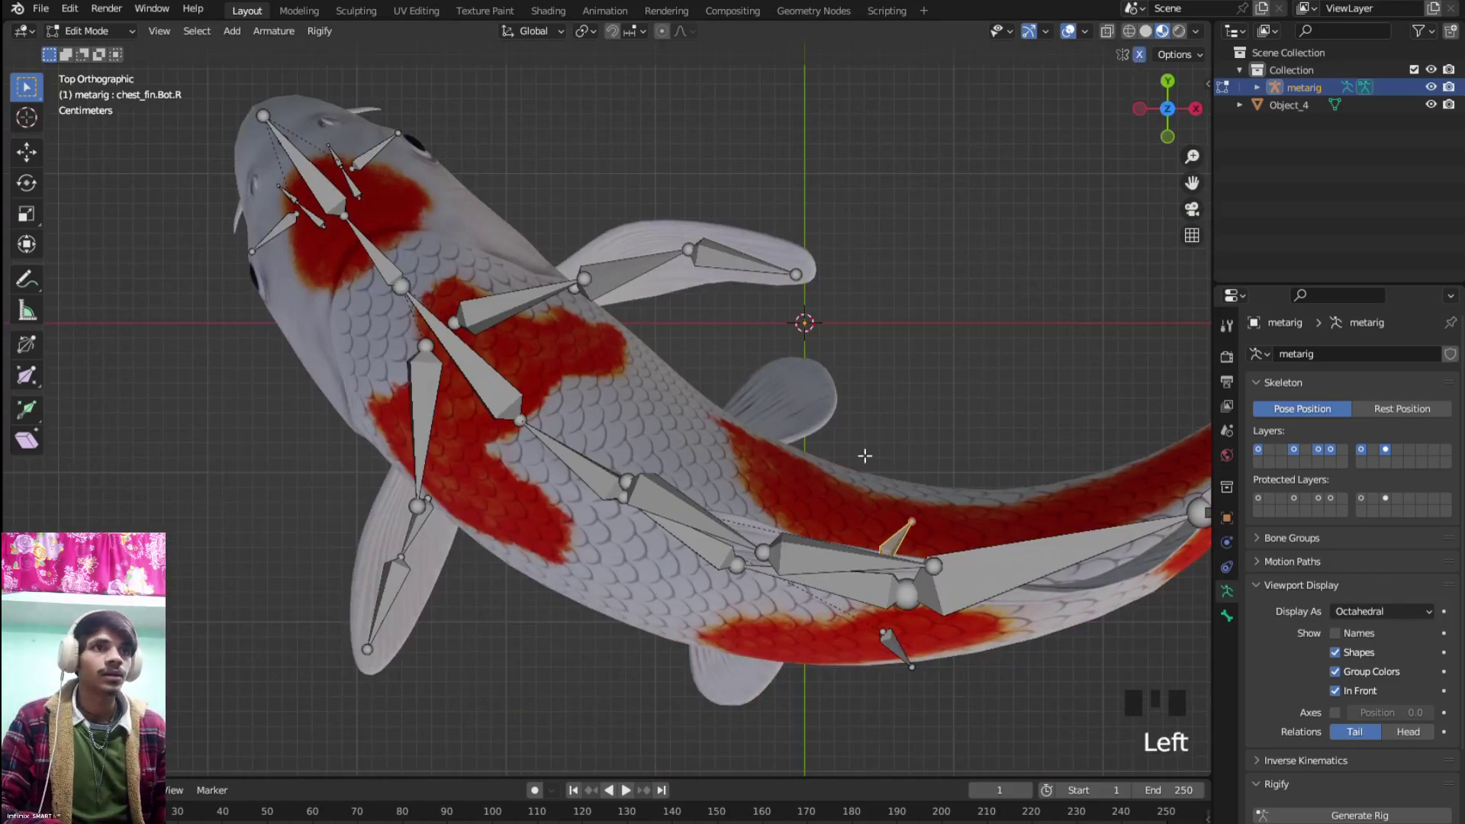
Set chest_fin.Bot.L's end inside the left small fin, then move chest_fin.Bot.R into the right one
{"action": "key", "text": "g"}
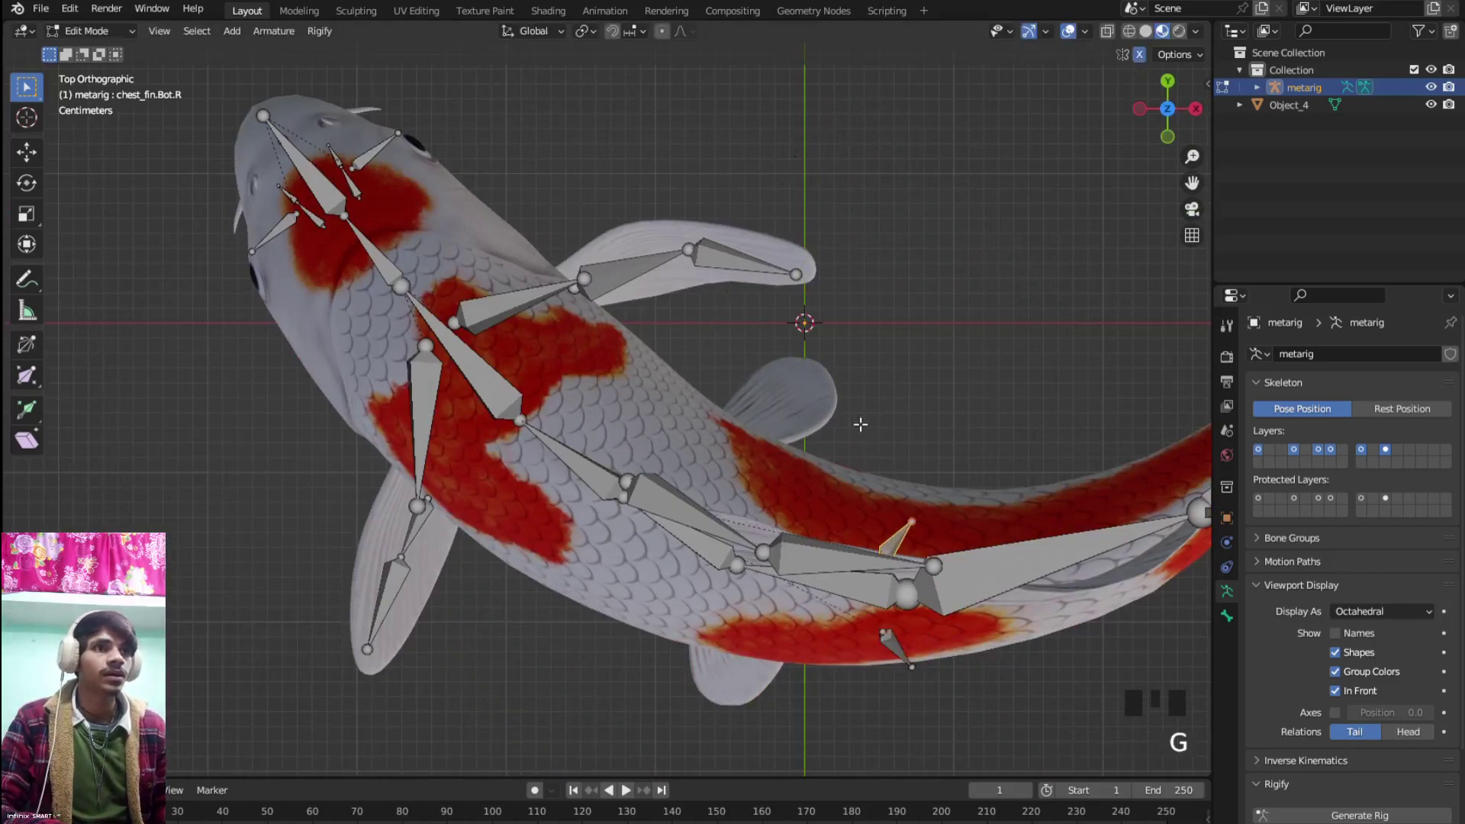
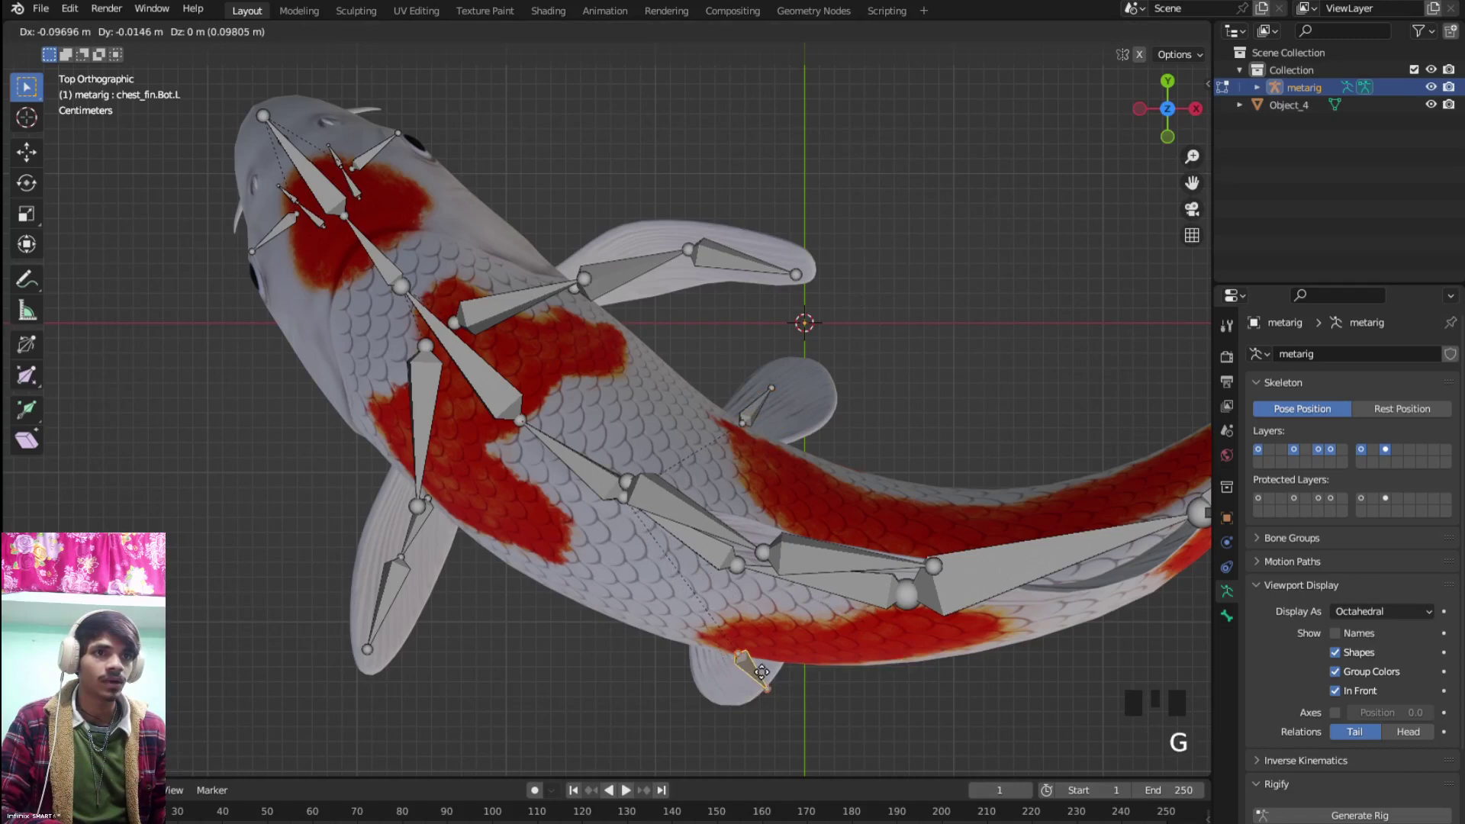
{"action": "left_click", "coordinate": [780, 696]}
{"action": "key", "text": "g"}
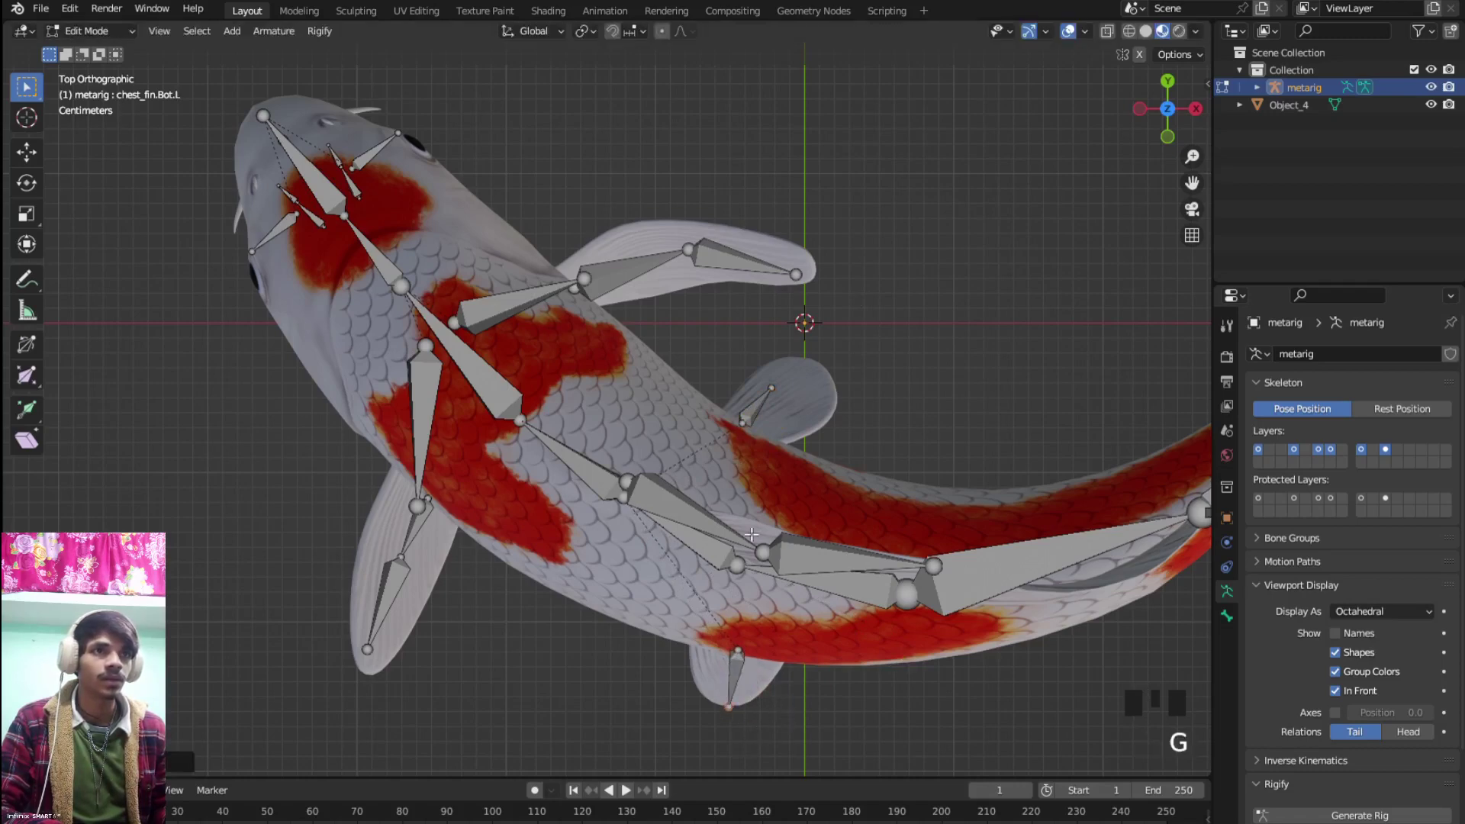
{"action": "left_click", "coordinate": [784, 393]}
{"action": "key", "text": "g"}
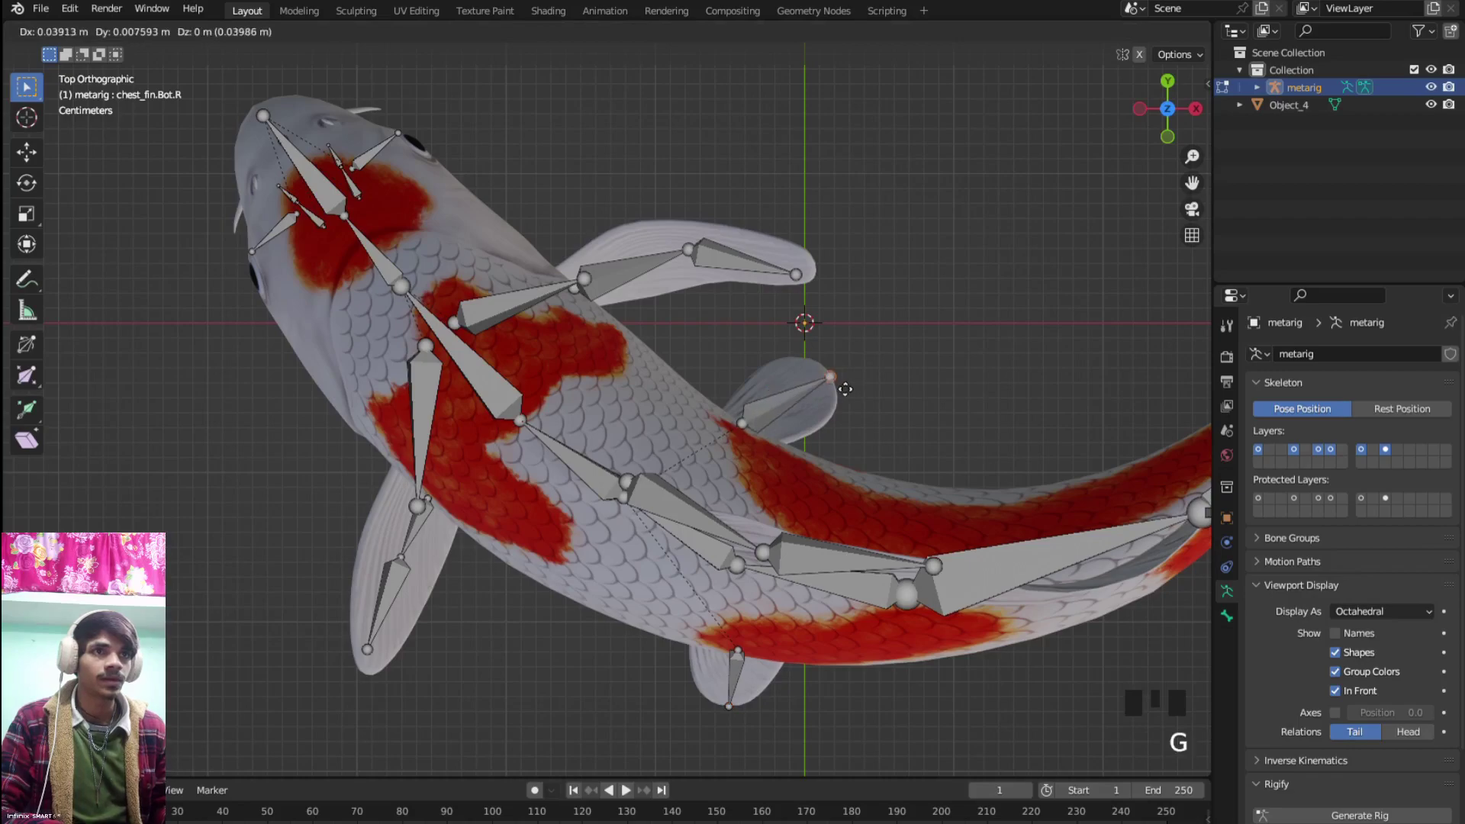
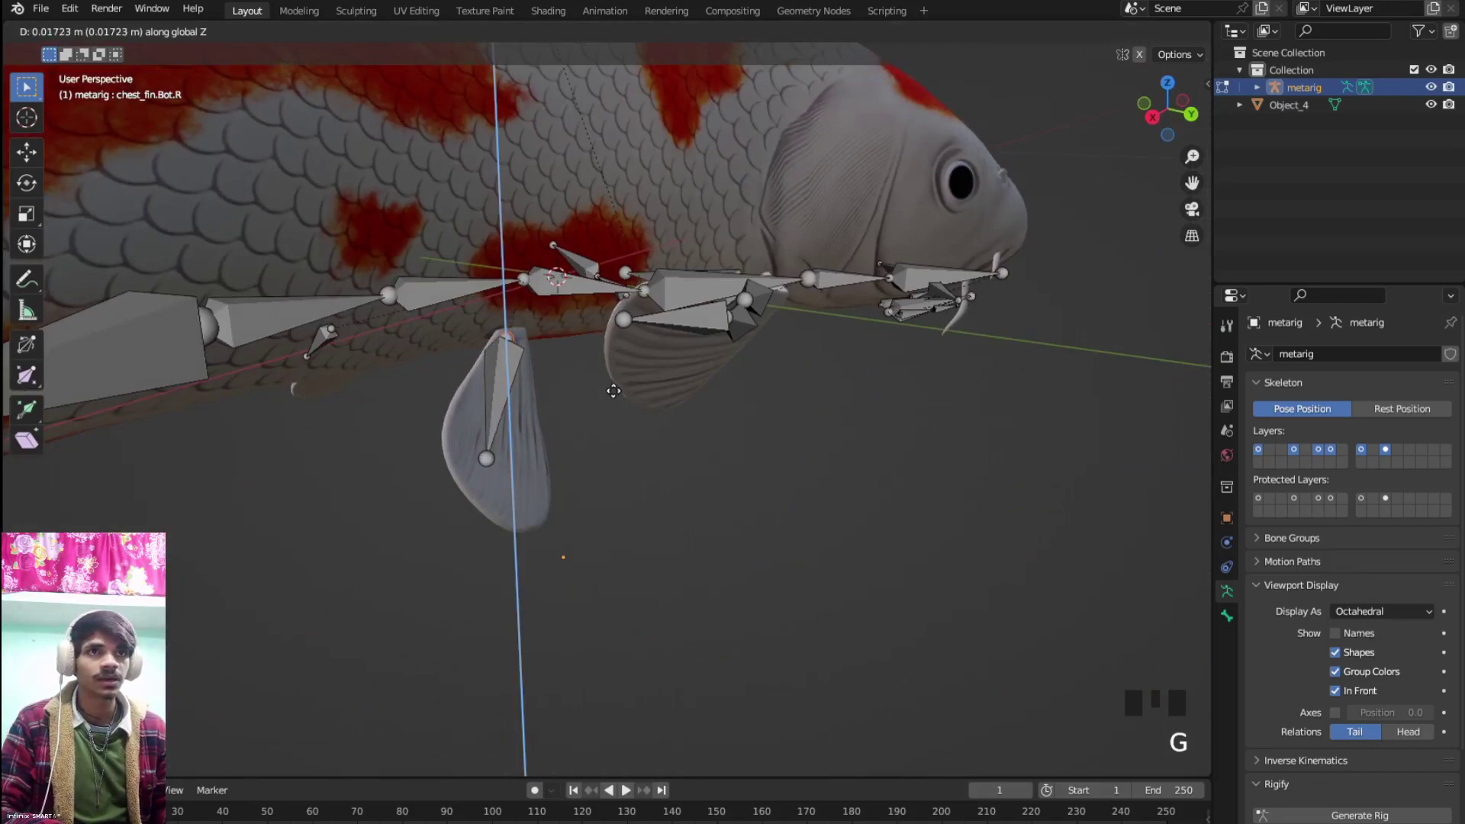
Lower chest_fin.Bot.R's end along Z toward its small fin, viewed from the side
{"action": "left_click_drag", "start_coordinate": [649, 386], "coordinate": [660, 368]}
{"action": "scroll", "scroll_direction": "up", "scroll_amount": 3}
{"action": "left_click_drag", "start_coordinate": [675, 370], "coordinate": [685, 372]}
{"action": "scroll", "scroll_direction": "up", "scroll_amount": 3}
{"action": "left_click_drag", "start_coordinate": [684, 372], "coordinate": [711, 391]}
{"action": "scroll", "scroll_direction": "down", "scroll_amount": 3}
{"action": "middle_click", "coordinate": [736, 393]}
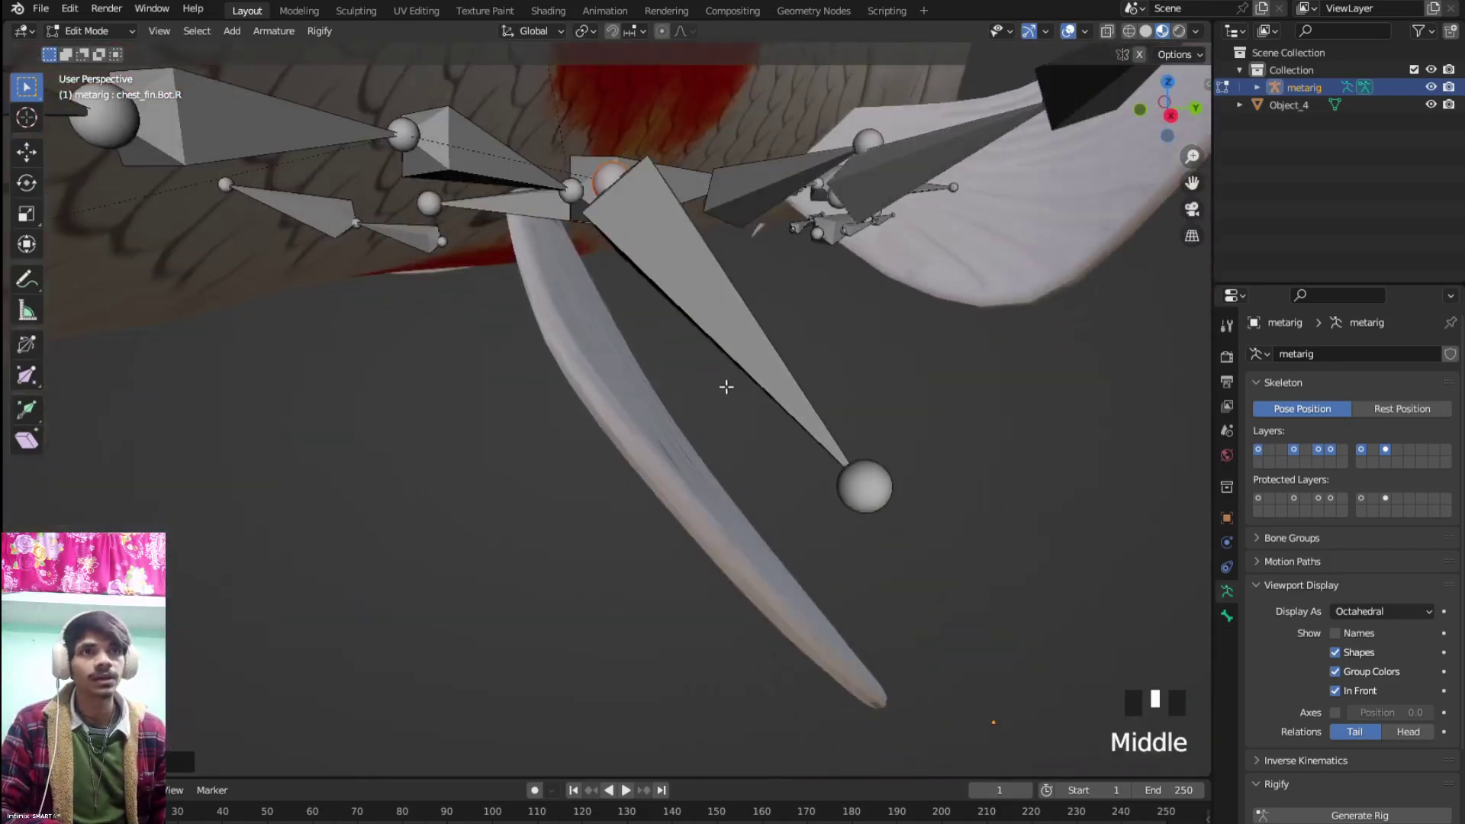
{"action": "key", "text": "g"}
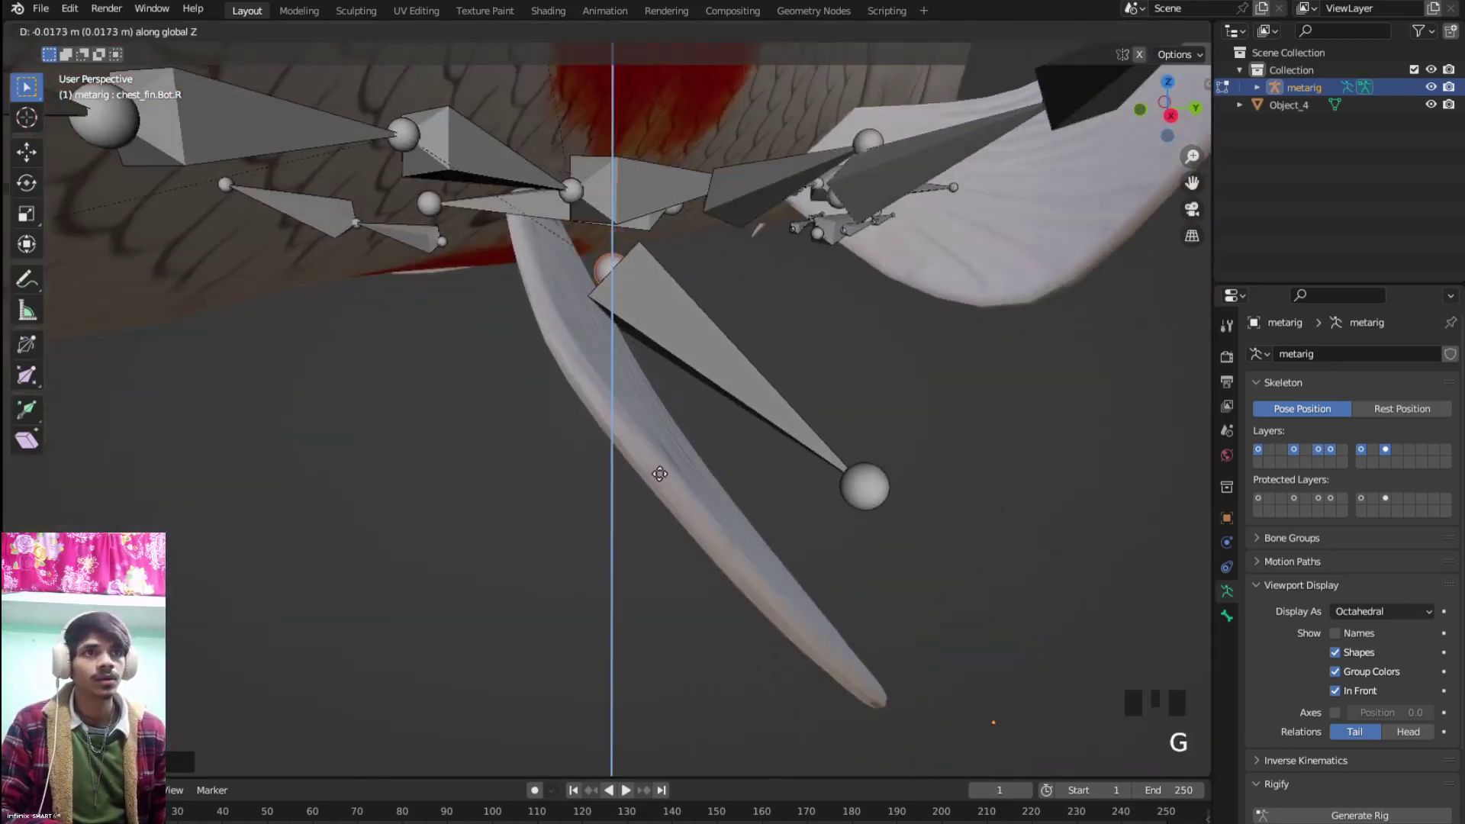
{"action": "left_click_drag", "start_coordinate": [688, 466], "coordinate": [883, 462]}
{"action": "left_click", "coordinate": [883, 462]}
Push the bone tip down to the fin's edge and verify it lies inside the fin
{"action": "key", "text": "g"}
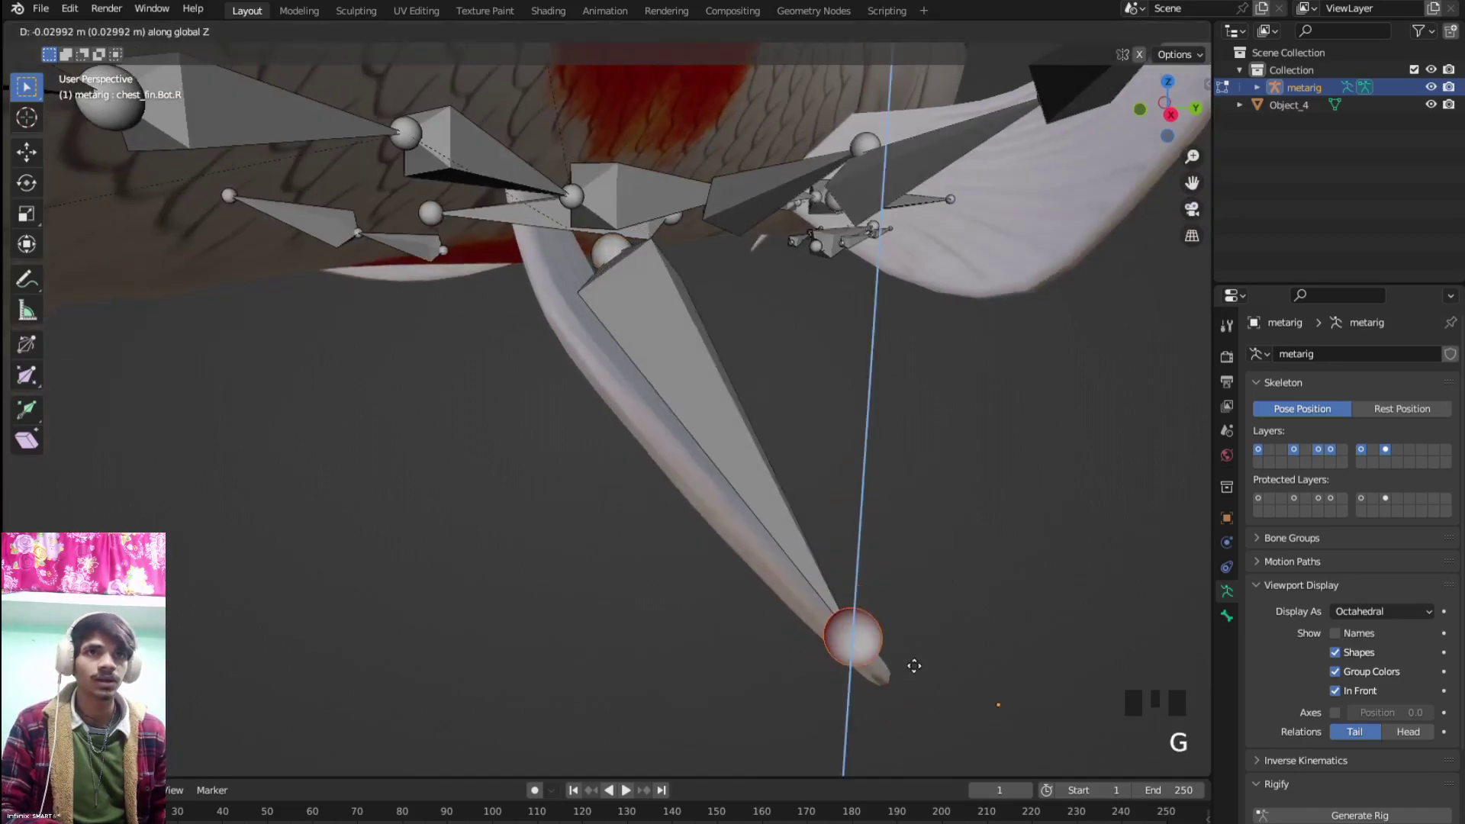
{"action": "left_click_drag", "start_coordinate": [891, 629], "coordinate": [467, 383]}
{"action": "left_click_drag", "start_coordinate": [468, 383], "coordinate": [506, 423]}
{"action": "left_click_drag", "start_coordinate": [535, 429], "coordinate": [694, 448]}
{"action": "key", "text": "g"}
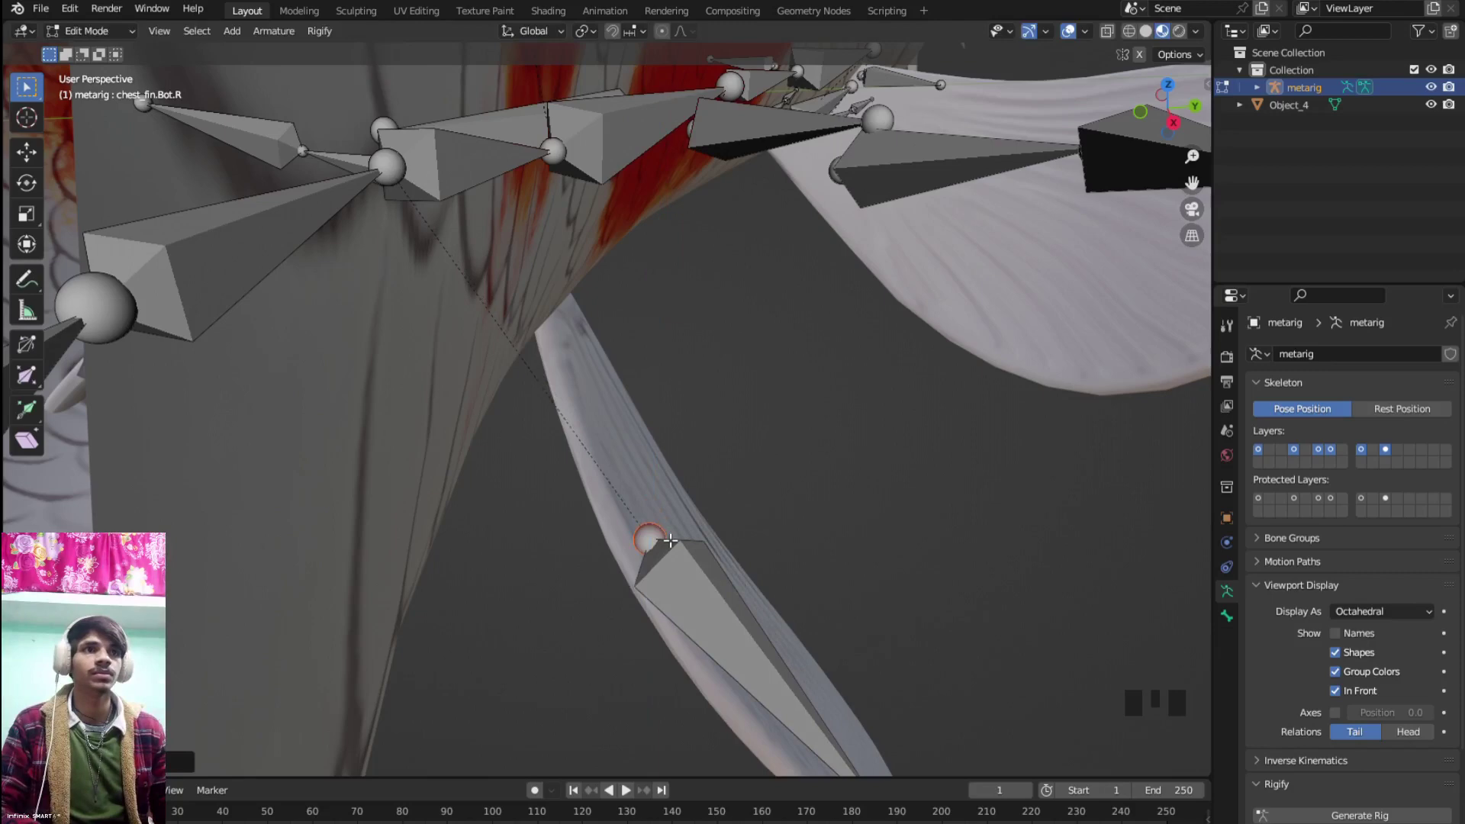
Position the bone's root at the fin's base, checking from top and bottom views
{"action": "key", "text": "ctrl+KP_7"}
{"action": "middle_click", "coordinate": [832, 482]}
{"action": "scroll", "scroll_direction": "up", "scroll_amount": 3}
{"action": "key", "text": "g"}
{"action": "key", "text": "KP_7"}
{"action": "key", "text": "ctrl+KP_7"}
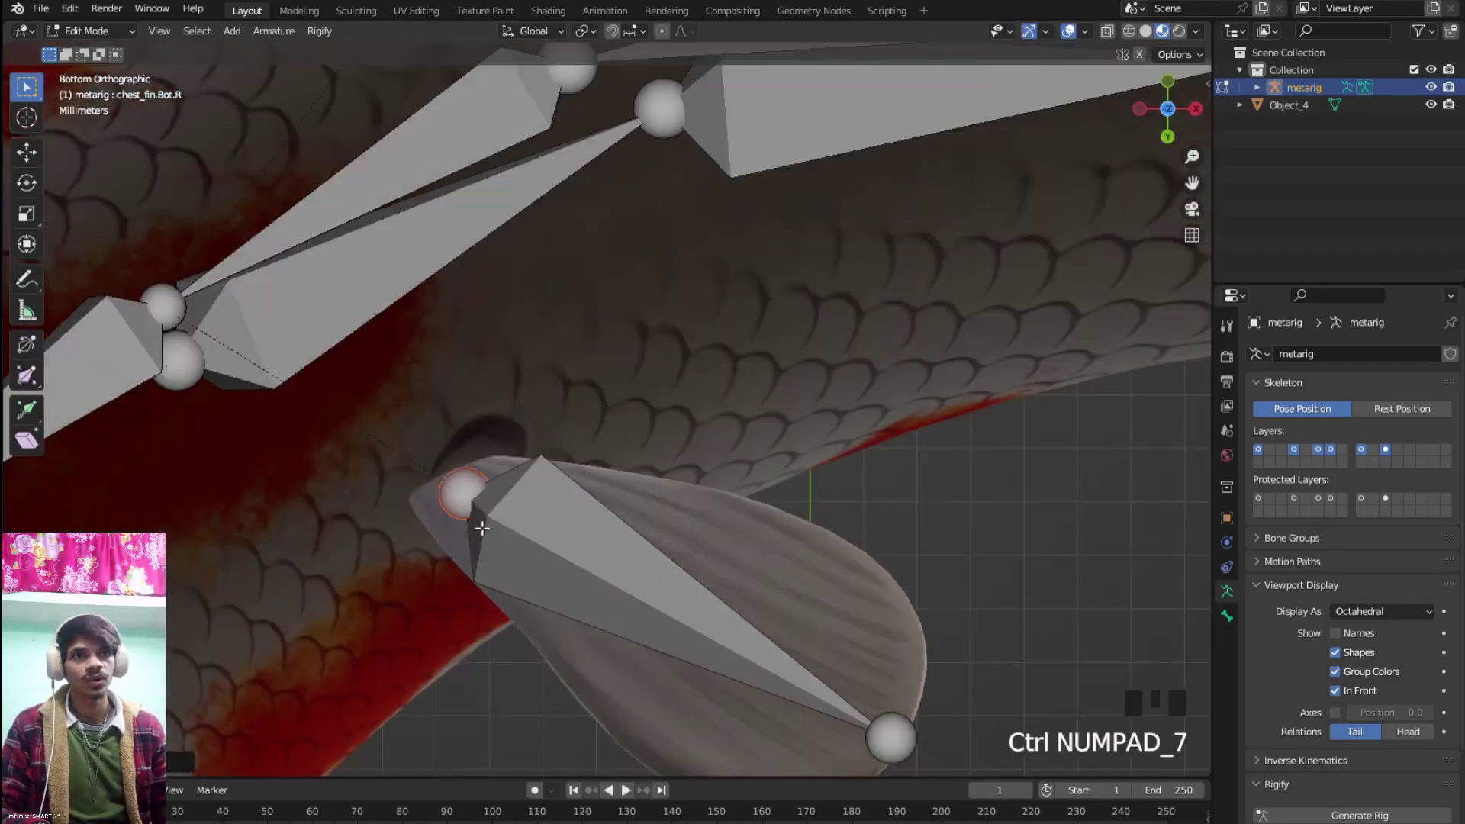
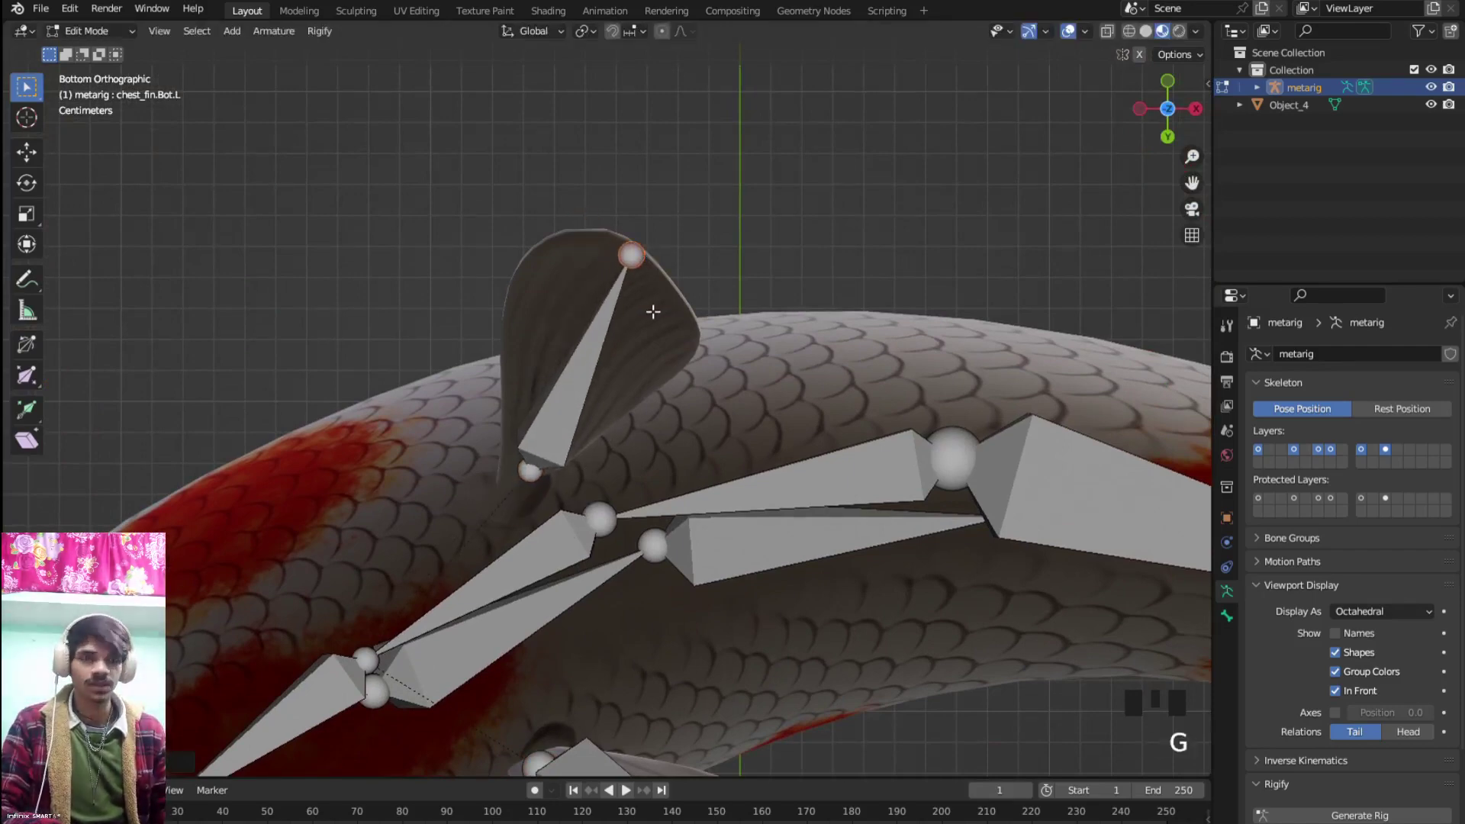
Check chest_fin.Bot.L from the side, then start moving the side_fin.L joint into the left fin
{"action": "key", "text": "KP_1"}
{"action": "key", "text": "g"}
{"action": "left_click_drag", "start_coordinate": [686, 483], "coordinate": [553, 308]}
{"action": "left_click", "coordinate": [553, 308]}
{"action": "middle_click", "coordinate": [583, 359]}
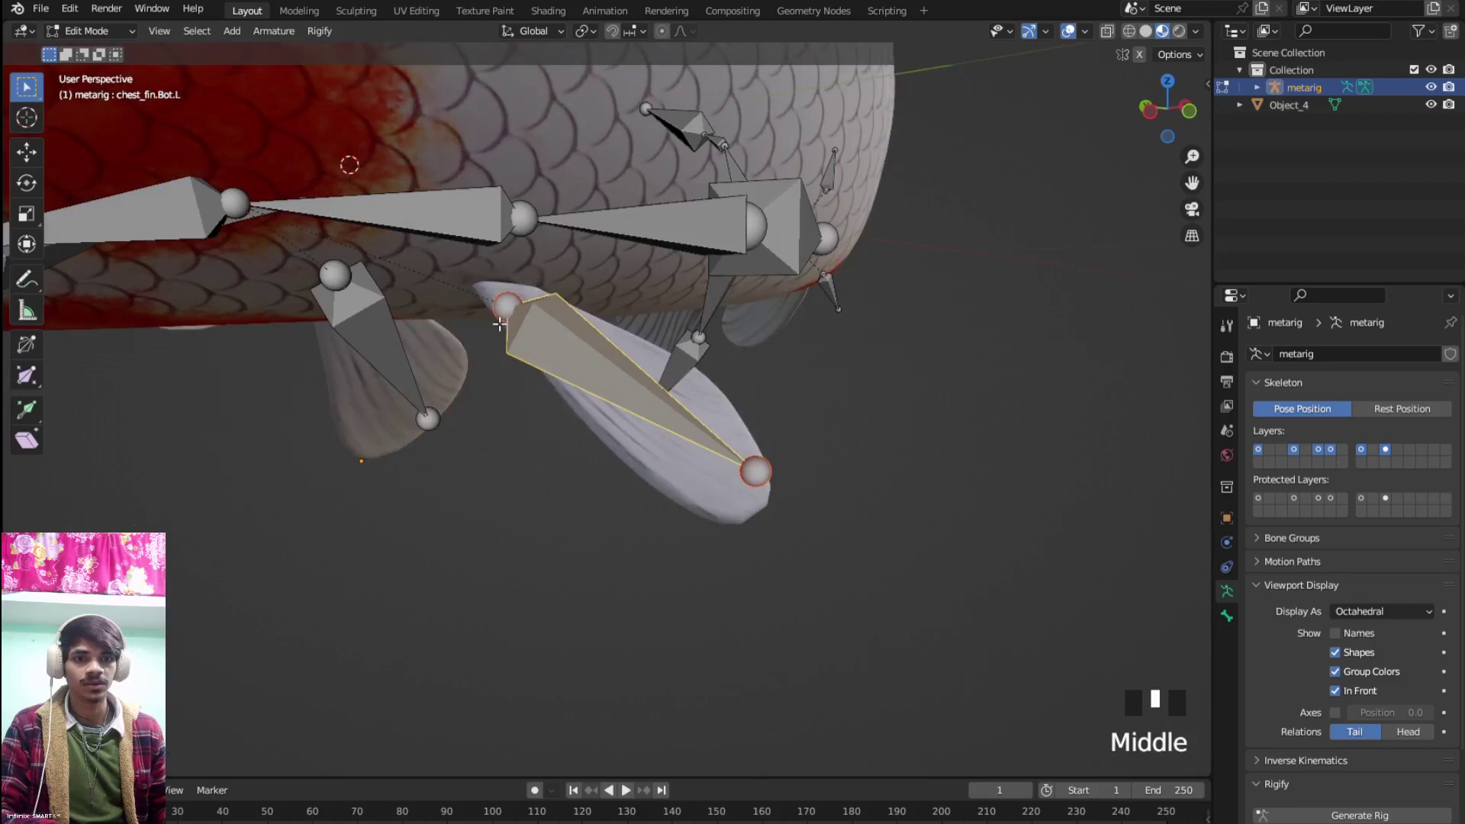
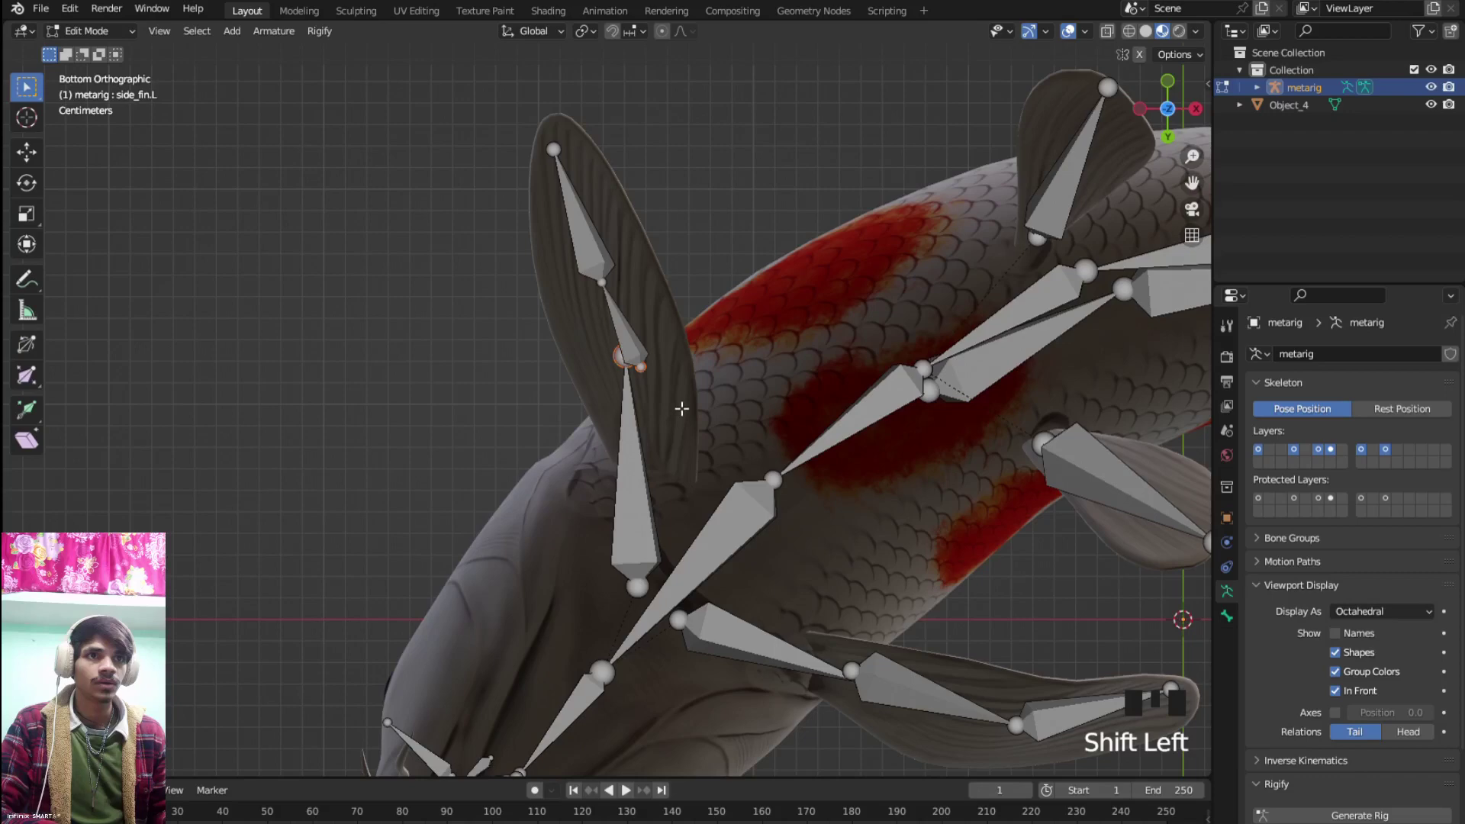
{"action": "key", "text": "g"}
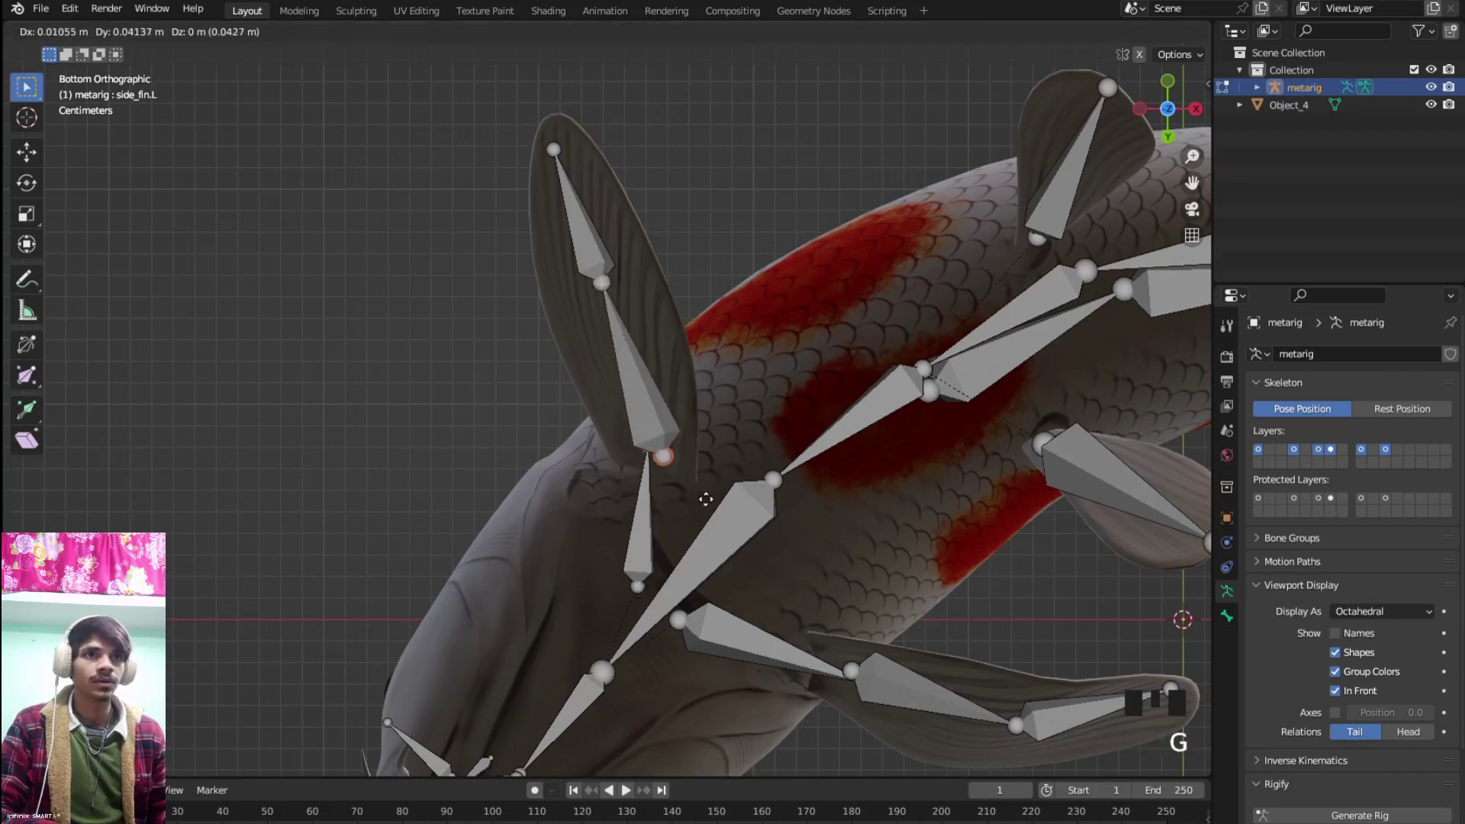
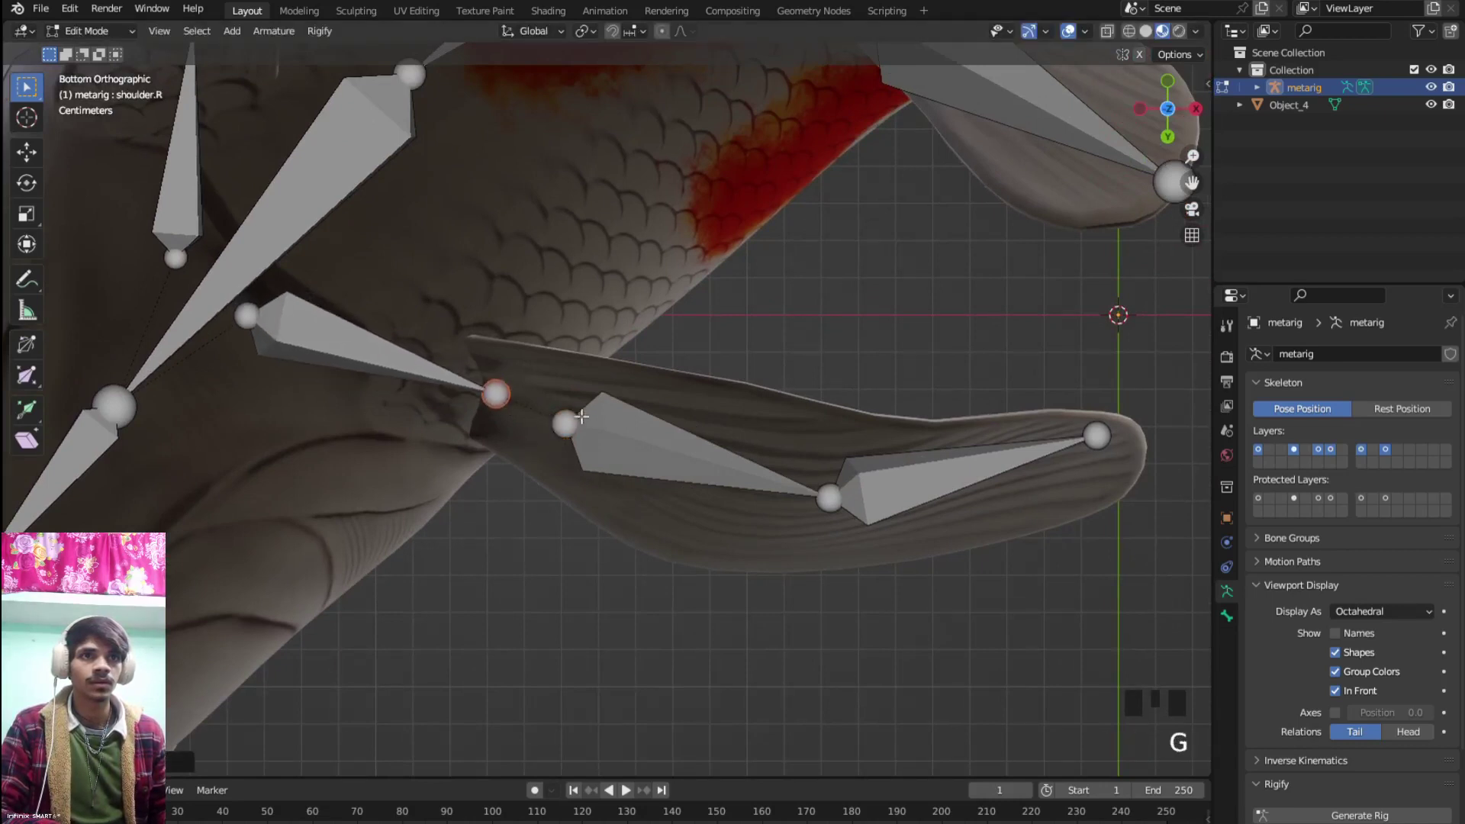
Slide the first side_fin.R bone's joint along the right fin and recheck from below
{"action": "left_click", "coordinate": [579, 424]}
{"action": "key", "text": "g"}
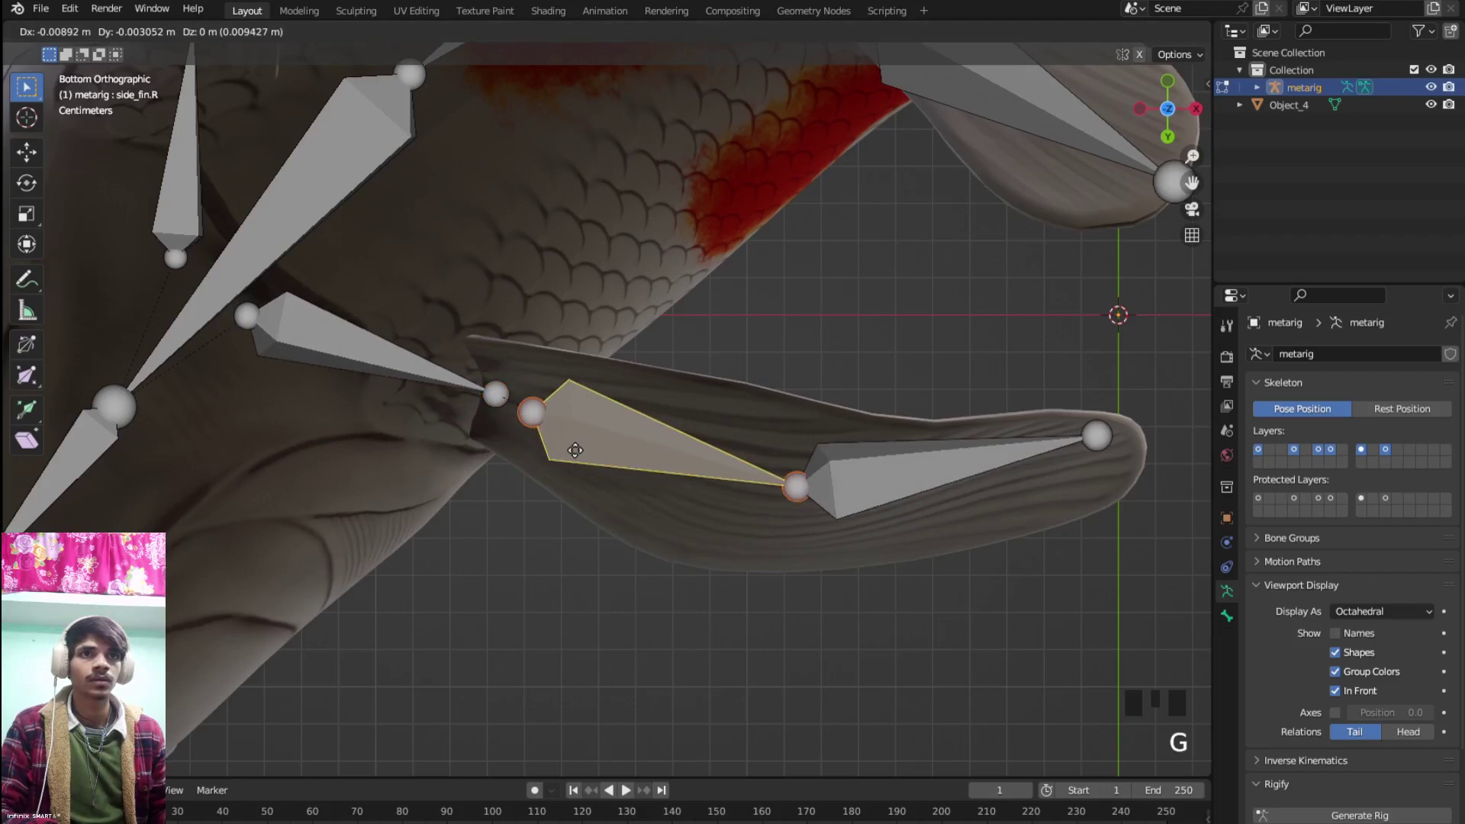
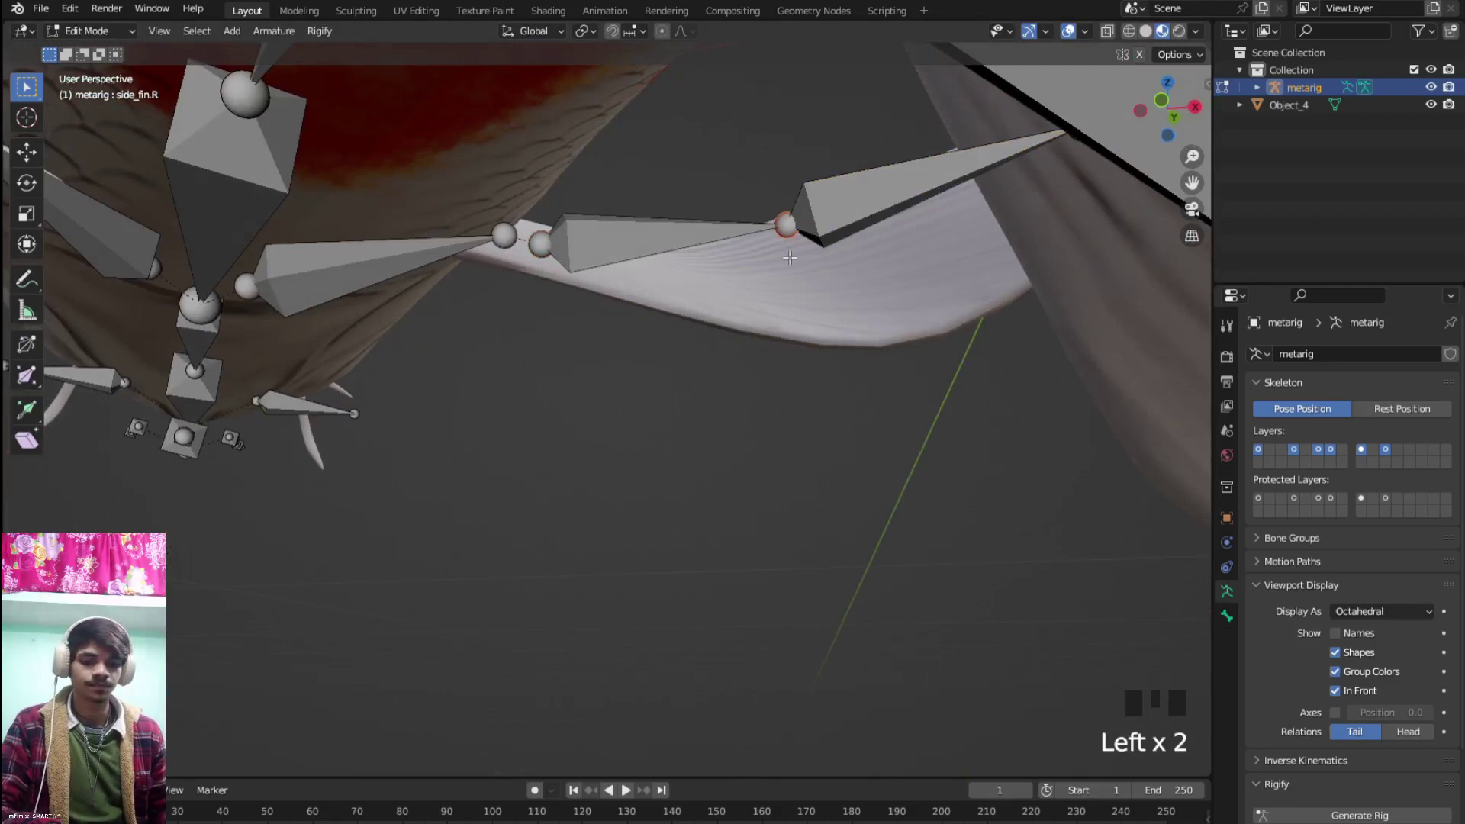
{"action": "key", "text": "ctrl+KP_7"}
{"action": "key", "text": "g"}
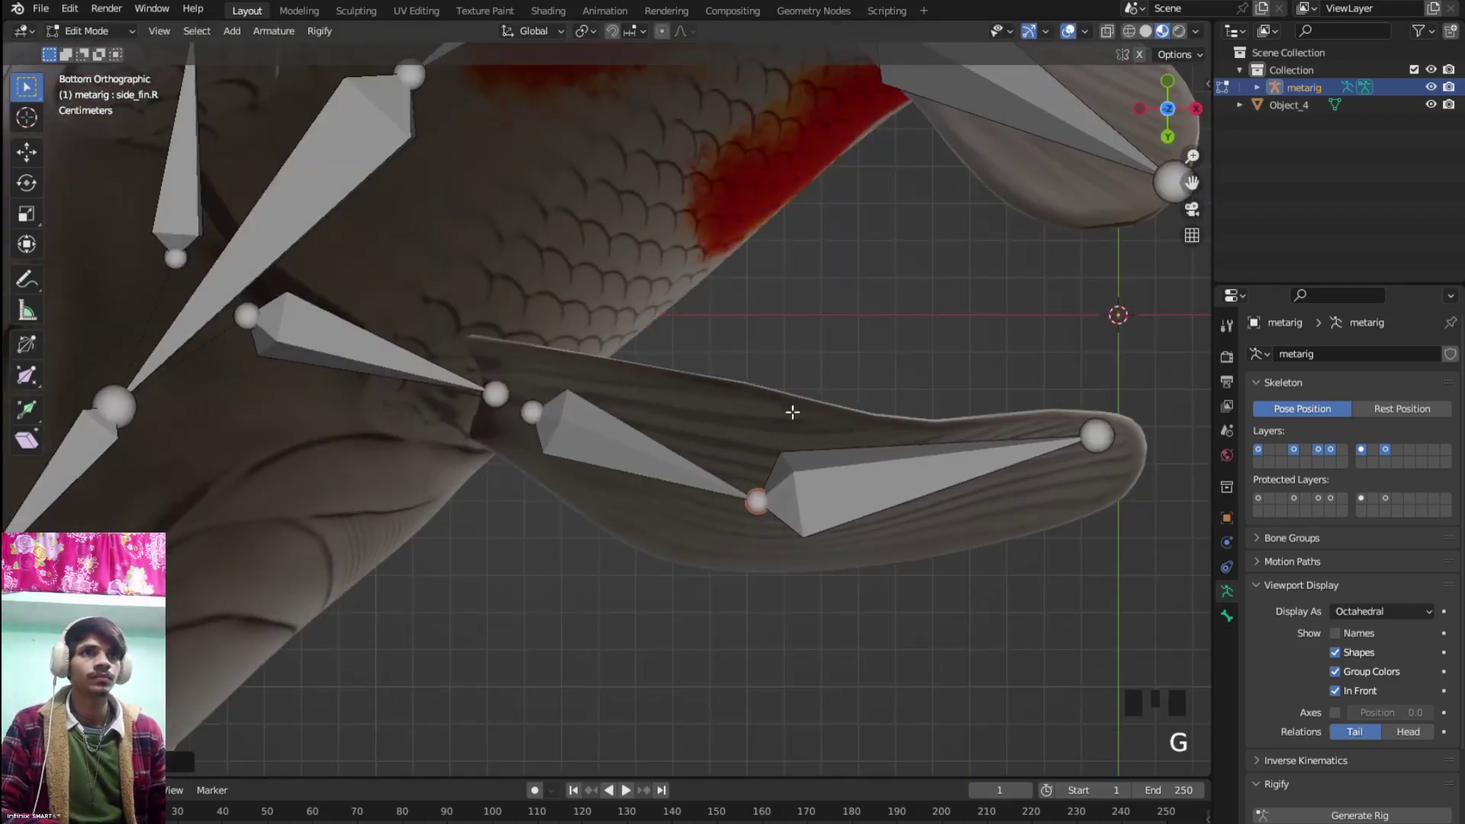
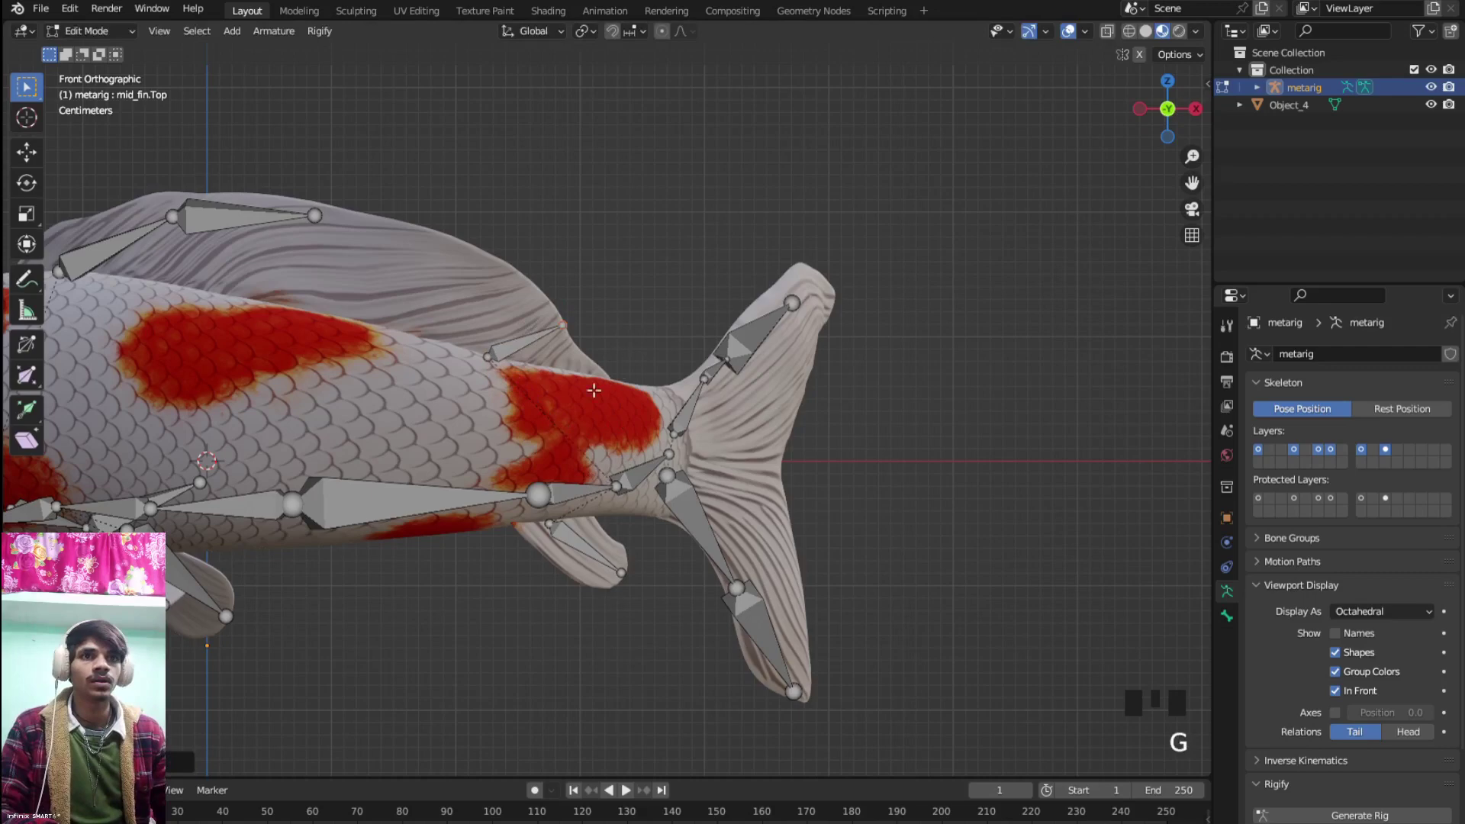
From the top view, move the mid_fin.Top bone ends into the koi's upper rear fin
{"action": "key", "text": "KP_7"}
{"action": "scroll", "scroll_direction": "up", "scroll_amount": 3}
{"action": "left_click_drag", "start_coordinate": [594, 440], "coordinate": [390, 537]}
{"action": "left_click", "coordinate": [390, 537]}
{"action": "key", "text": "g"}
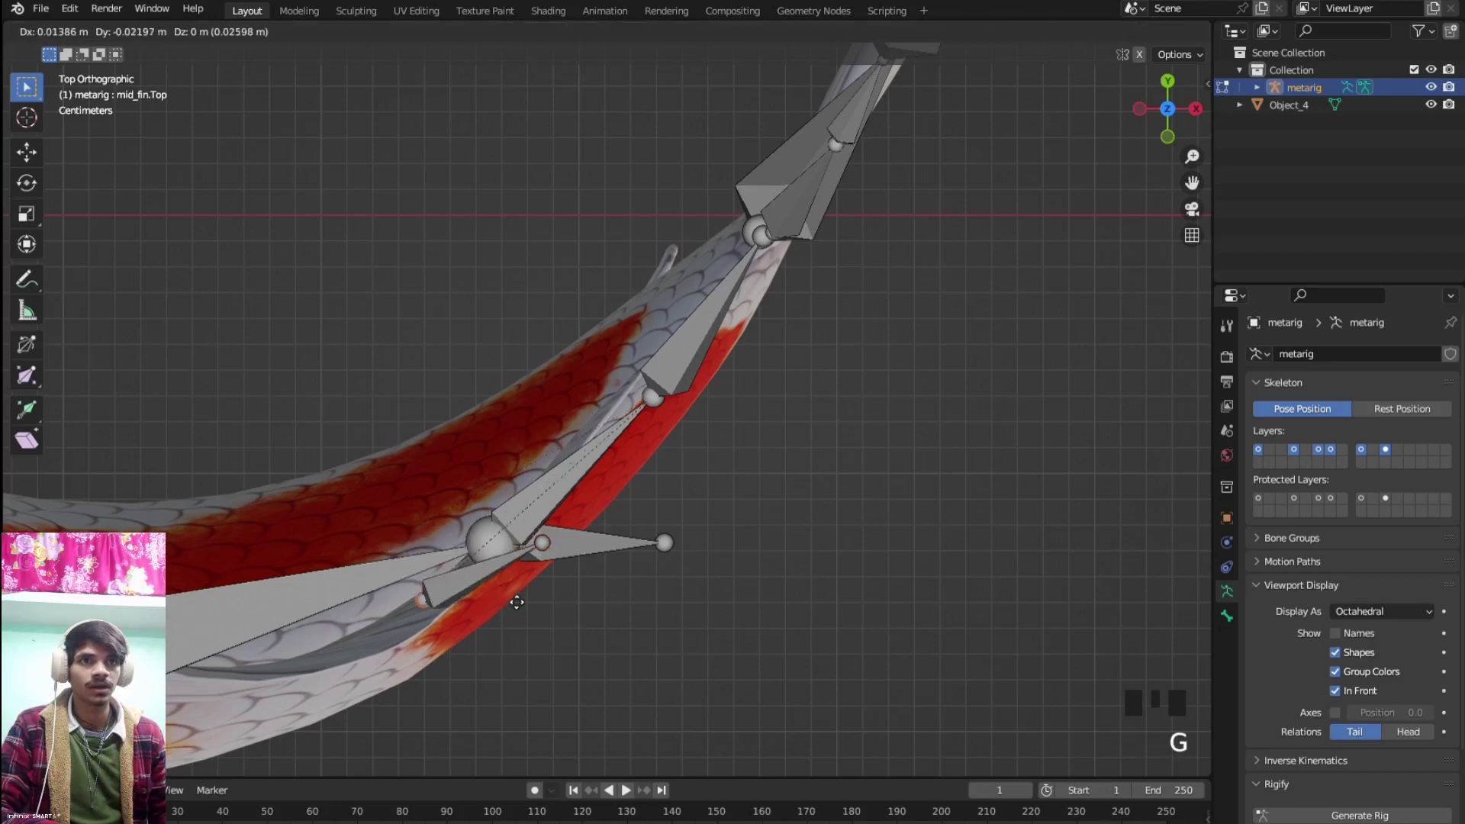
{"action": "left_click", "coordinate": [551, 551]}
{"action": "key", "text": "g"}
{"action": "left_click", "coordinate": [680, 524]}
From below, place the mid_fin.Bot tip and head so the bone hangs into the small lower fin
{"action": "key", "text": "ctrl+KP_7"}
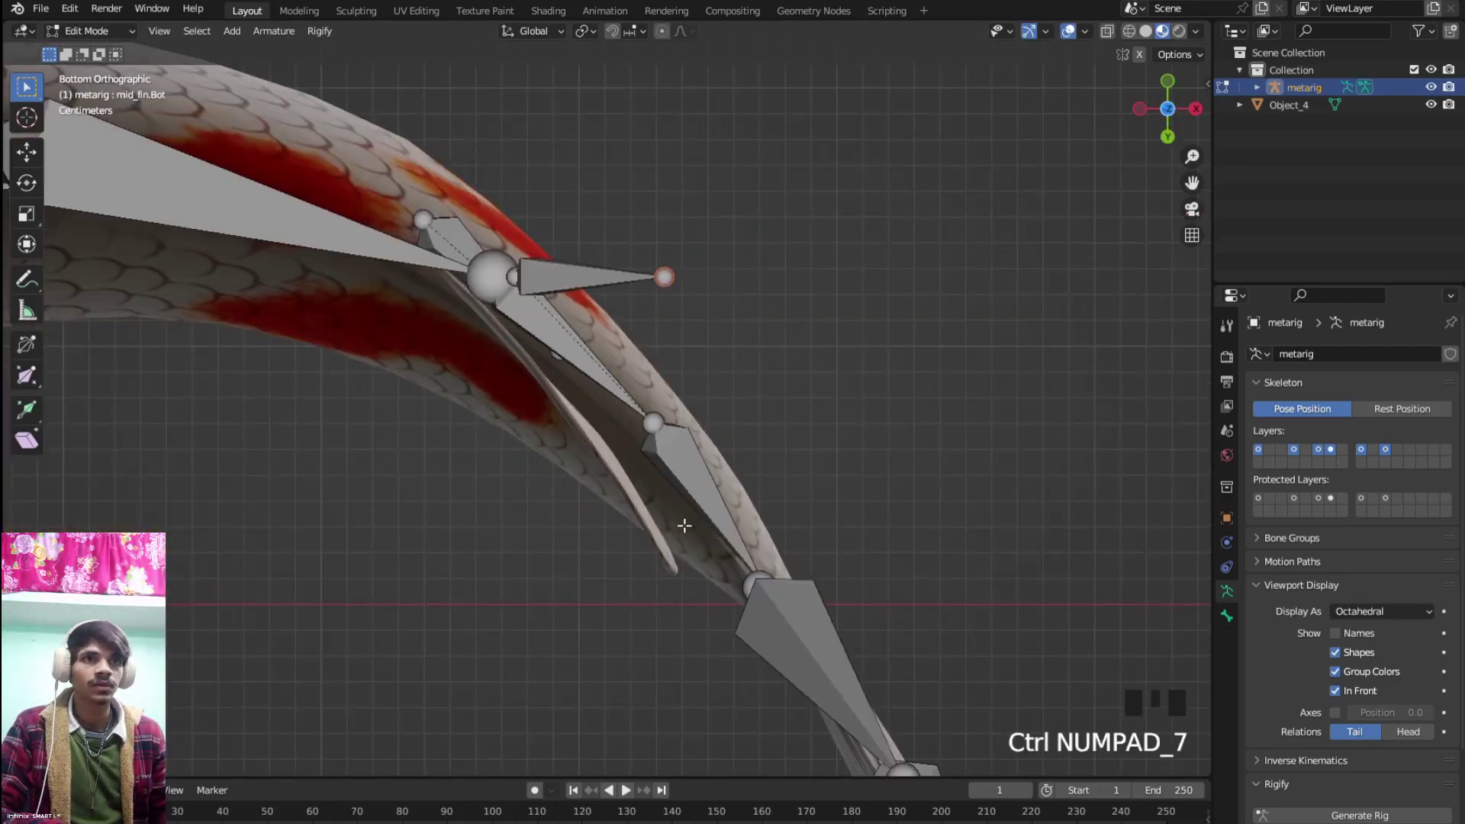
{"action": "key", "text": "g"}
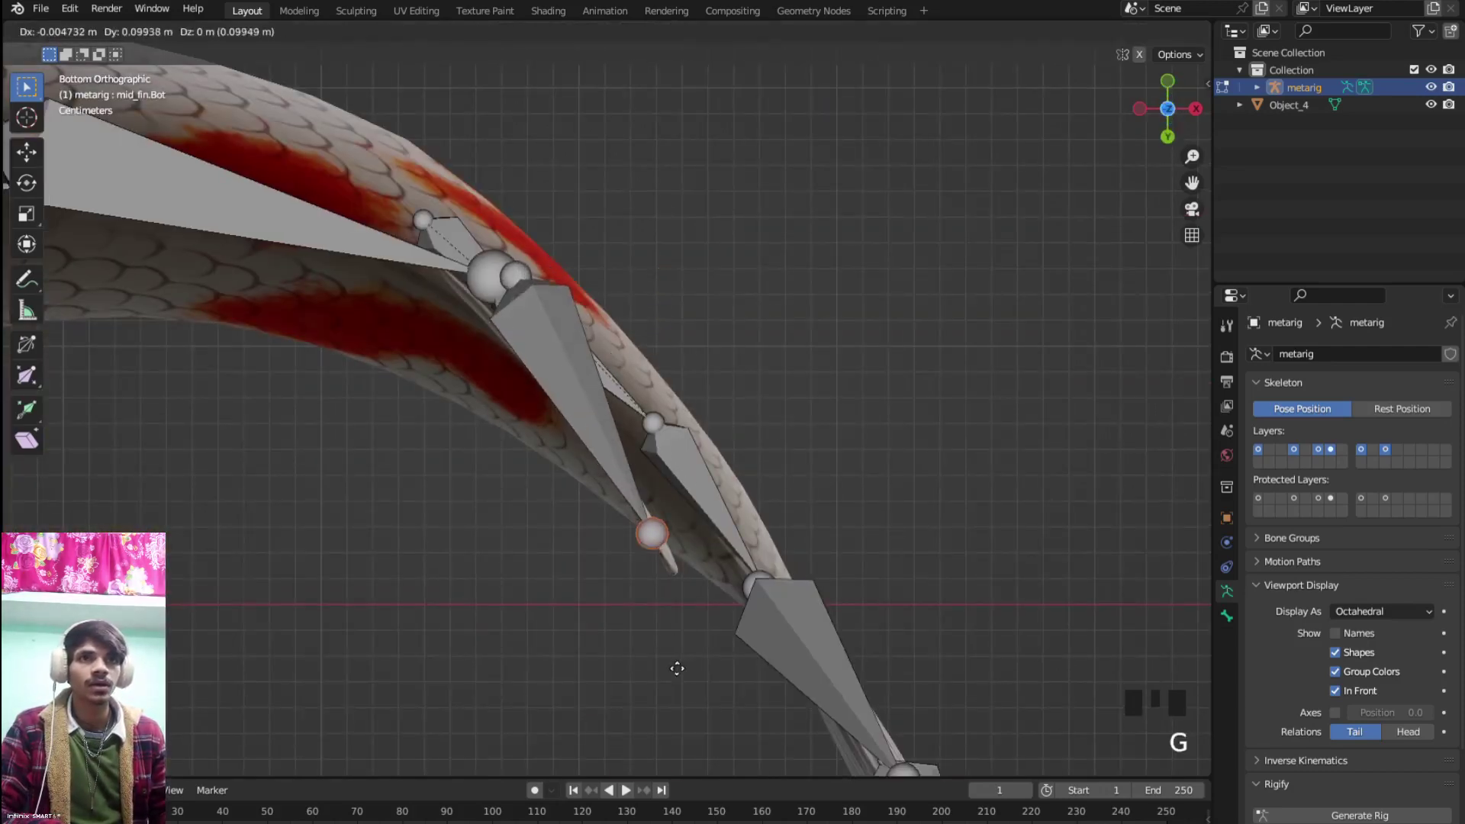
{"action": "left_click", "coordinate": [527, 270]}
{"action": "key", "text": "g"}
{"action": "left_click", "coordinate": [520, 271]}
{"action": "left_click", "coordinate": [528, 271]}
{"action": "key", "text": "g"}
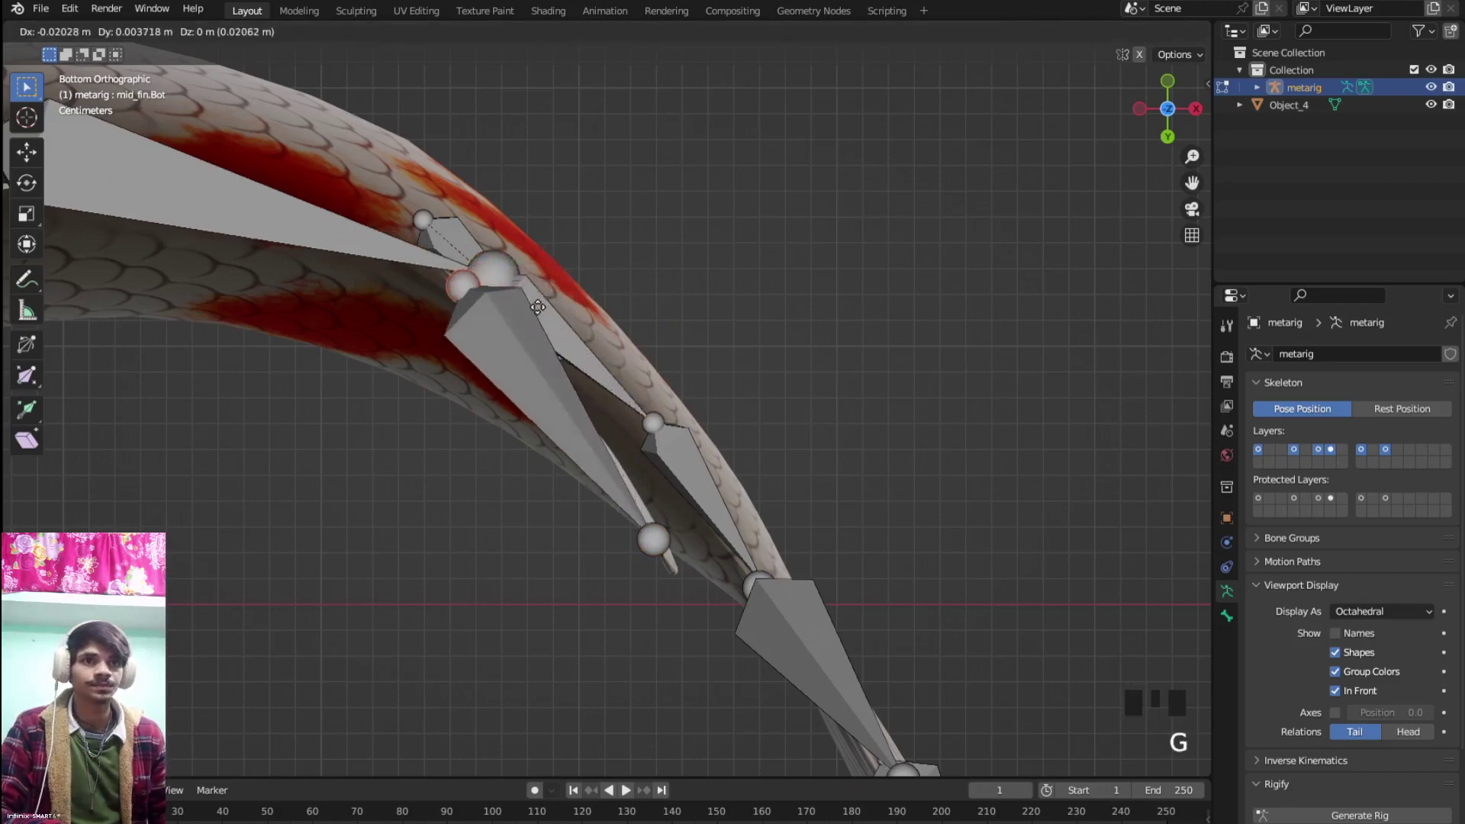
{"action": "left_click_drag", "start_coordinate": [558, 345], "coordinate": [483, 484]}
{"action": "scroll", "scroll_direction": "down", "scroll_amount": 3}
{"action": "left_click_drag", "start_coordinate": [491, 517], "coordinate": [490, 526]}
{"action": "key", "text": "KP_1"}
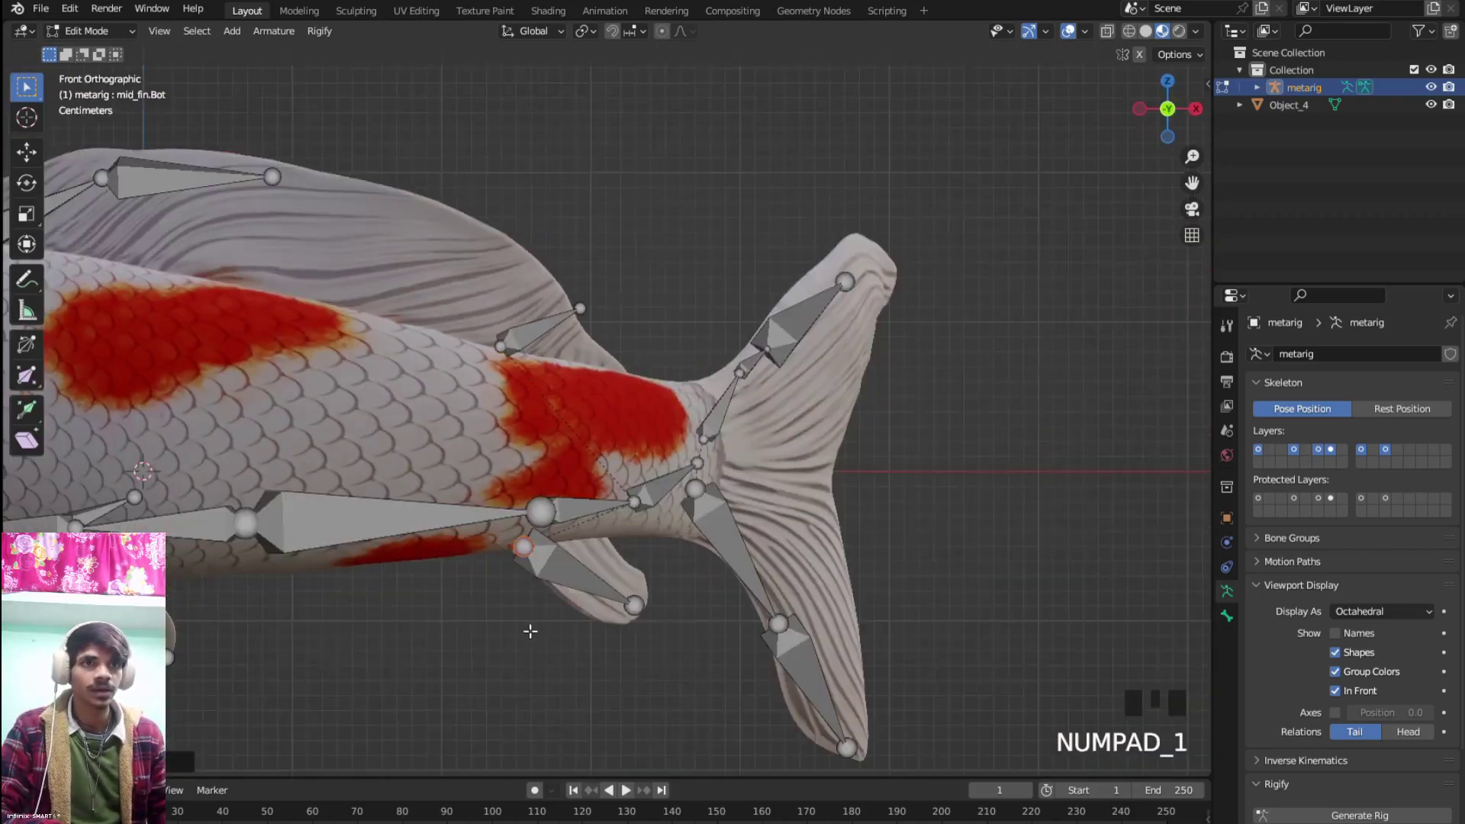
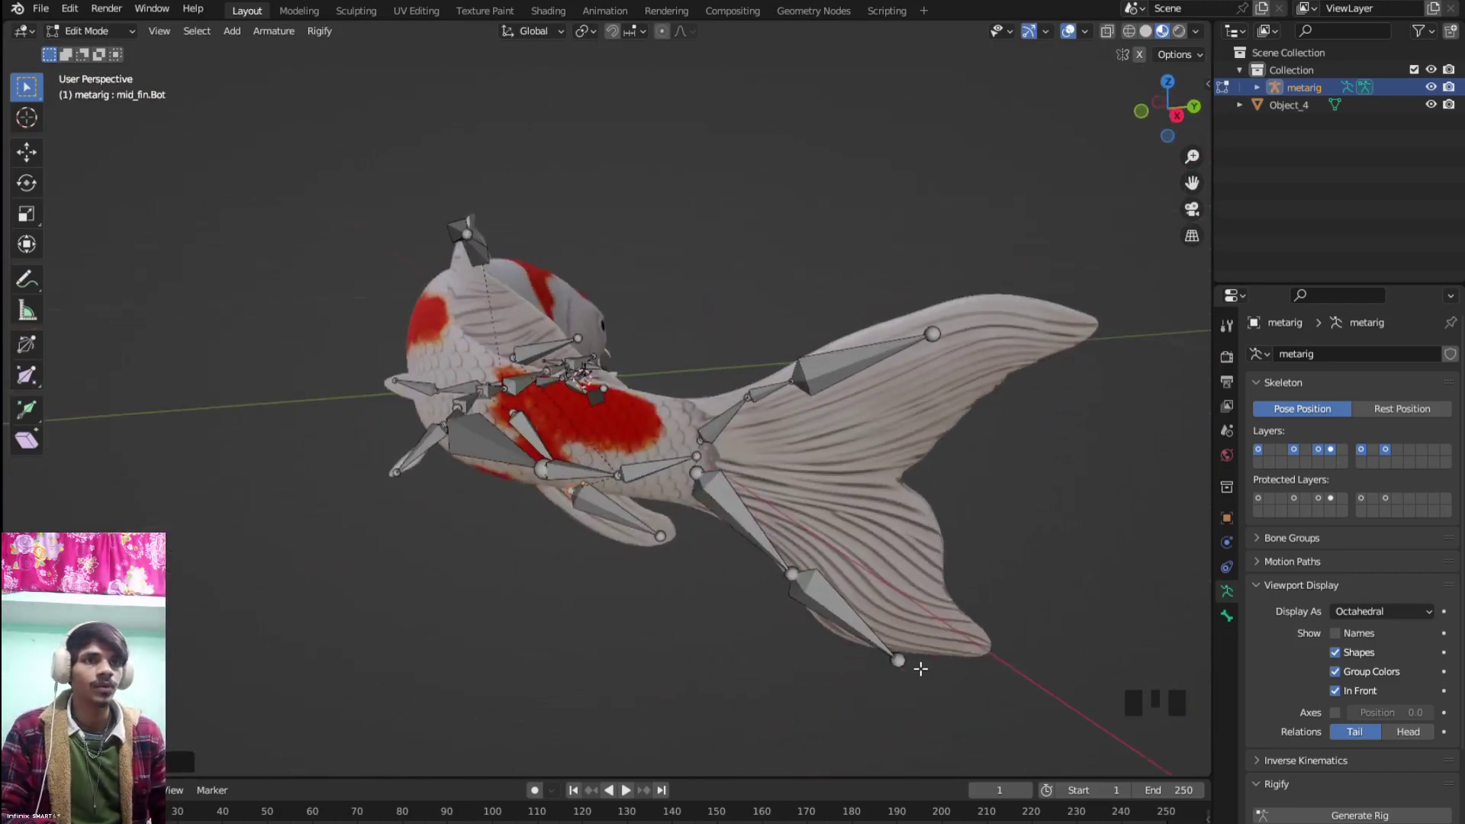
From the bottom view, move the back_fin bone joints onto the curve of the tail fin
{"action": "key", "text": "ctrl+KP_7"}
{"action": "left_click_drag", "start_coordinate": [944, 633], "coordinate": [778, 527]}
{"action": "left_click", "coordinate": [779, 528]}
{"action": "key", "text": "g"}
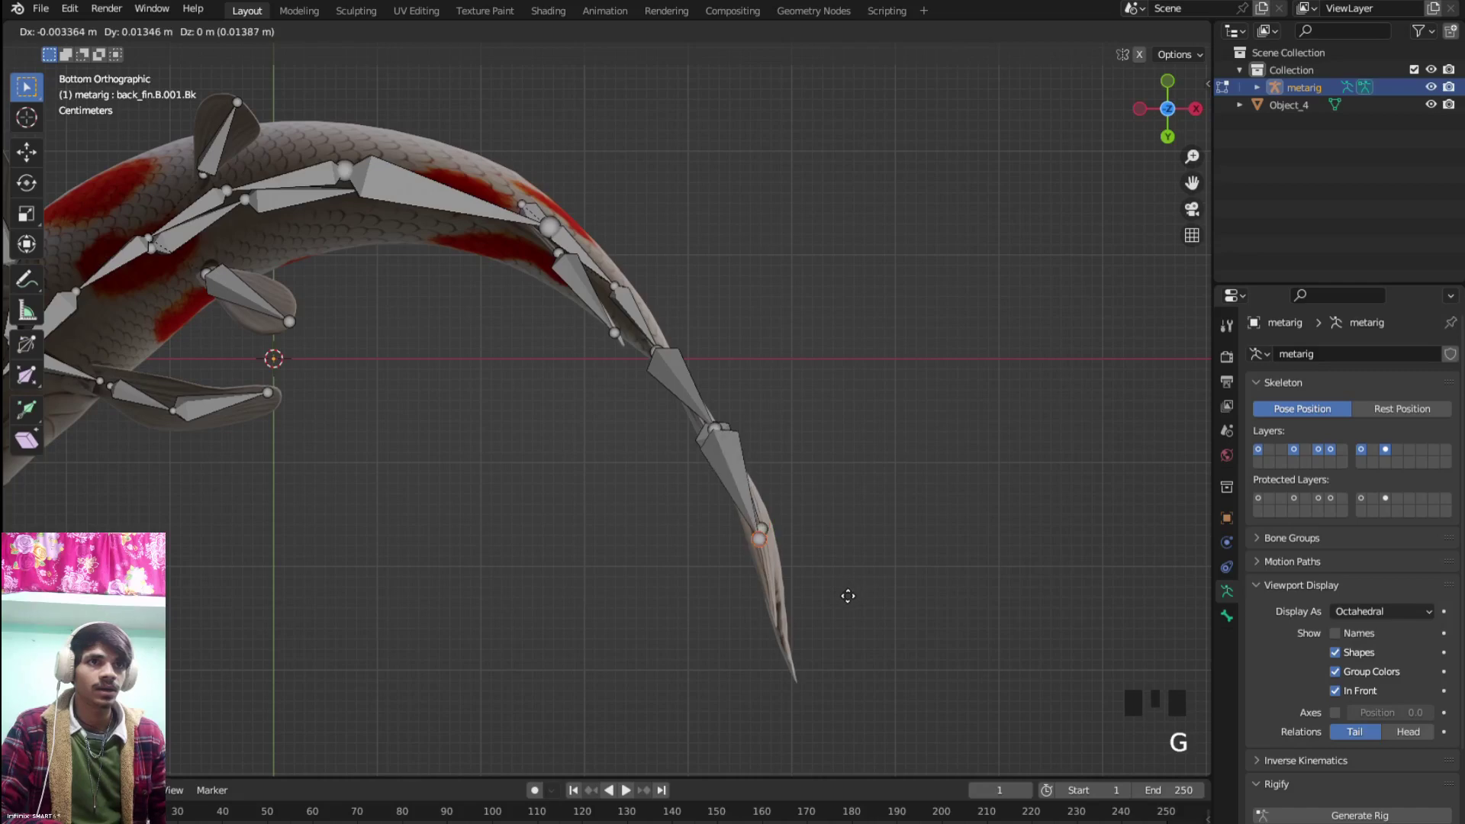
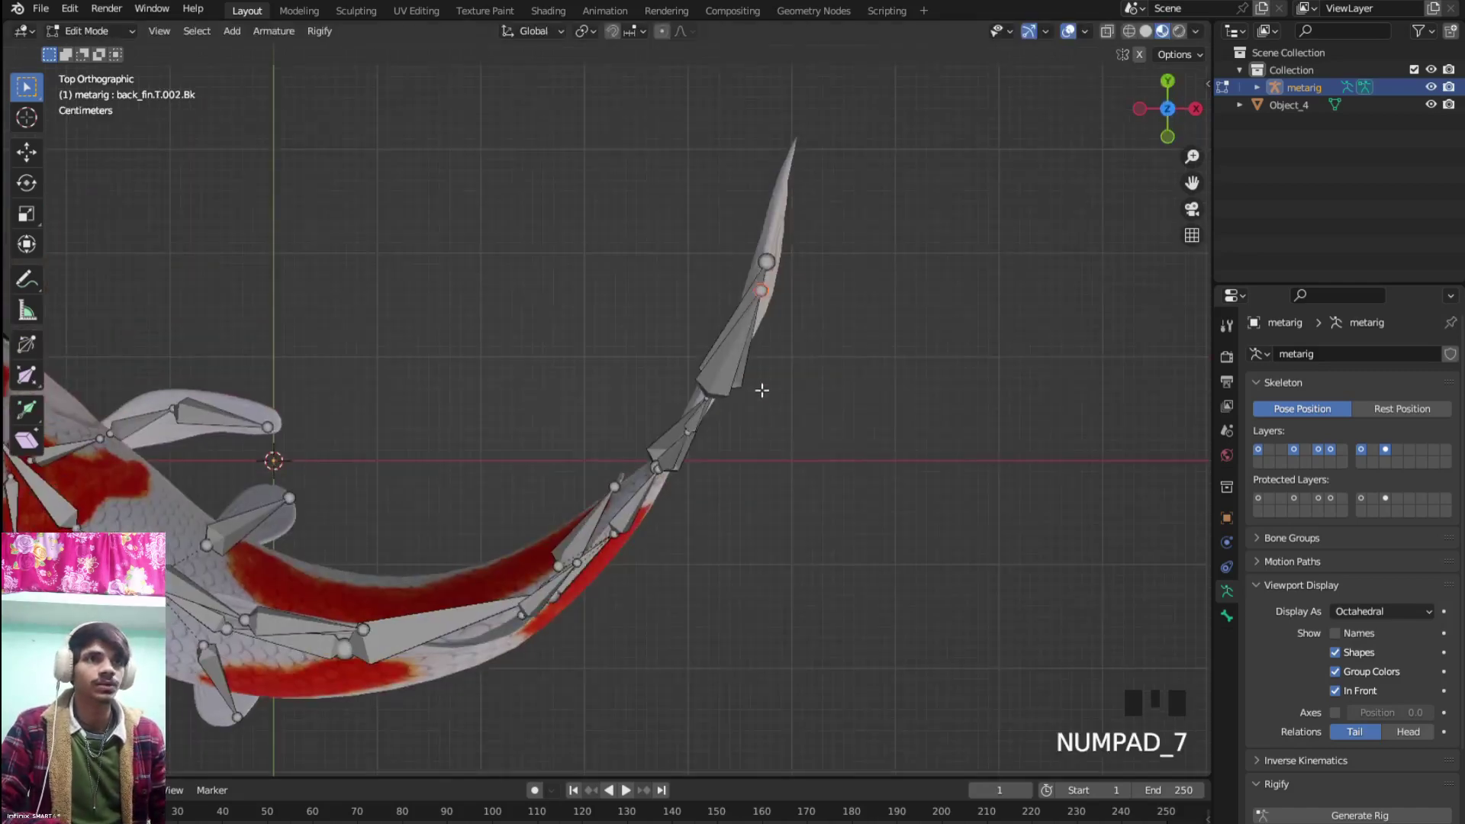
{"action": "key", "text": "g"}
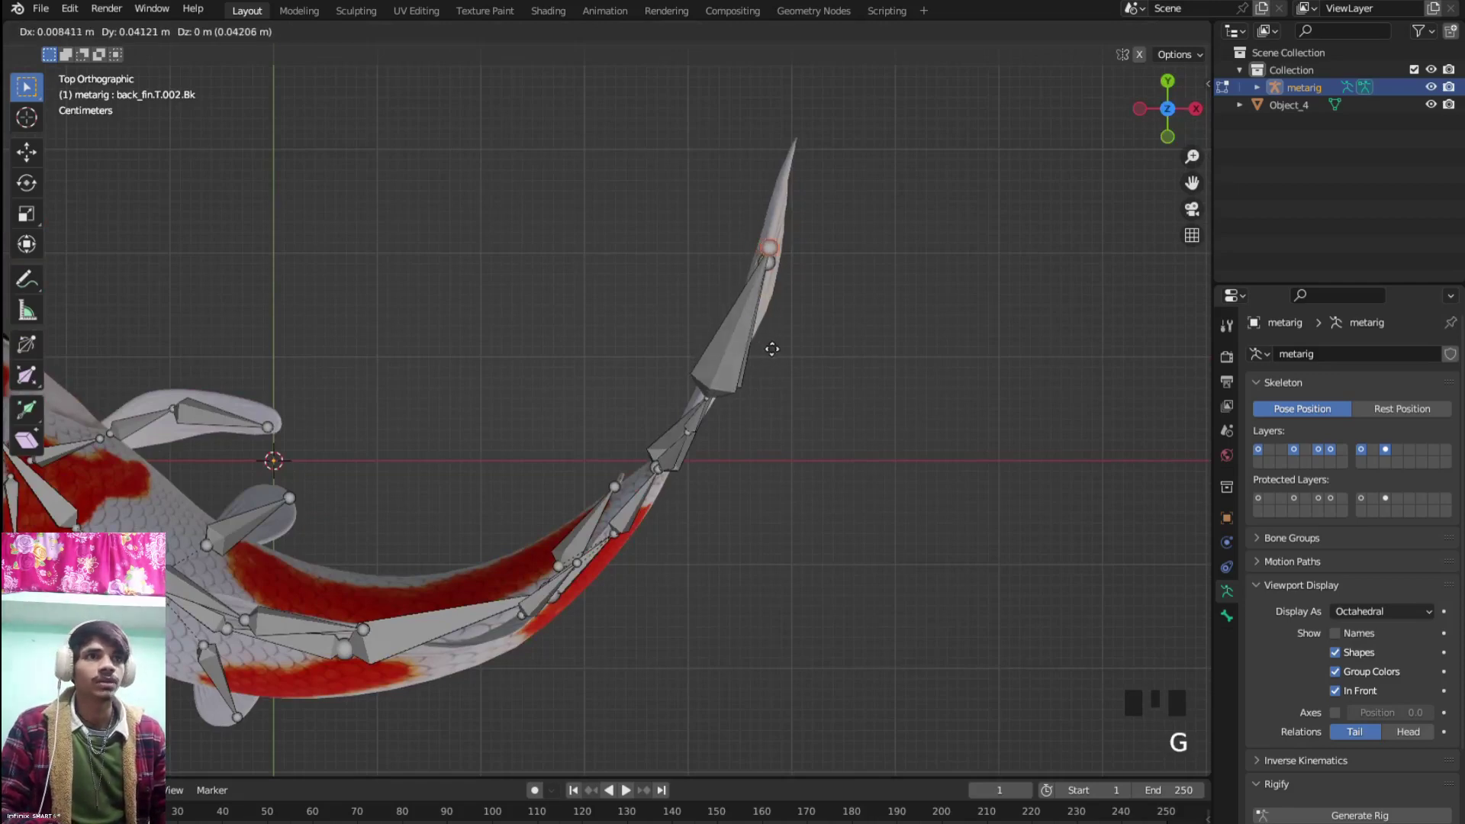
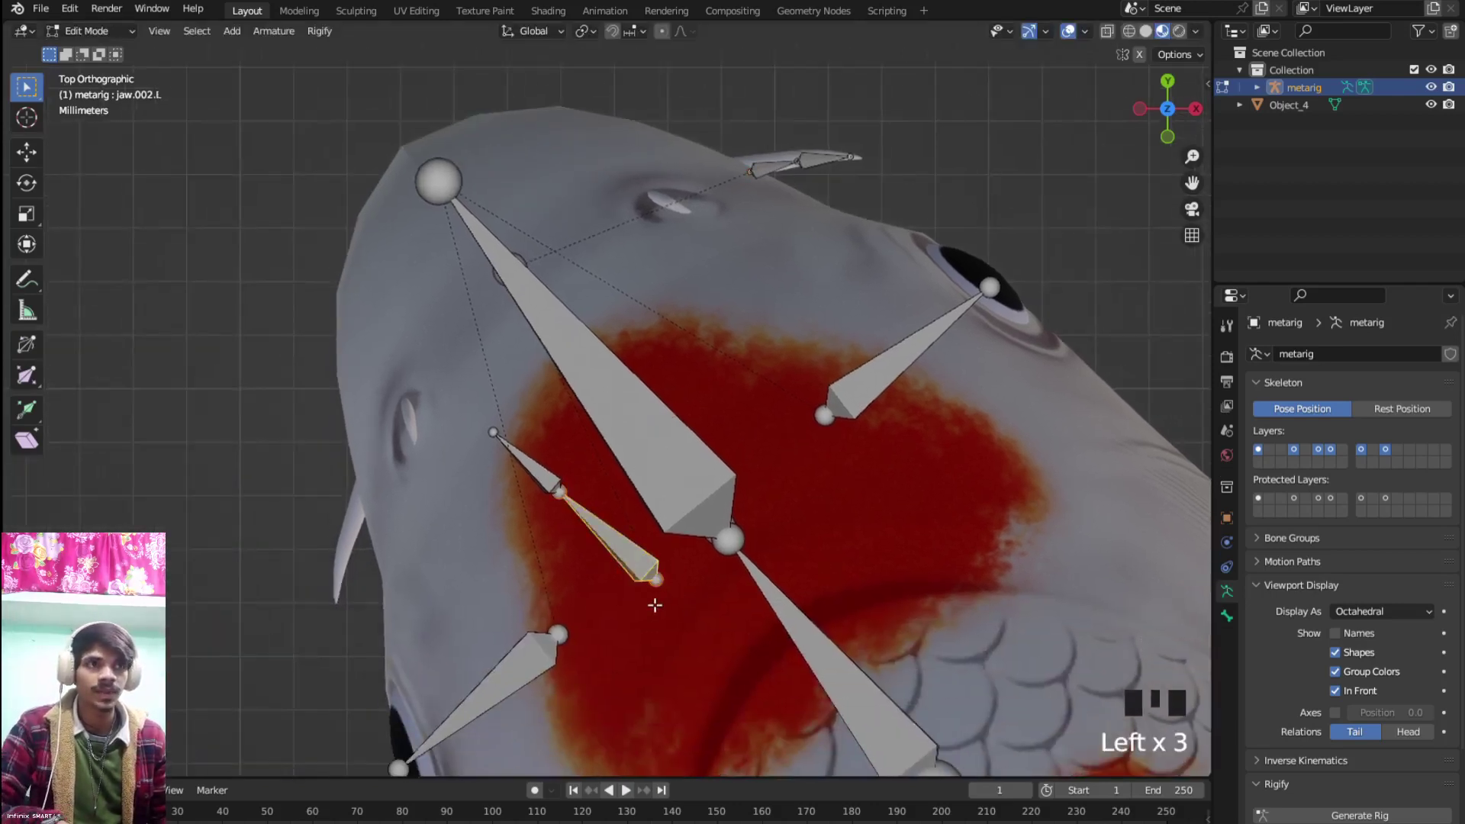
Rotate and move the left jaw chain so its joints run along the left barbel to its tip
{"action": "key", "text": "l"}
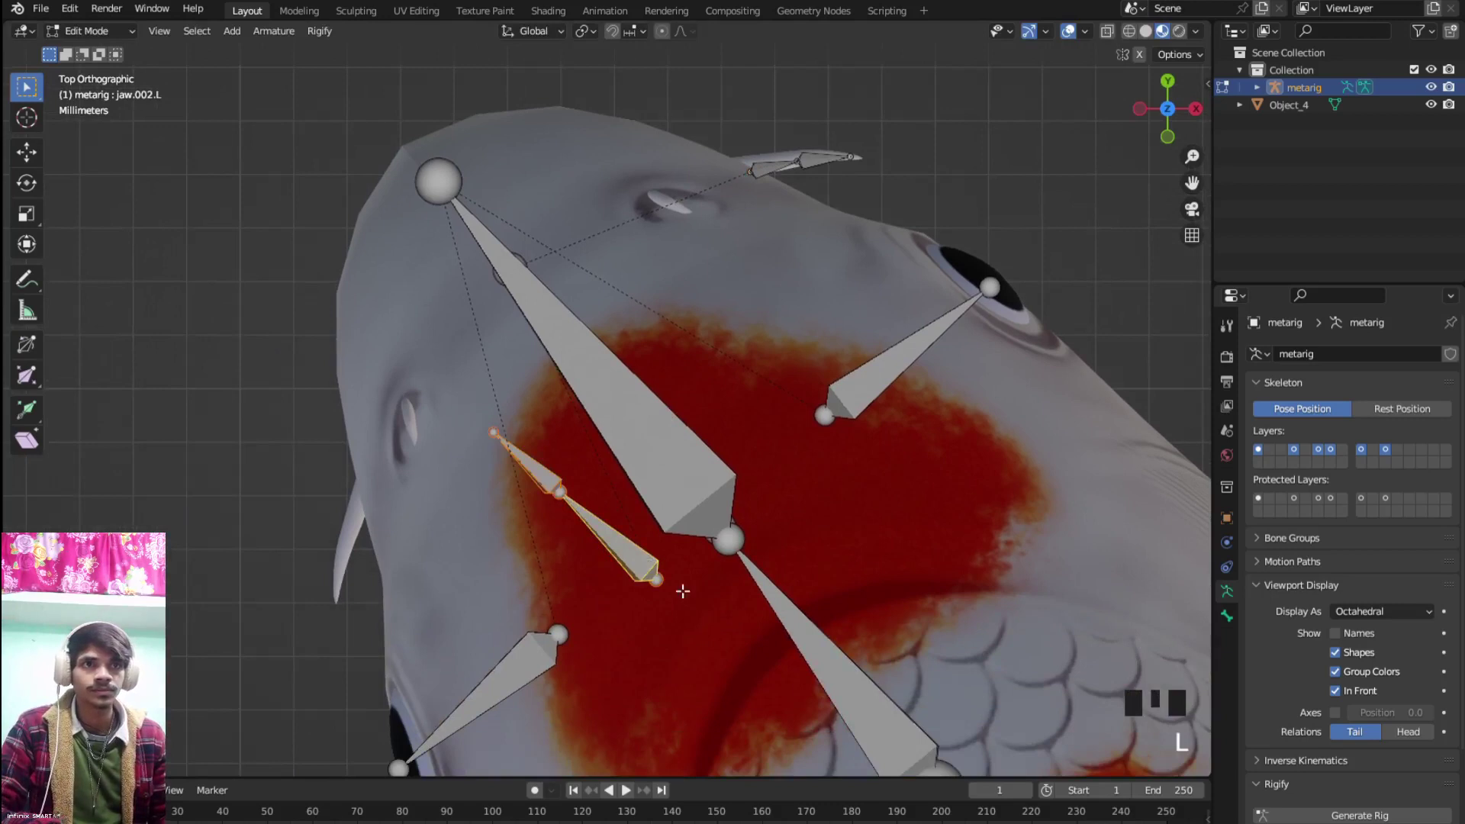
{"action": "key", "text": "r"}
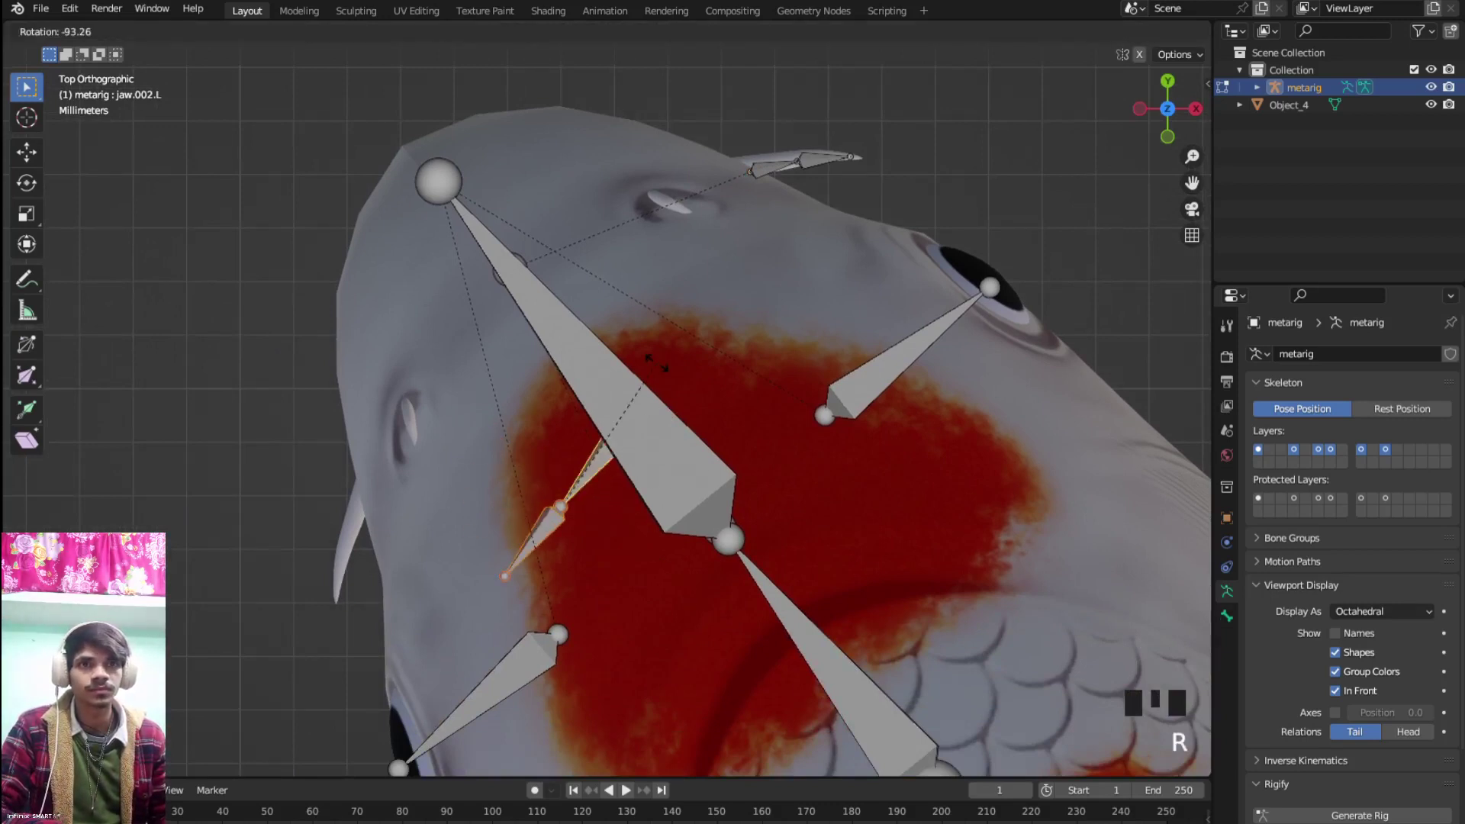
{"action": "key", "text": "g"}
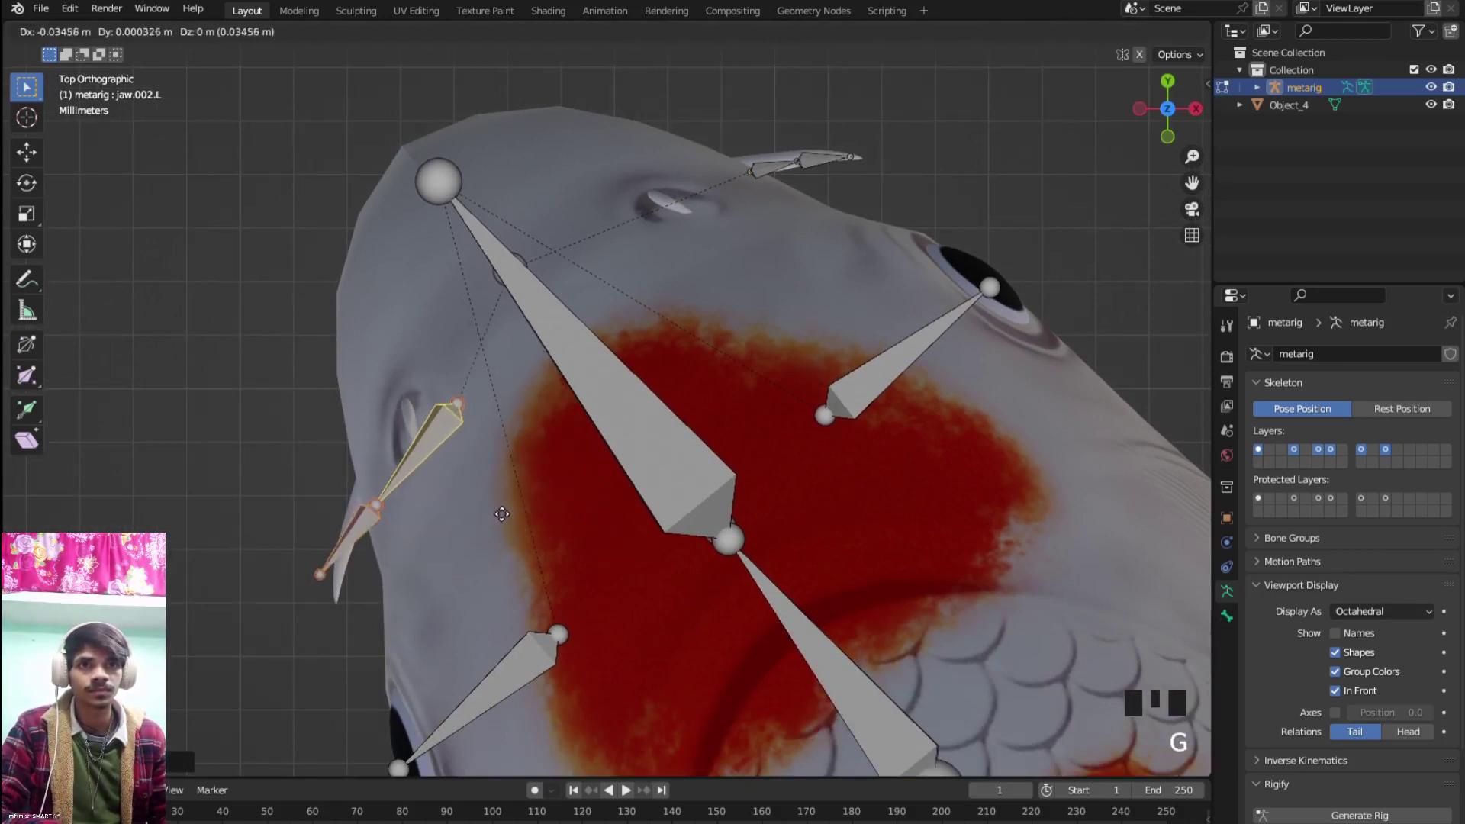
{"action": "left_click", "coordinate": [504, 507]}
{"action": "left_click", "coordinate": [327, 573]}
{"action": "key", "text": "g"}
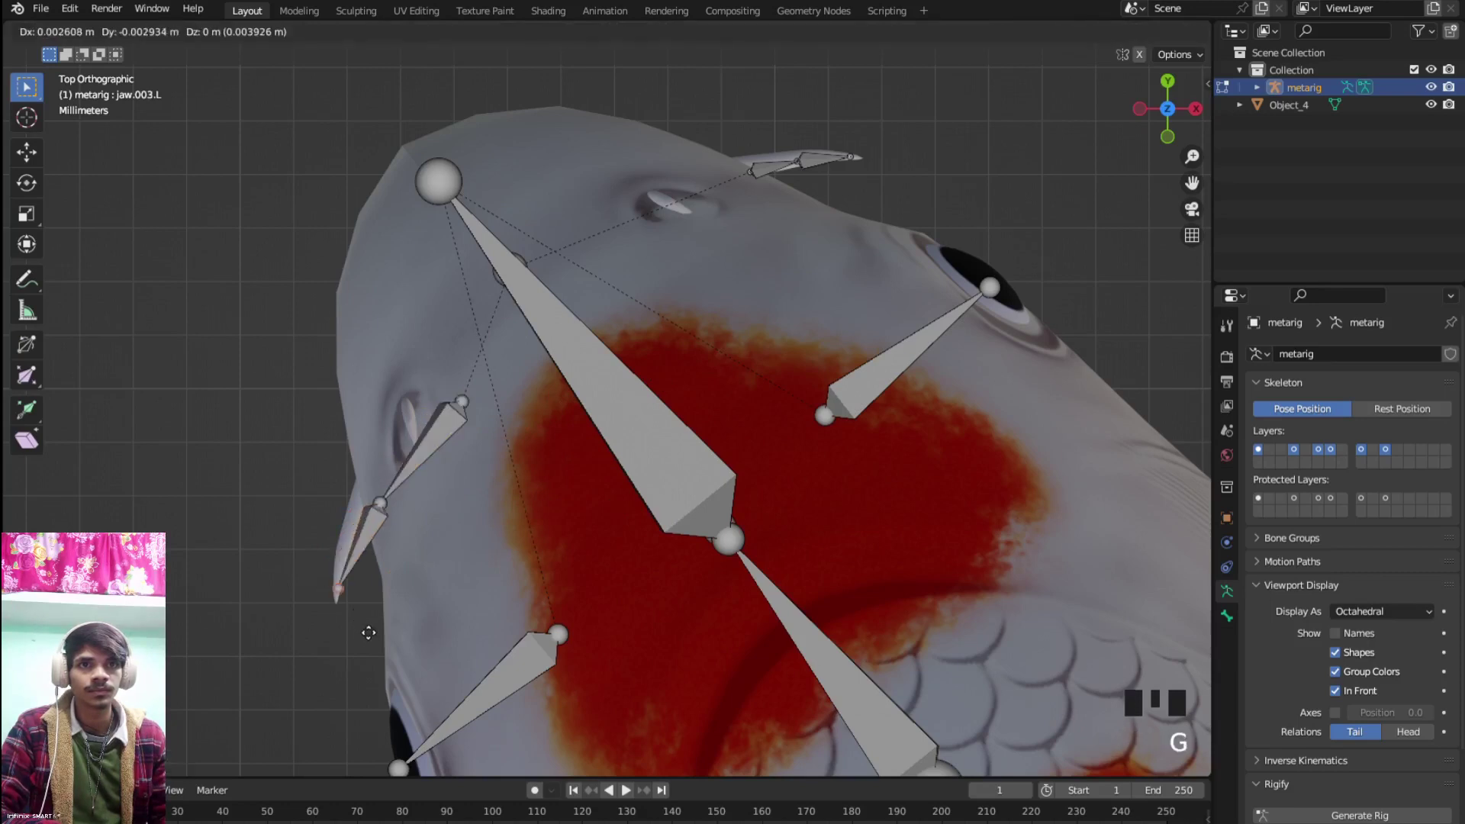
{"action": "left_click", "coordinate": [393, 496]}
{"action": "key", "text": "g"}
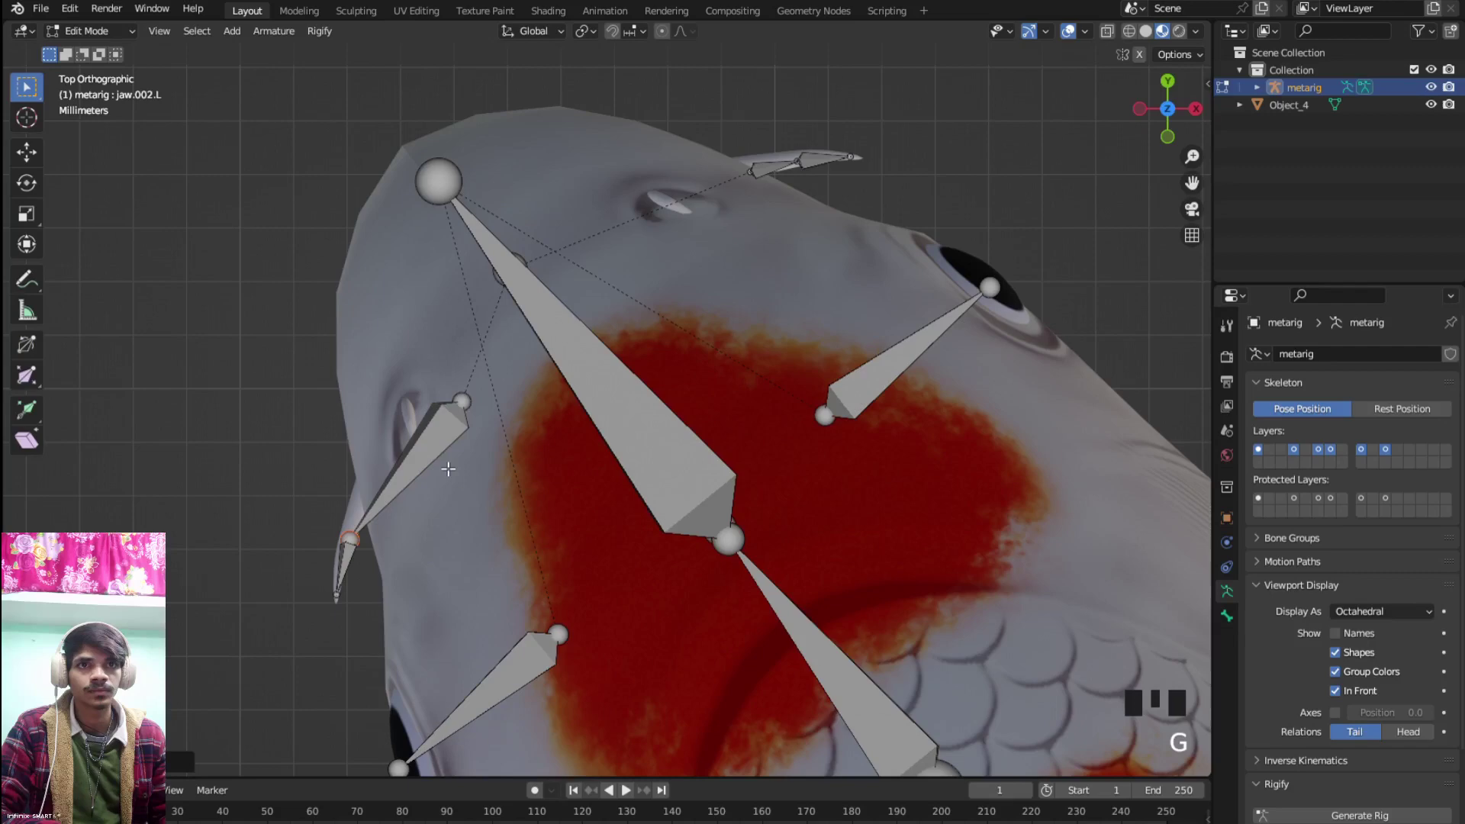
{"action": "left_click", "coordinate": [479, 398]}
{"action": "key", "text": "g"}
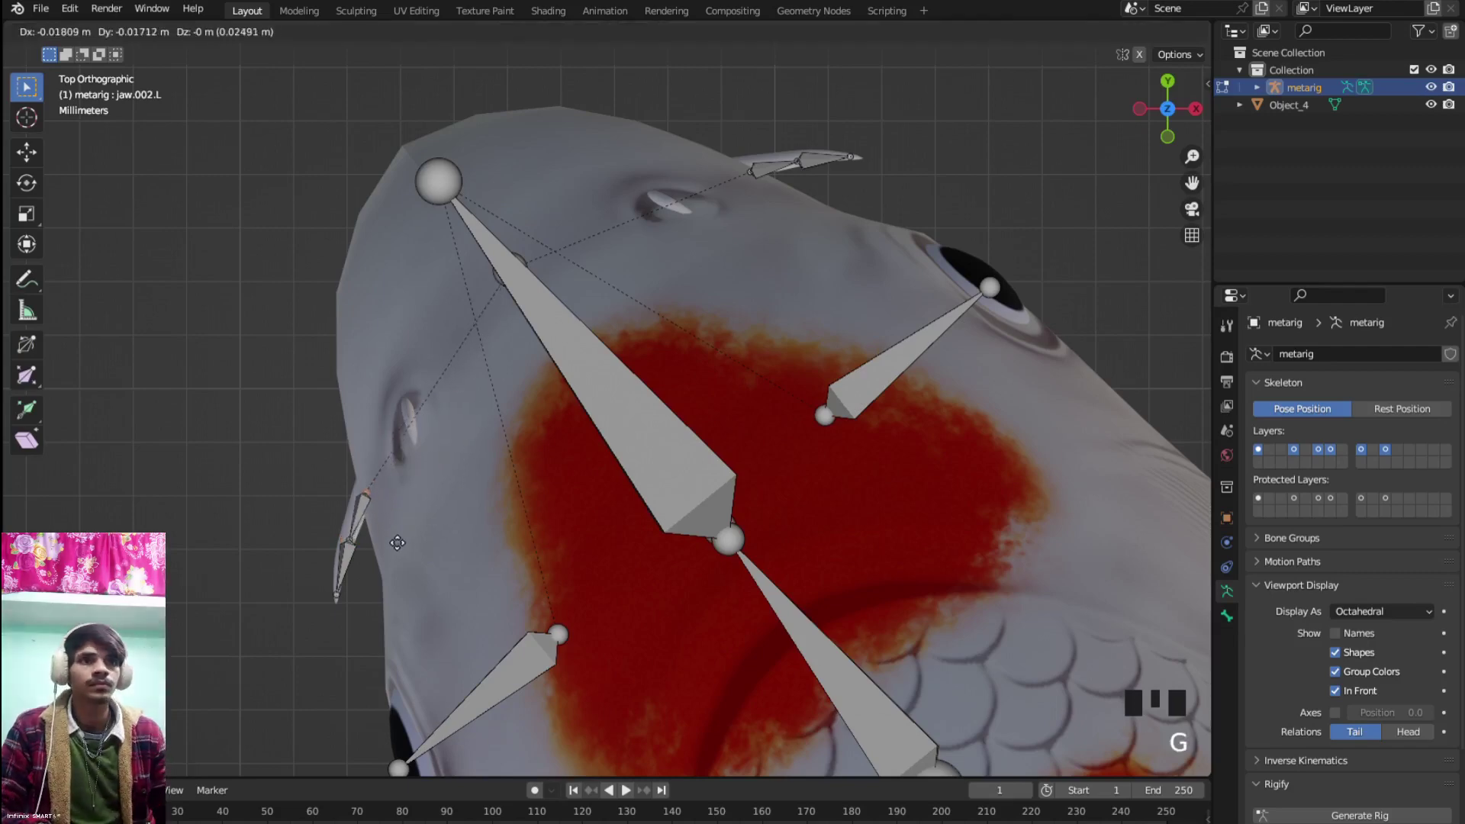
From below, adjust the right jaw chain joints along the right barbel
{"action": "key", "text": "ctrl+KP_7"}
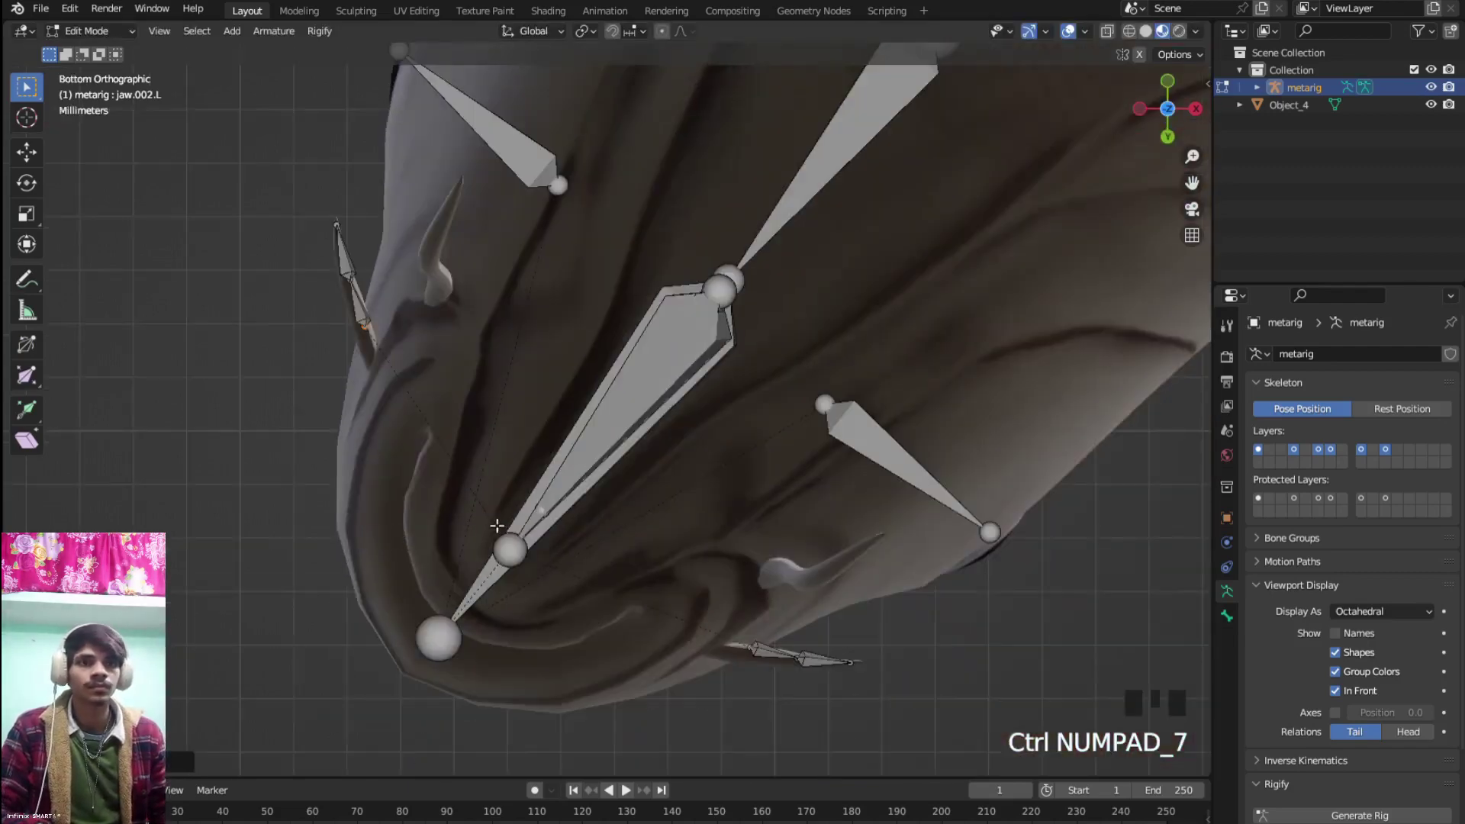
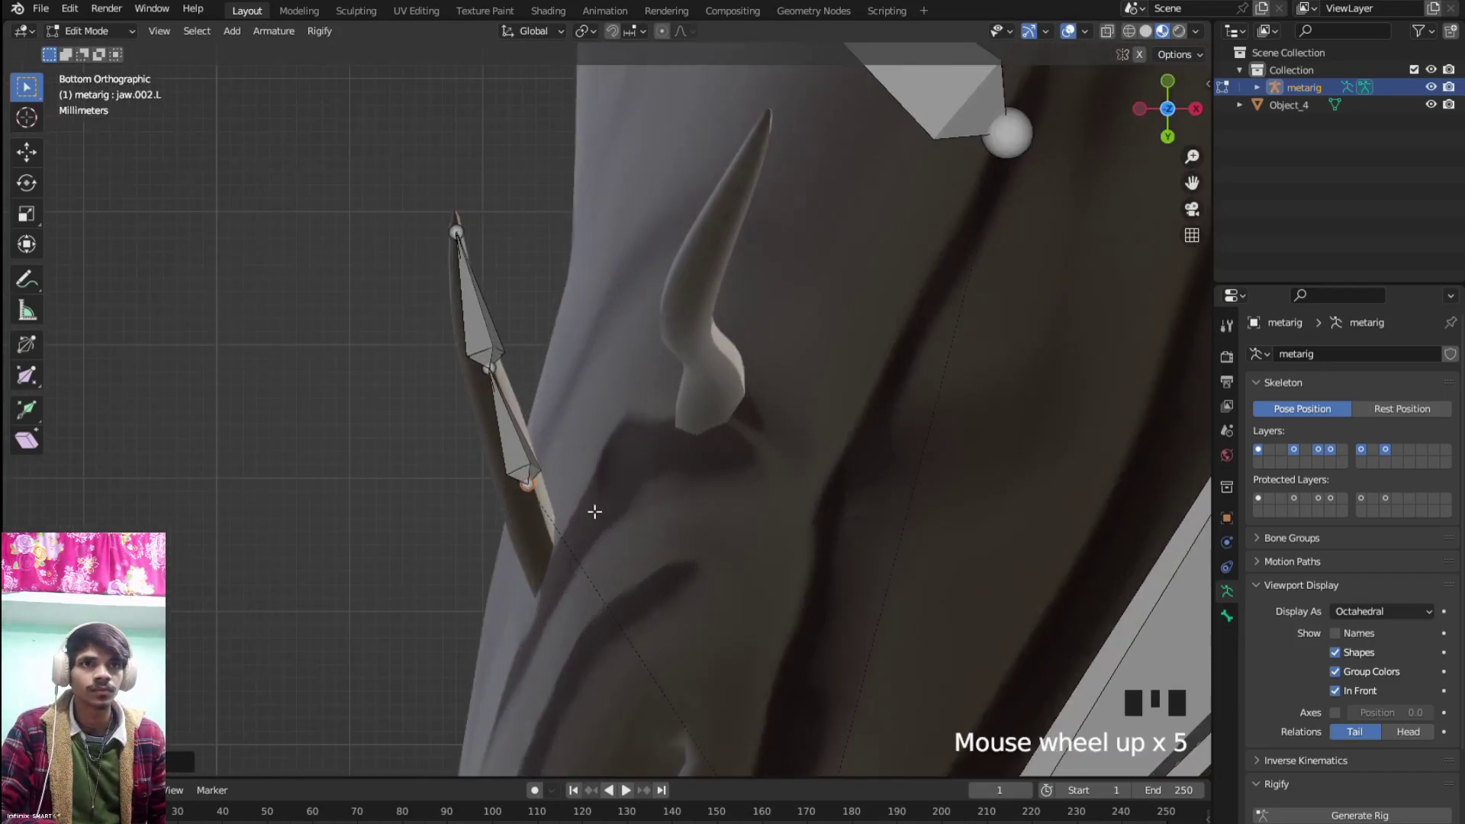
{"action": "key", "text": "g"}
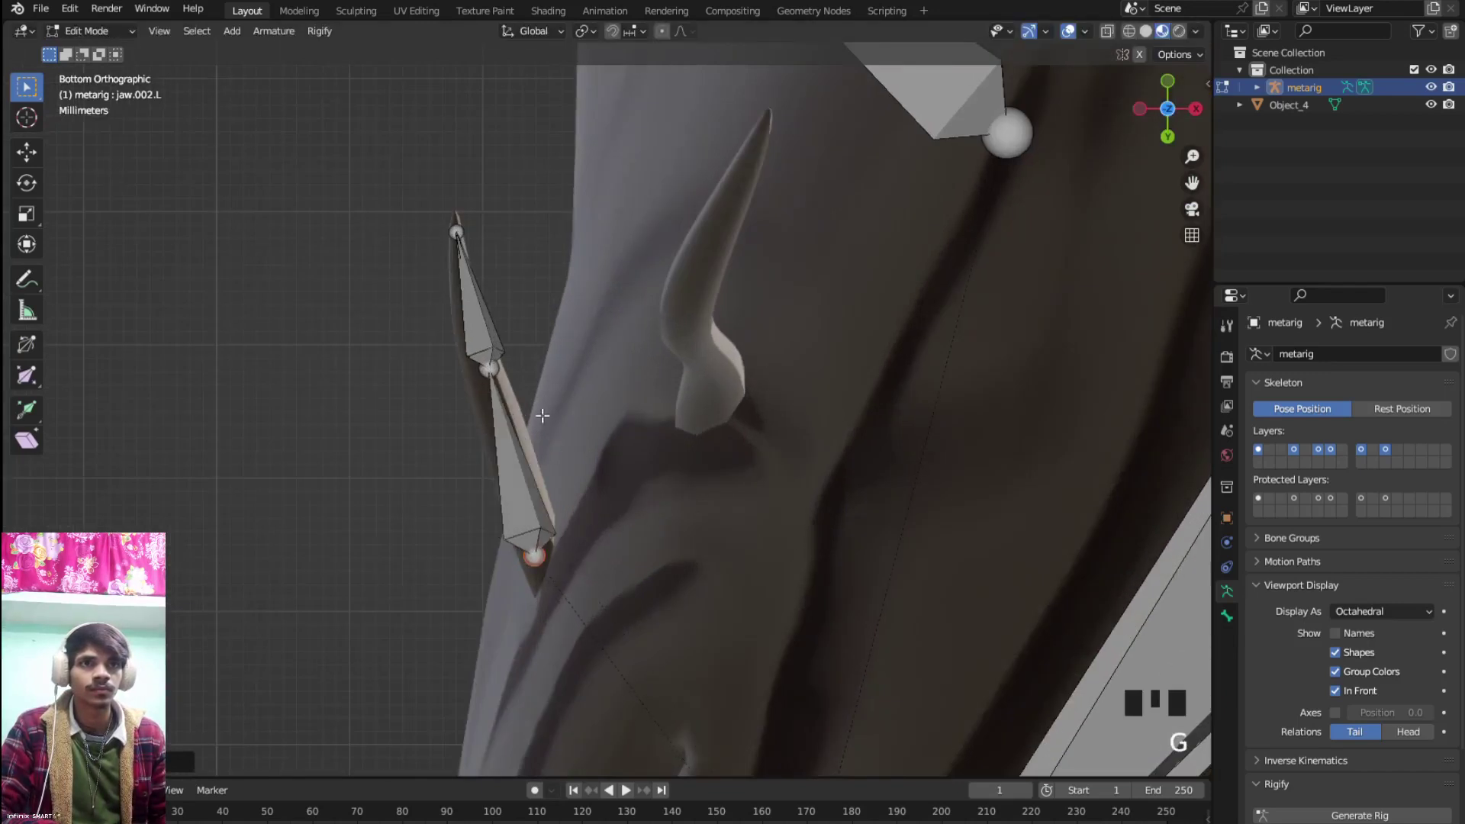
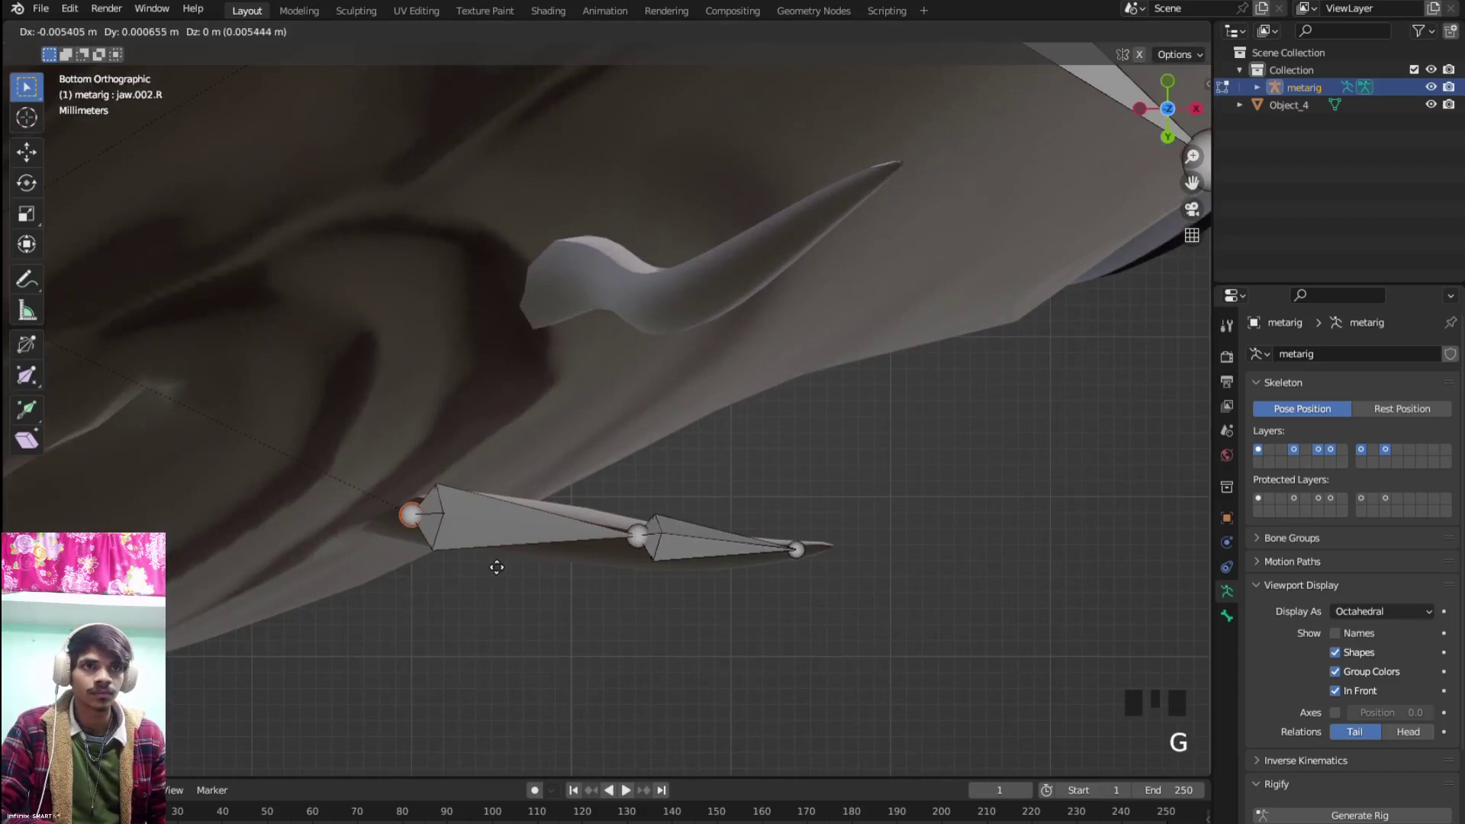
{"action": "left_click", "coordinate": [651, 545]}
{"action": "key", "text": "g"}
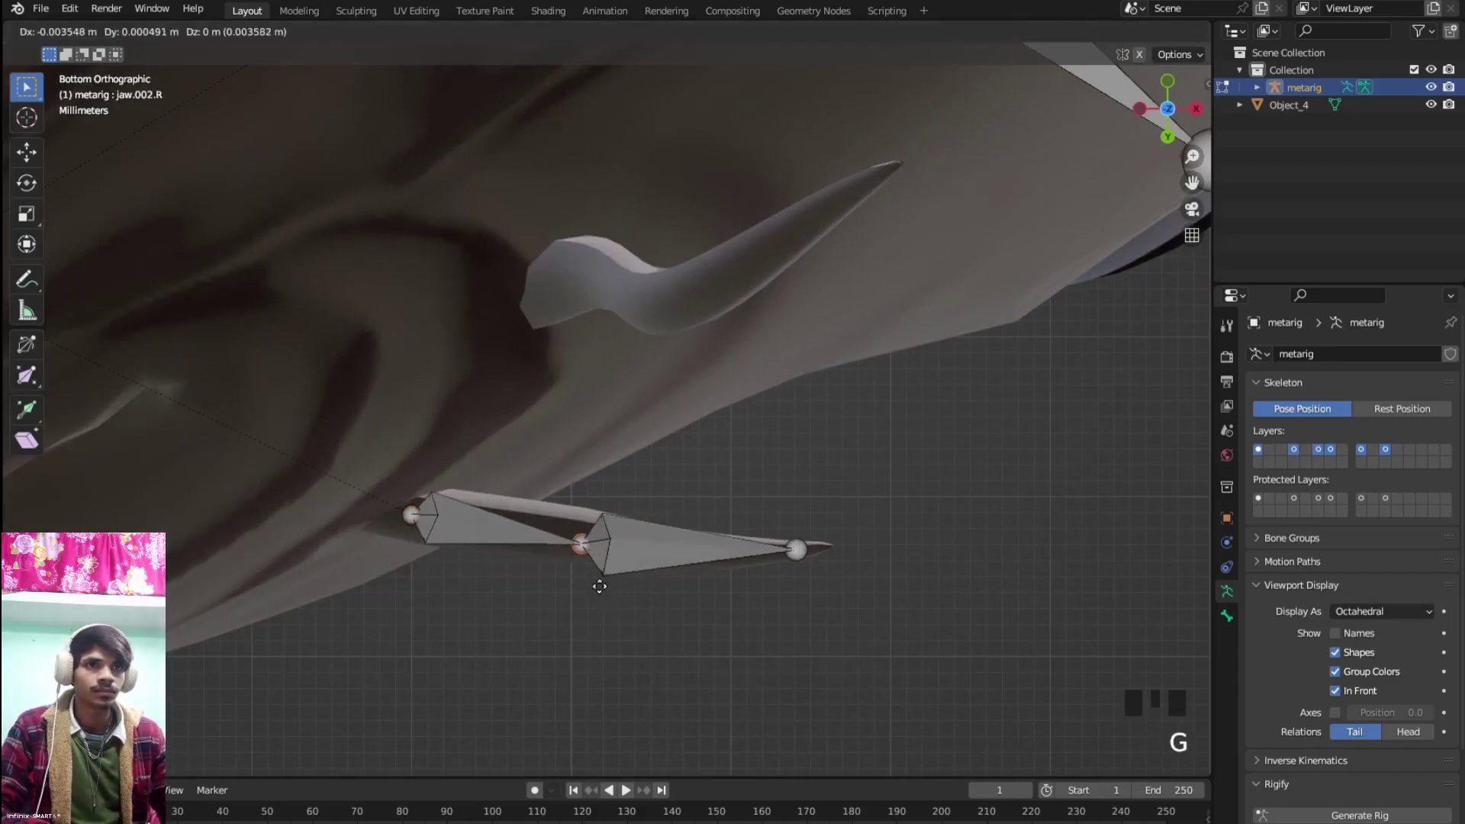
{"action": "key", "text": "KP_1"}
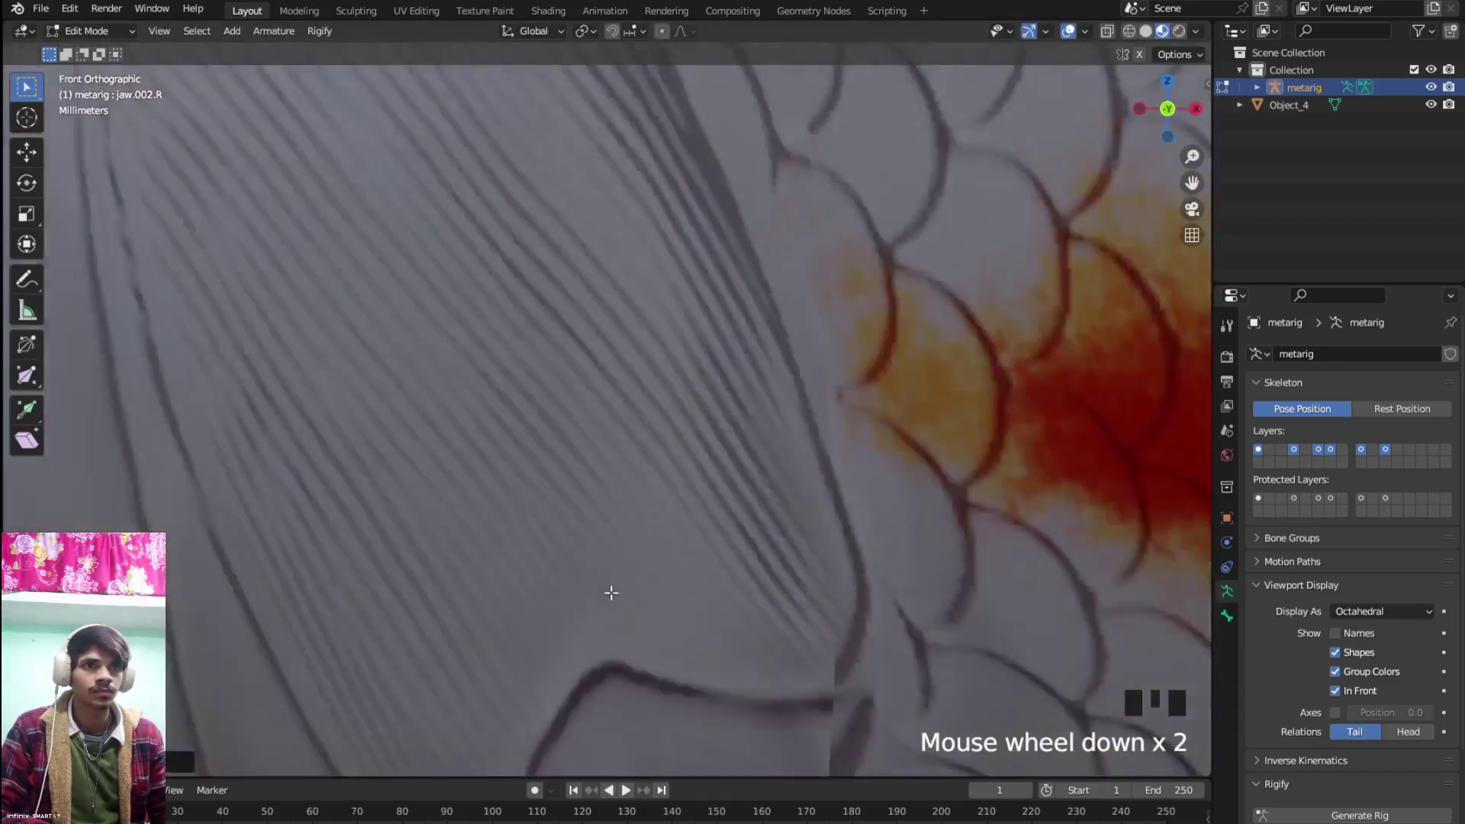
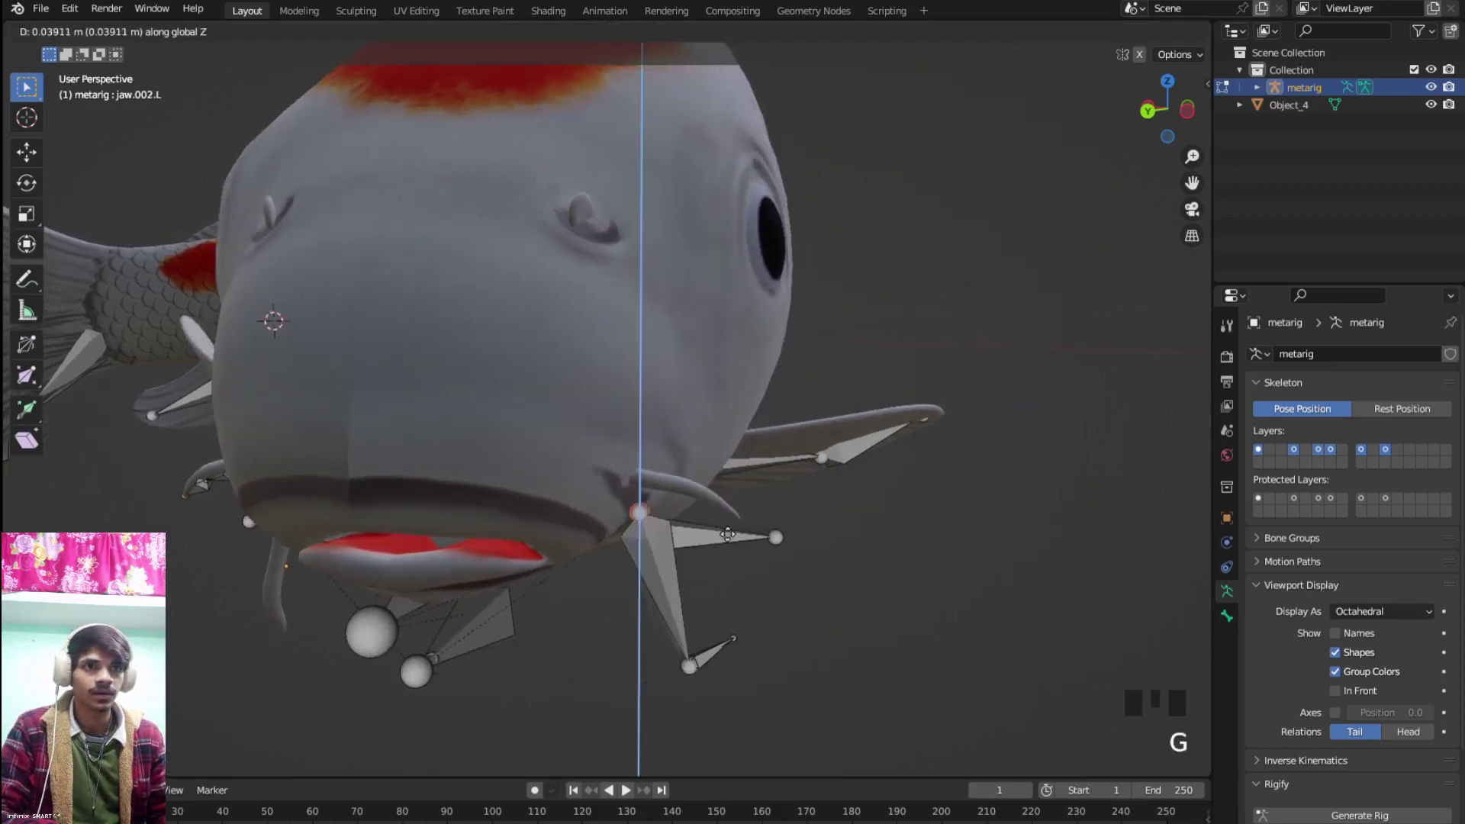
Confirm the lowered jaw bone position on the barbel
{"action": "left_click", "coordinate": [722, 505]}
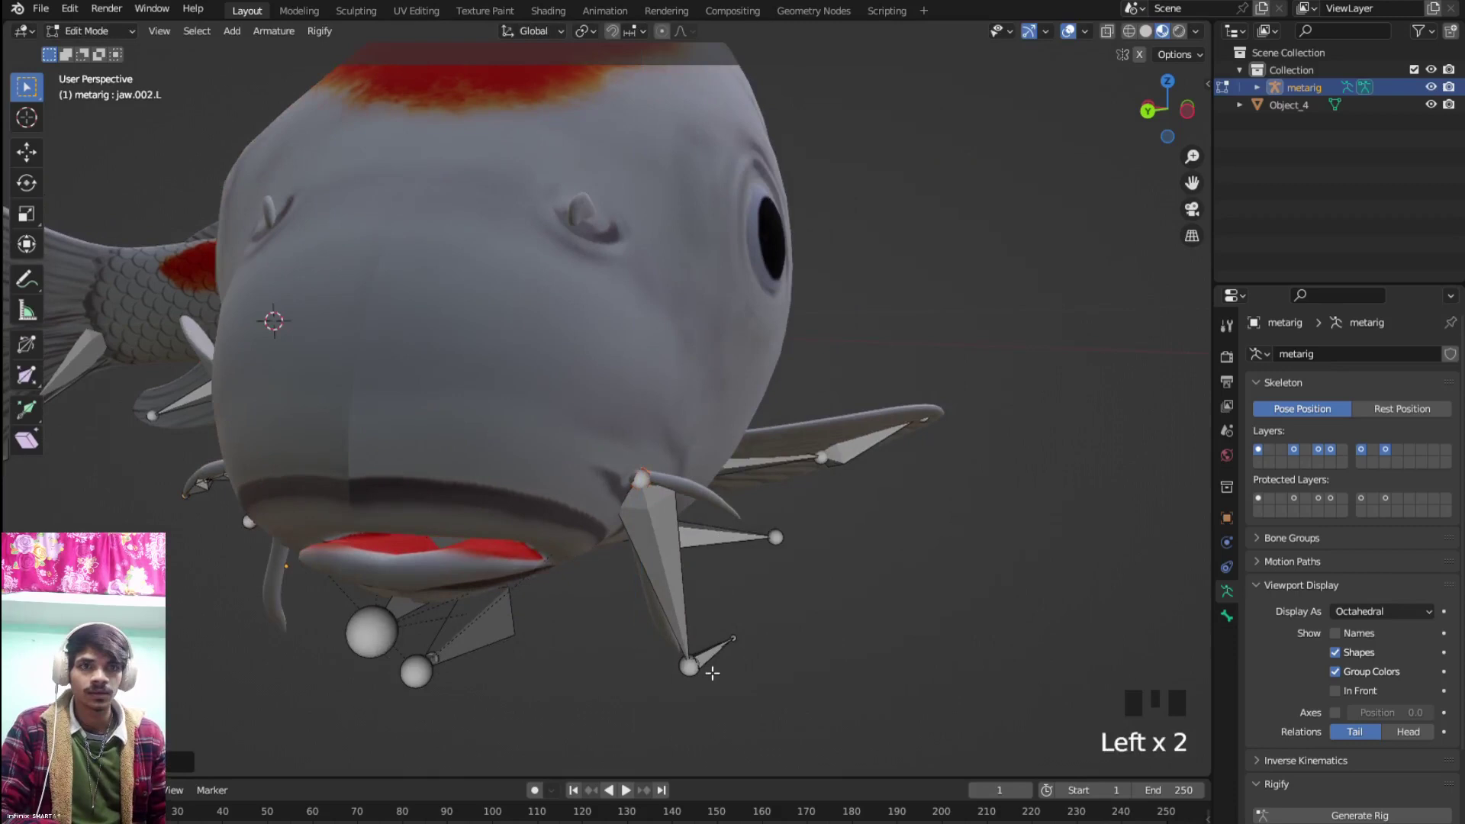
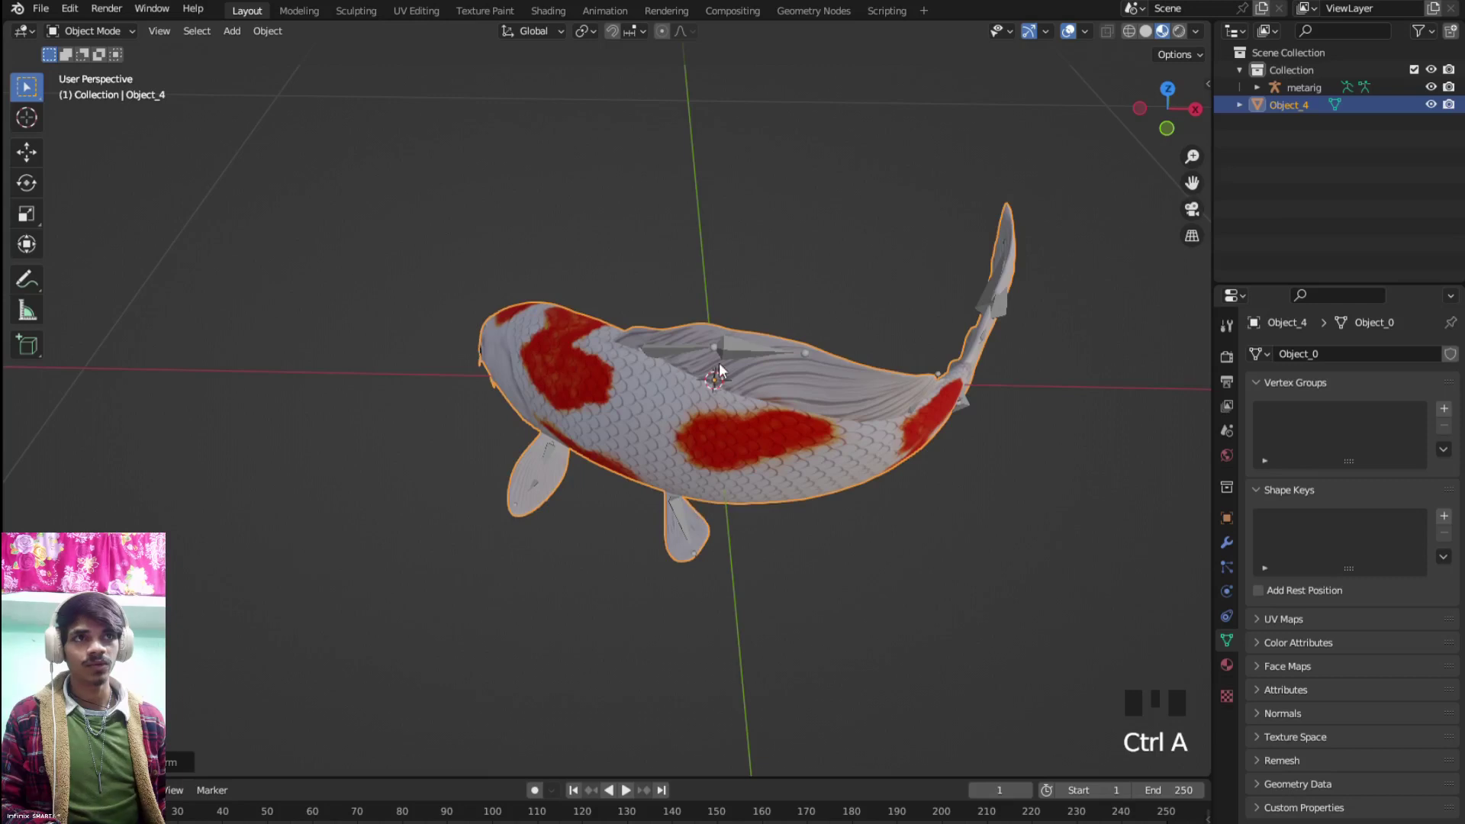
Select the metarig and apply All Transforms to it
{"action": "left_click", "coordinate": [726, 360]}
{"action": "left_click", "coordinate": [731, 349]}
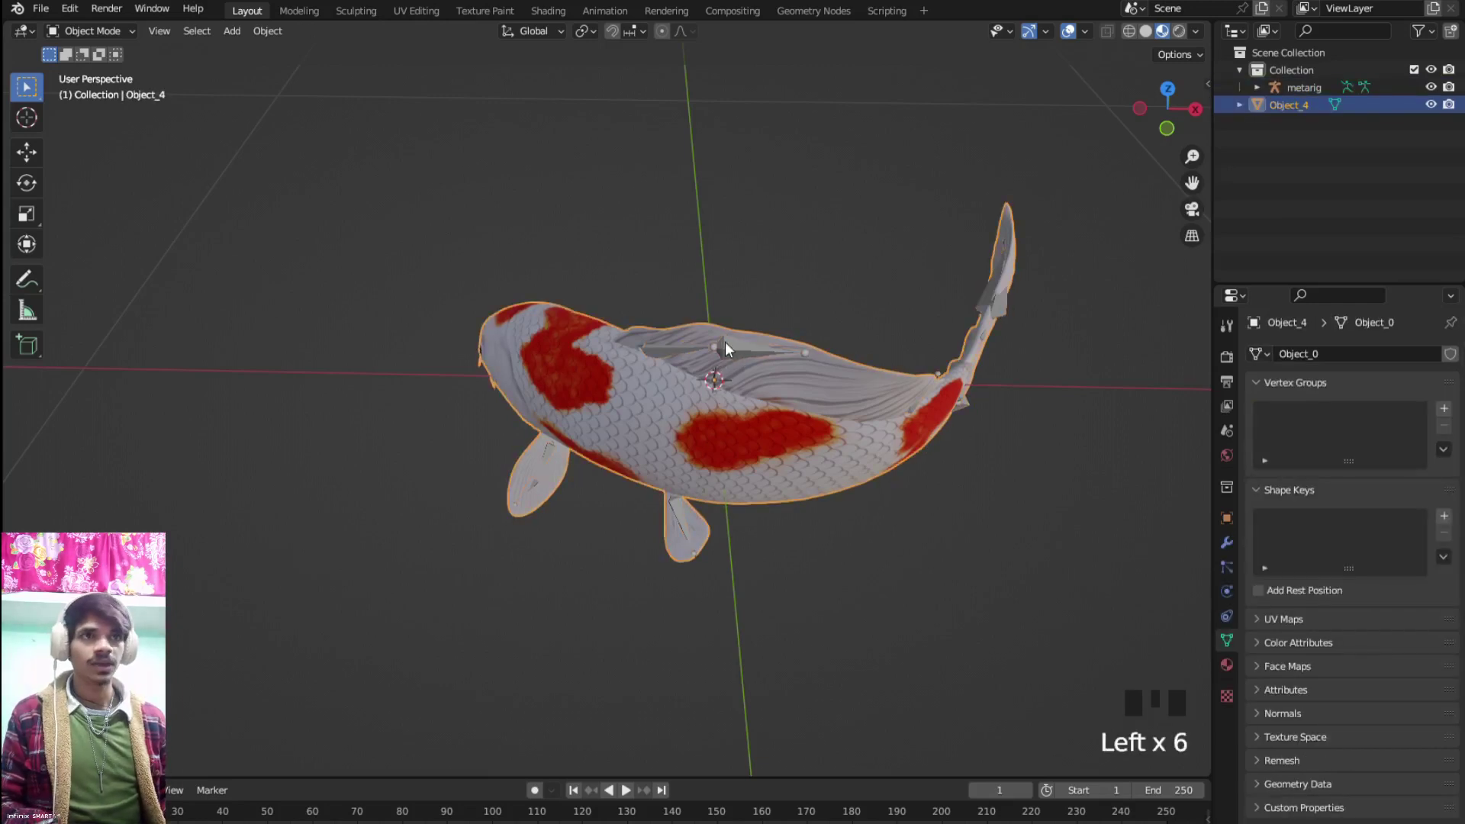
{"action": "left_click", "coordinate": [731, 349]}
{"action": "key", "text": "ctrl+a"}
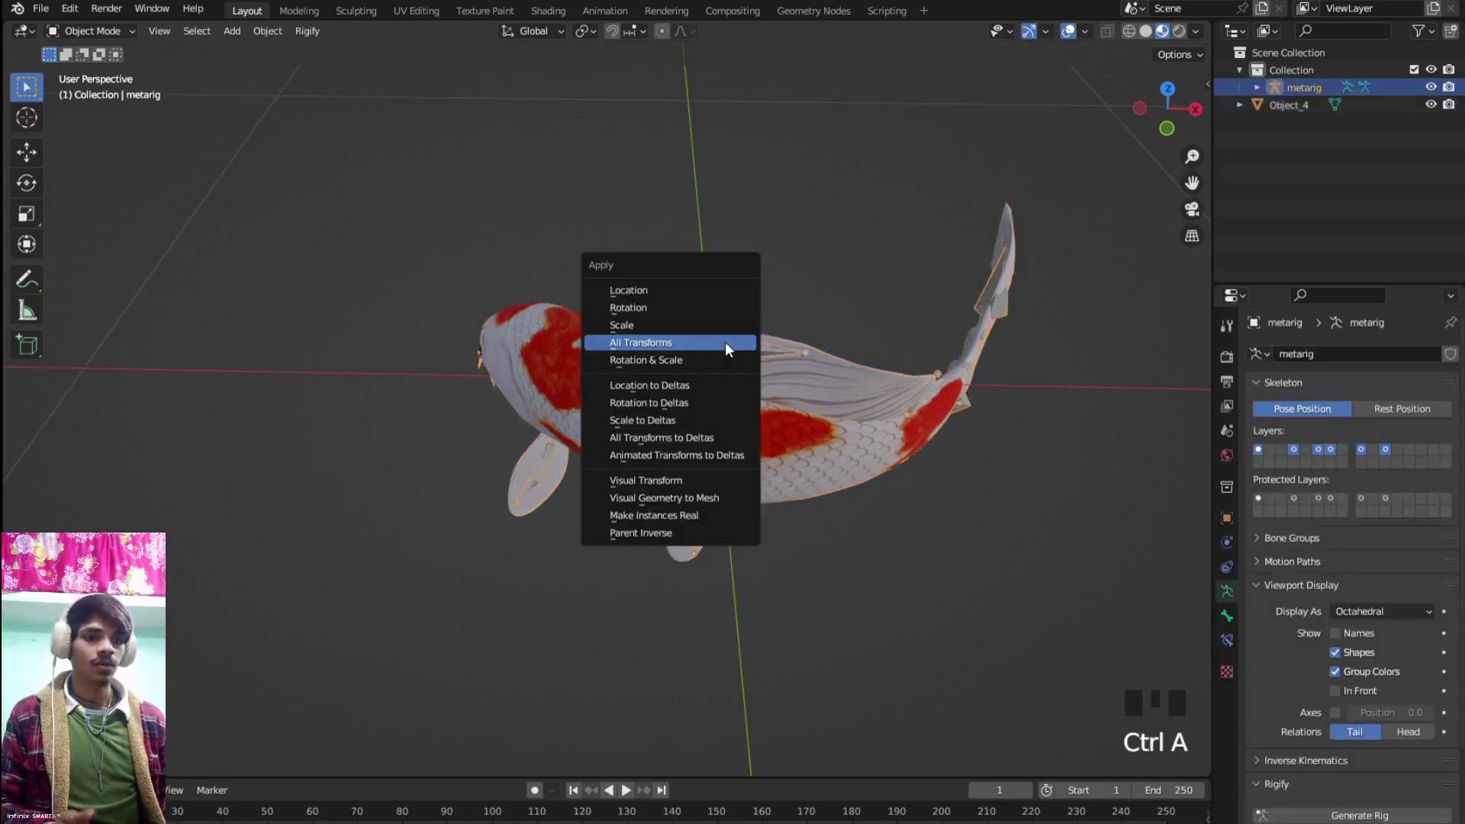
{"action": "left_click", "coordinate": [731, 349]}
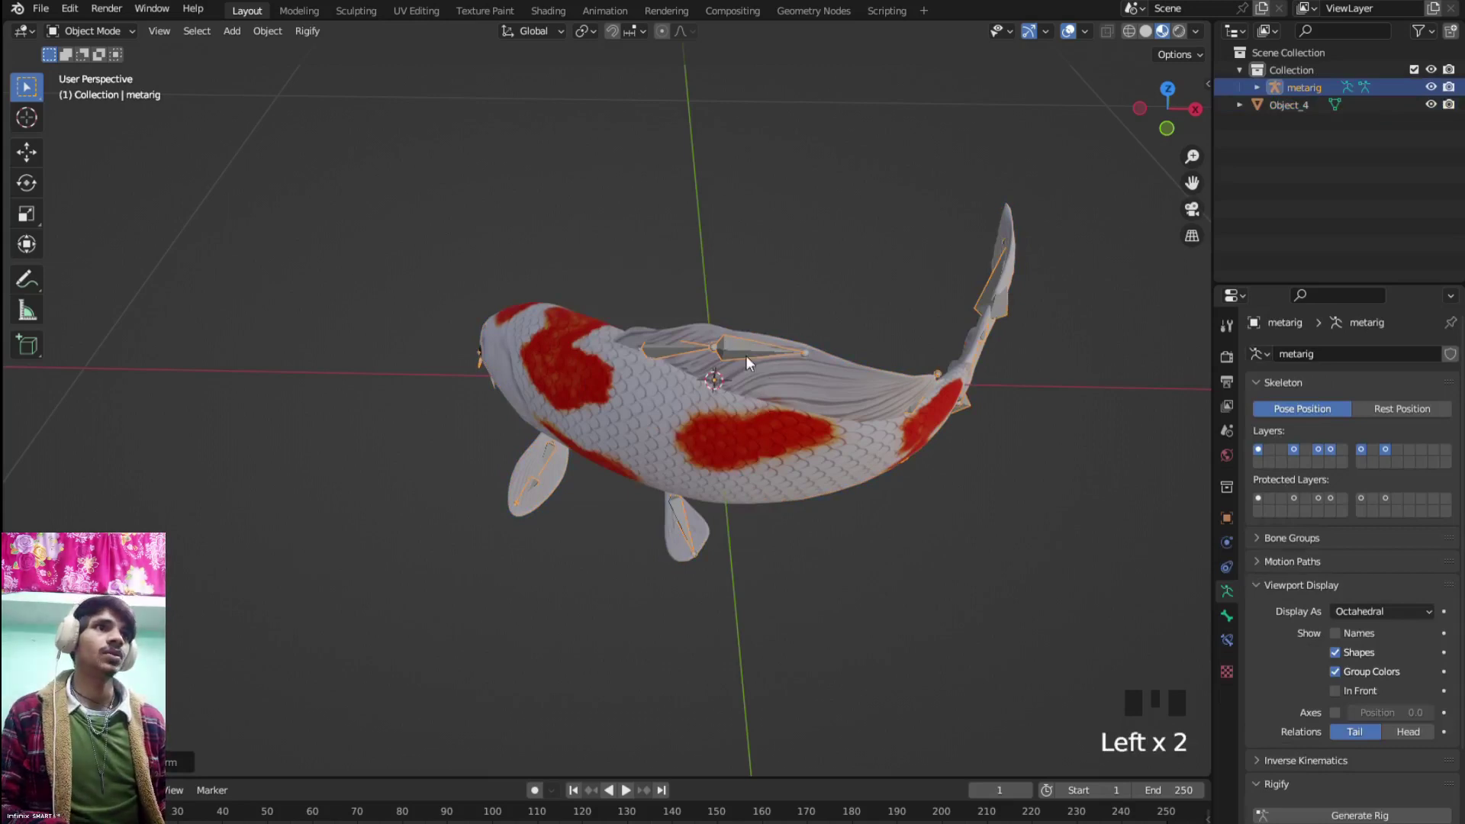
{"action": "key", "text": "n"}
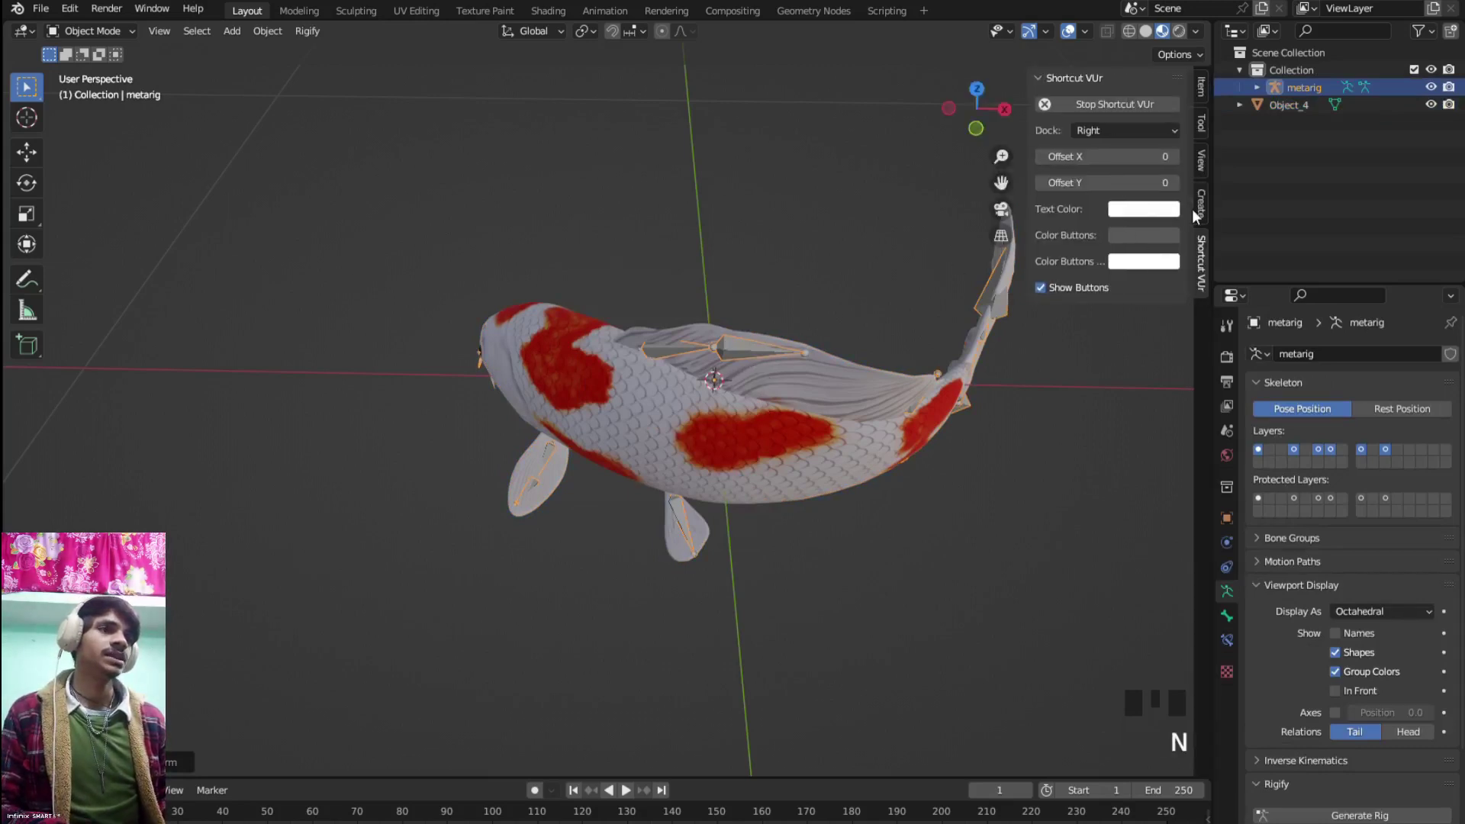
{"action": "key", "text": "n"}
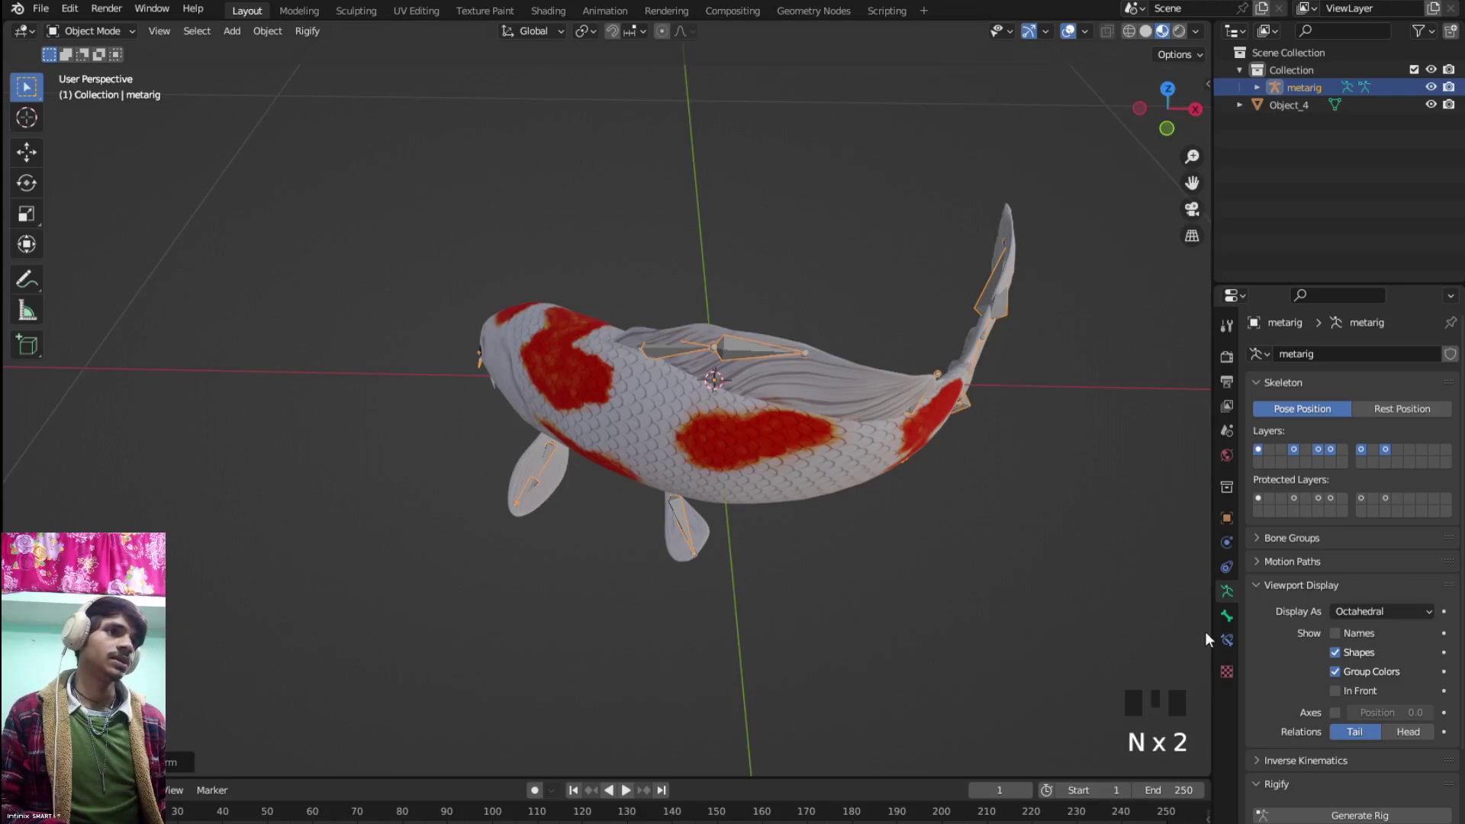
Generate the Rigify control rig from the Armature properties and look over it around the koi
{"action": "scroll", "scroll_direction": "down", "scroll_amount": 3}
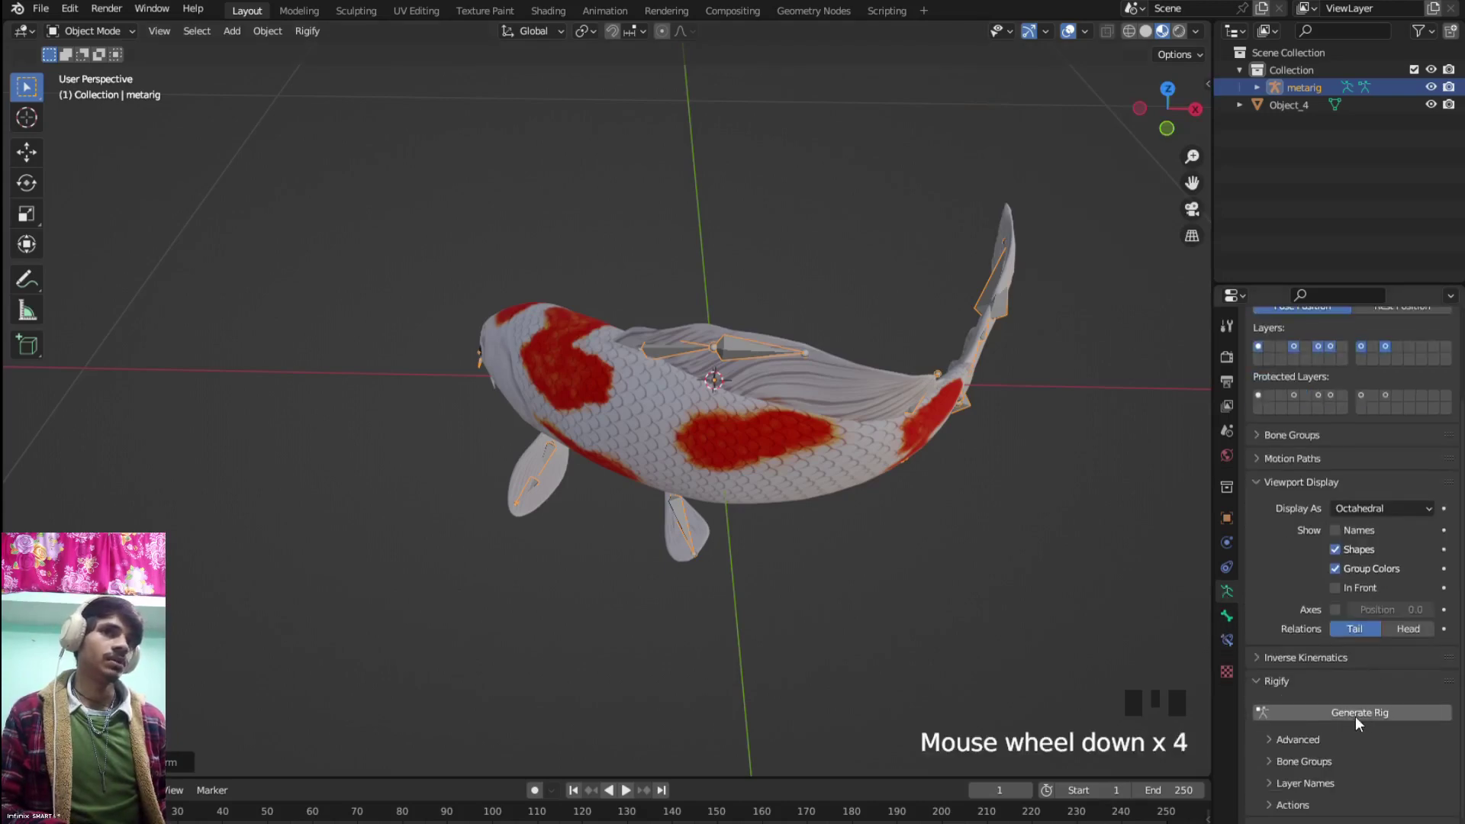
{"action": "left_click_drag", "start_coordinate": [1360, 721], "coordinate": [880, 650]}
{"action": "scroll", "scroll_direction": "down", "scroll_amount": 3}
{"action": "left_click_drag", "start_coordinate": [831, 627], "coordinate": [936, 614]}
{"action": "scroll", "scroll_direction": "up", "scroll_amount": 3}
{"action": "left_click_drag", "start_coordinate": [769, 576], "coordinate": [735, 579]}
{"action": "scroll", "scroll_direction": "up", "scroll_amount": 3}
{"action": "scroll", "scroll_direction": "down", "scroll_amount": 3}
Orbit around the koi to inspect the generated rig's control shapes from all sides
{"action": "left_click_drag", "start_coordinate": [750, 571], "coordinate": [809, 573]}
{"action": "scroll", "scroll_direction": "up", "scroll_amount": 3}
{"action": "scroll", "scroll_direction": "down", "scroll_amount": 3}
{"action": "left_click_drag", "start_coordinate": [771, 447], "coordinate": [735, 447]}
{"action": "scroll", "scroll_direction": "up", "scroll_amount": 3}
{"action": "left_click_drag", "start_coordinate": [677, 463], "coordinate": [656, 435]}
{"action": "scroll", "scroll_direction": "down", "scroll_amount": 3}
{"action": "left_click_drag", "start_coordinate": [654, 447], "coordinate": [522, 281]}
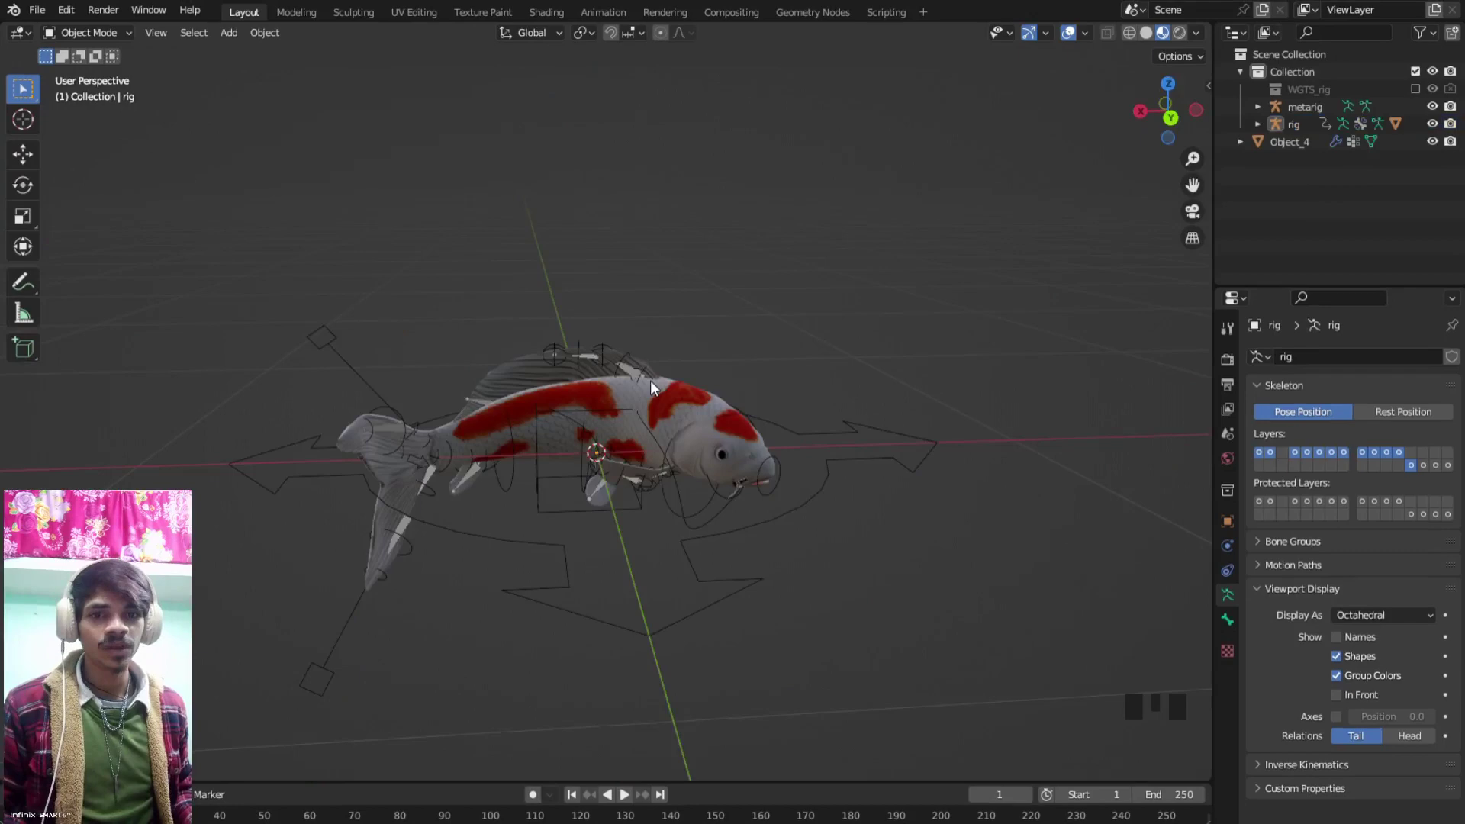
{"action": "left_click_drag", "start_coordinate": [653, 397], "coordinate": [702, 432]}
{"action": "scroll", "scroll_direction": "up", "scroll_amount": 3}
{"action": "scroll", "scroll_direction": "up", "scroll_amount": 3}
{"action": "scroll", "scroll_direction": "down", "scroll_amount": 3}
{"action": "left_click_drag", "start_coordinate": [667, 431], "coordinate": [651, 473]}
{"action": "scroll", "scroll_direction": "up", "scroll_amount": 3}
{"action": "left_click", "coordinate": [559, 279]}
{"action": "scroll", "scroll_direction": "down", "scroll_amount": 3}
{"action": "scroll", "scroll_direction": "down", "scroll_amount": 3}
Hide the metarig and select the koi mesh Object_4 to check its DEF vertex groups
{"action": "key", "text": "h"}
{"action": "left_click", "coordinate": [827, 412]}
{"action": "left_click_drag", "start_coordinate": [822, 439], "coordinate": [779, 429]}
{"action": "scroll", "scroll_direction": "up", "scroll_amount": 3}
{"action": "left_click_drag", "start_coordinate": [620, 444], "coordinate": [691, 430]}
{"action": "scroll", "scroll_direction": "up", "scroll_amount": 3}
{"action": "scroll", "scroll_direction": "down", "scroll_amount": 3}
{"action": "left_click_drag", "start_coordinate": [657, 416], "coordinate": [600, 368]}
{"action": "scroll", "scroll_direction": "up", "scroll_amount": 3}
{"action": "left_click_drag", "start_coordinate": [549, 302], "coordinate": [684, 335]}
{"action": "scroll", "scroll_direction": "down", "scroll_amount": 3}
{"action": "left_click_drag", "start_coordinate": [687, 338], "coordinate": [666, 373]}
Parent the koi mesh to the generated rig with automatic weights
{"action": "left_click", "coordinate": [666, 372]}
{"action": "left_click", "coordinate": [822, 396]}
{"action": "left_click", "coordinate": [843, 430]}
{"action": "key", "text": "a"}
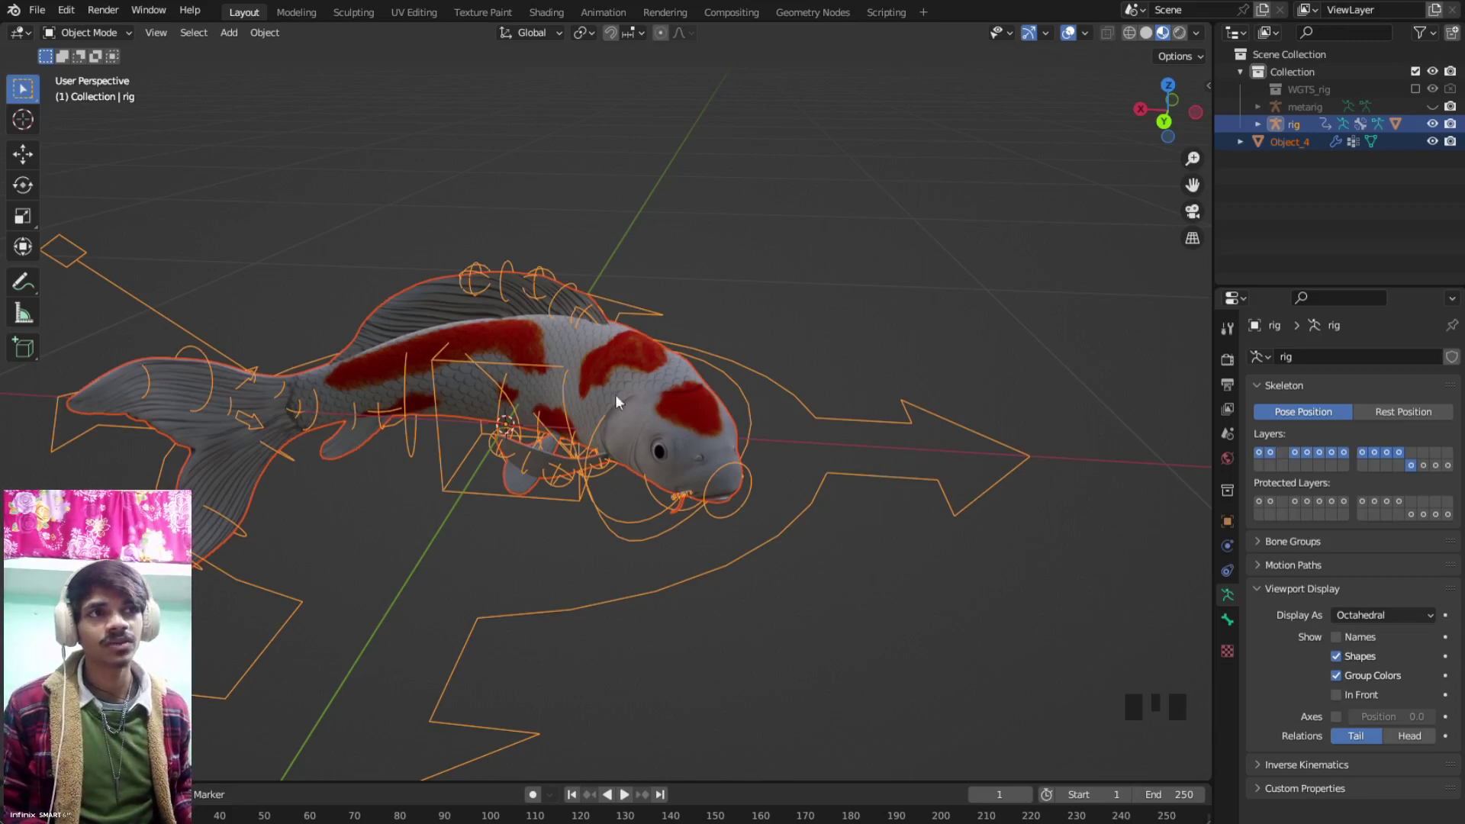
{"action": "left_click", "coordinate": [911, 483]}
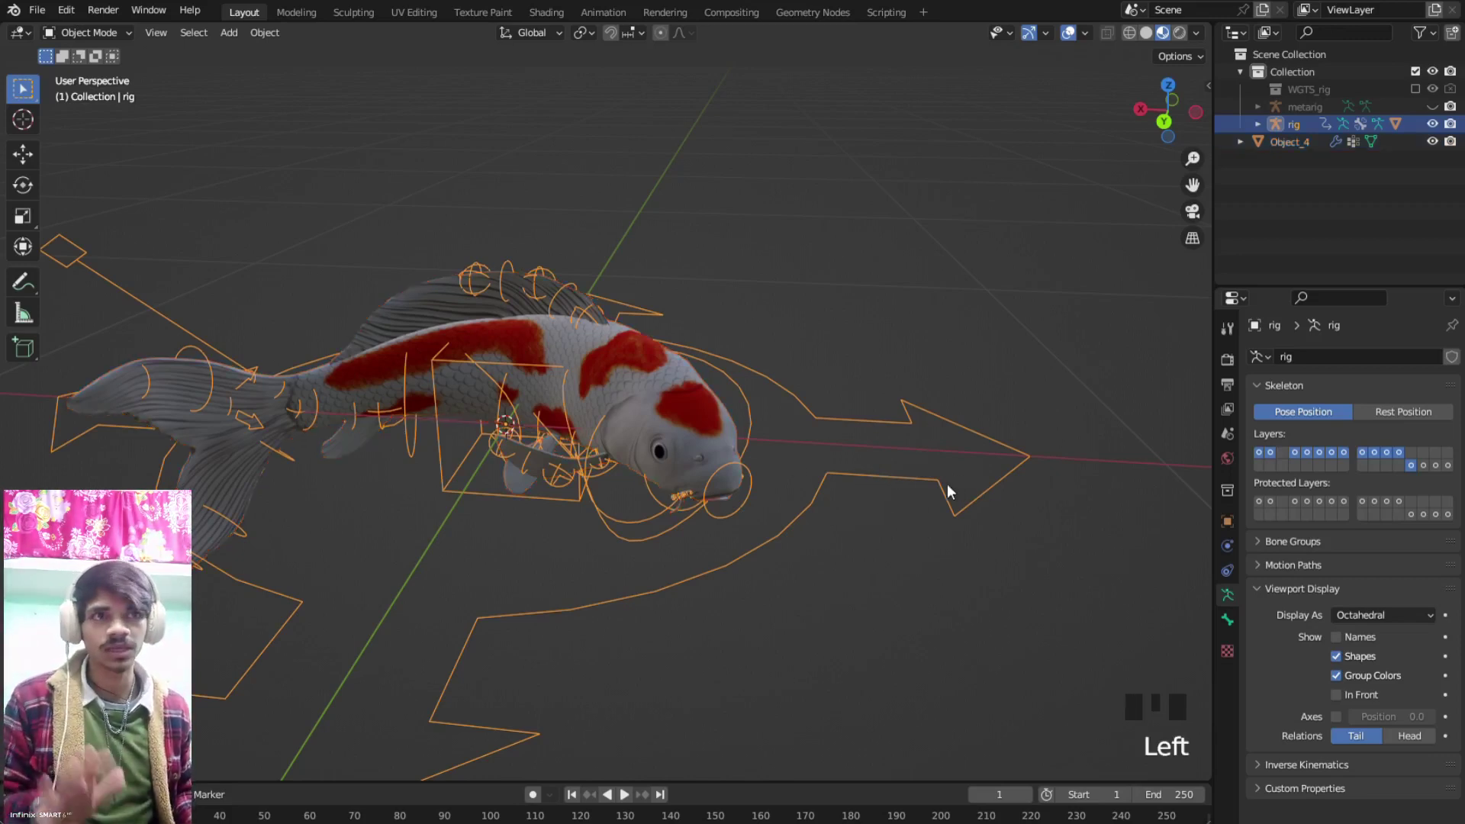
Repeat the Ctrl+P parenting and move a rig control to test the deformation
{"action": "key", "text": "a"}
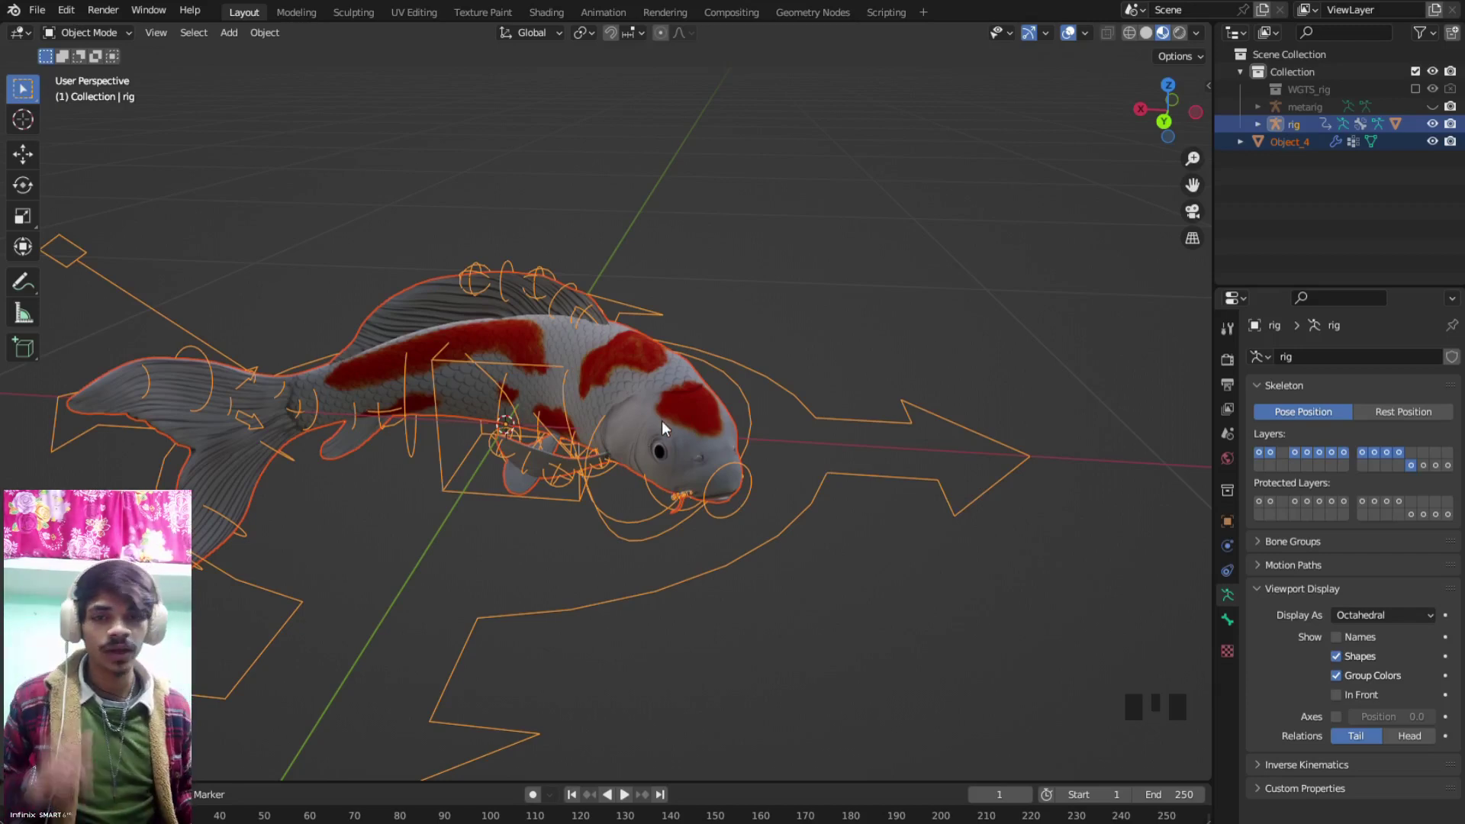
{"action": "key", "text": "ctrl+p"}
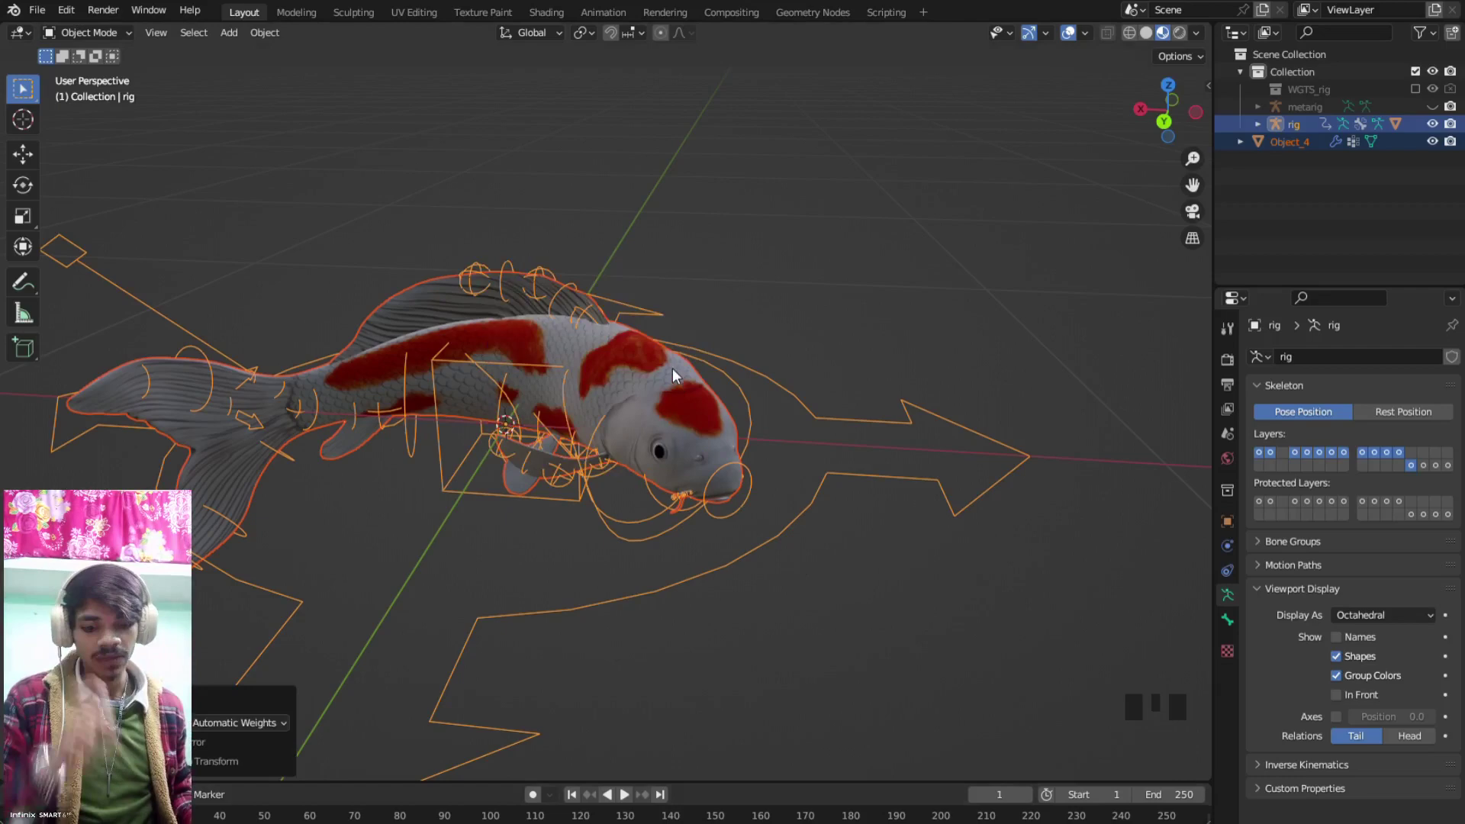
{"action": "left_click", "coordinate": [717, 573]}
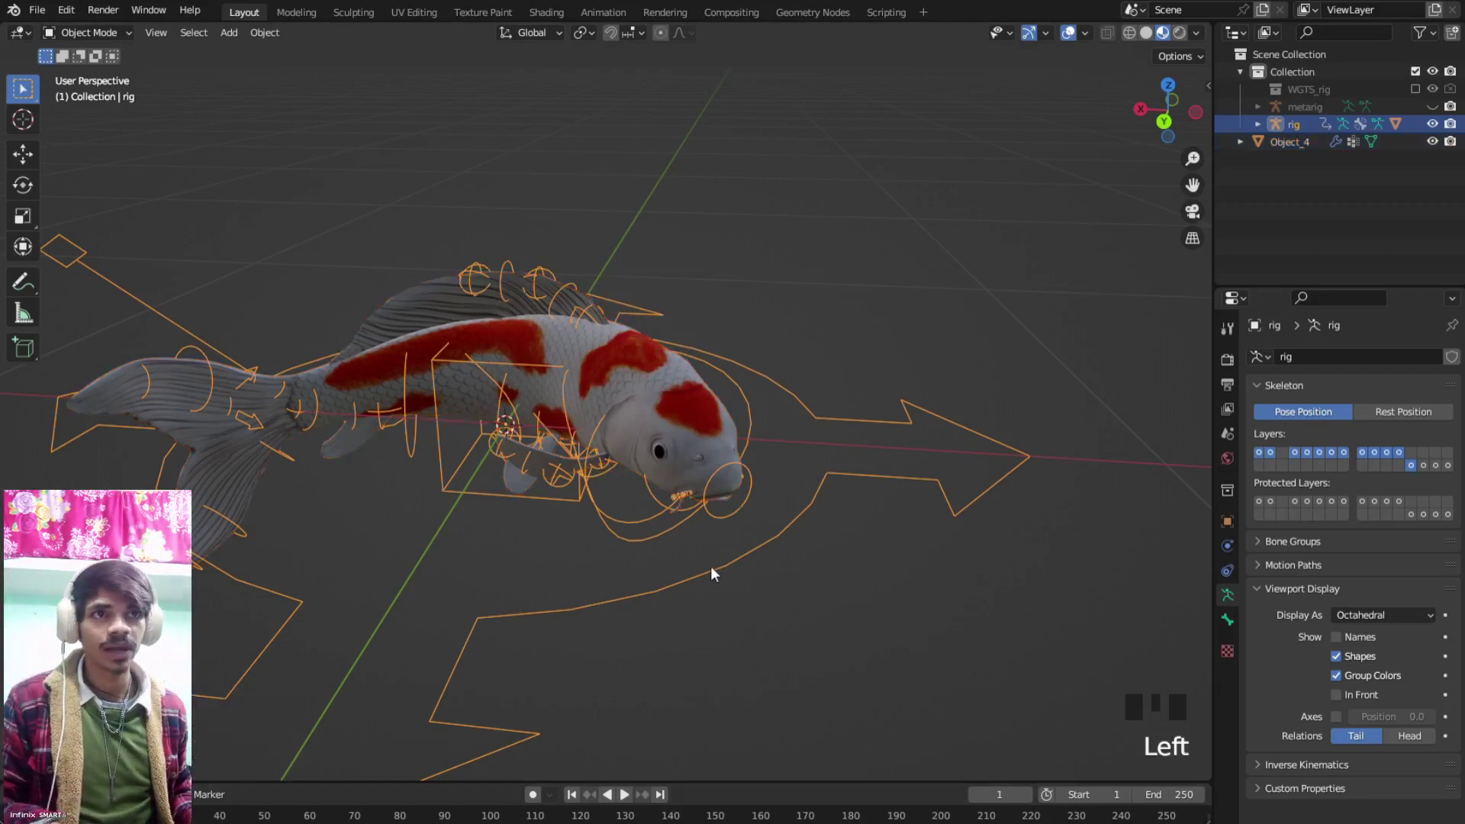
{"action": "left_click", "coordinate": [717, 573]}
{"action": "key", "text": "g"}
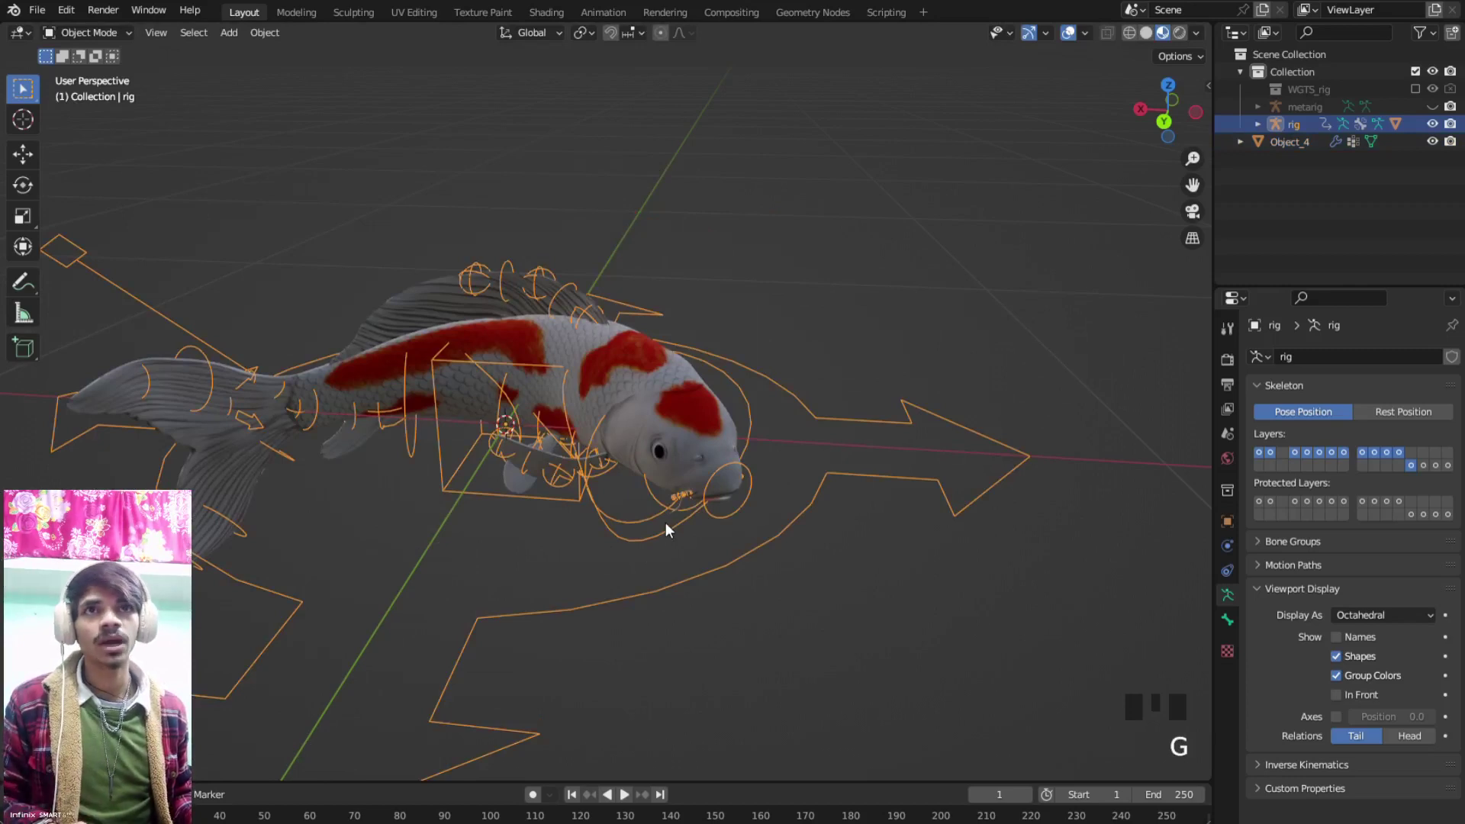
Switch the rig into Pose Mode and move the root control to check the koi follows
{"action": "key", "text": "ctrl+Tab"}
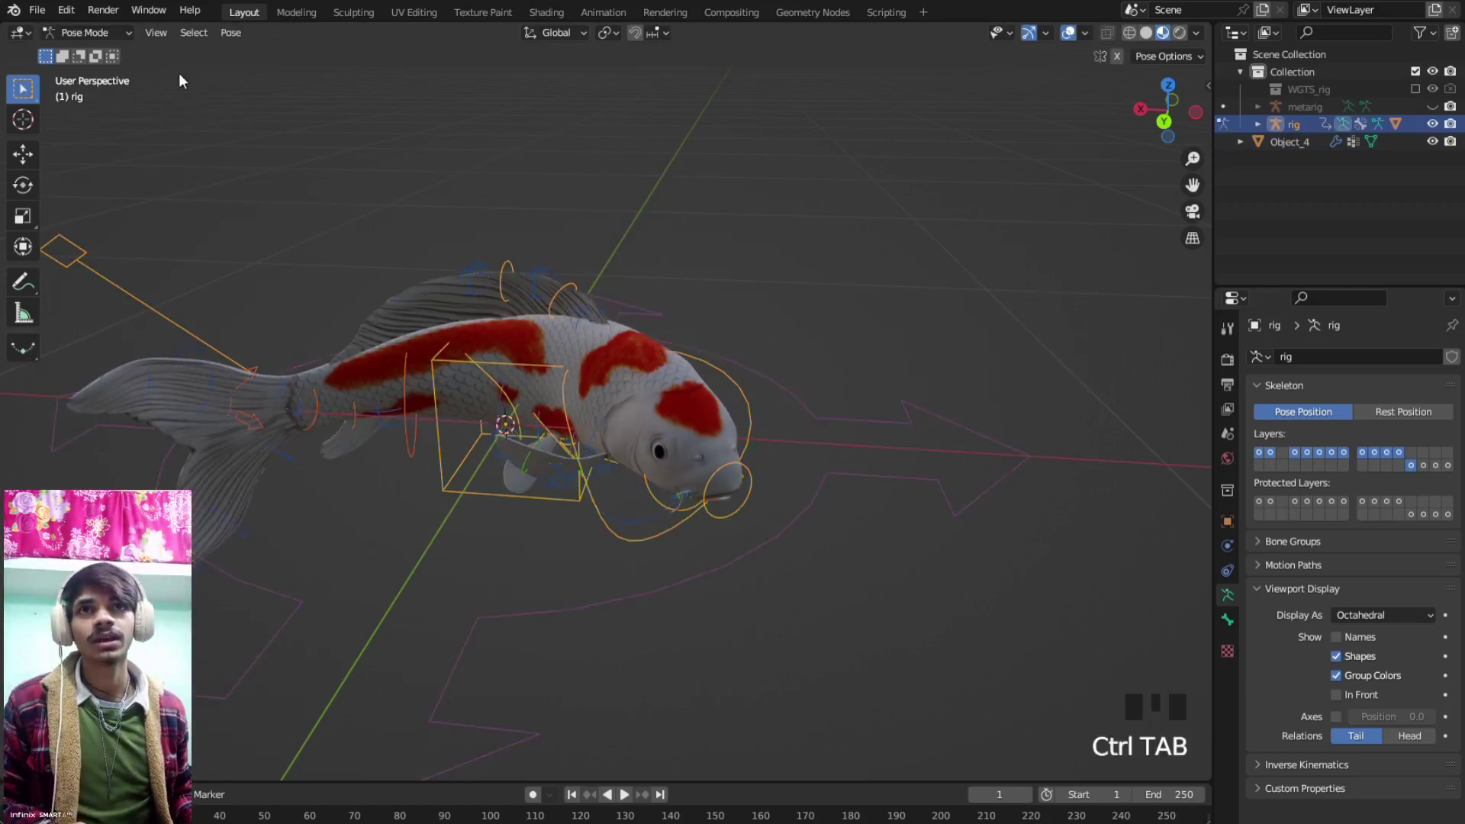
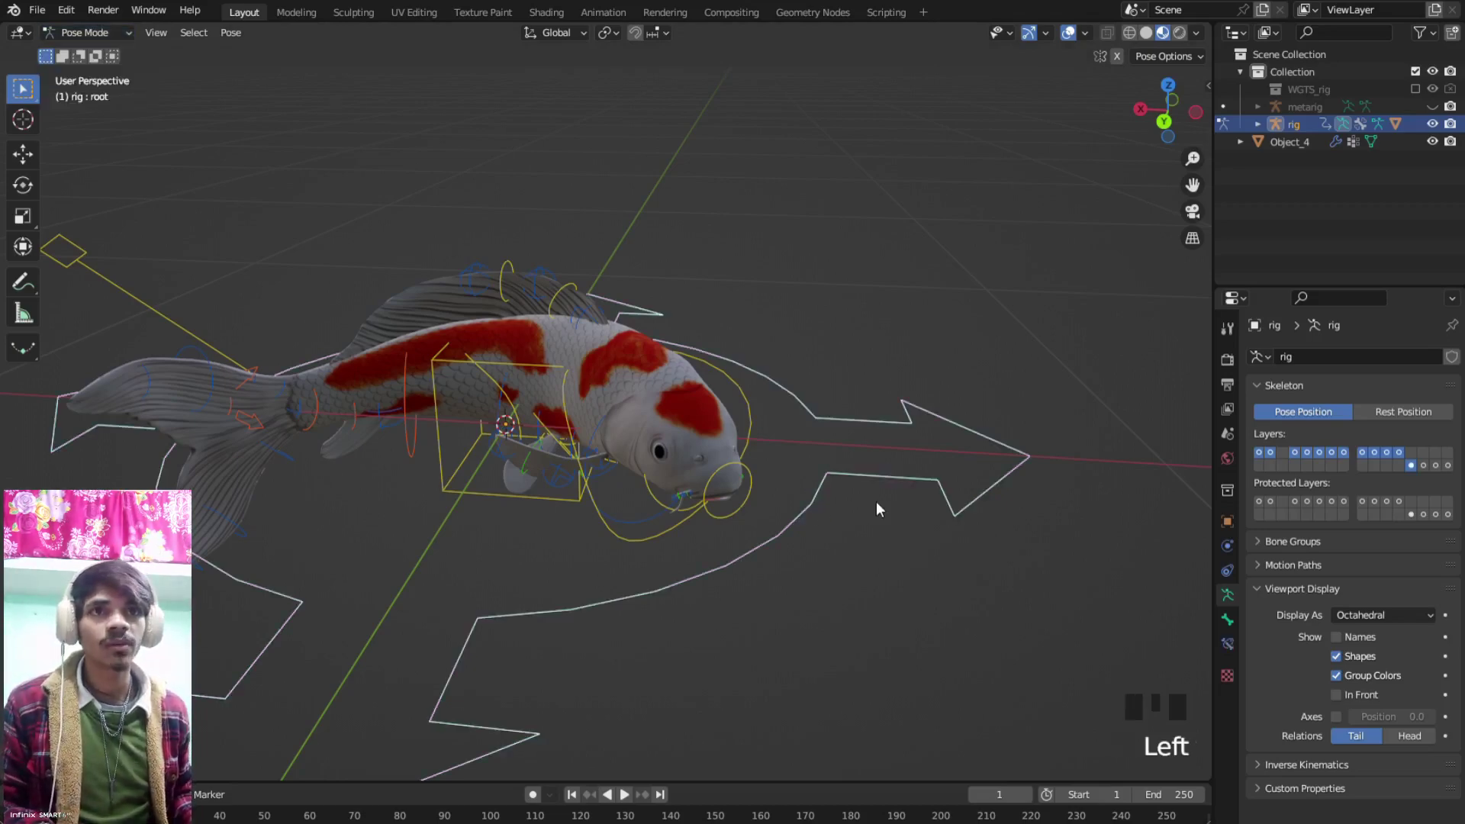
{"action": "key", "text": "g"}
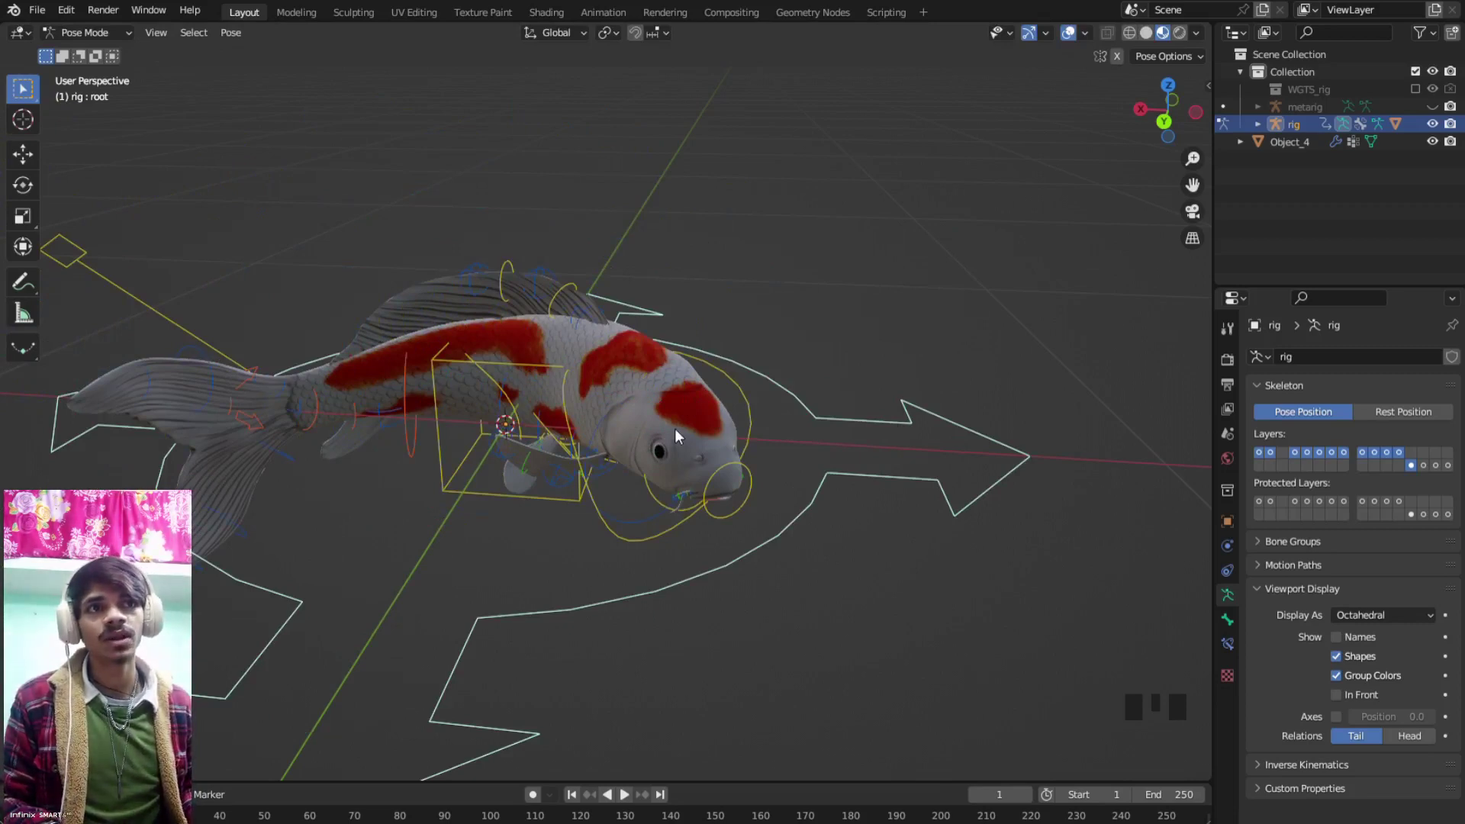
Undo out of pose mode, select the koi mesh and enter Edit Mode on its vertices
{"action": "key", "text": "ctrl+z"}
{"action": "key", "text": "ctrl+z"}
{"action": "key", "text": "ctrl+z"}
{"action": "left_click", "coordinate": [674, 396]}
{"action": "left_click", "coordinate": [696, 381]}
{"action": "left_click_drag", "start_coordinate": [611, 383], "coordinate": [658, 371]}
{"action": "key", "text": "Tab"}
{"action": "left_click_drag", "start_coordinate": [618, 408], "coordinate": [656, 402]}
Merge the mesh's vertices By Distance, adjust the merge distance, inspect and leave Edit Mode
{"action": "key", "text": "m"}
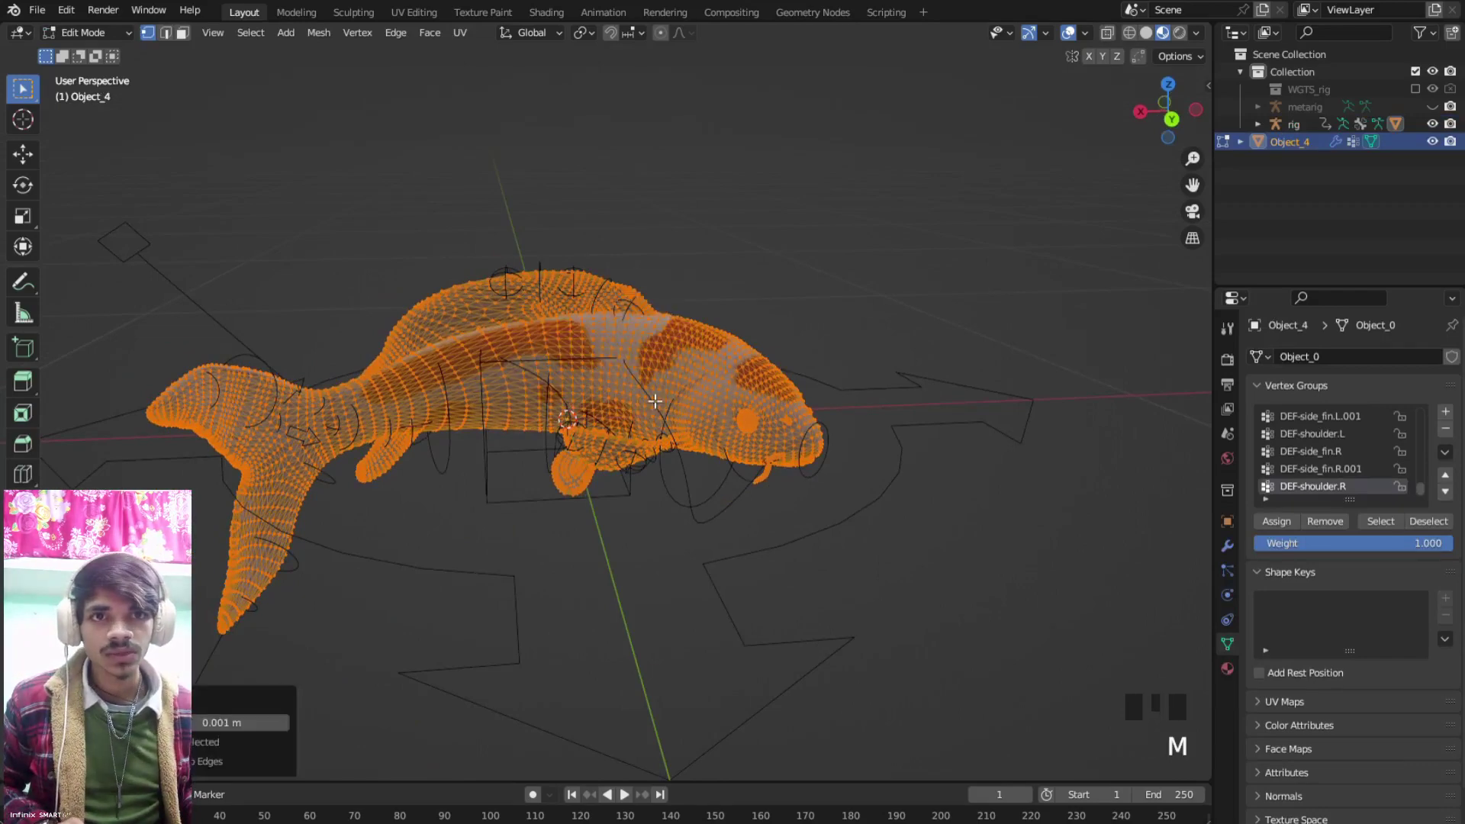
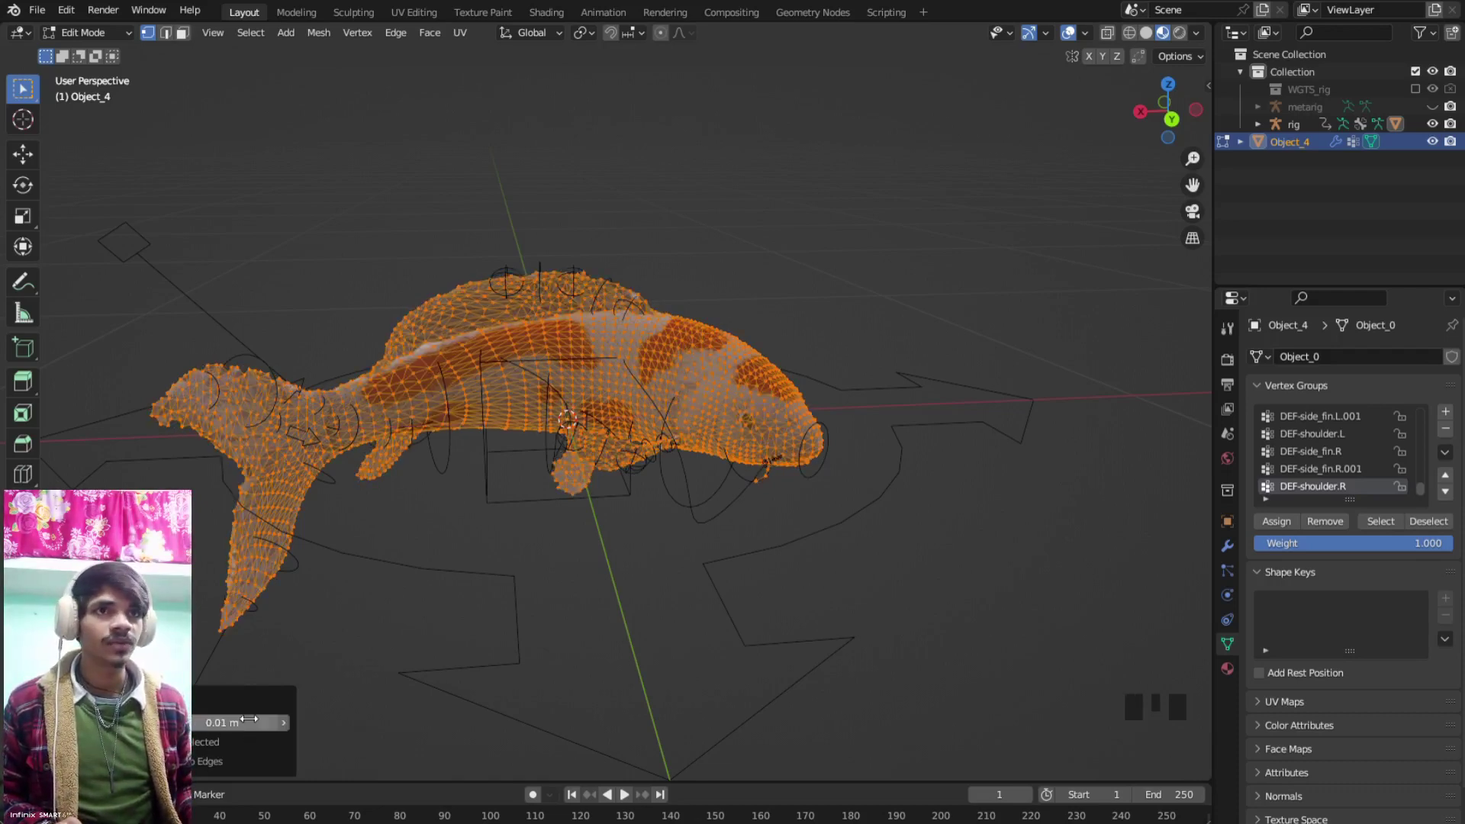
{"action": "left_click_drag", "start_coordinate": [382, 437], "coordinate": [617, 415]}
{"action": "scroll", "scroll_direction": "up", "scroll_amount": 3}
{"action": "scroll", "scroll_direction": "down", "scroll_amount": 3}
{"action": "middle_click", "coordinate": [608, 415]}
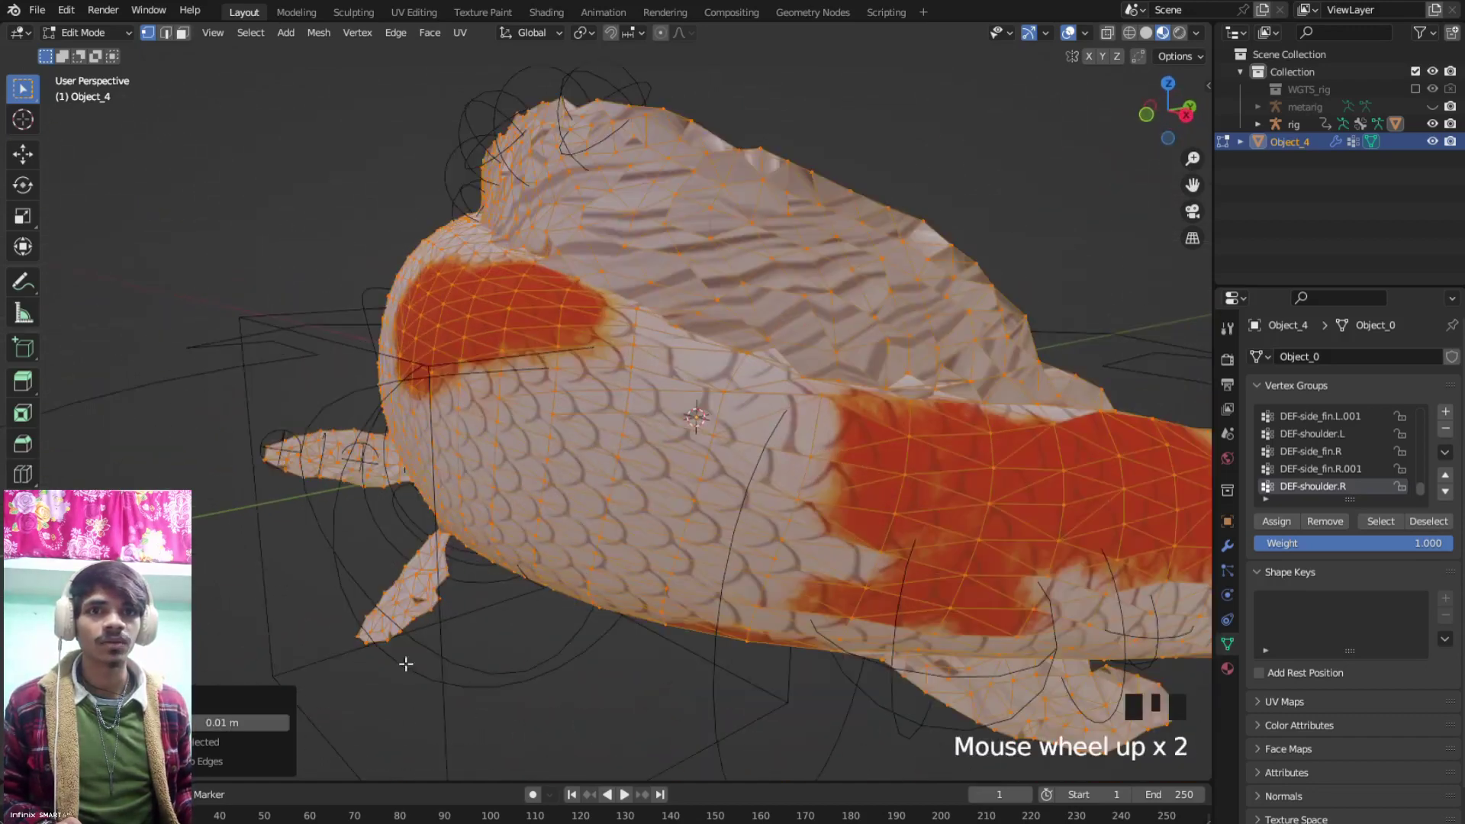
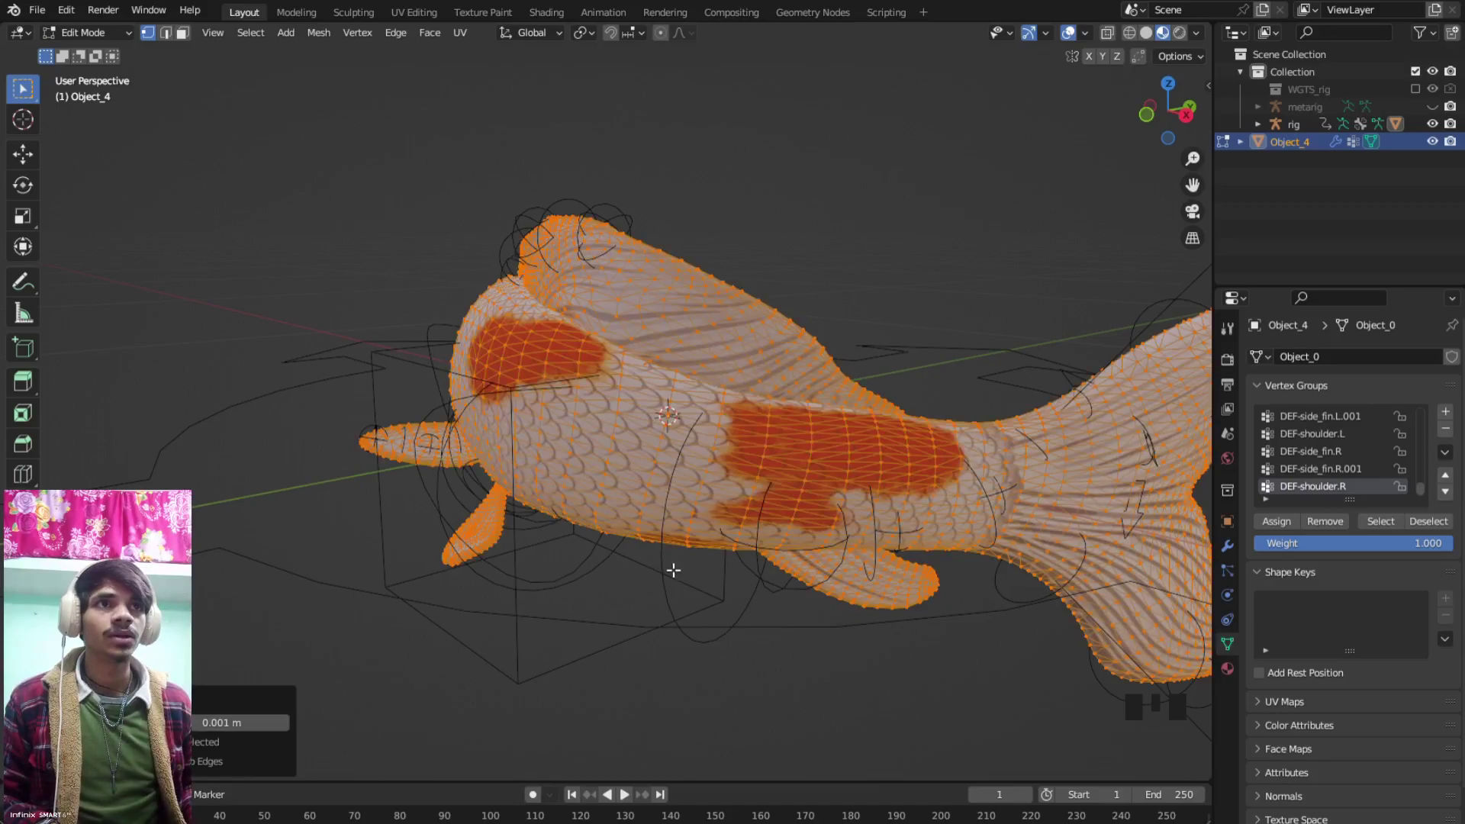
{"action": "left_click_drag", "start_coordinate": [448, 439], "coordinate": [626, 446]}
{"action": "scroll", "scroll_direction": "up", "scroll_amount": 3}
{"action": "left_click_drag", "start_coordinate": [628, 457], "coordinate": [831, 439]}
{"action": "scroll", "scroll_direction": "down", "scroll_amount": 3}
{"action": "scroll", "scroll_direction": "down", "scroll_amount": 3}
{"action": "key", "text": "Tab"}
{"action": "left_click_drag", "start_coordinate": [686, 435], "coordinate": [809, 635]}
Re-parent the koi mesh to the rig With Automatic Weights via Ctrl+P
{"action": "left_click", "coordinate": [810, 634]}
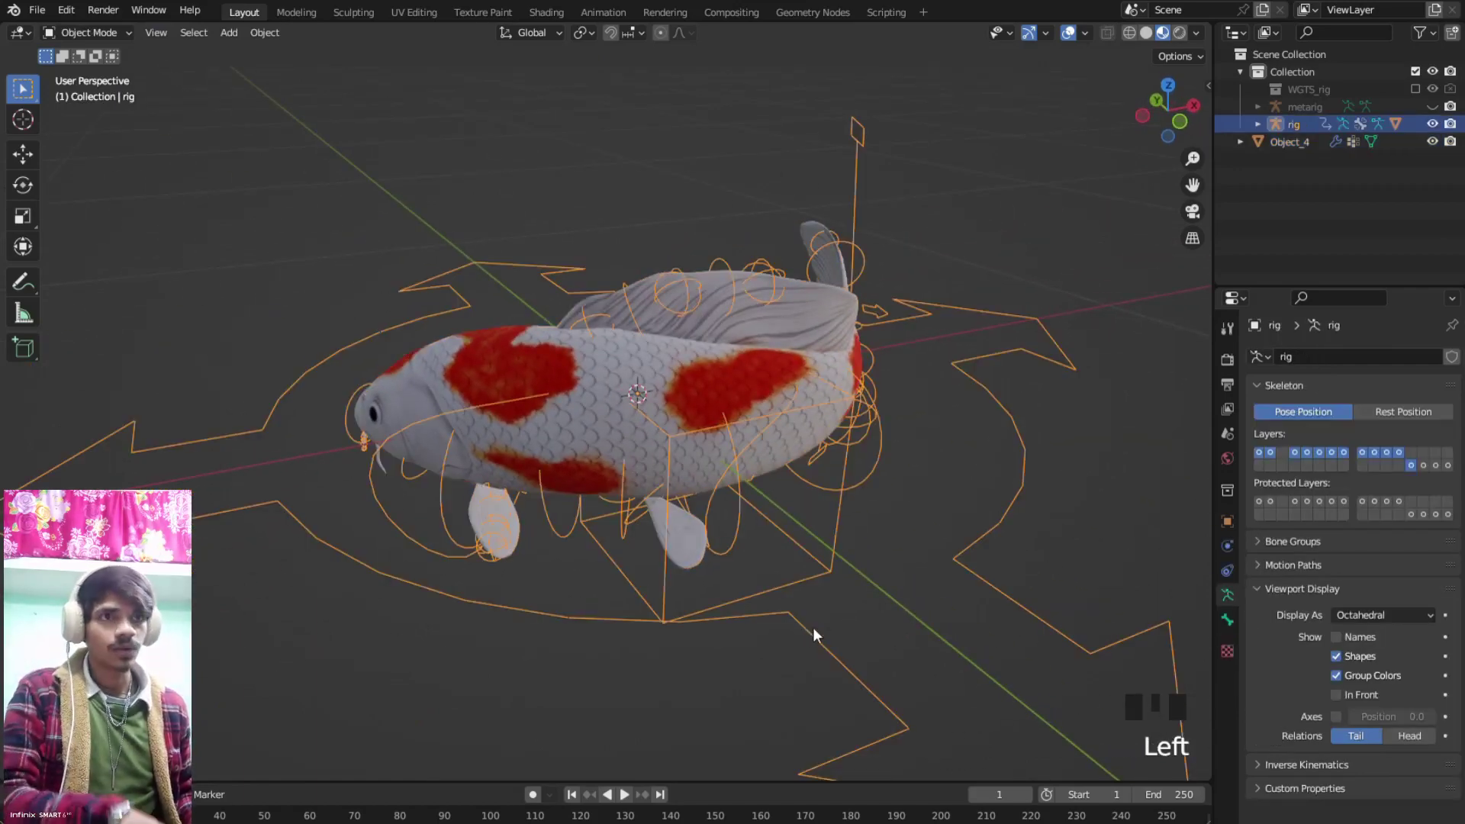
{"action": "key", "text": "a"}
{"action": "key", "text": "ctrl+p"}
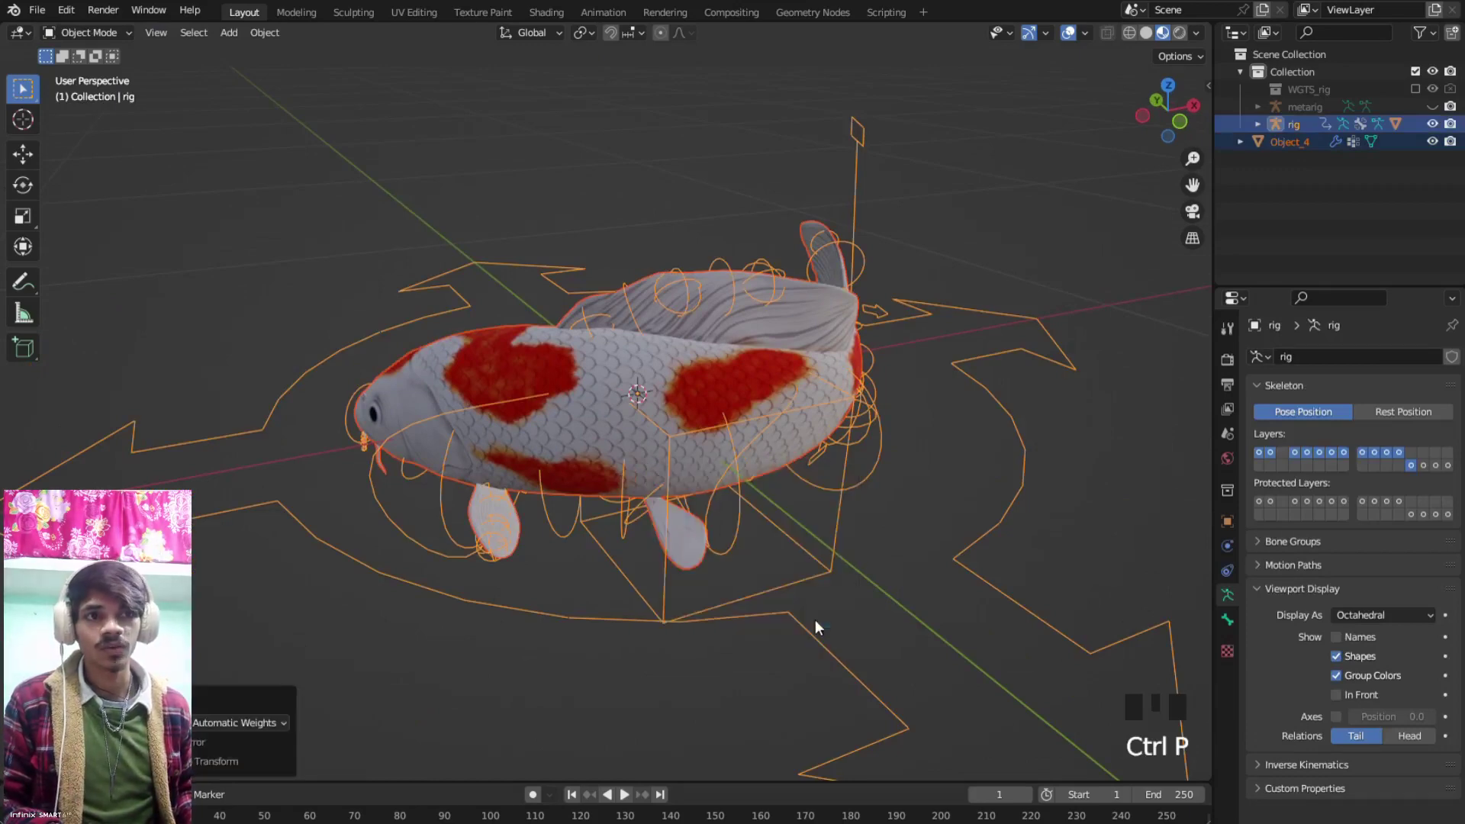
{"action": "scroll", "scroll_direction": "down", "scroll_amount": 3}
{"action": "scroll", "scroll_direction": "up", "scroll_amount": 3}
Select only the rig and orbit to face the koi's head, ready for pose mode
{"action": "left_click_drag", "start_coordinate": [563, 432], "coordinate": [637, 404]}
{"action": "scroll", "scroll_direction": "down", "scroll_amount": 3}
{"action": "left_click_drag", "start_coordinate": [637, 377], "coordinate": [924, 358]}
{"action": "left_click", "coordinate": [925, 358]}
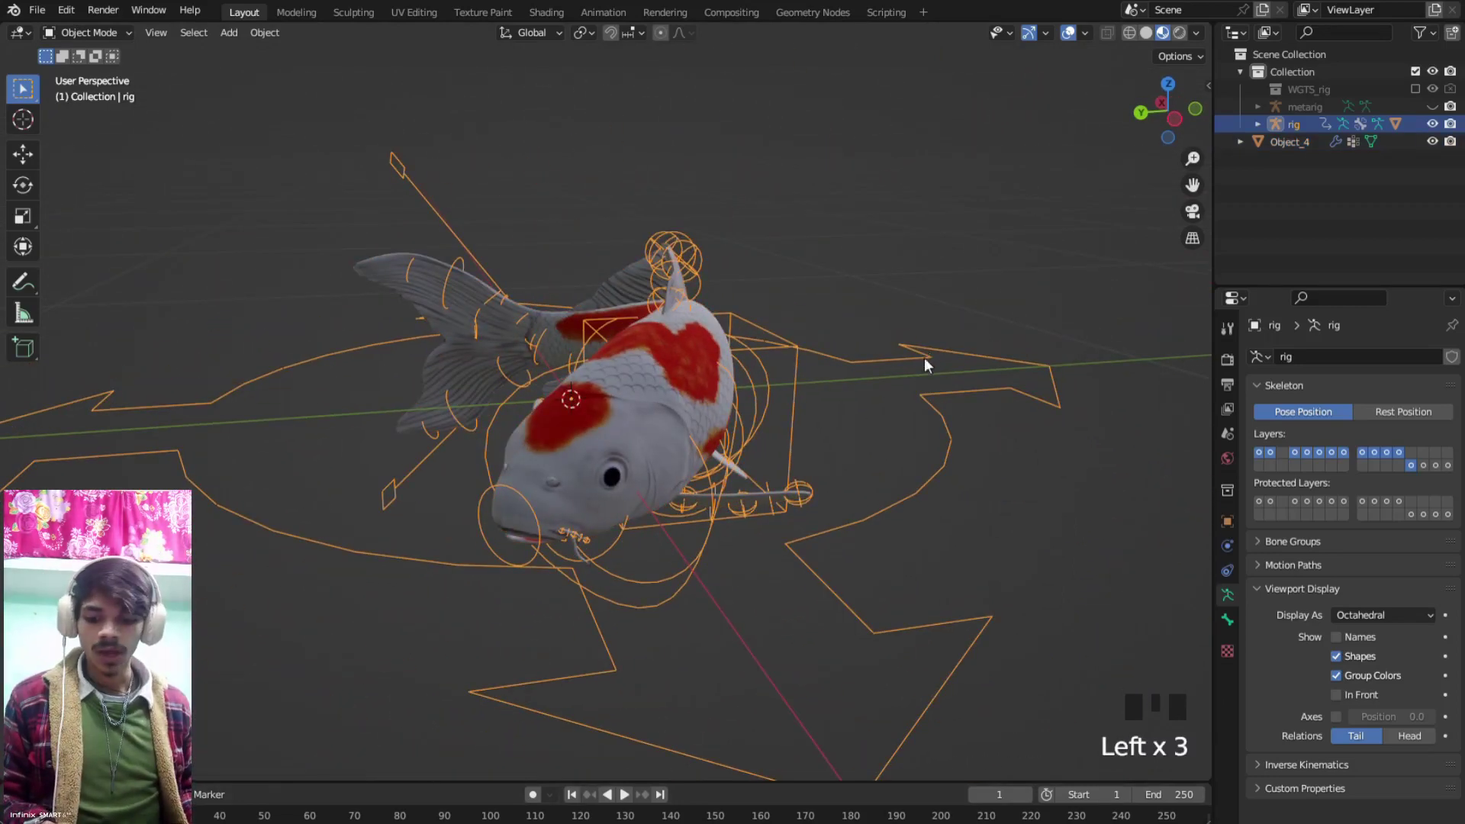
{"action": "left_click_drag", "start_coordinate": [917, 385], "coordinate": [859, 448]}
In Pose Mode, grab the root control and move the whole fish, then view it from above
{"action": "key", "text": "ctrl+Tab"}
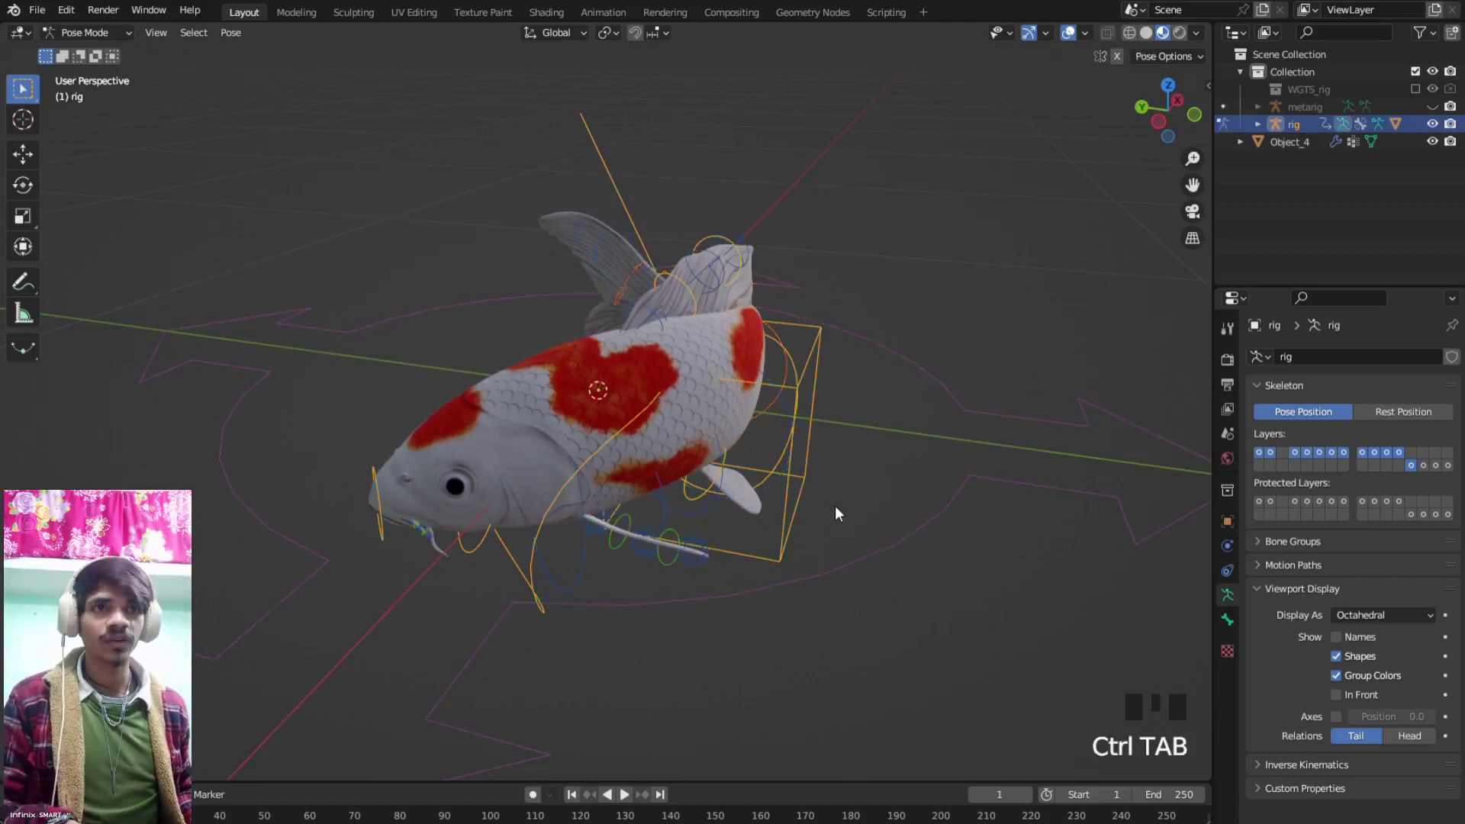
{"action": "left_click", "coordinate": [680, 610]}
{"action": "key", "text": "g"}
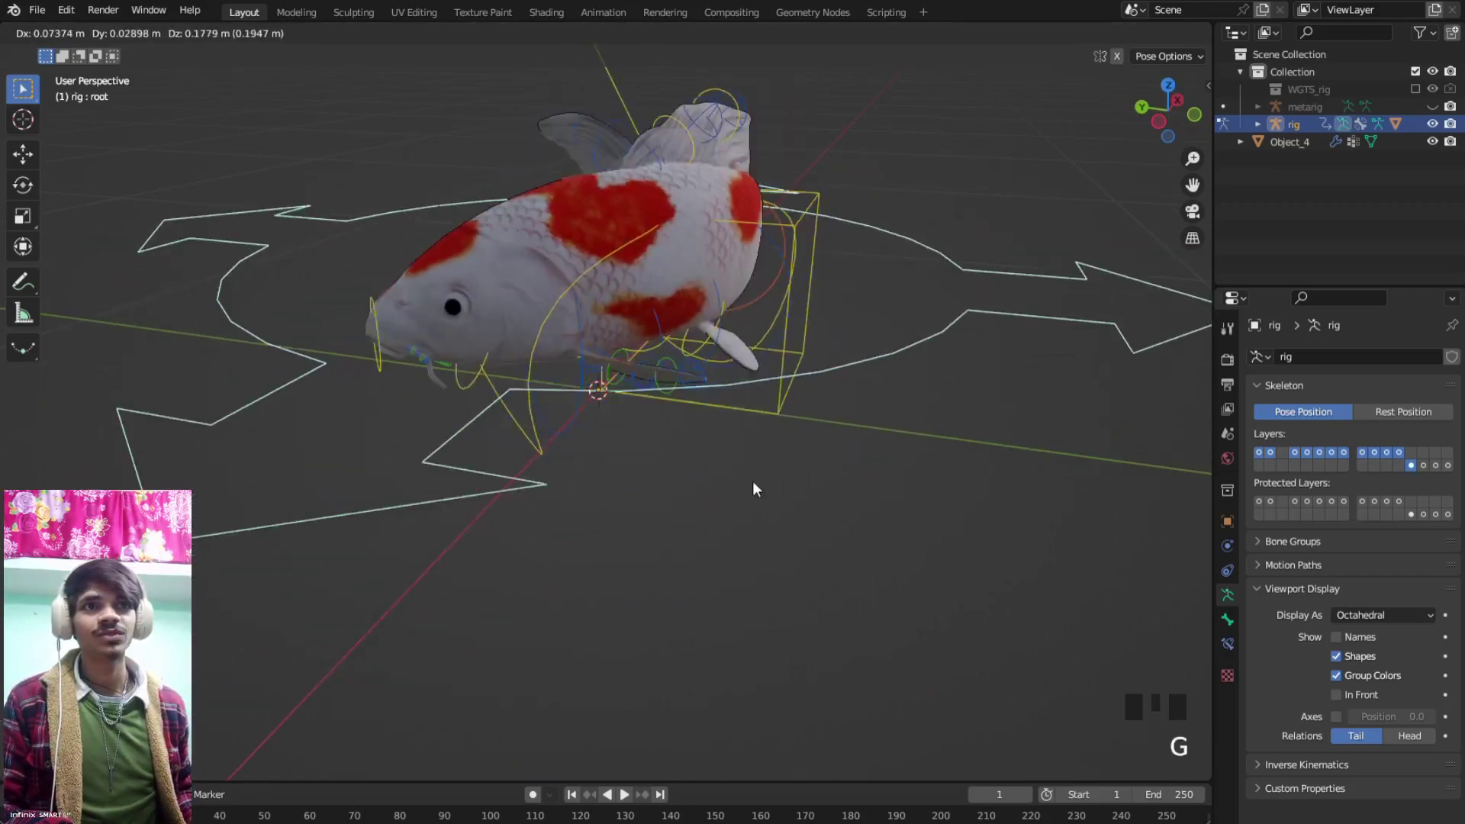
{"action": "left_click_drag", "start_coordinate": [613, 465], "coordinate": [780, 456]}
{"action": "scroll", "scroll_direction": "up", "scroll_amount": 3}
{"action": "scroll", "scroll_direction": "down", "scroll_amount": 3}
{"action": "left_click_drag", "start_coordinate": [615, 436], "coordinate": [738, 426]}
{"action": "key", "text": "KP_7"}
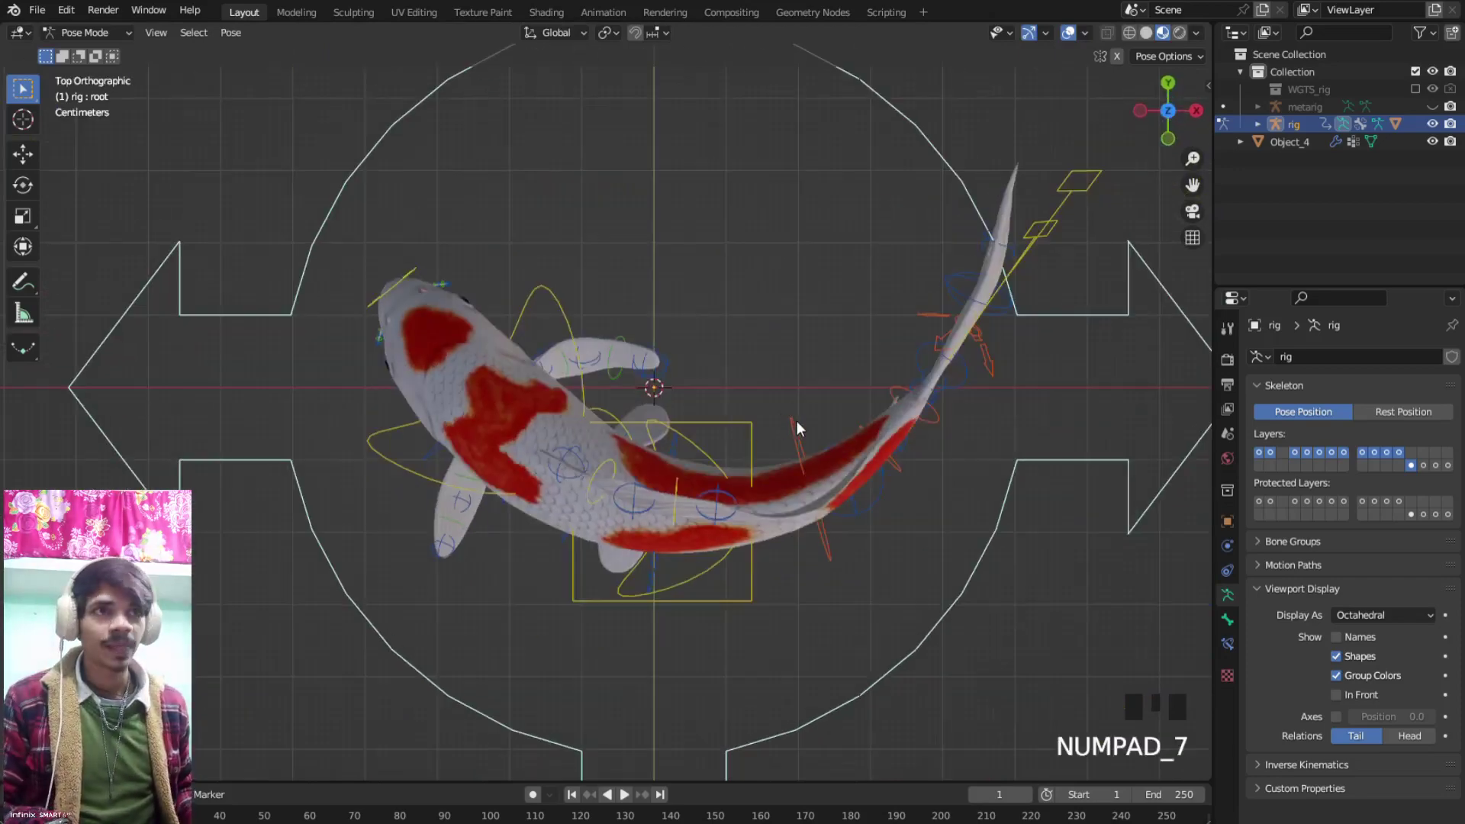
Rotate a spine control to bend the tail sideways and nudge a neighbouring control
{"action": "left_click", "coordinate": [804, 434]}
{"action": "key", "text": "r"}
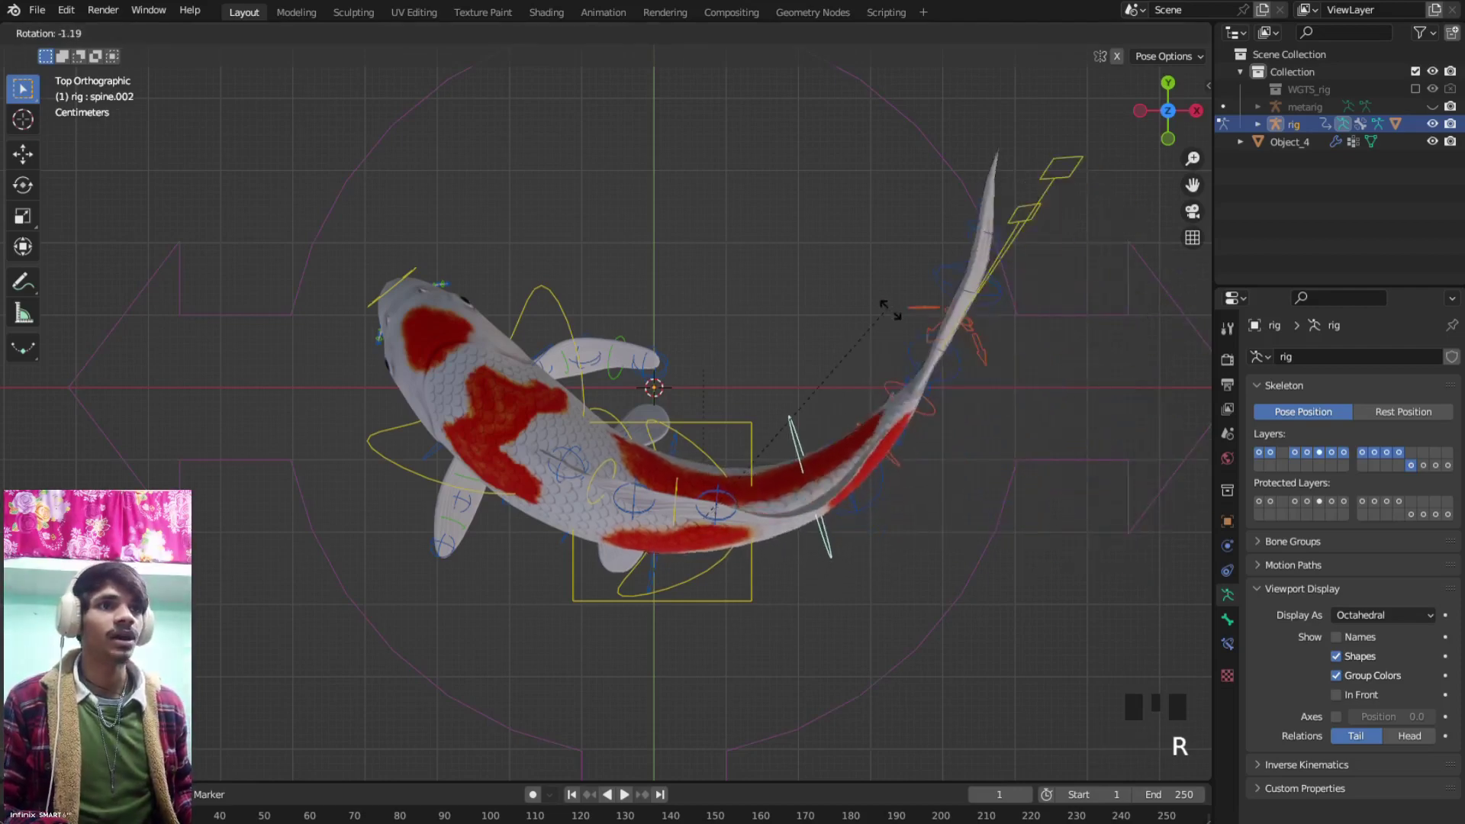
{"action": "scroll", "scroll_direction": "down", "scroll_amount": 3}
{"action": "left_click_drag", "start_coordinate": [887, 324], "coordinate": [990, 366]}
{"action": "left_click", "coordinate": [990, 365]}
{"action": "left_click", "coordinate": [960, 374]}
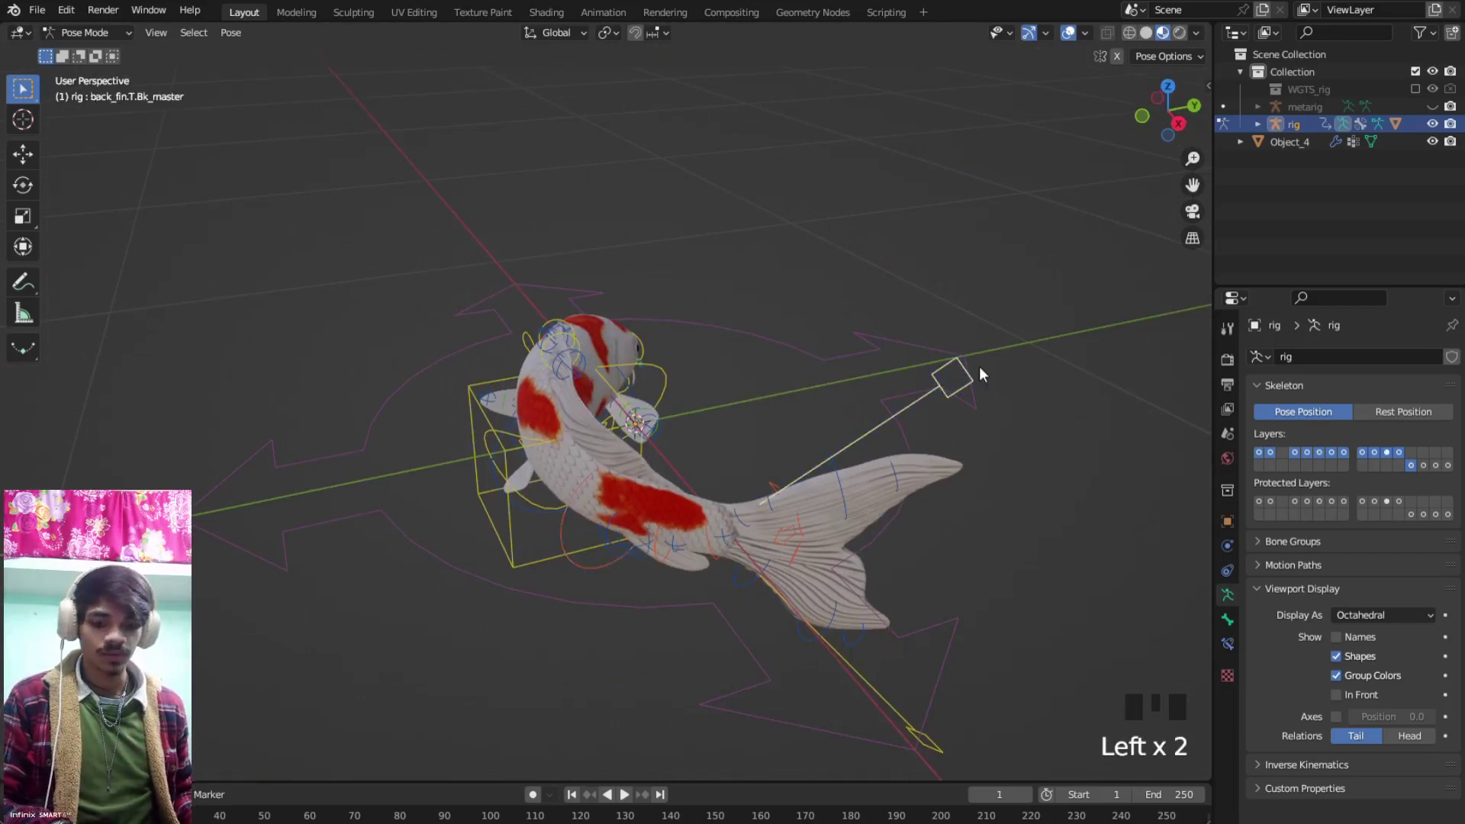
{"action": "key", "text": "g"}
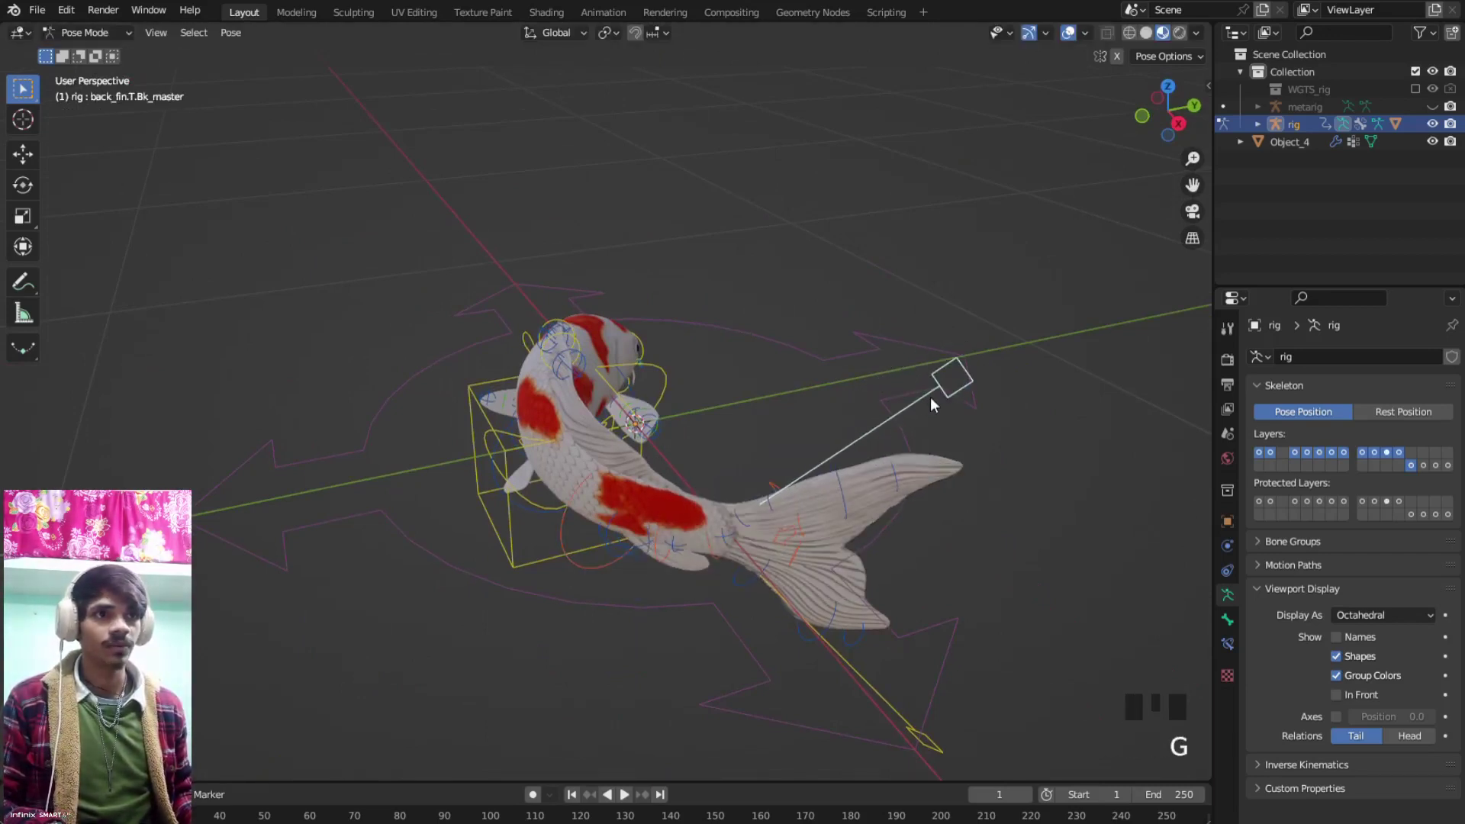
{"action": "key", "text": "r"}
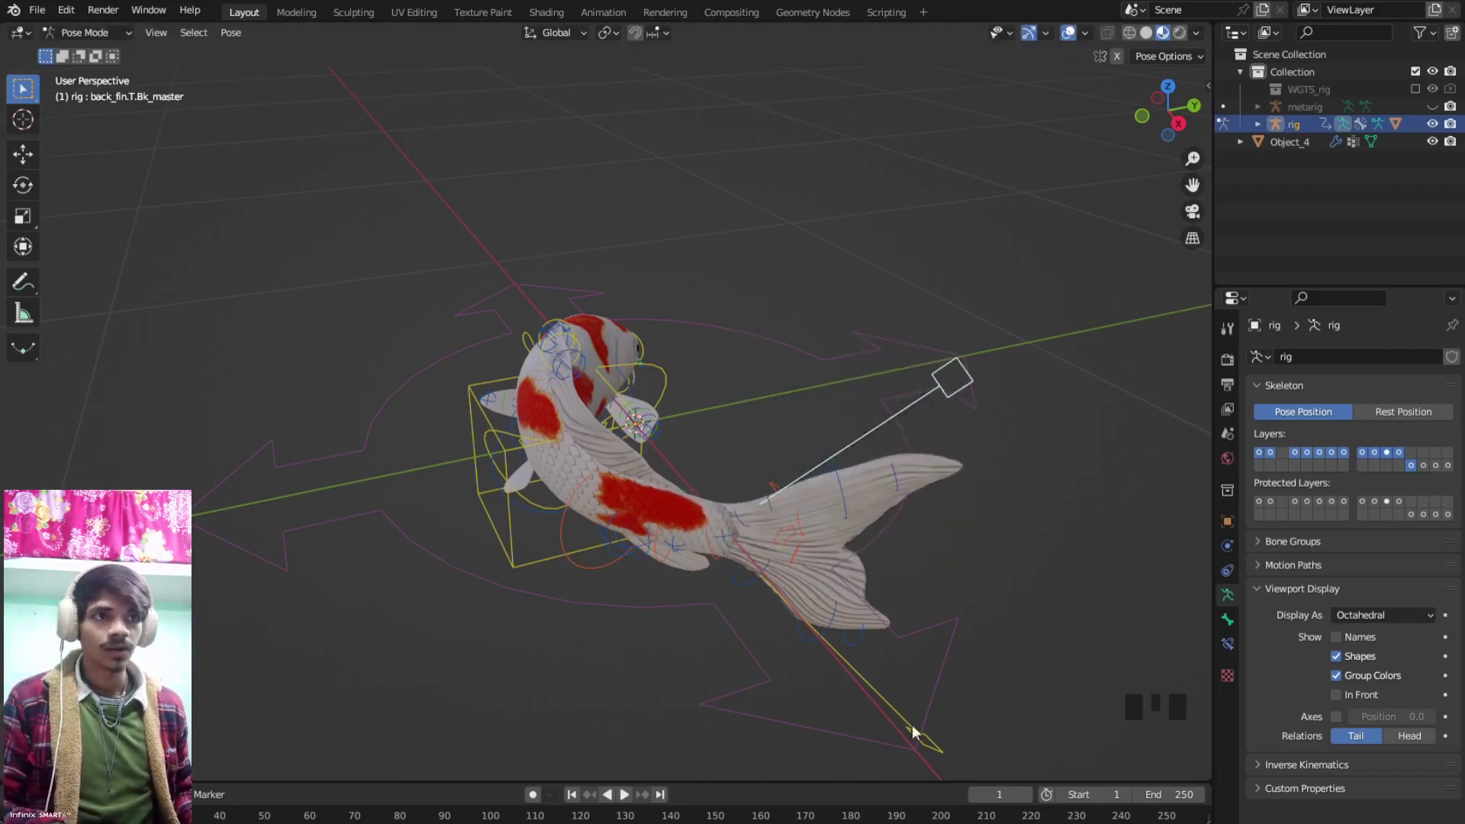
Rotate the back fin master control, then swing the tail with the spine.002 control
{"action": "left_click", "coordinate": [937, 743]}
{"action": "key", "text": "r"}
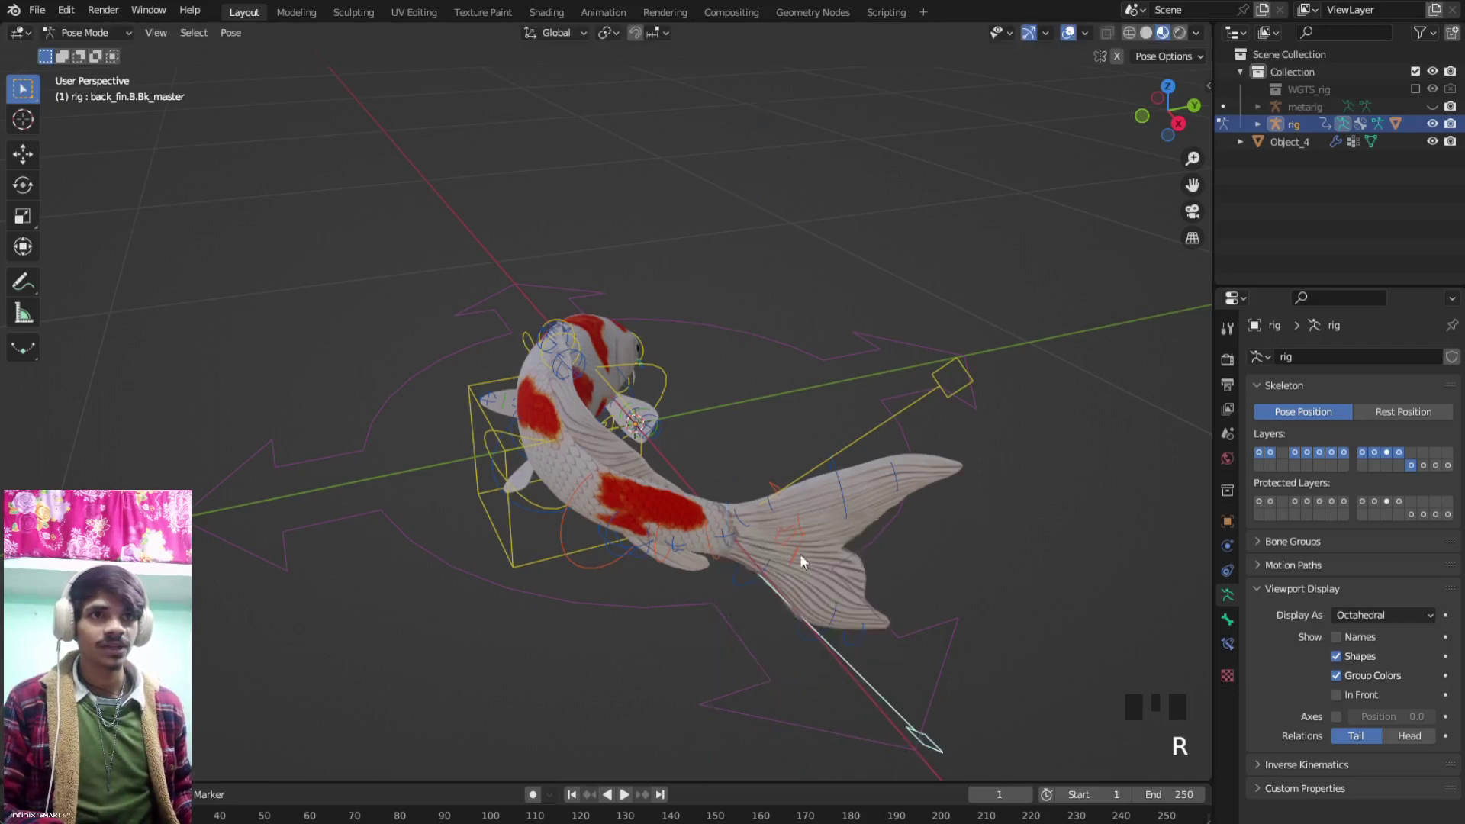
{"action": "left_click", "coordinate": [562, 507]}
{"action": "scroll", "scroll_direction": "down", "scroll_amount": 3}
{"action": "left_click", "coordinate": [590, 520]}
{"action": "key", "text": "r"}
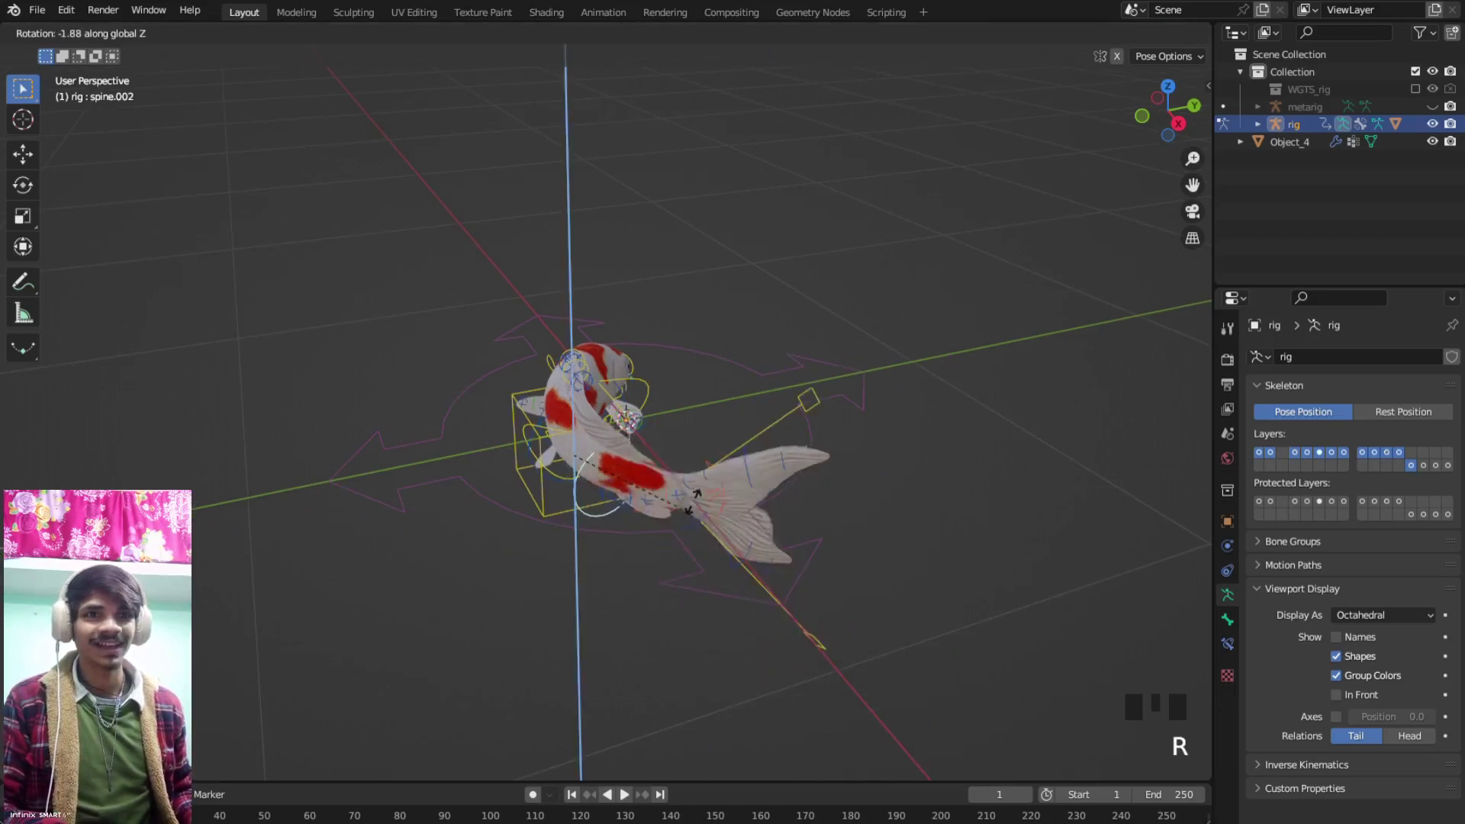
{"action": "left_click_drag", "start_coordinate": [656, 497], "coordinate": [501, 404]}
{"action": "left_click", "coordinate": [501, 404]}
Twist the chest control, then rotate the lower left chest fin control to swing the pectoral fin downward
{"action": "scroll", "scroll_direction": "up", "scroll_amount": 3}
{"action": "key", "text": "r"}
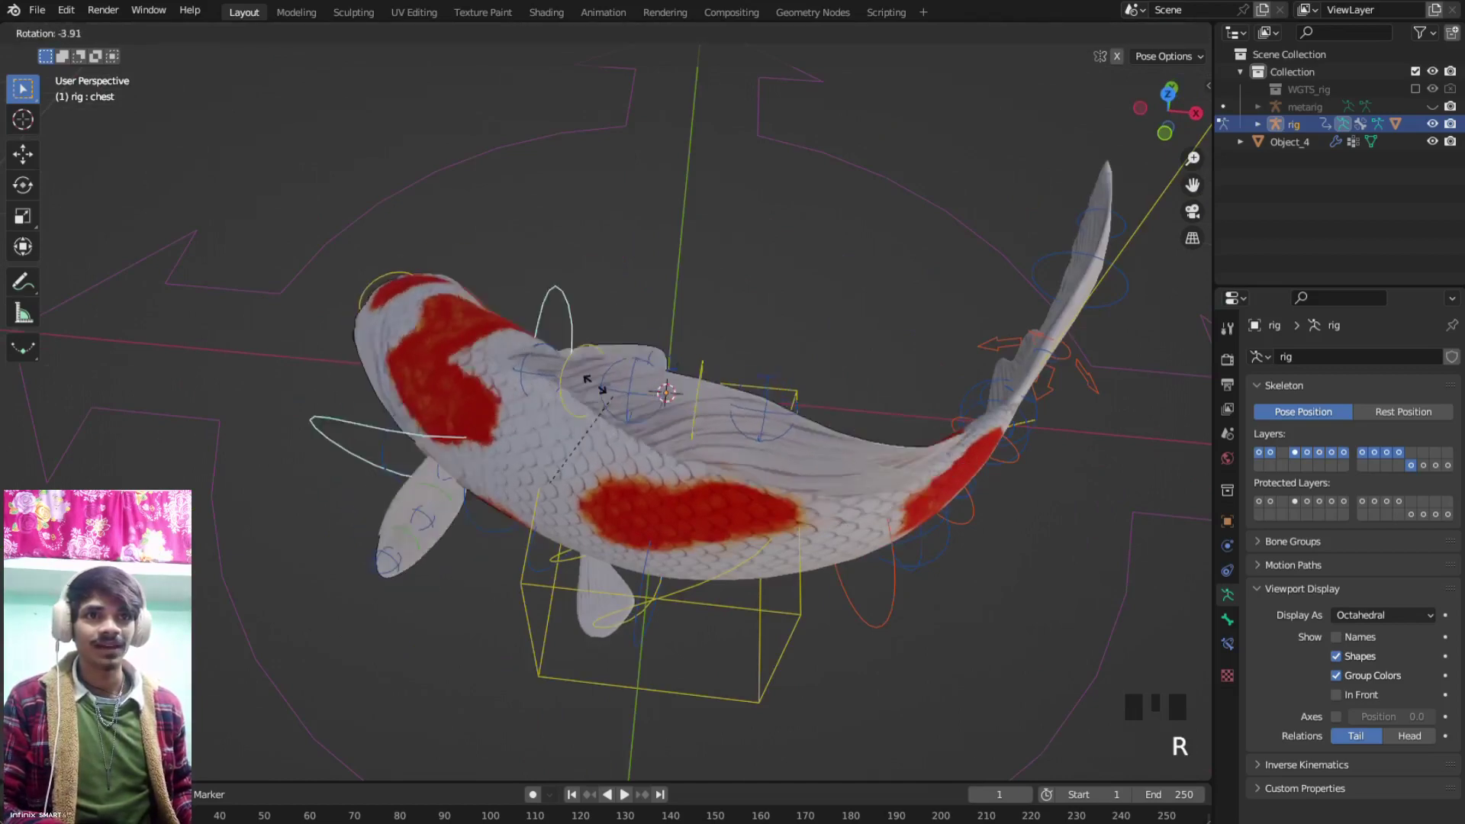
{"action": "left_click_drag", "start_coordinate": [578, 433], "coordinate": [546, 538]}
{"action": "left_click", "coordinate": [547, 539]}
{"action": "key", "text": "r"}
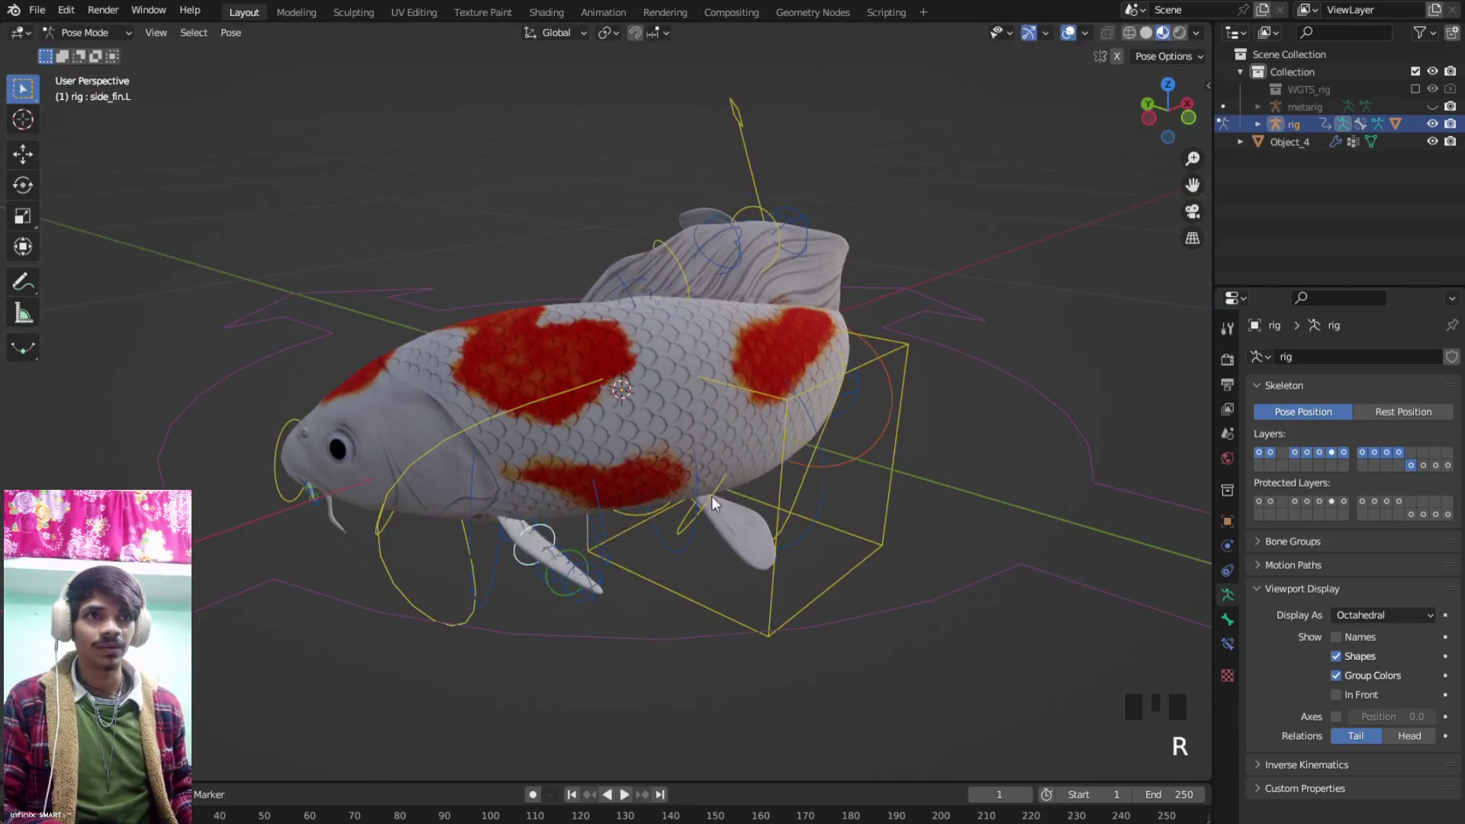
{"action": "left_click", "coordinate": [701, 522]}
{"action": "left_click", "coordinate": [703, 526]}
{"action": "key", "text": "r"}
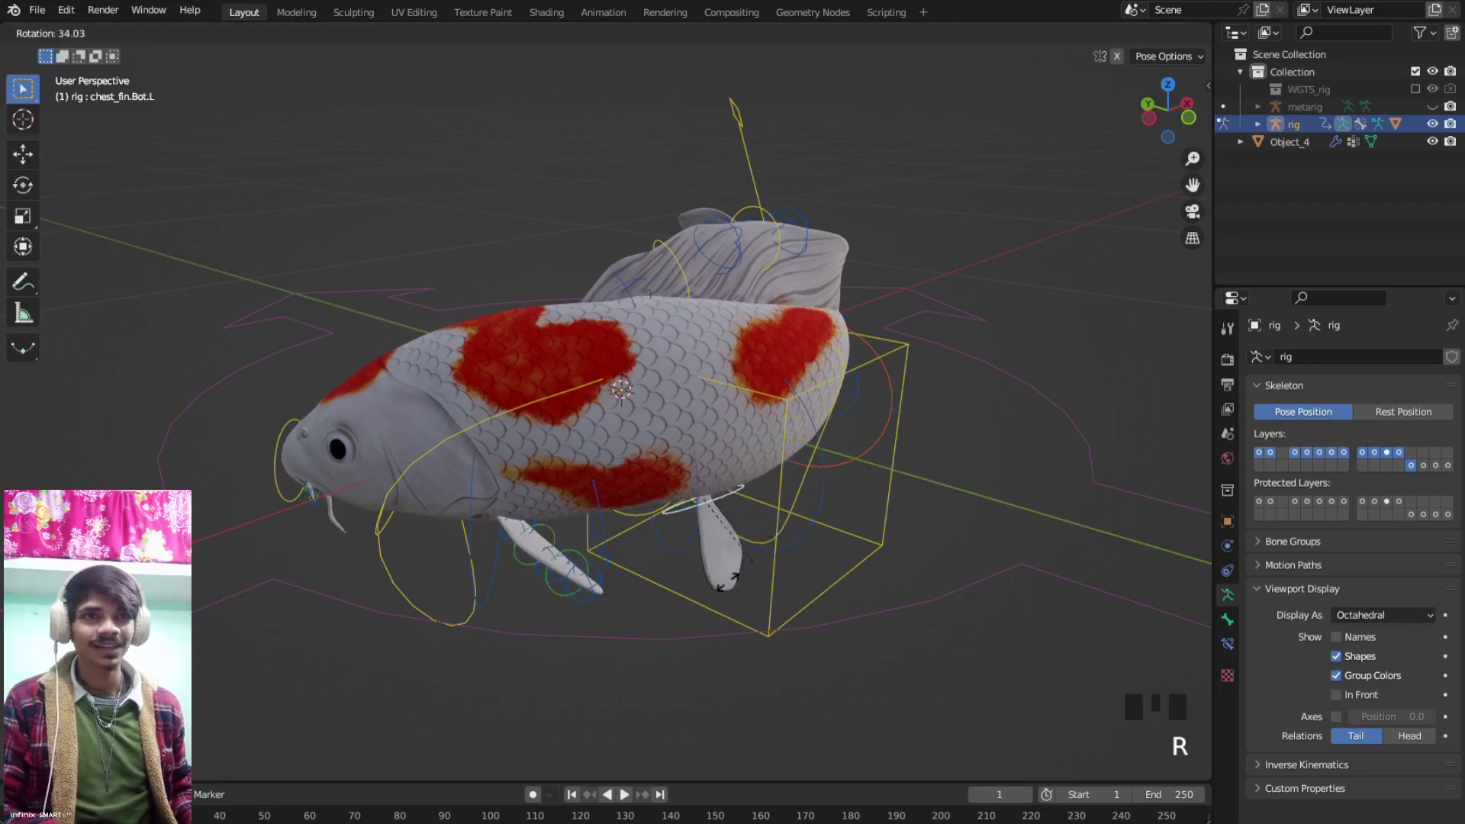
{"action": "left_click_drag", "start_coordinate": [561, 594], "coordinate": [681, 566]}
{"action": "scroll", "scroll_direction": "up", "scroll_amount": 3}
Rotate the jaw control, then scale the head control on the vertical axis to squash the head
{"action": "left_click", "coordinate": [698, 554]}
{"action": "key", "text": "r"}
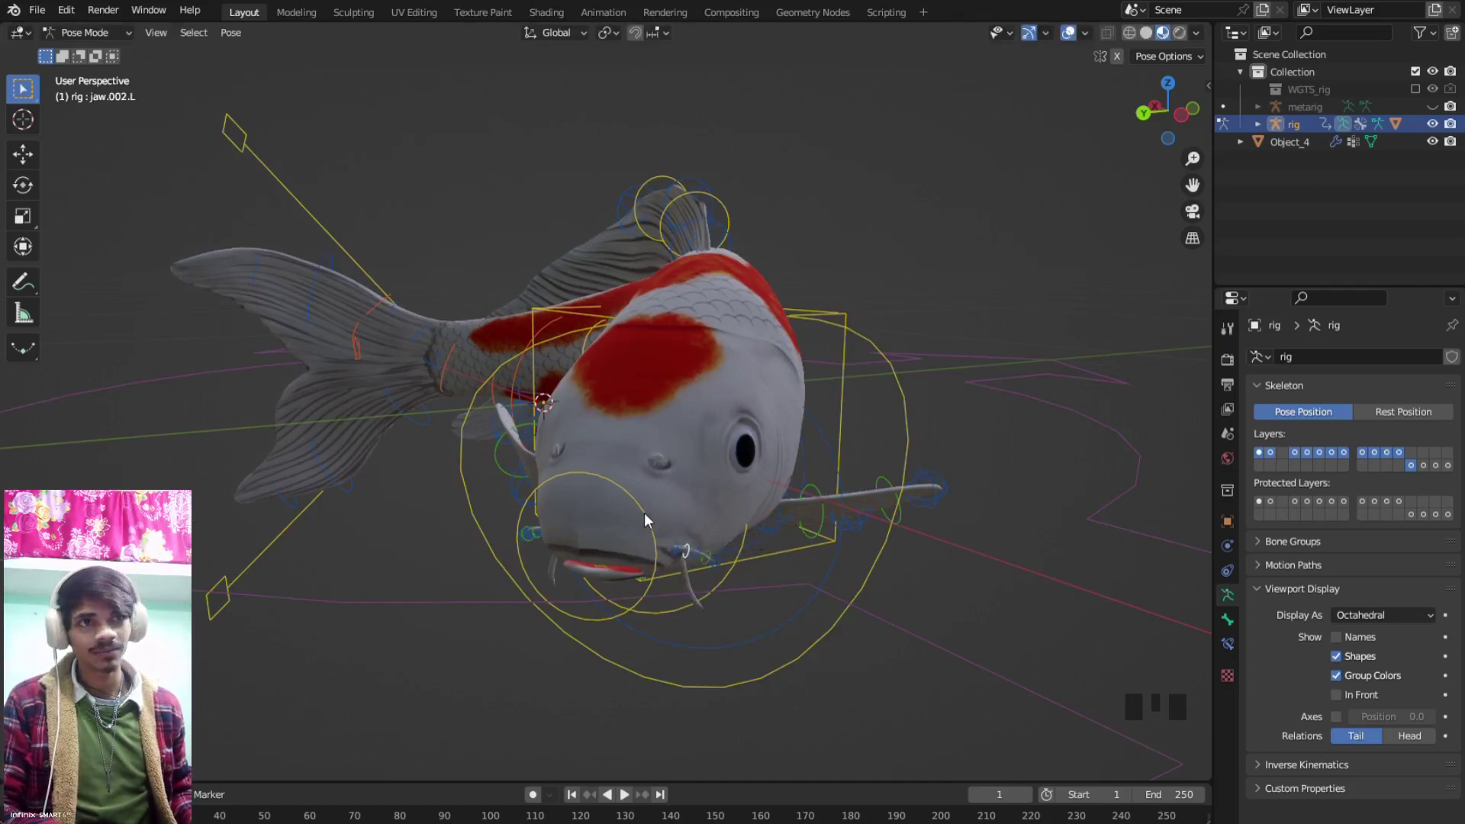
{"action": "left_click", "coordinate": [666, 521]}
{"action": "left_click", "coordinate": [656, 522]}
{"action": "left_click_drag", "start_coordinate": [695, 514], "coordinate": [915, 520]}
{"action": "key", "text": "s"}
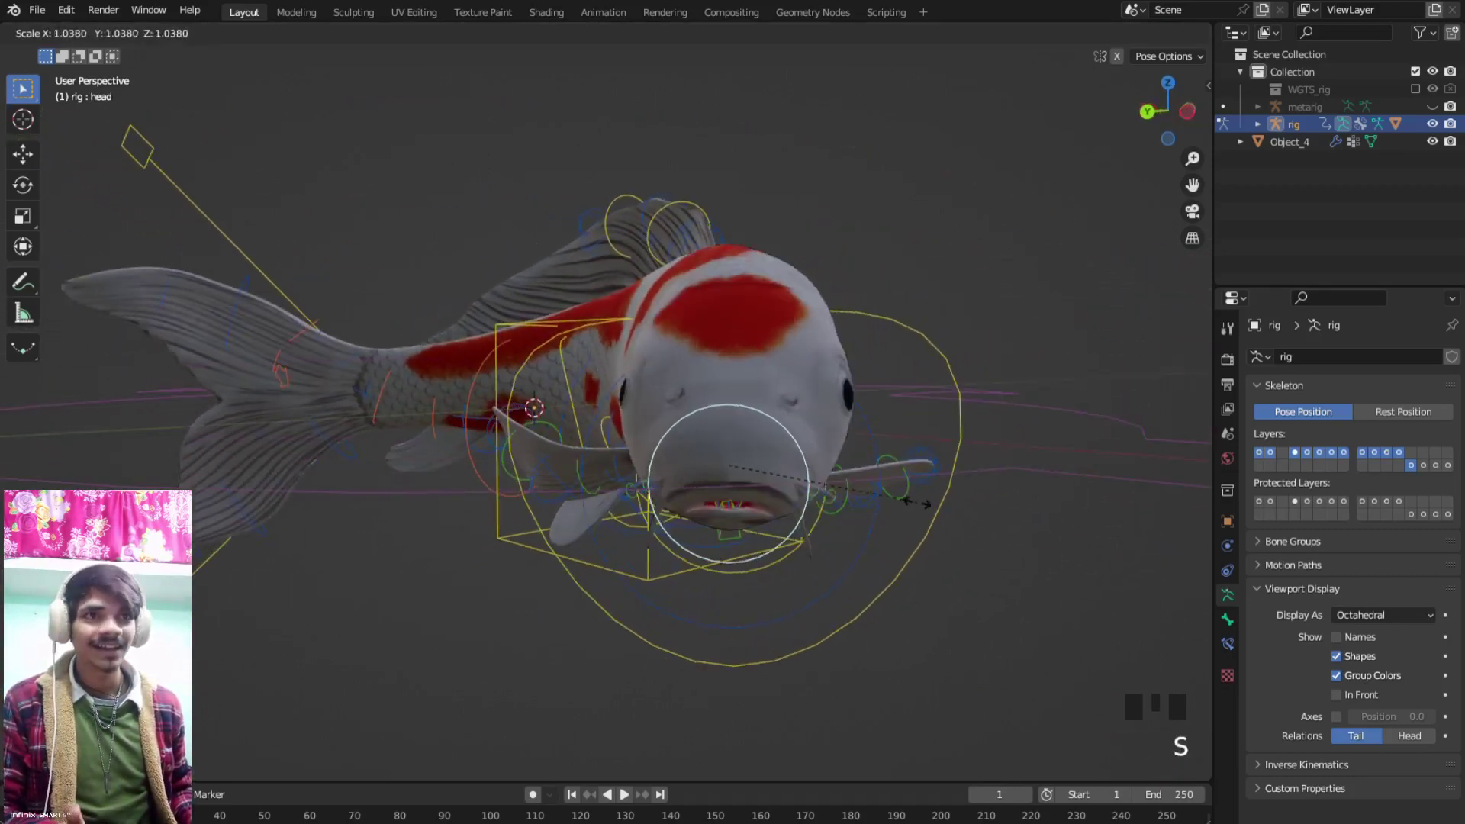
{"action": "middle_click", "coordinate": [876, 507]}
{"action": "key", "text": "s"}
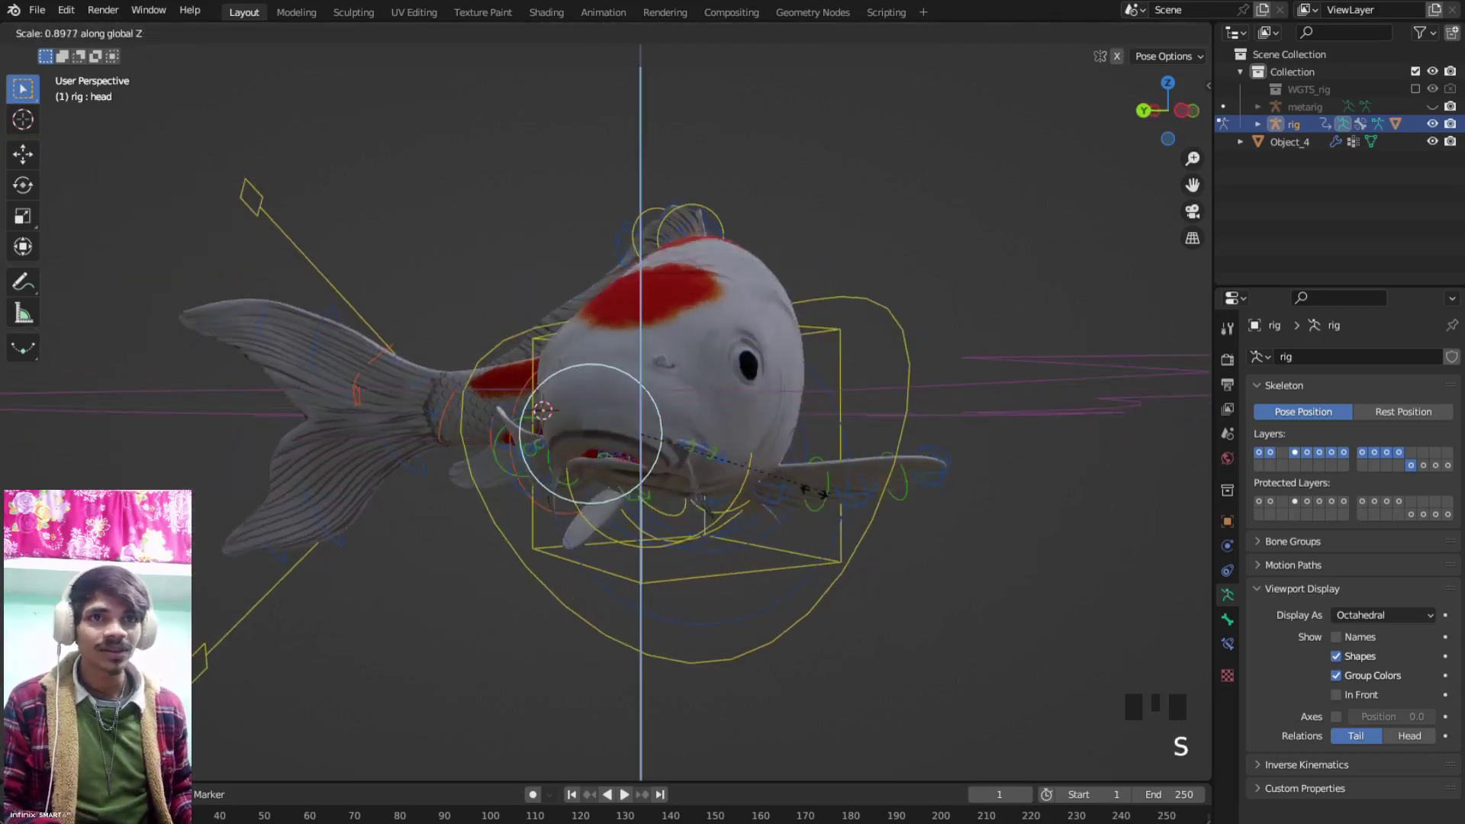
{"action": "left_click_drag", "start_coordinate": [771, 493], "coordinate": [626, 498]}
{"action": "scroll", "scroll_direction": "up", "scroll_amount": 3}
Move the jaw.master control to pull the mouth open
{"action": "left_click_drag", "start_coordinate": [582, 503], "coordinate": [483, 536]}
{"action": "key", "text": "alt+z"}
{"action": "left_click", "coordinate": [411, 486]}
{"action": "left_click_drag", "start_coordinate": [417, 496], "coordinate": [565, 516]}
{"action": "key", "text": "g"}
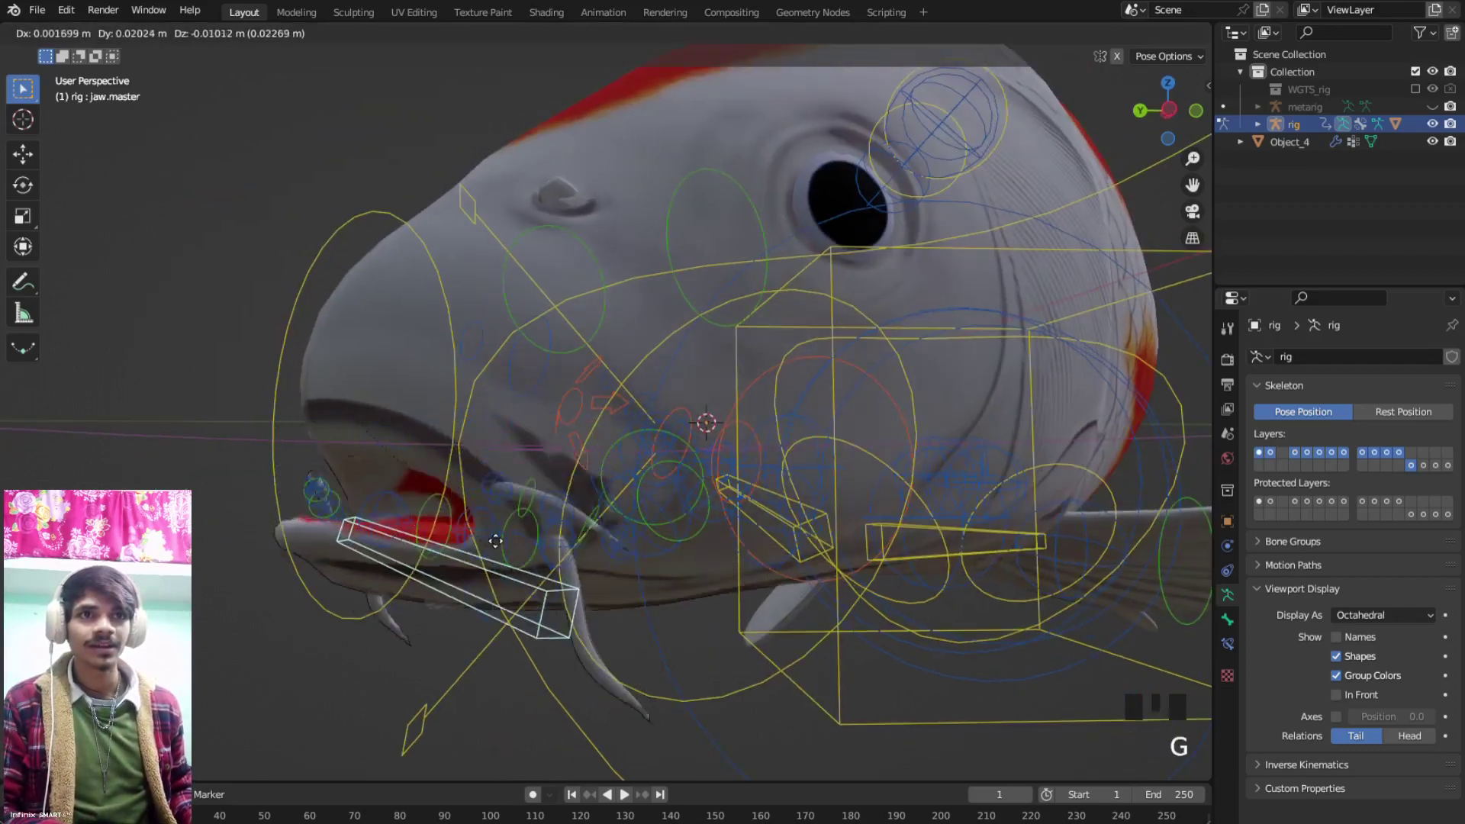
{"action": "scroll", "scroll_direction": "down", "scroll_amount": 3}
{"action": "left_click_drag", "start_coordinate": [508, 510], "coordinate": [815, 492]}
Return to Object Mode and orbit around the fish to inspect the bent test pose
{"action": "key", "text": "ctrl+Tab"}
{"action": "left_click_drag", "start_coordinate": [626, 471], "coordinate": [733, 482]}
{"action": "scroll", "scroll_direction": "down", "scroll_amount": 3}
{"action": "left_click_drag", "start_coordinate": [636, 477], "coordinate": [747, 498]}
{"action": "scroll", "scroll_direction": "up", "scroll_amount": 3}
{"action": "left_click_drag", "start_coordinate": [679, 502], "coordinate": [847, 544]}
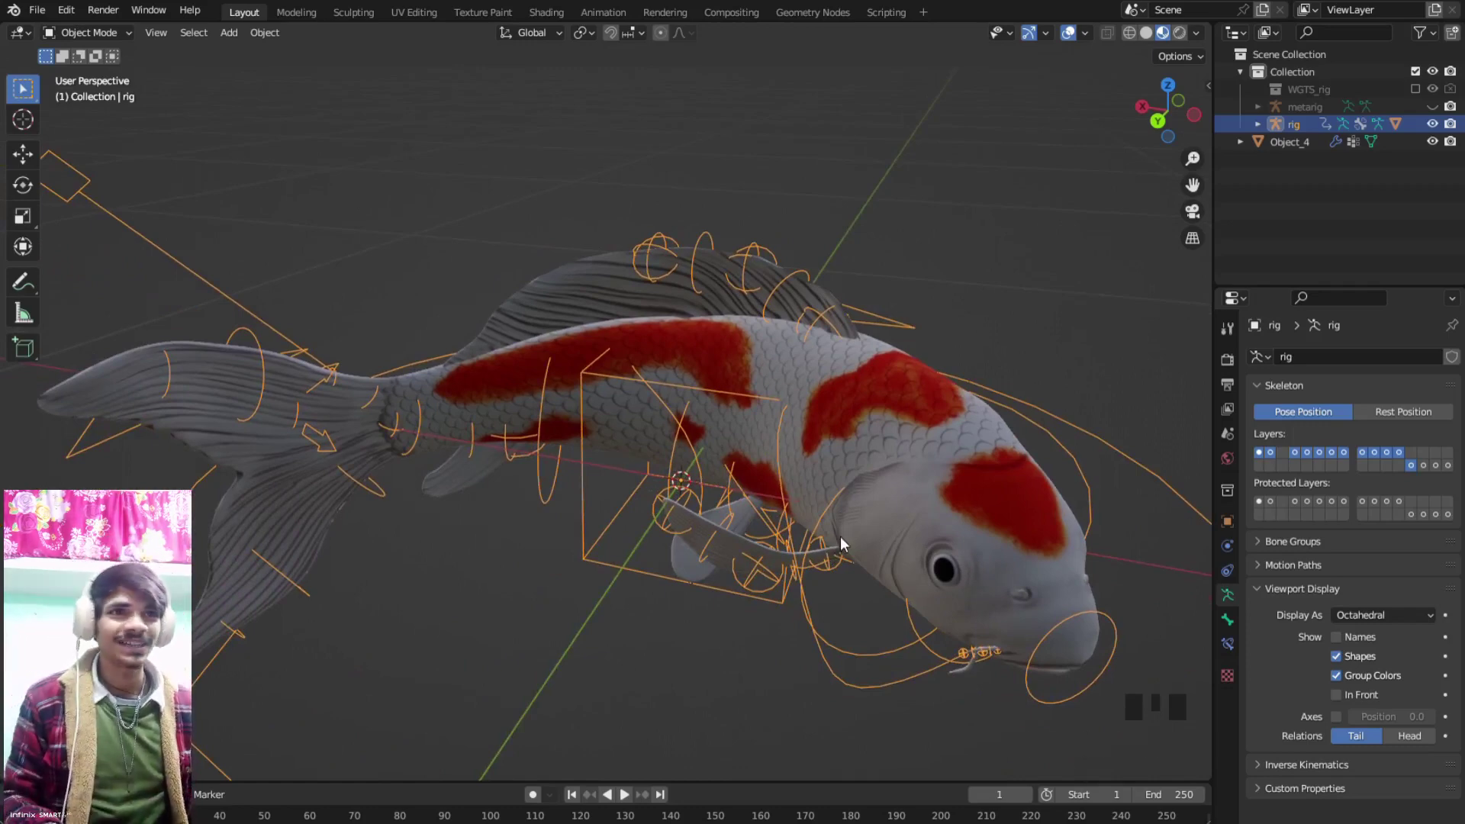
{"action": "scroll", "scroll_direction": "down", "scroll_amount": 3}
{"action": "left_click_drag", "start_coordinate": [831, 472], "coordinate": [661, 474]}
{"action": "scroll", "scroll_direction": "up", "scroll_amount": 3}
{"action": "left_click_drag", "start_coordinate": [628, 499], "coordinate": [644, 424]}
{"action": "scroll", "scroll_direction": "down", "scroll_amount": 3}
{"action": "left_click_drag", "start_coordinate": [598, 424], "coordinate": [667, 455]}
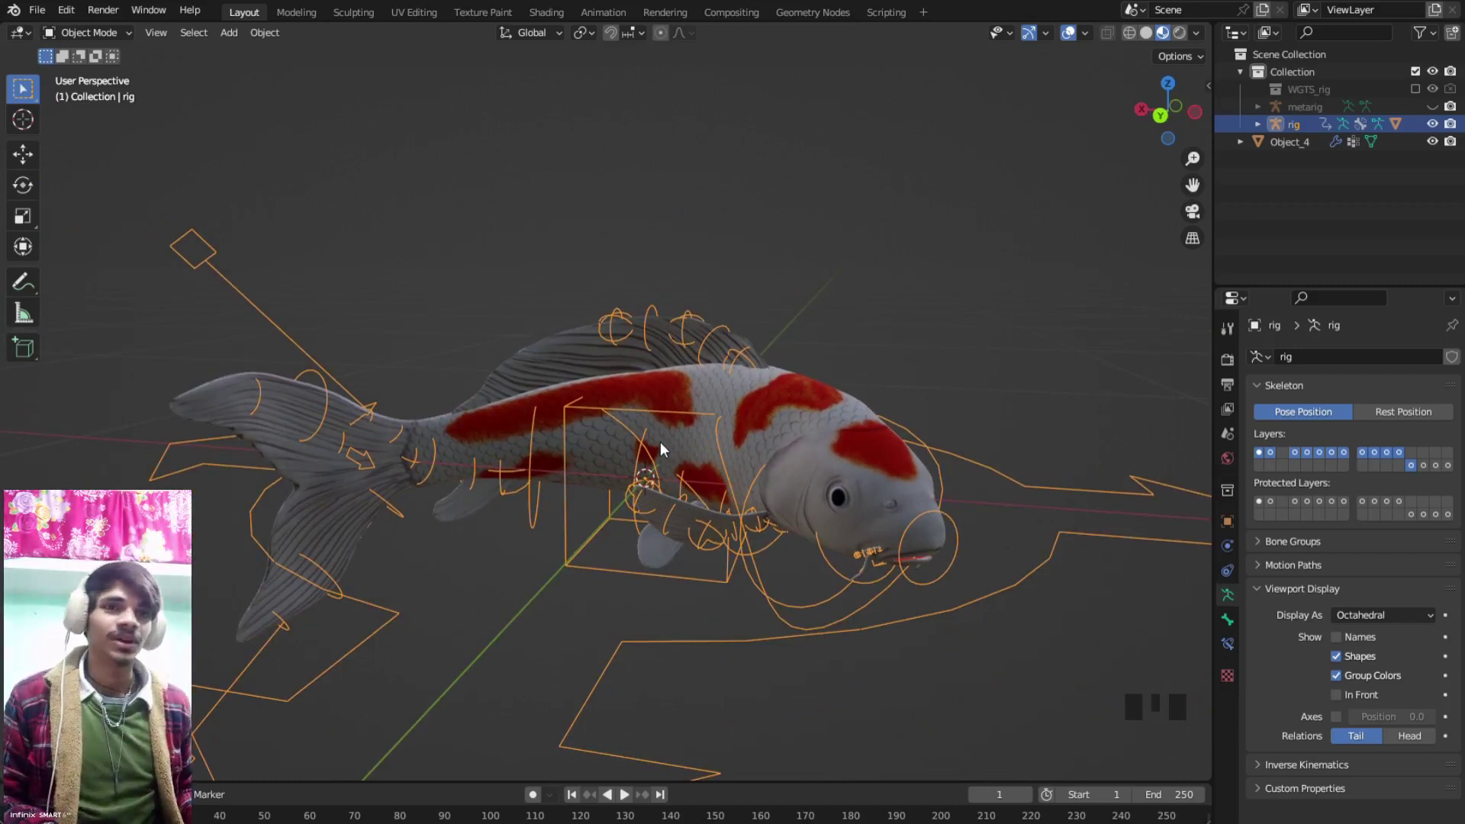